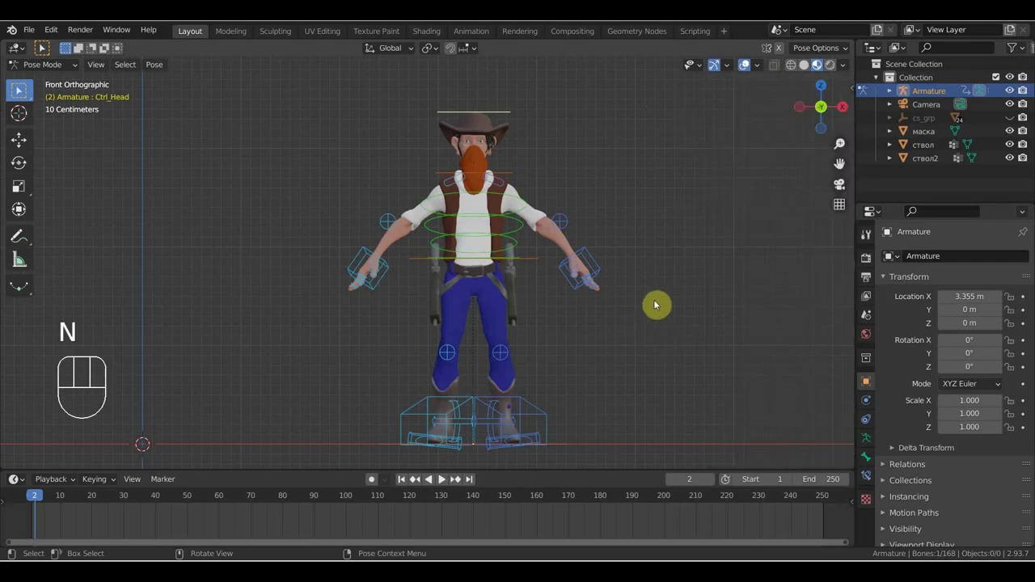
Pull the view back around the cowboy's Mixamo control rig before importing the horse
middle_click(604, 327)
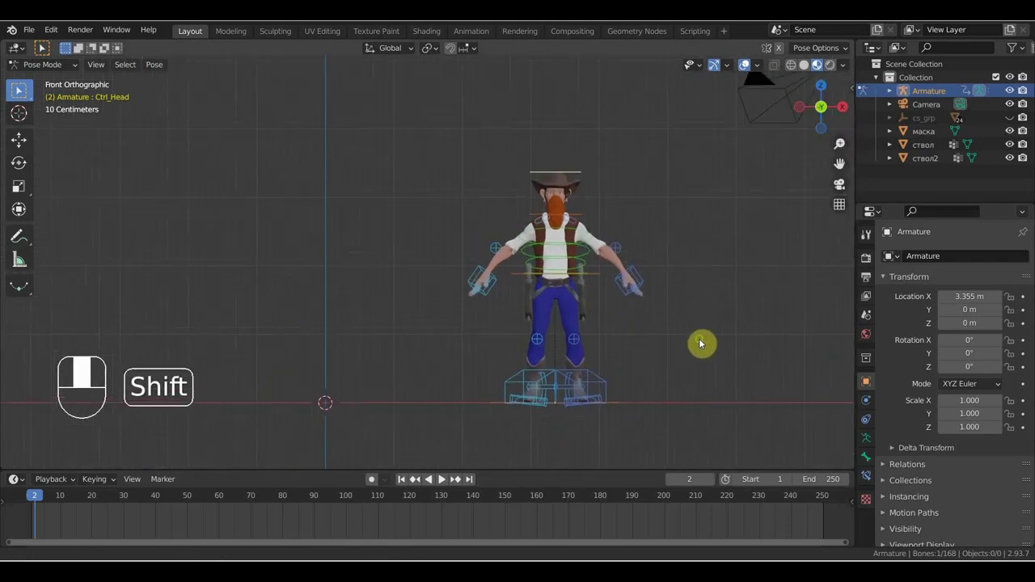
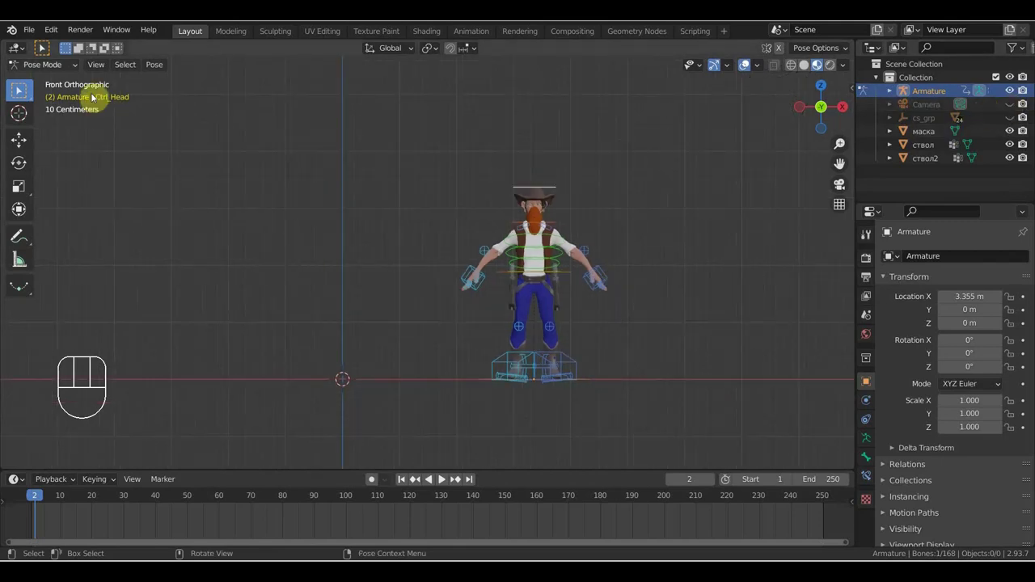
Import the horse FBX, box-select all the cowboy's objects and try moving them toward the horse, undoing the stray move
left_click_drag(33, 33, 224, 302)
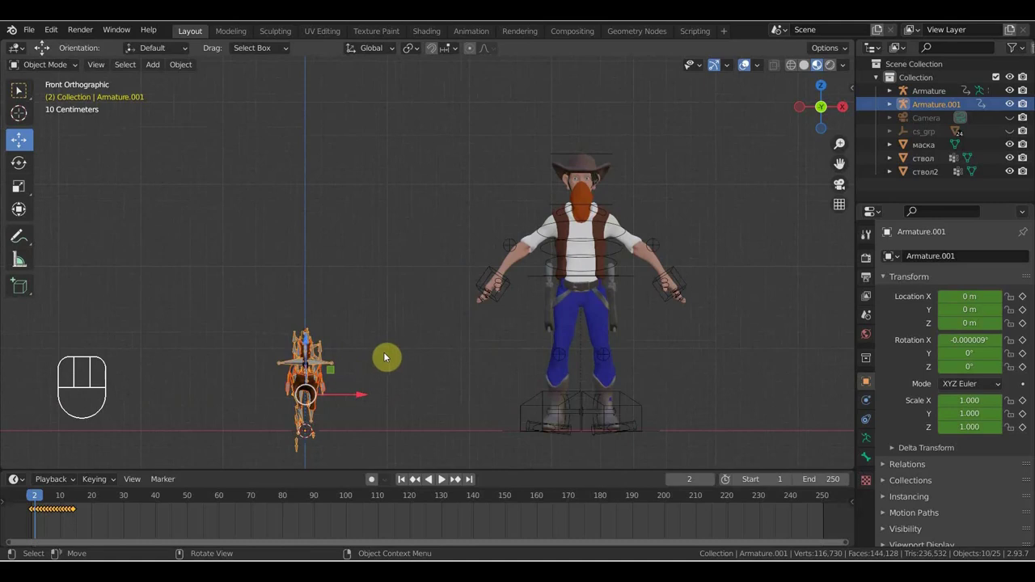
left_click_drag(401, 351, 447, 243)
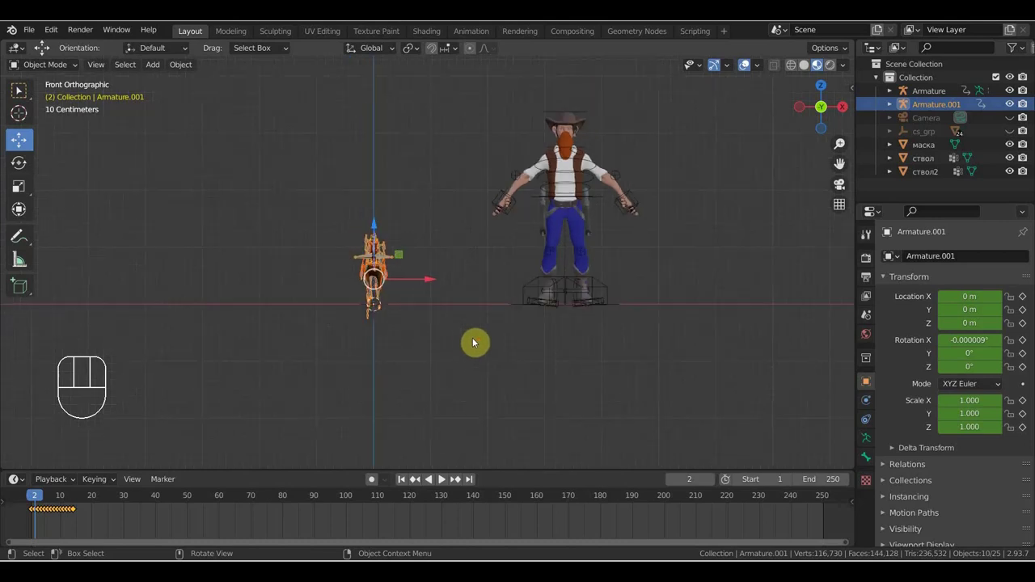
left_click_drag(643, 300, 590, 213)
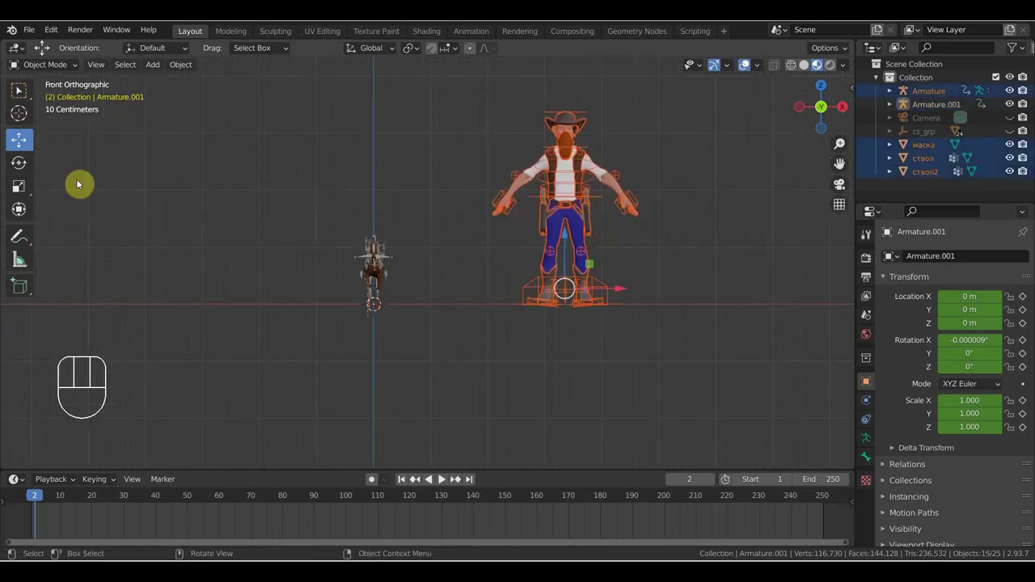
left_click_drag(177, 70, 370, 124)
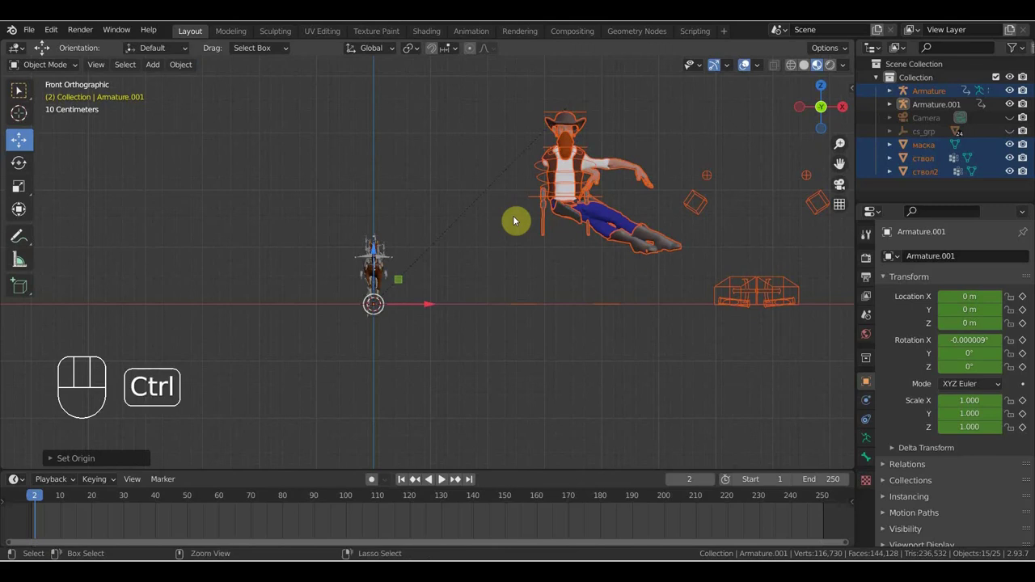
key("ctrl+z")
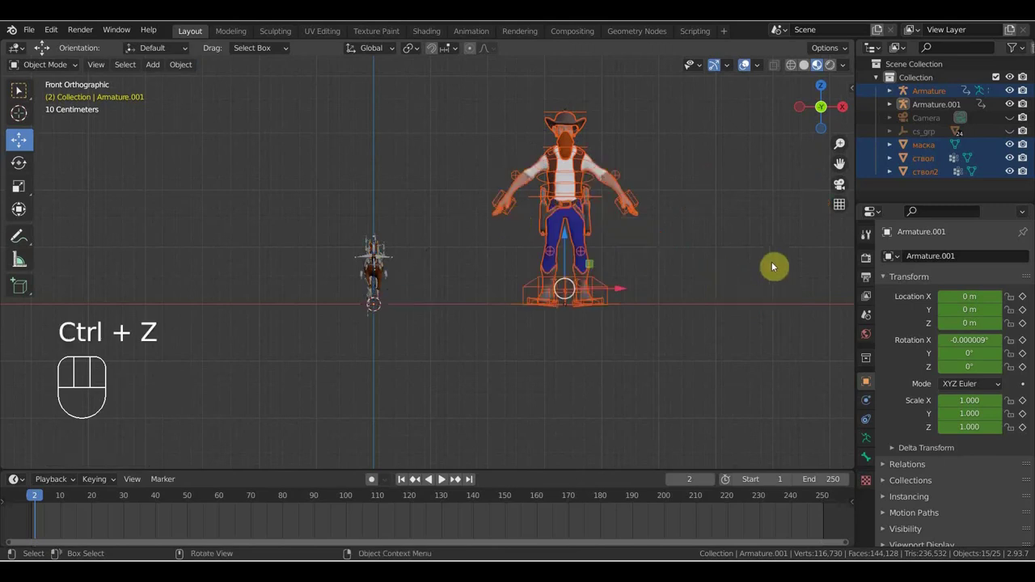
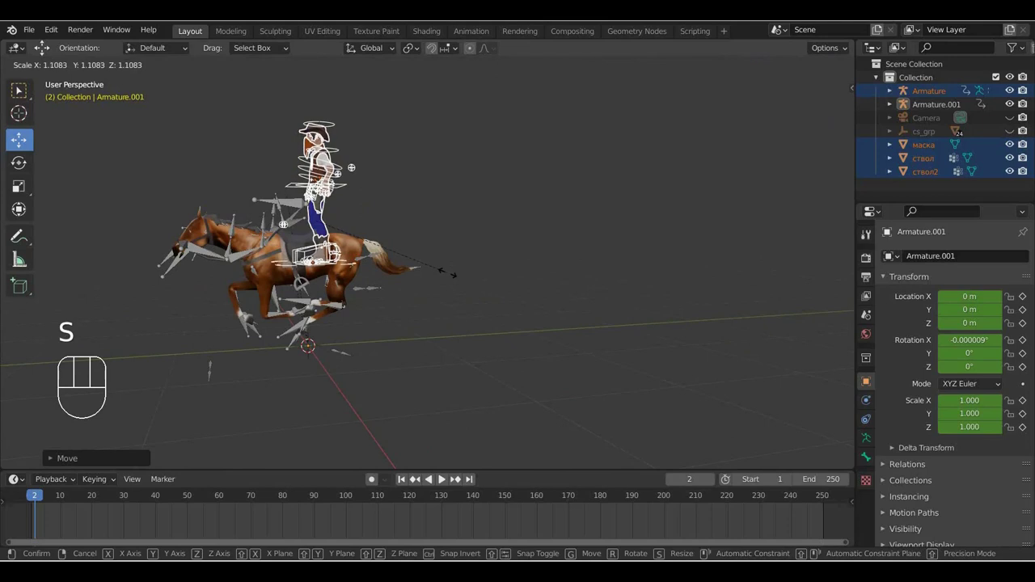
Scale the cowboy down to 0.331 and place him on the horse's back
middle_click(439, 269)
left_click_drag(535, 287, 597, 285)
middle_click(438, 261)
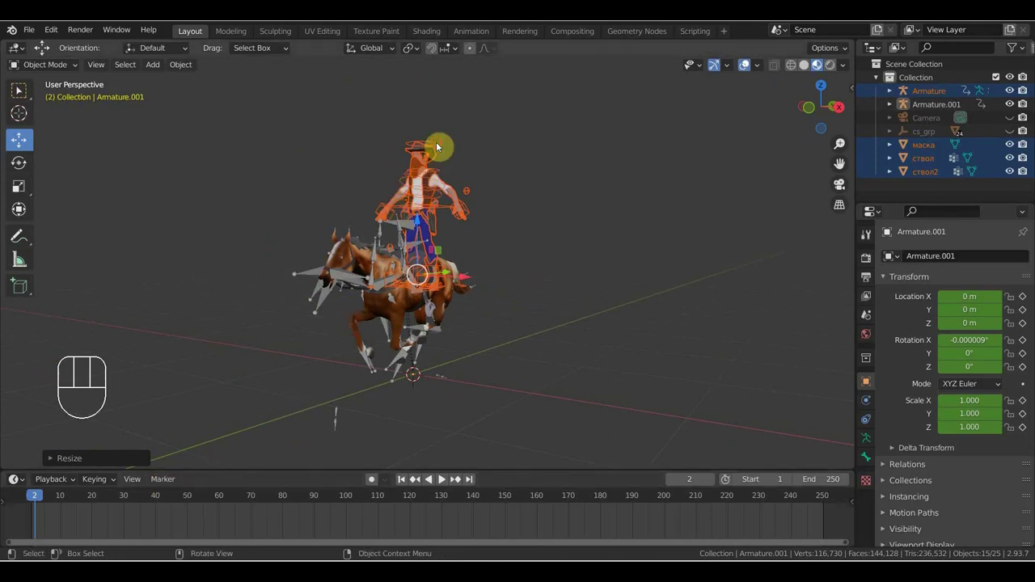
left_click_drag(63, 71, 126, 157)
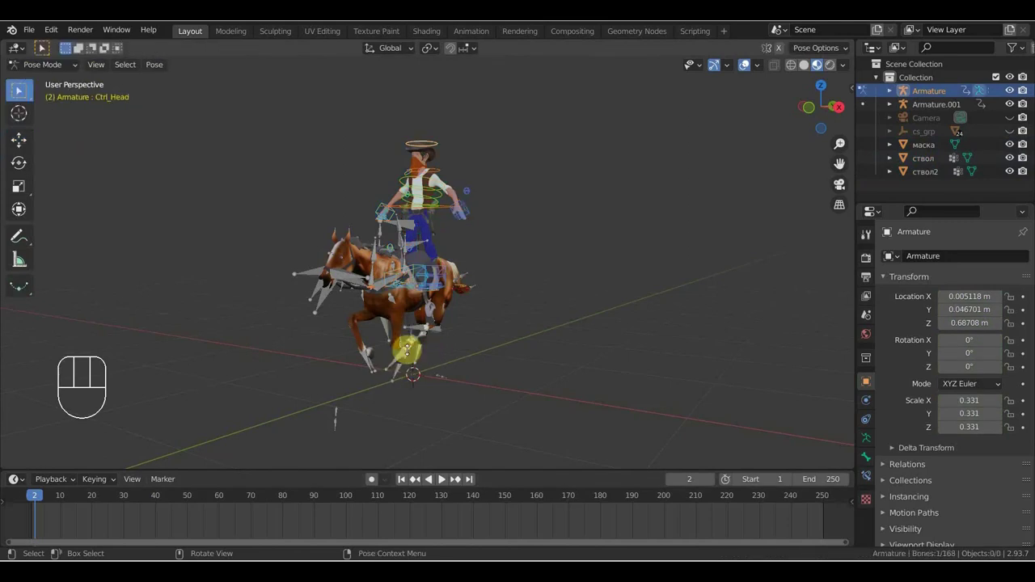
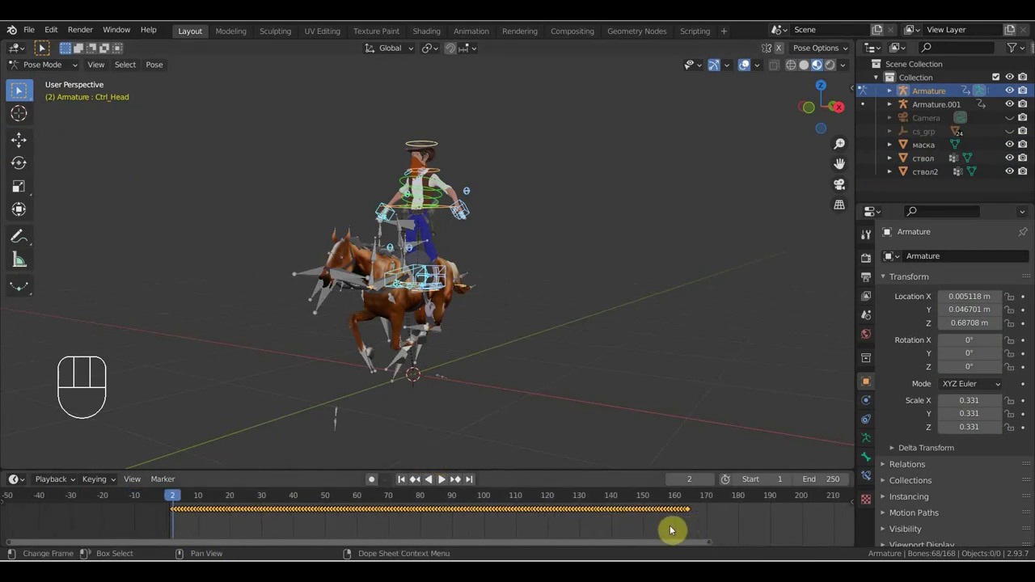
Clear the cowboy's old keyframes and lower the whole rig via Ctrl_Master onto the saddle
key("Delete")
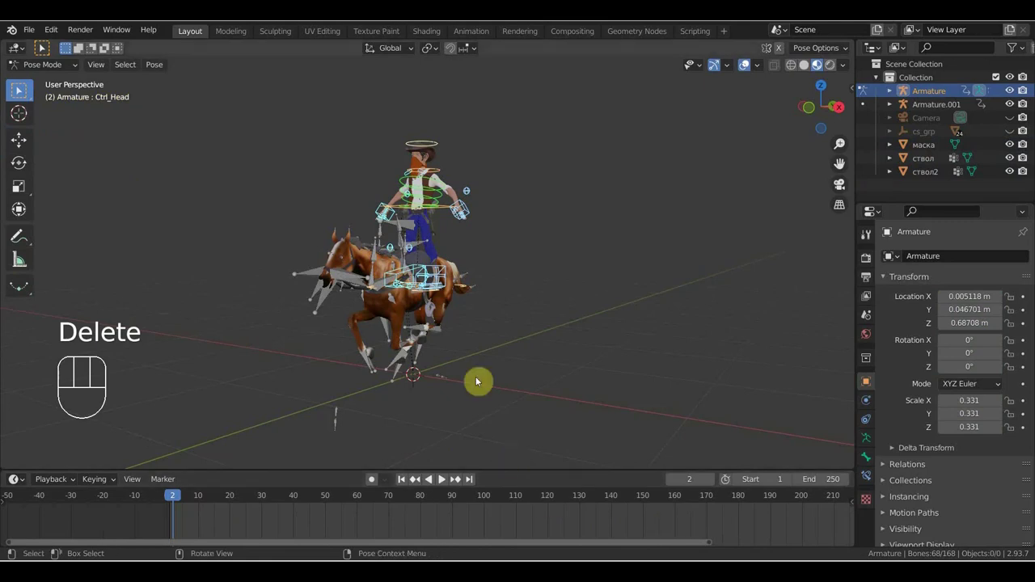
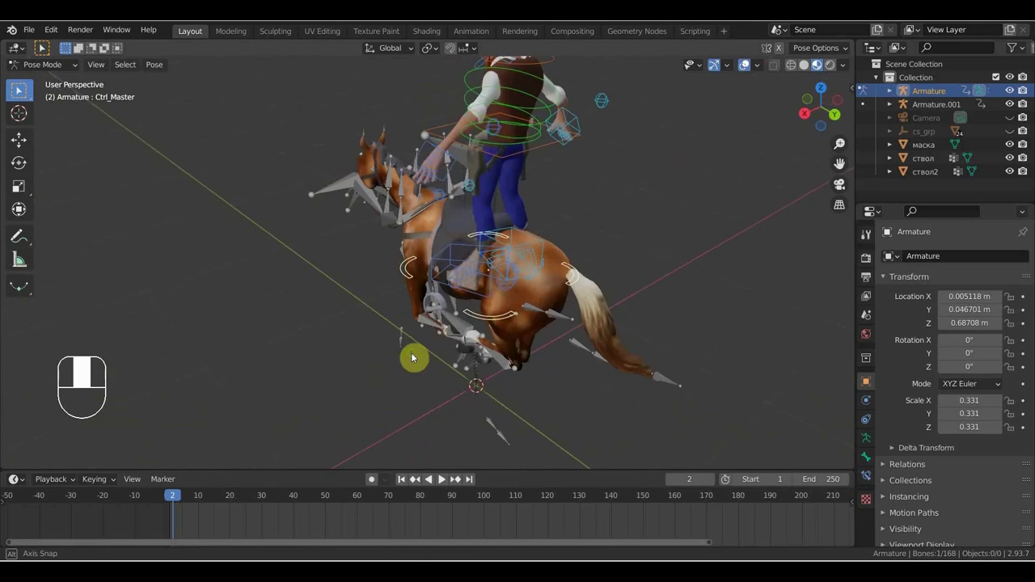
middle_click(581, 304)
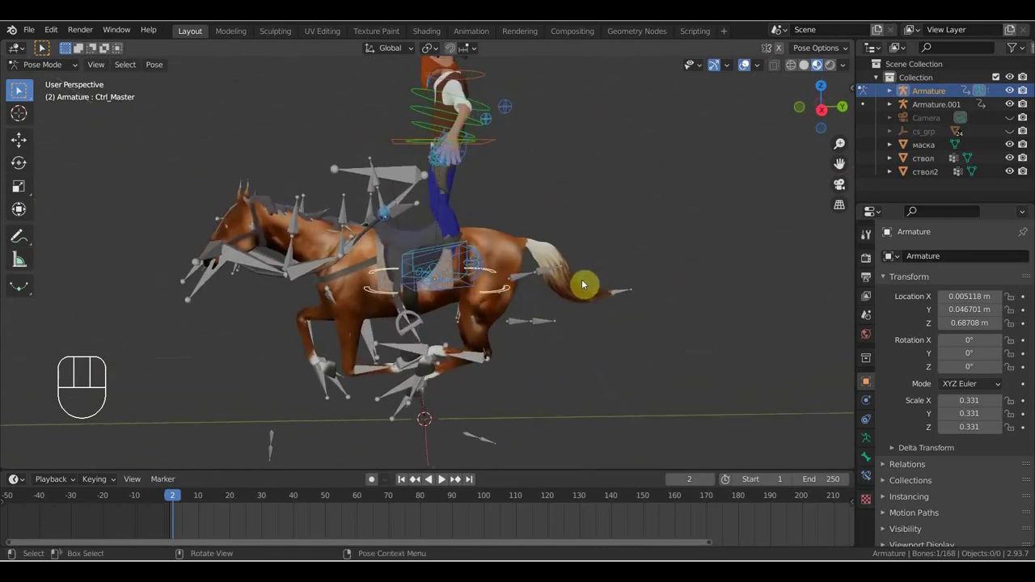
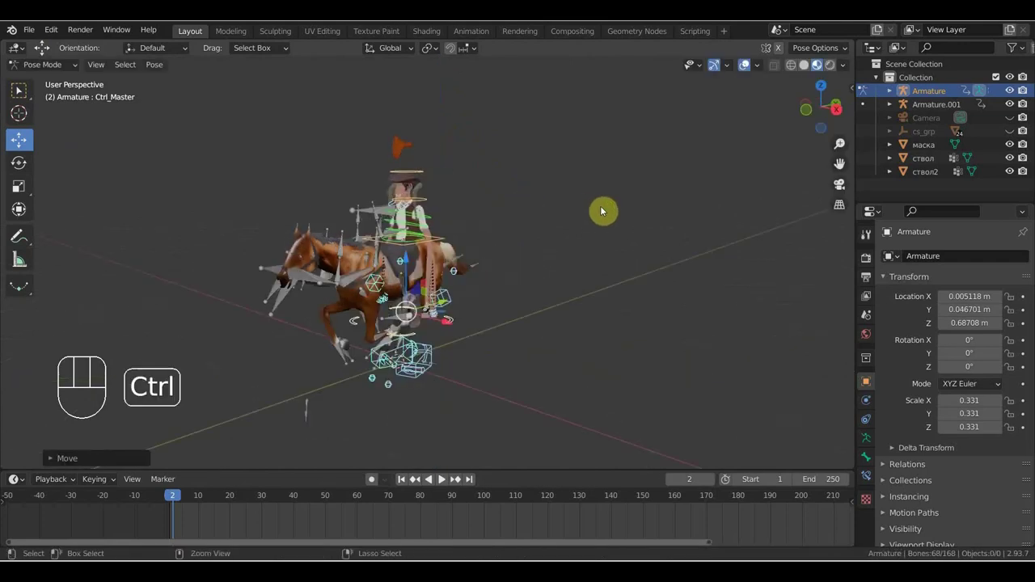
key("ctrl+z")
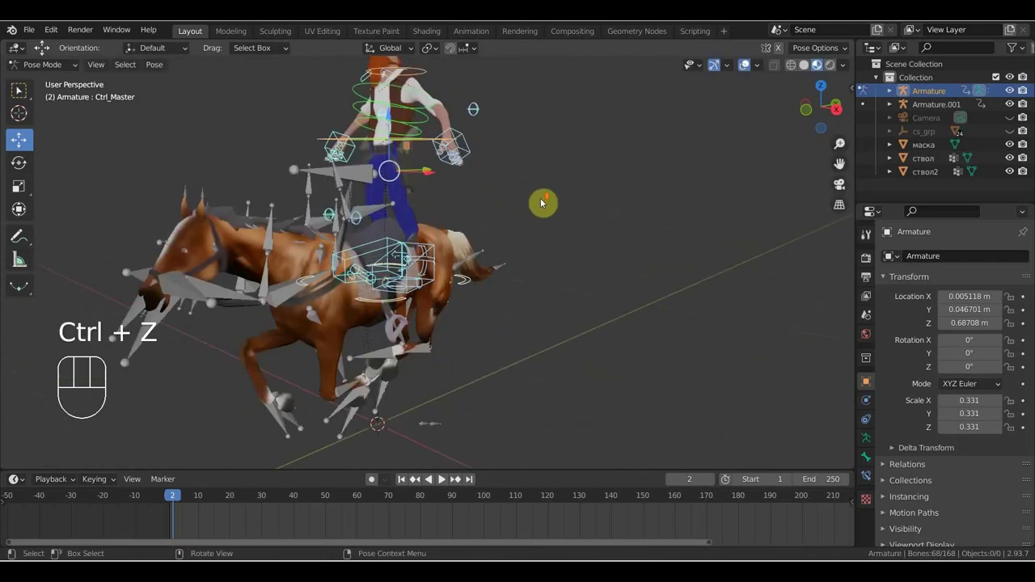
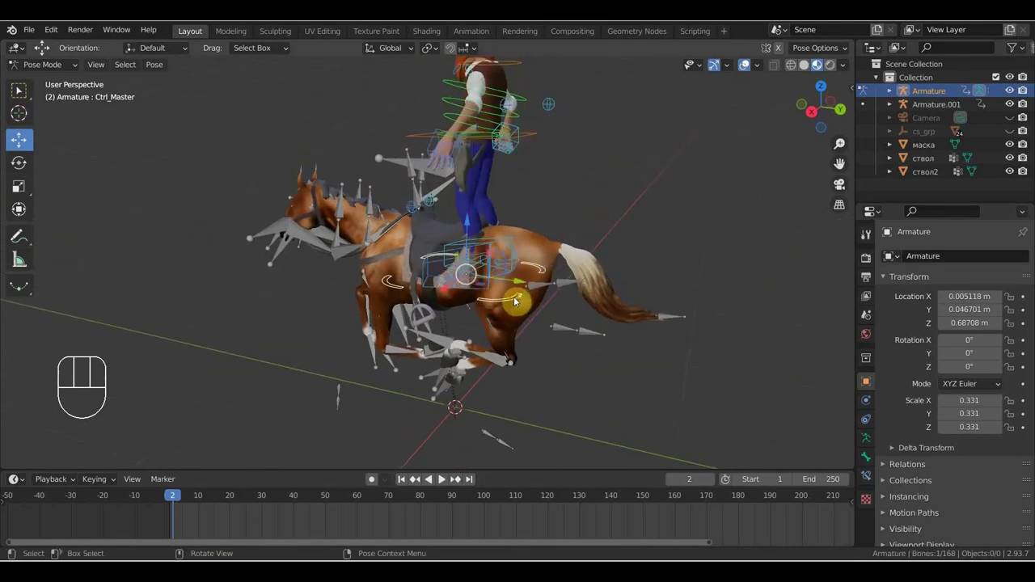
left_click_drag(522, 298, 525, 337)
left_click_drag(543, 259, 541, 201)
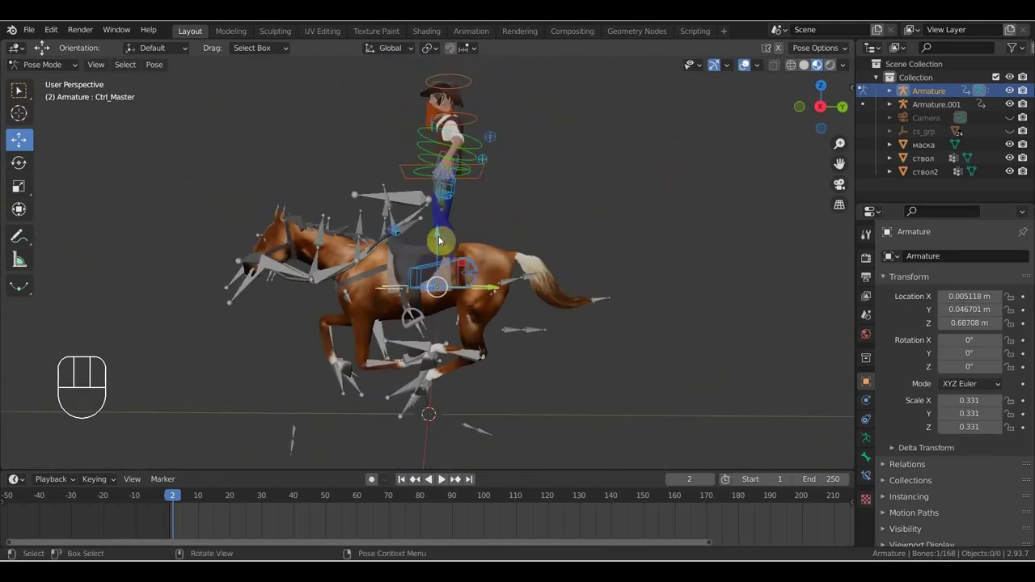
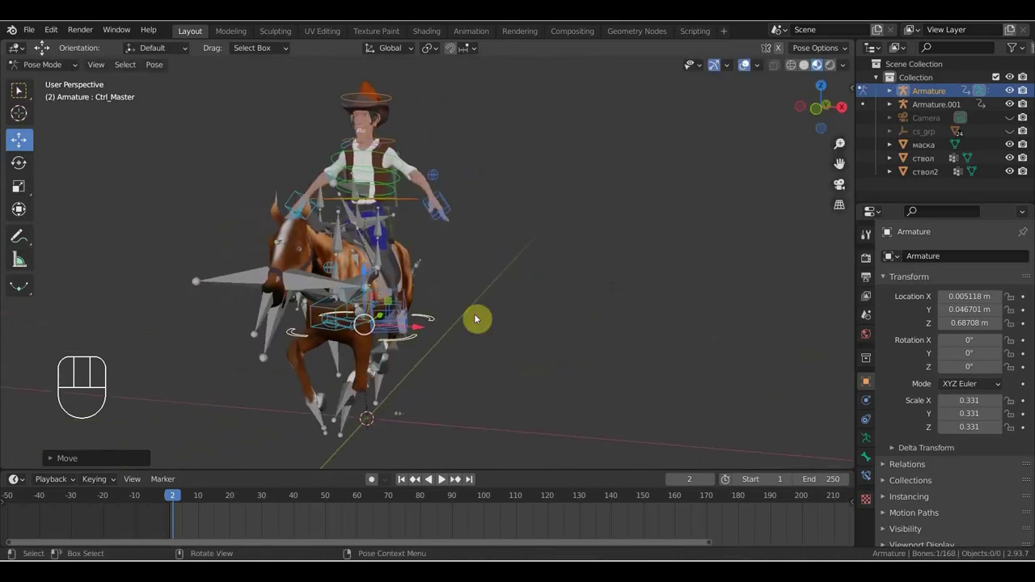
Move Ctrl_Foot_IK_Left and Ctrl_Foot_IK_Right down beside the horse's flanks
middle_click(408, 336)
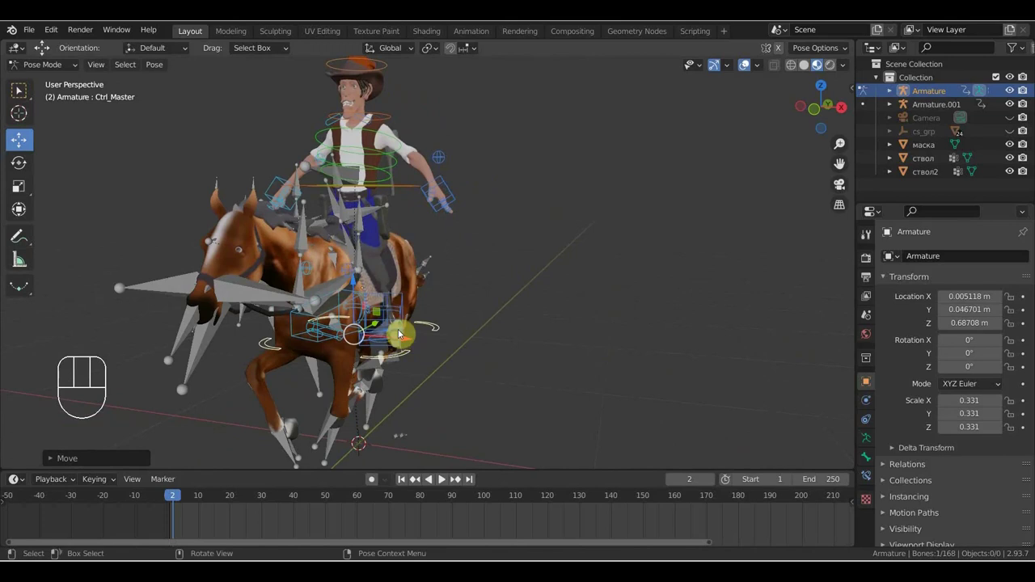
left_click_drag(403, 313, 409, 313)
key("g")
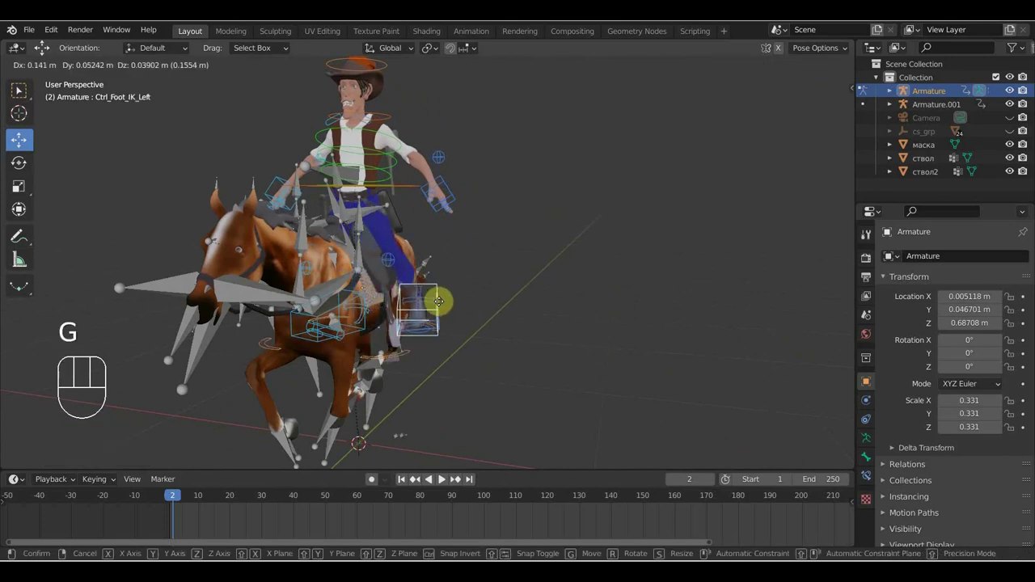
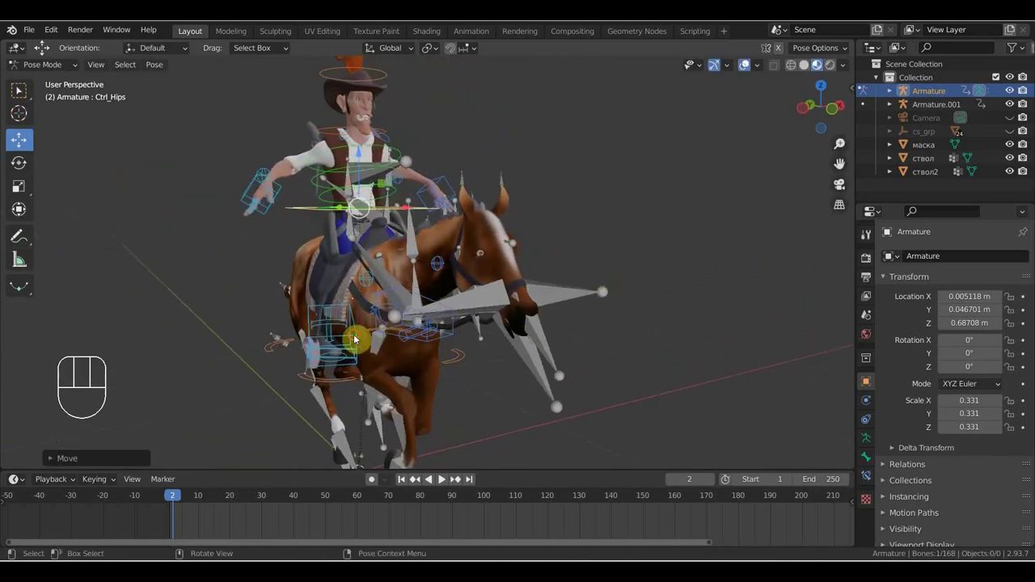
key("g")
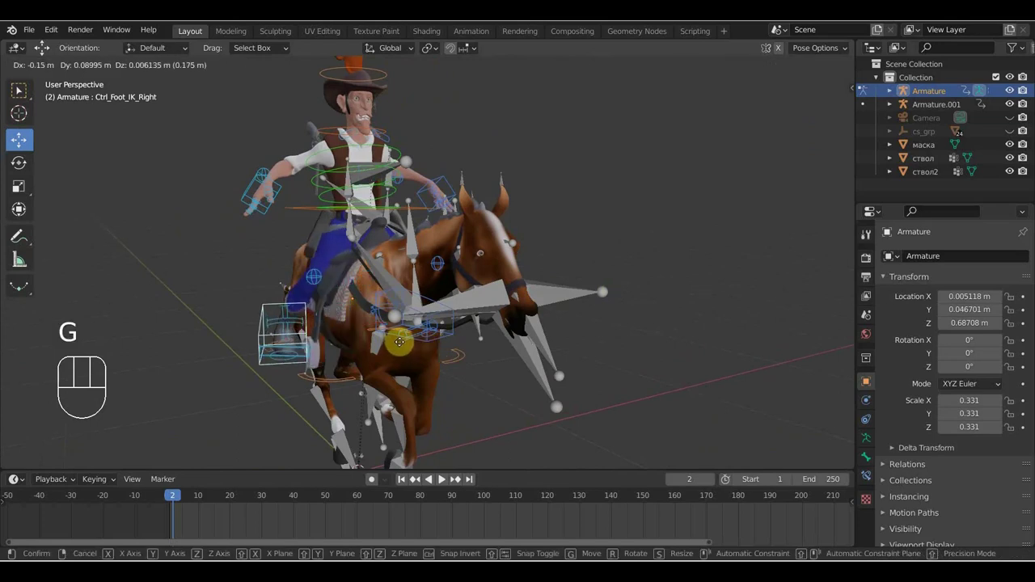
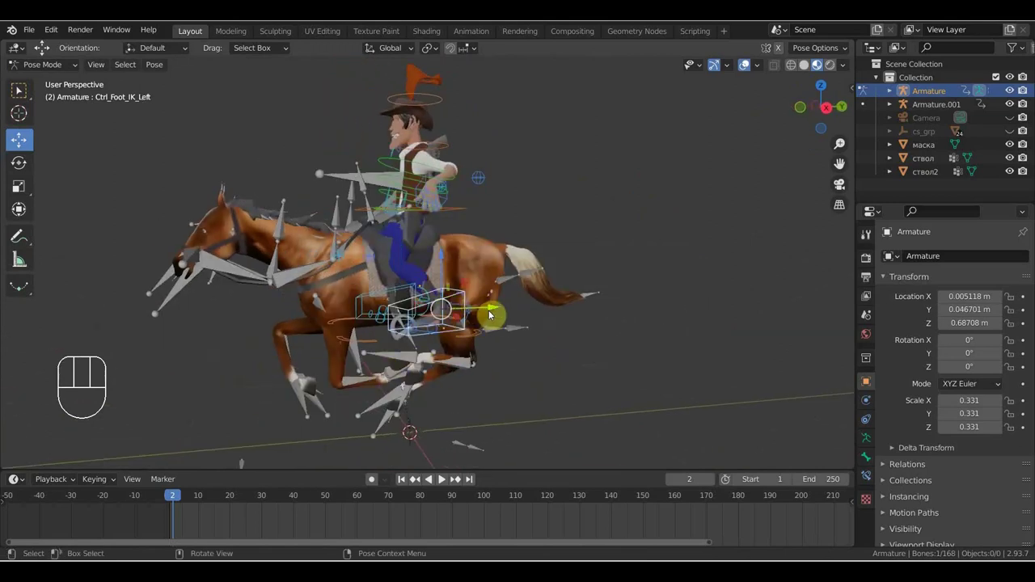
key("g")
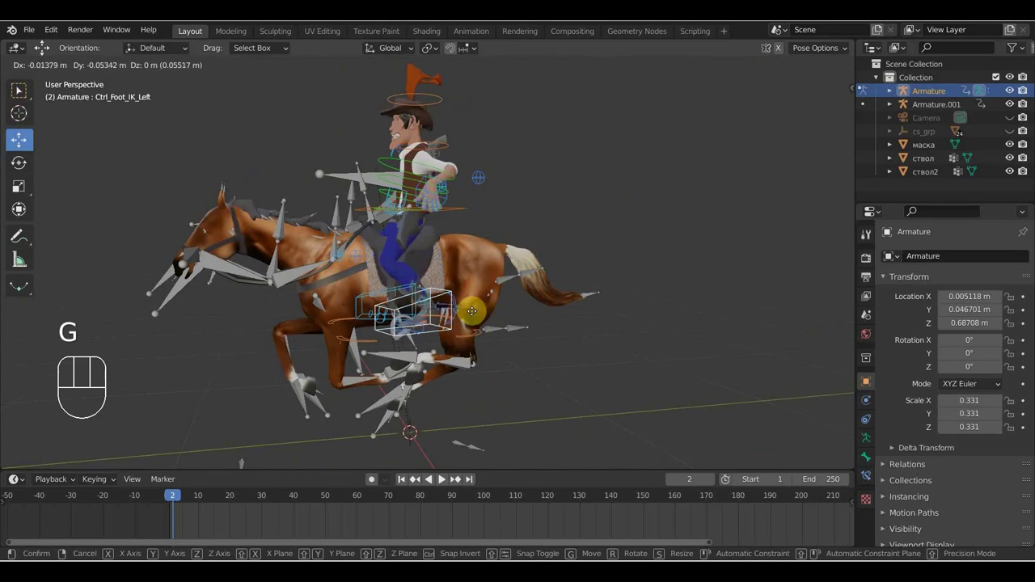
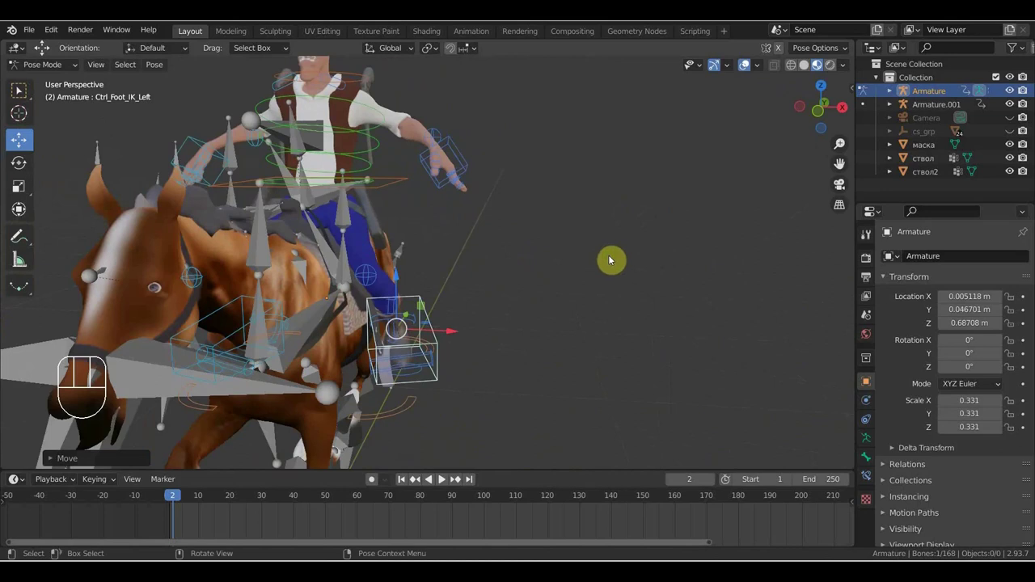
Rotate Ctrl_Index2_Left and Ctrl_Middle2_Left to curl the left index and middle fingers toward the palm
middle_click(528, 212)
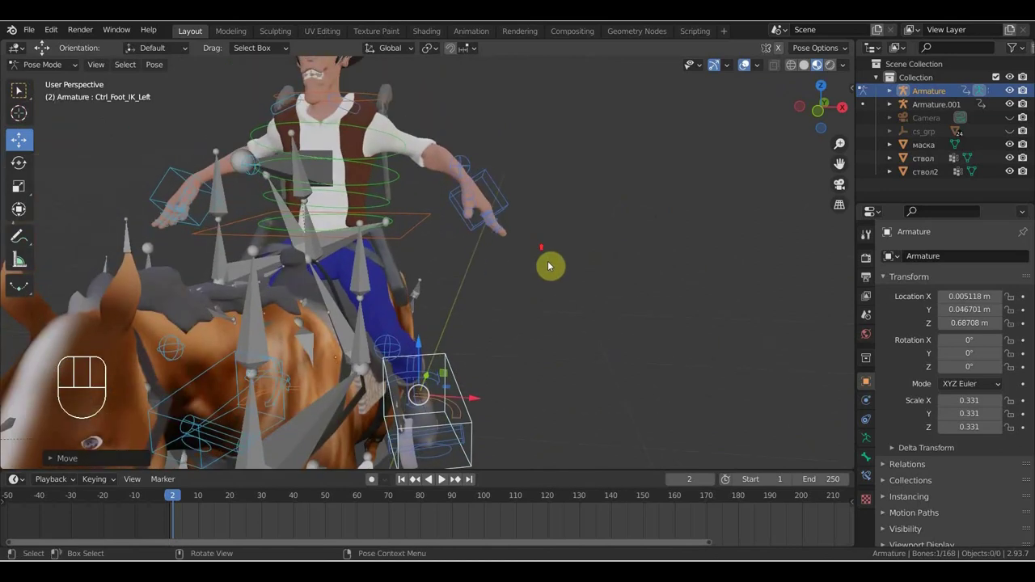
middle_click(587, 235)
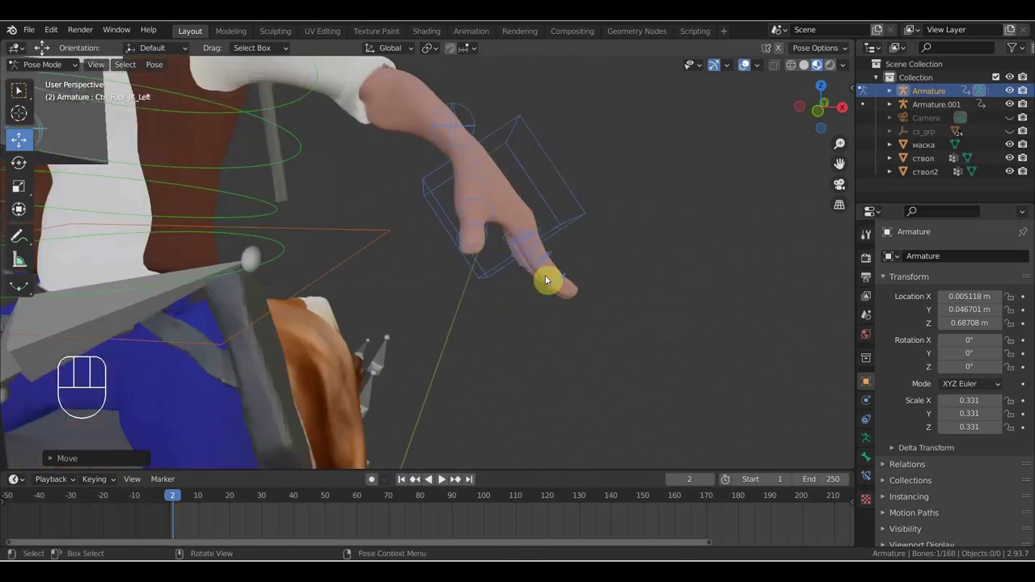
left_click(563, 281)
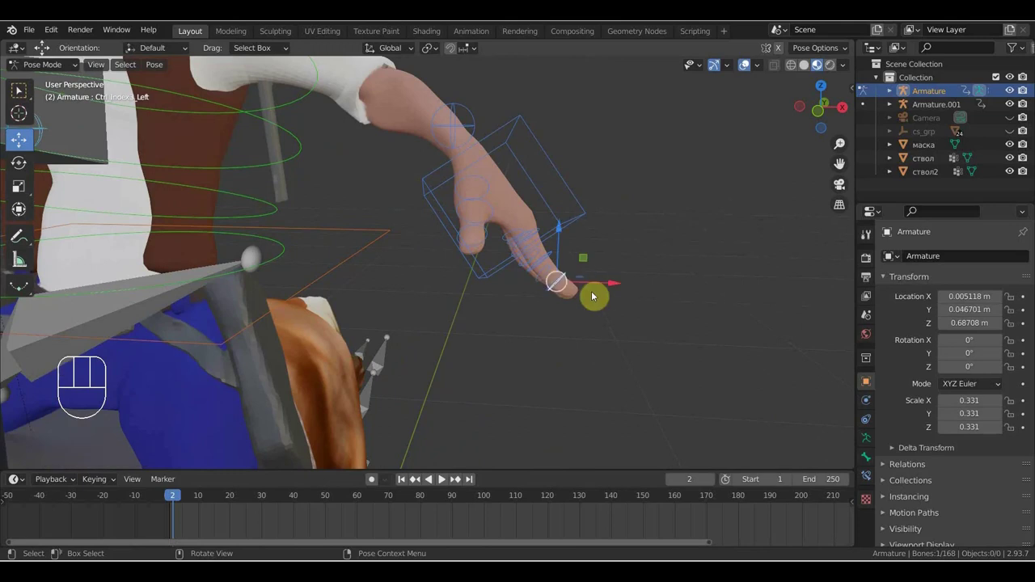
key("r")
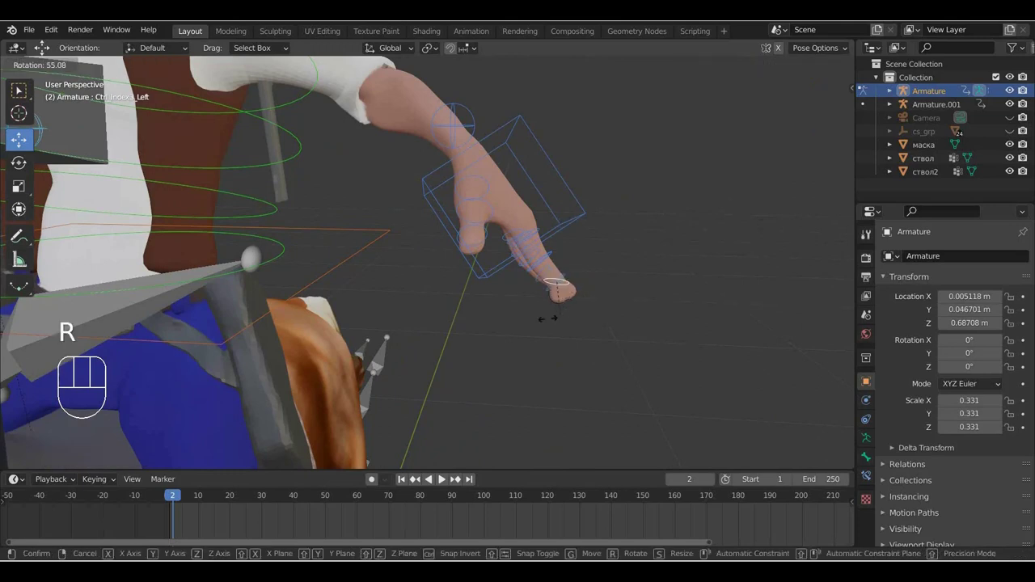
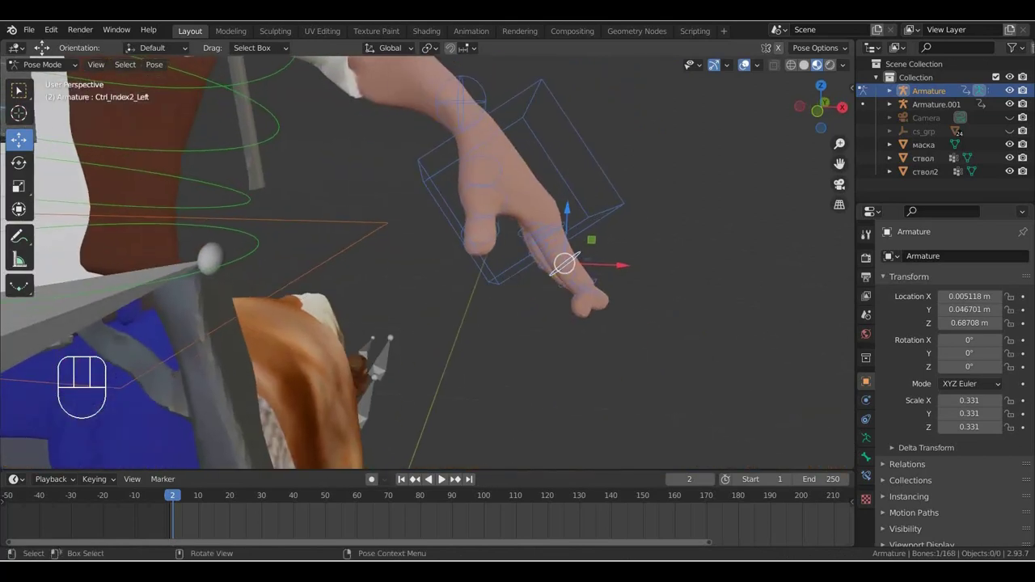
key("r")
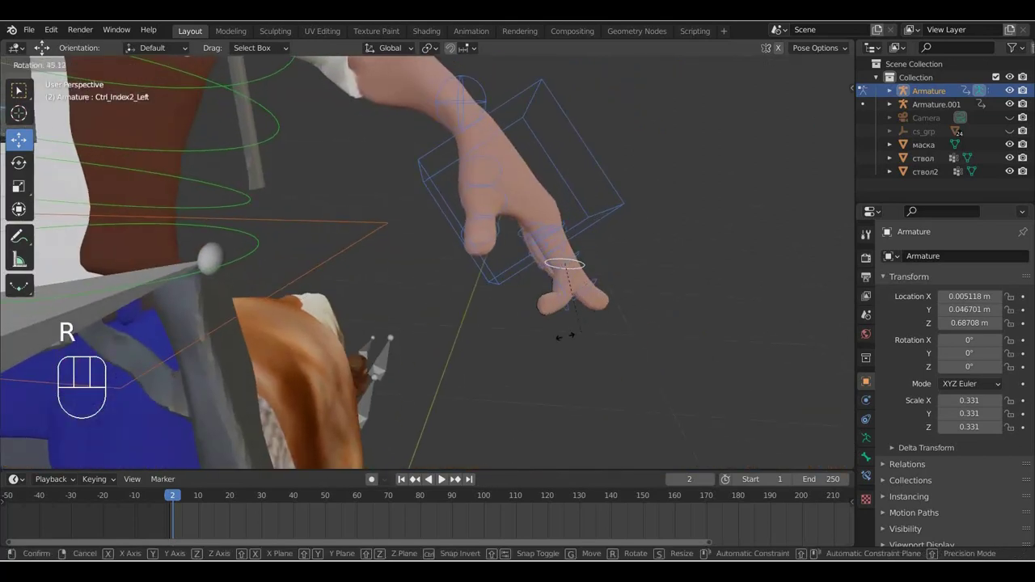
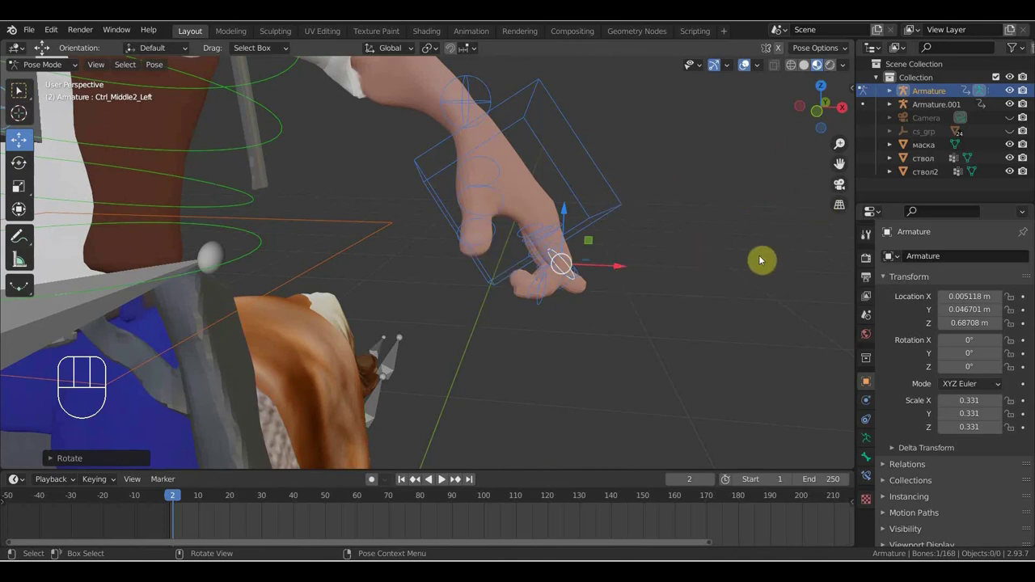
Show the Action Driver panel in the sidebar beside the viewport
key("n")
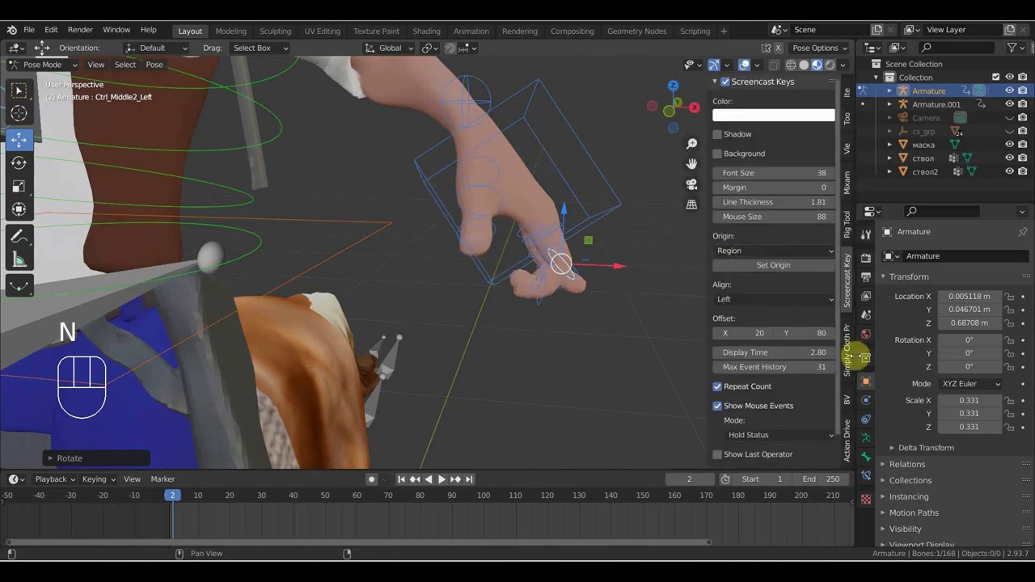
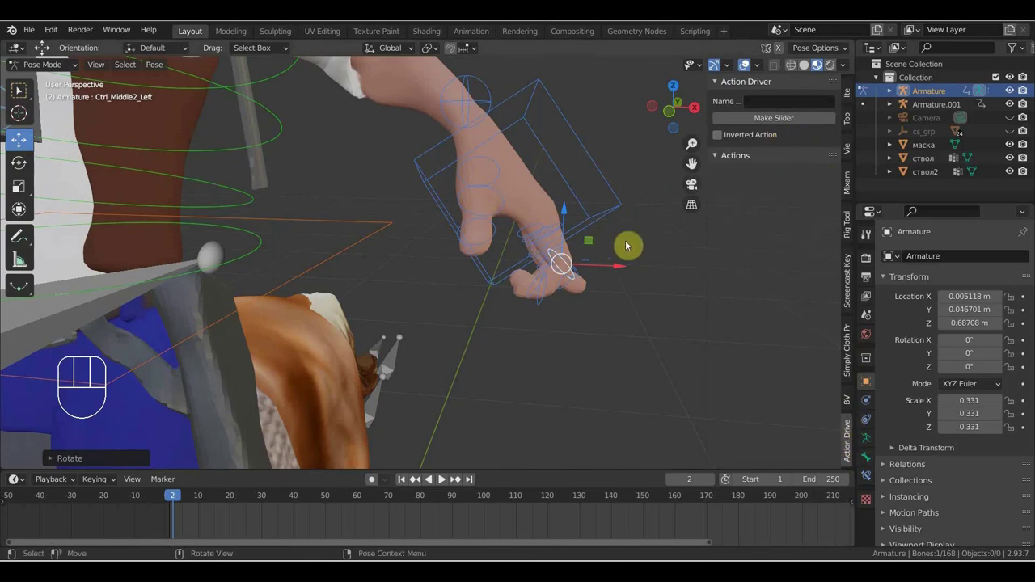
left_click_drag(612, 313, 561, 310)
middle_click(496, 296)
Rotate the left ring and pinky finger bones to curl them like the other fingers
left_click(489, 310)
middle_click(576, 317)
key("r")
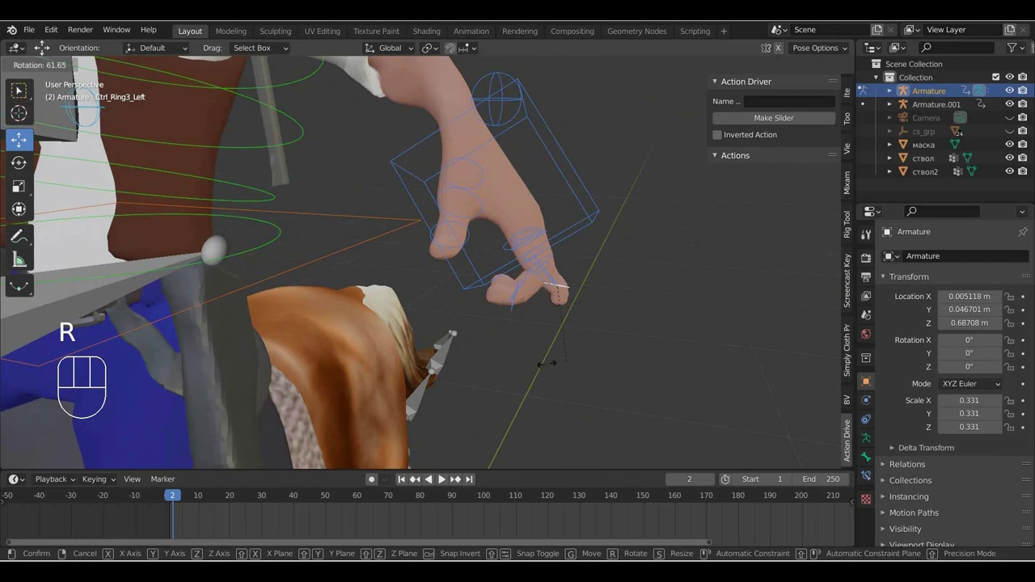
left_click_drag(588, 332, 513, 322)
left_click(513, 321)
key("r")
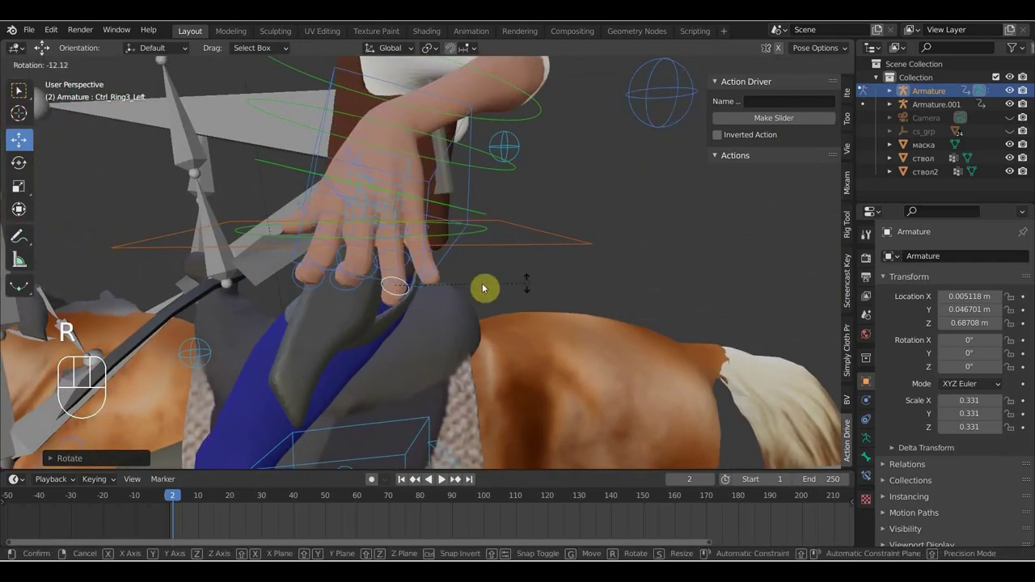
key("r")
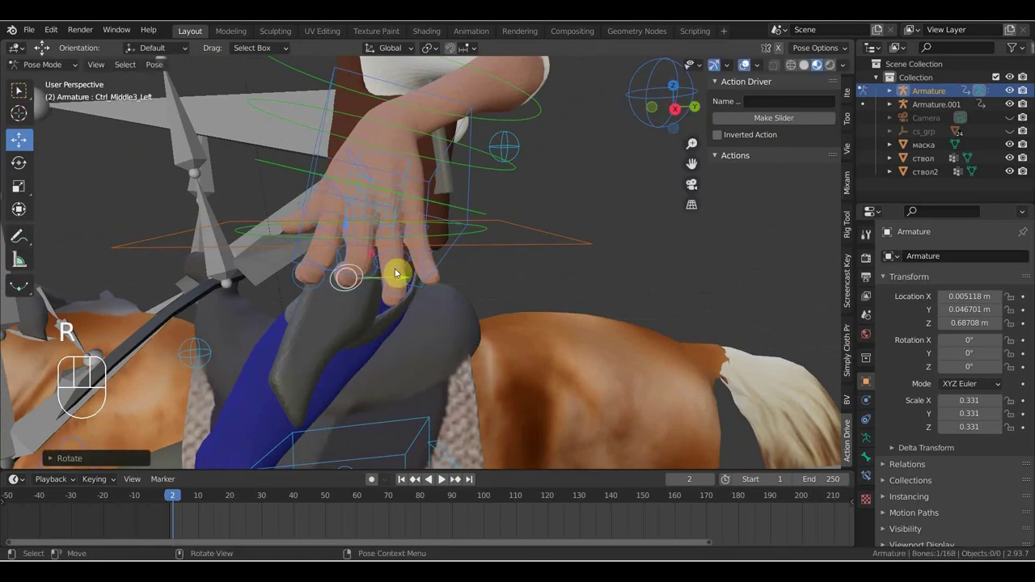
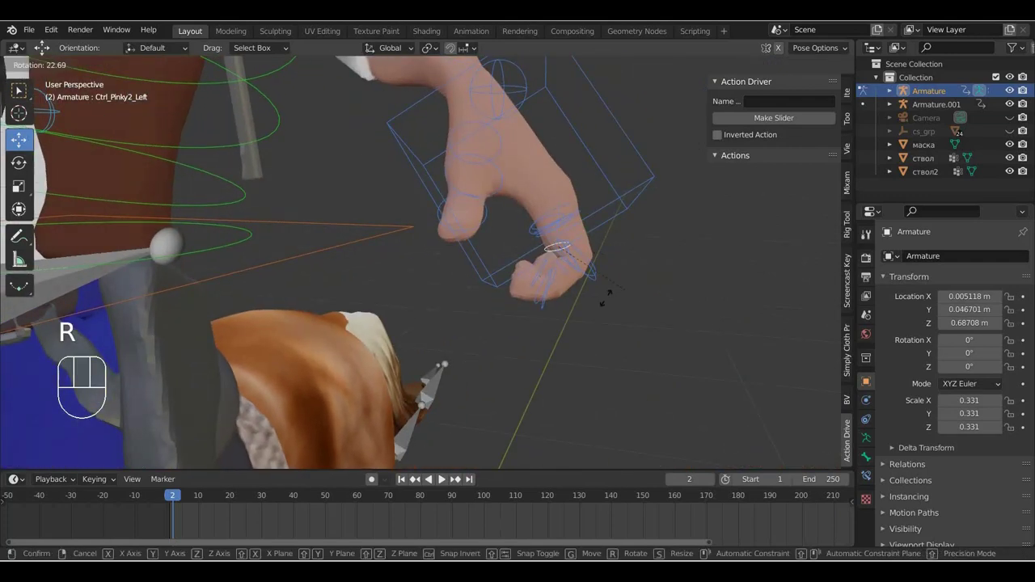
Finish the left pinky bend so the whole hand closes into a fist
left_click(547, 311)
middle_click(510, 257)
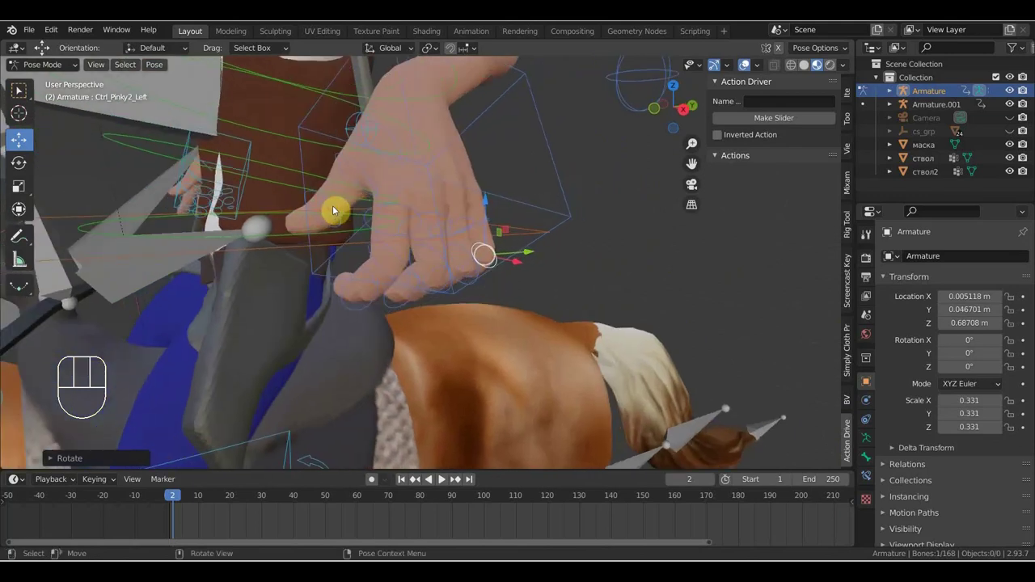
key("r")
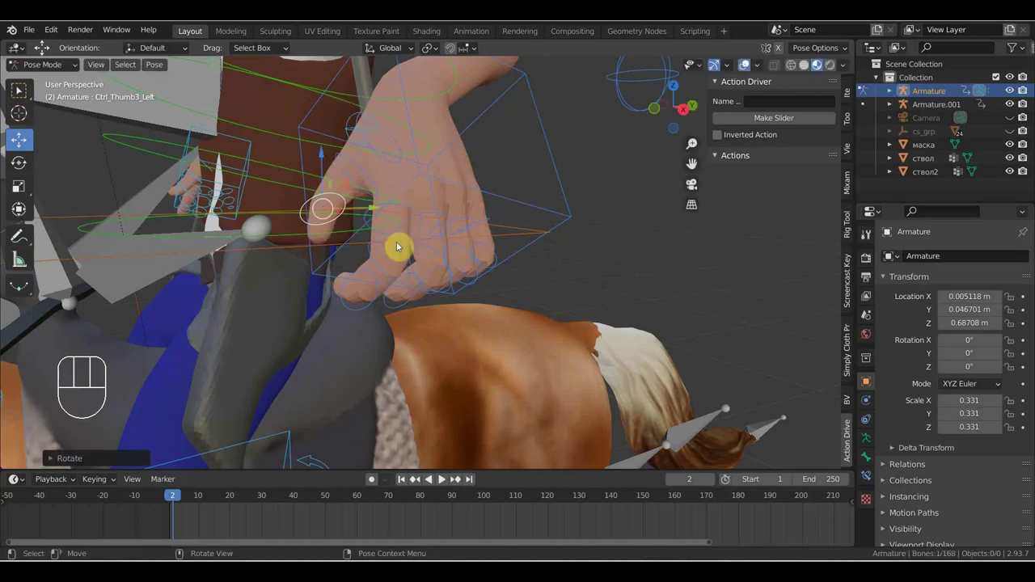
Shift-select all left finger controls and store the fist pose as action slider 'кисть' at 1.000
middle_click(400, 243)
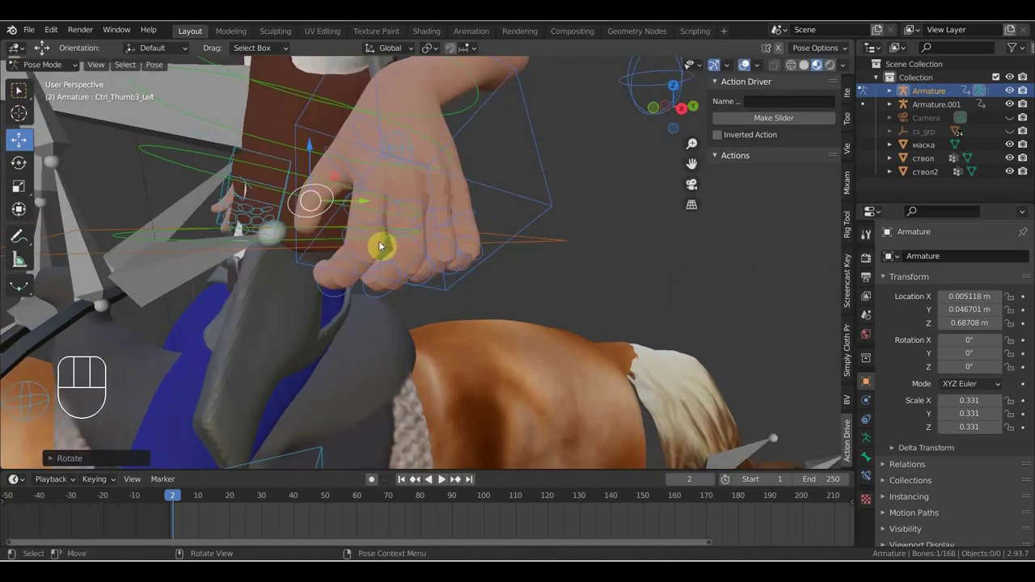
left_click(379, 243)
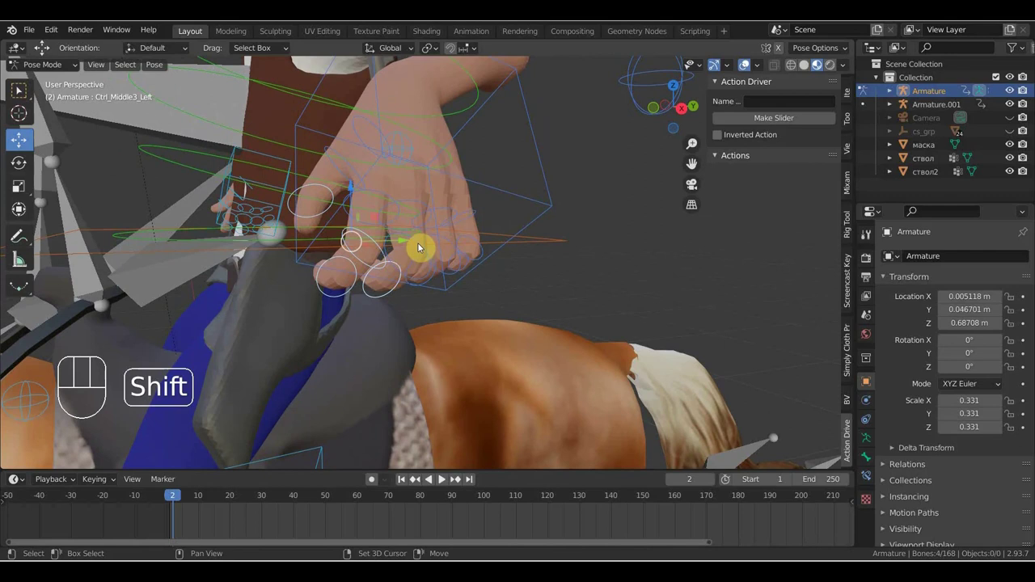
middle_click(437, 256)
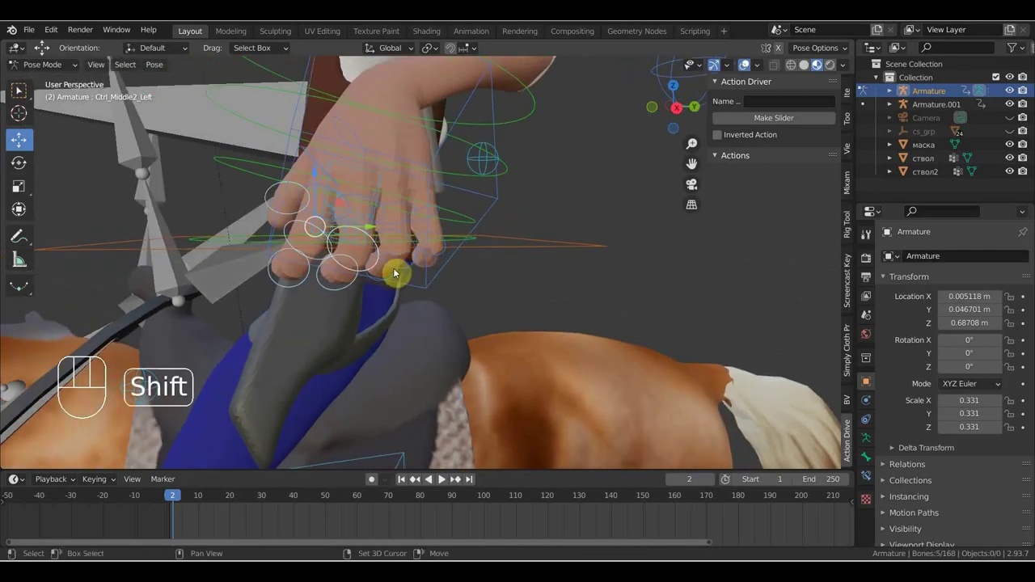
left_click(398, 271)
left_click(445, 253)
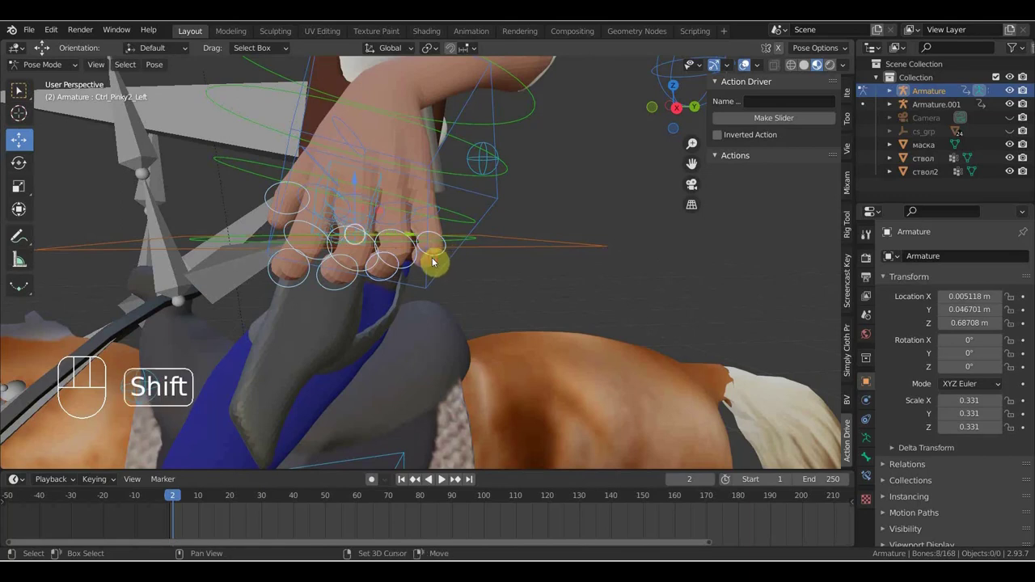
middle_click(492, 262)
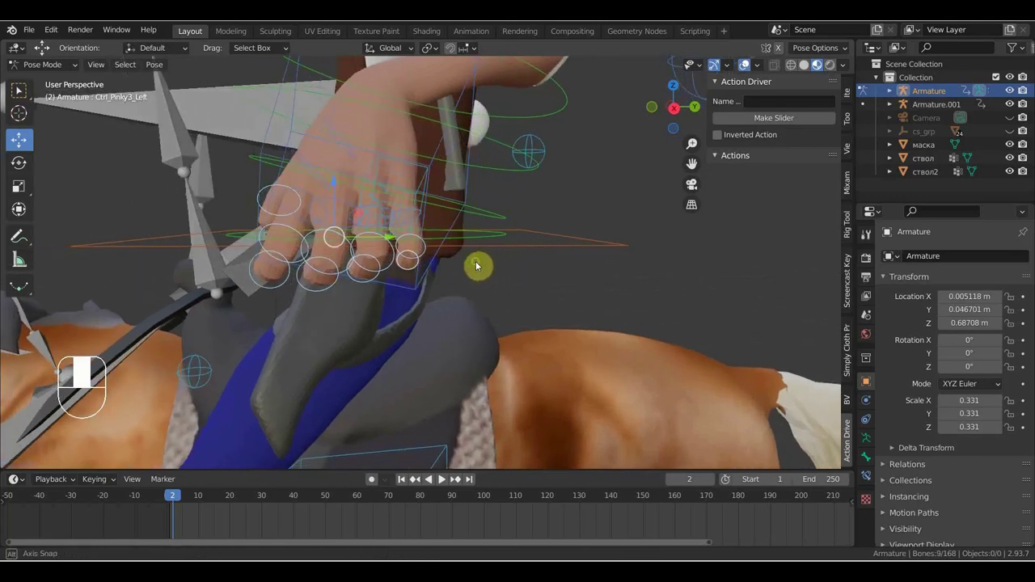
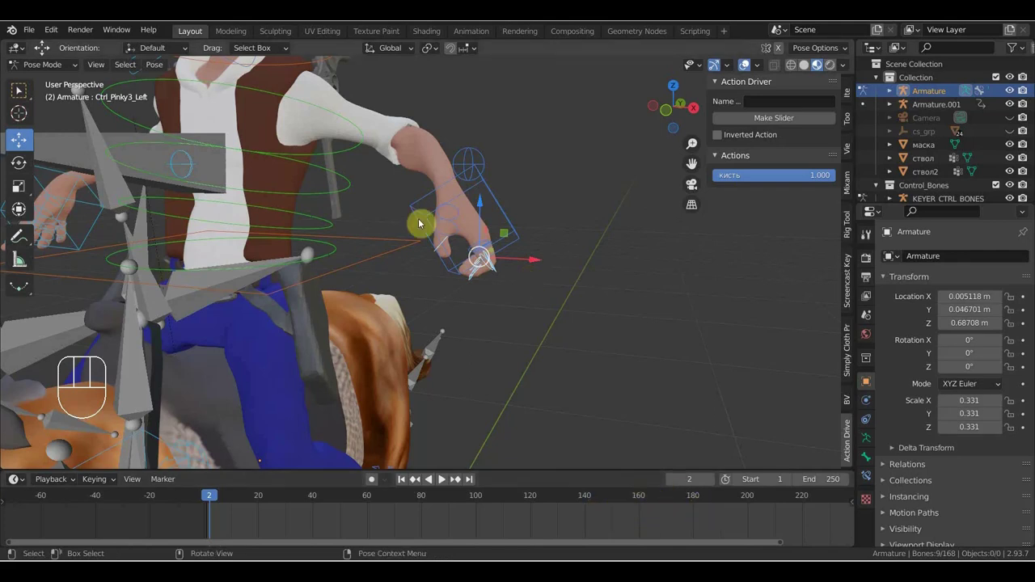
middle_click(533, 312)
left_click_drag(622, 305, 704, 344)
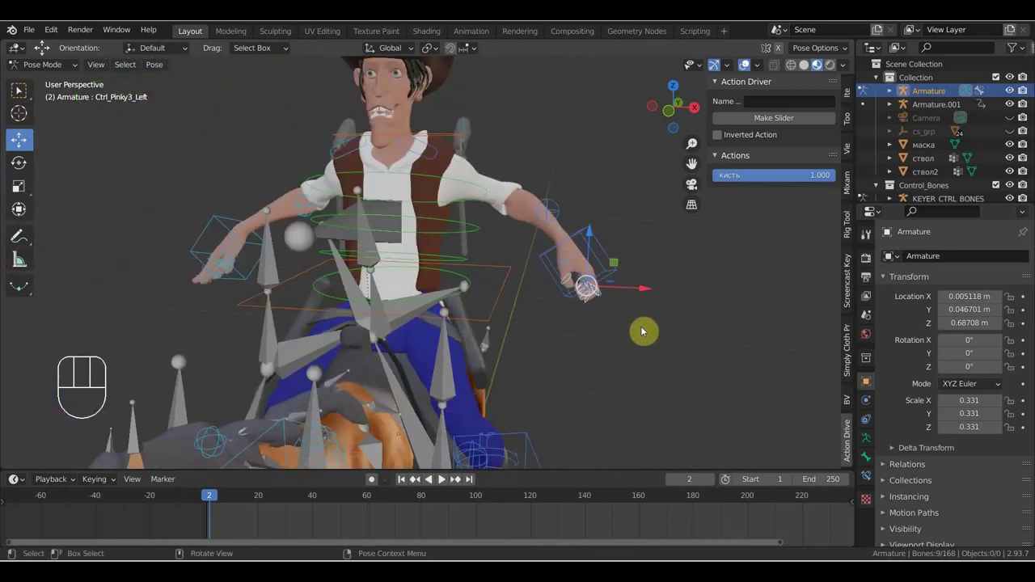
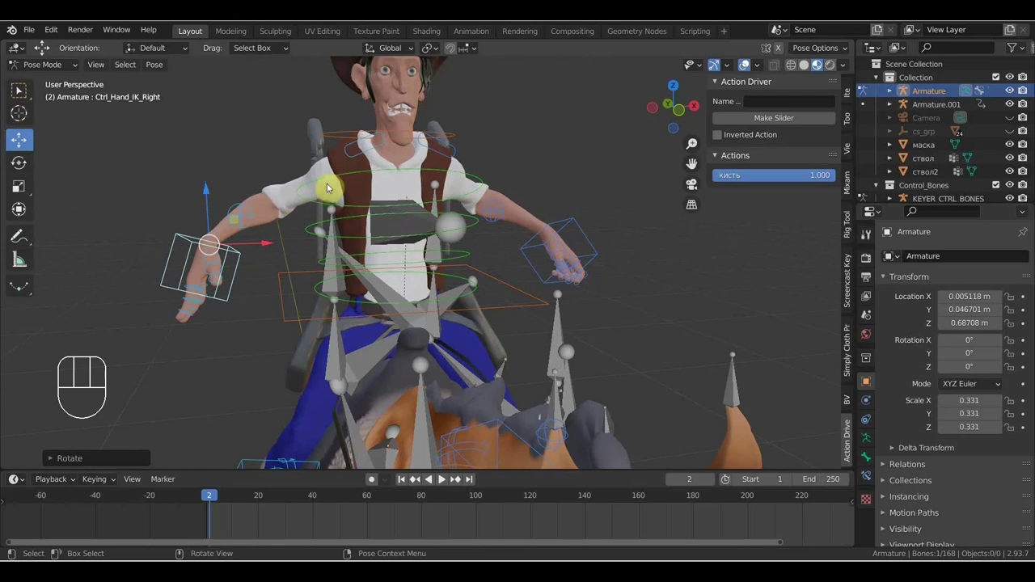
Rotate Ctrl_Shoulder_Right slightly from rest and orbit around the rider to check it
left_click(353, 157)
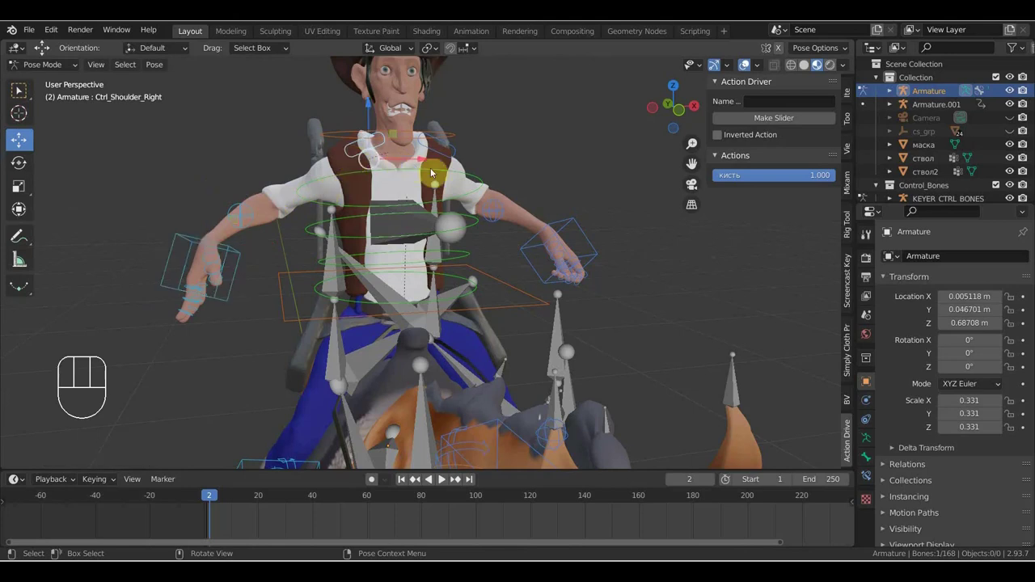
key("r")
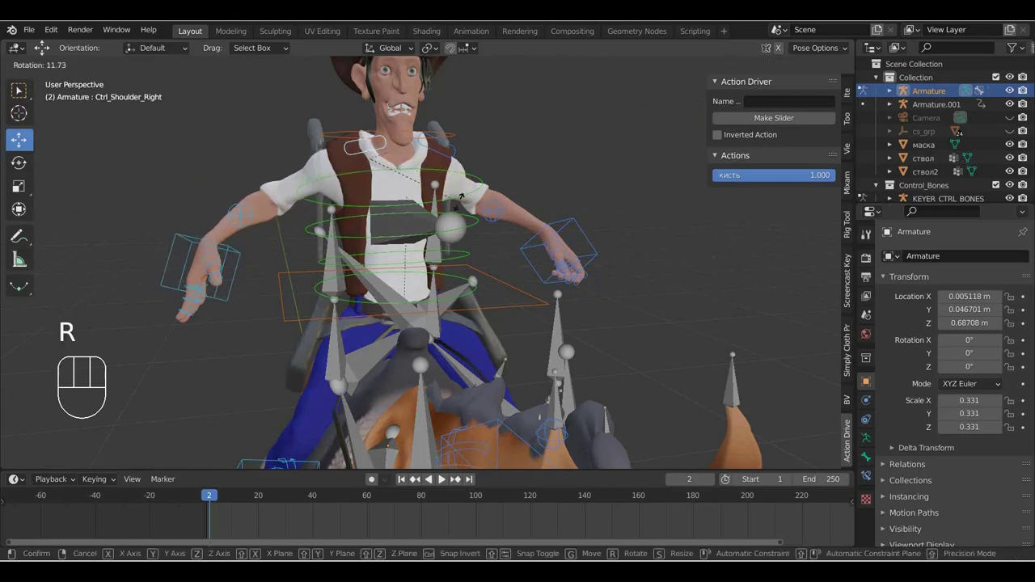
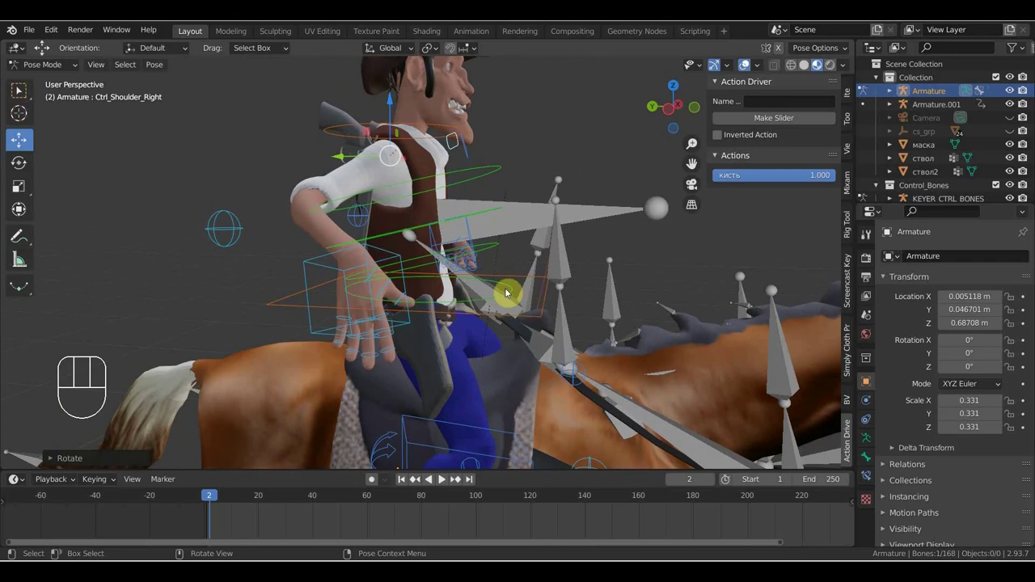
left_click_drag(516, 289, 470, 261)
middle_click(480, 326)
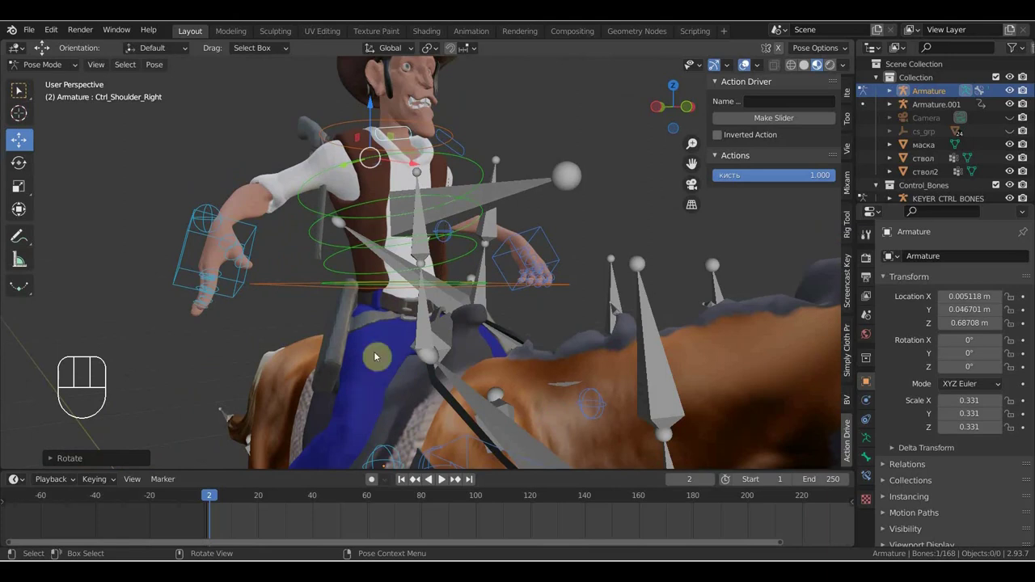
middle_click(405, 399)
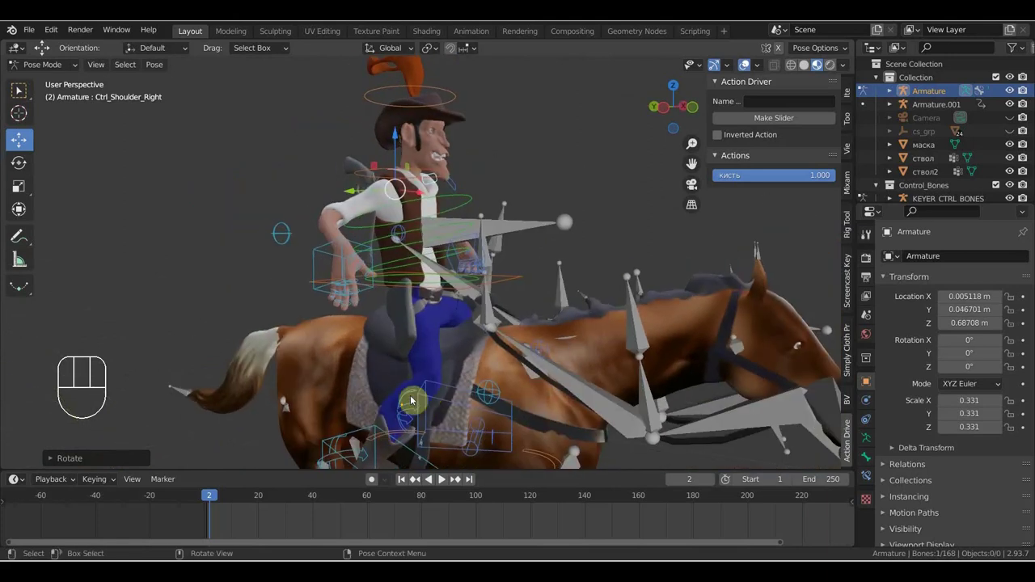
left_click_drag(438, 384, 450, 392)
middle_click(441, 382)
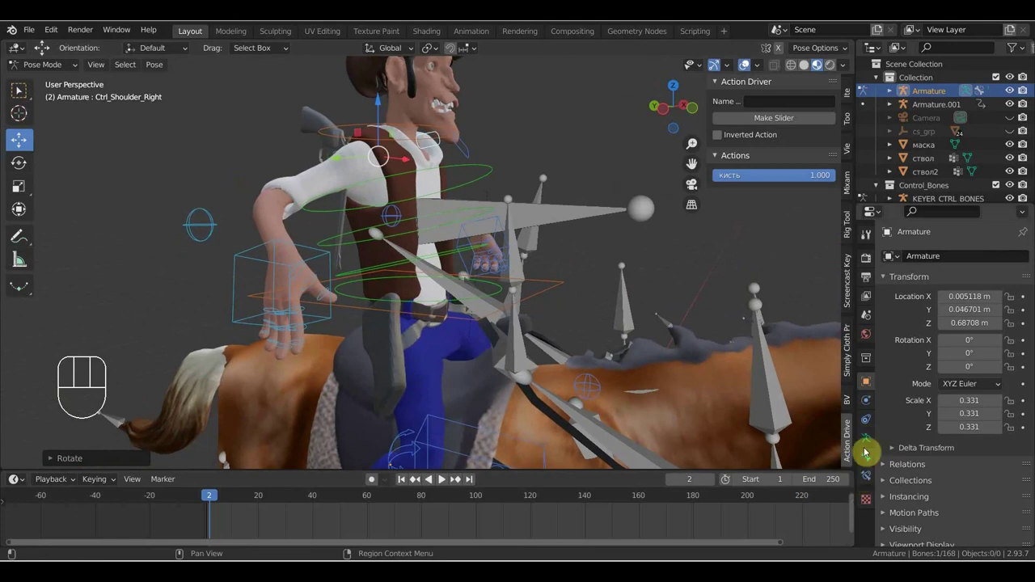
middle_click(488, 387)
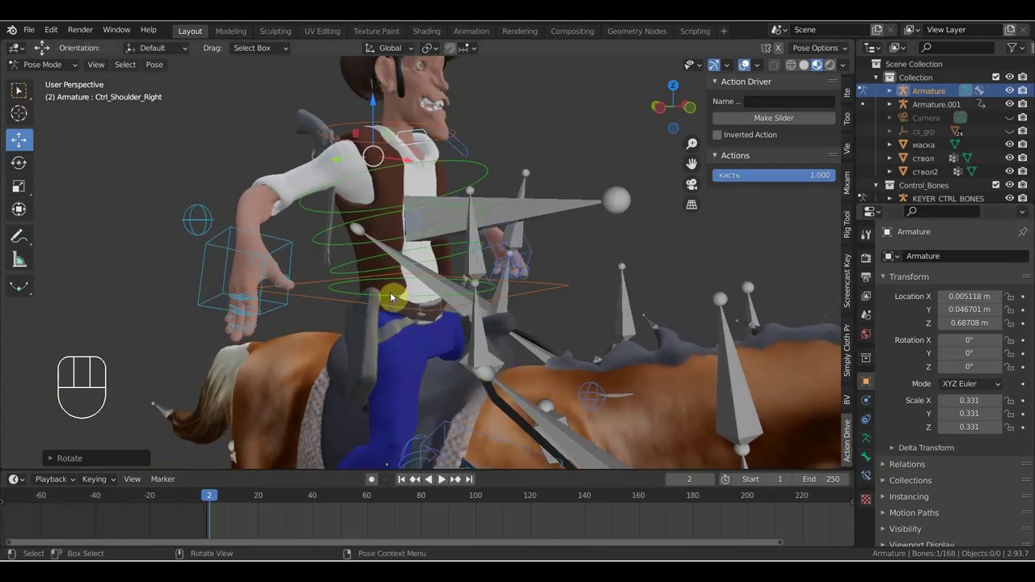
left_click_drag(402, 298, 445, 300)
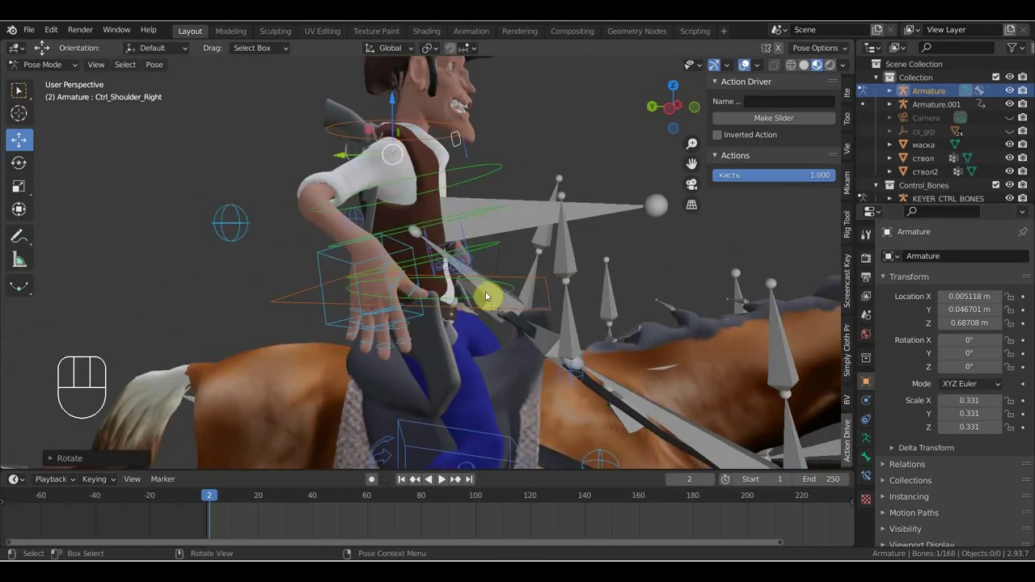
In right orthographic view, rotate the spine and head controls to adjust the rider's posture
left_click(488, 246)
key("KP_3")
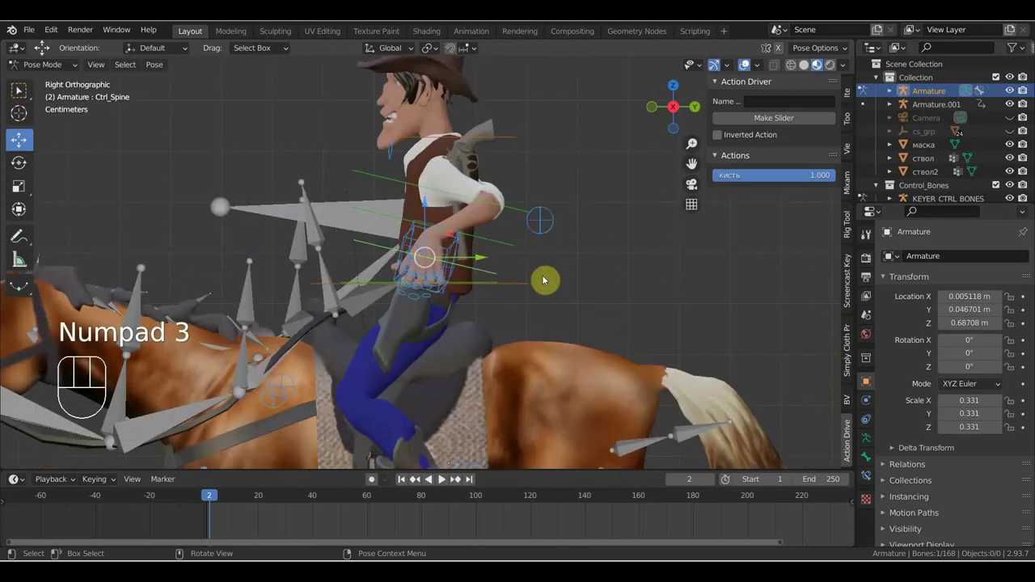
key("r")
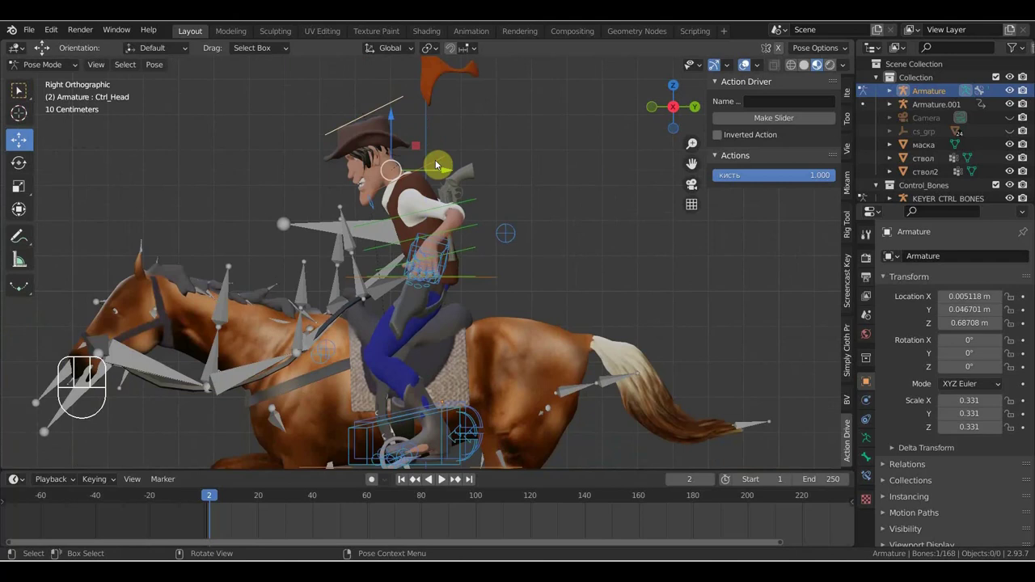
key("r")
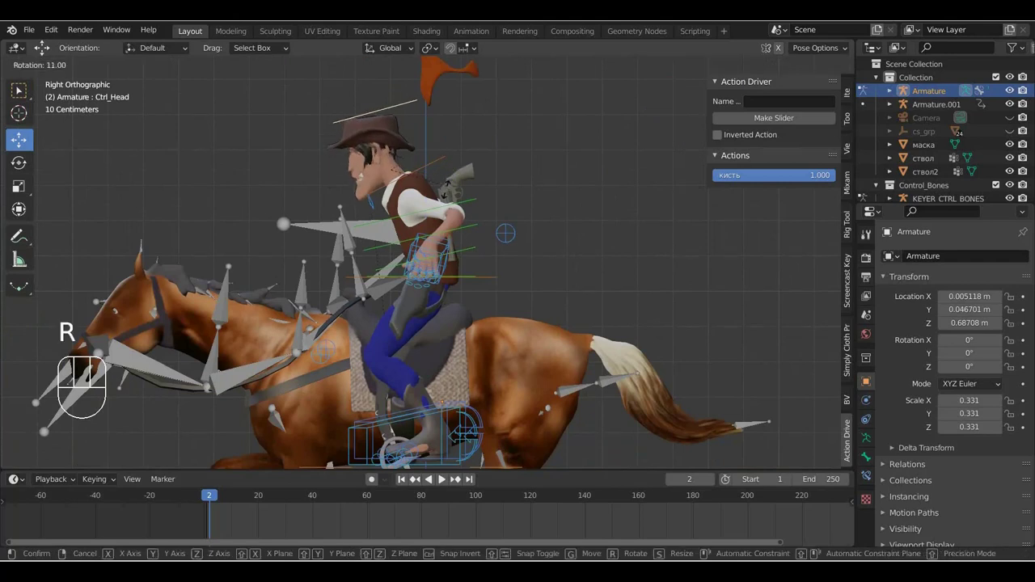
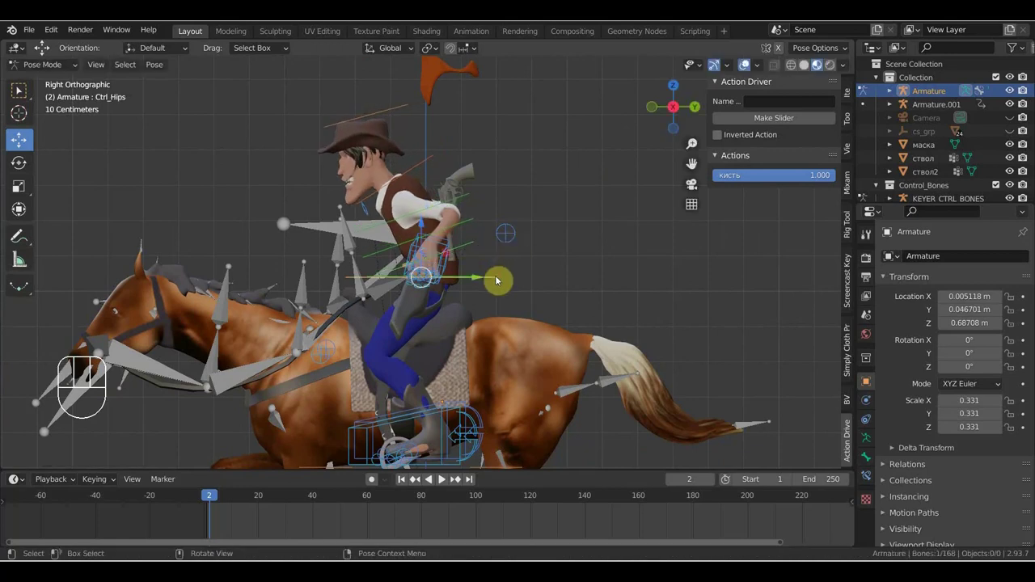
Move Ctrl_Hips down so the cowboy sits lower on the saddle, then check from perspective
key("g")
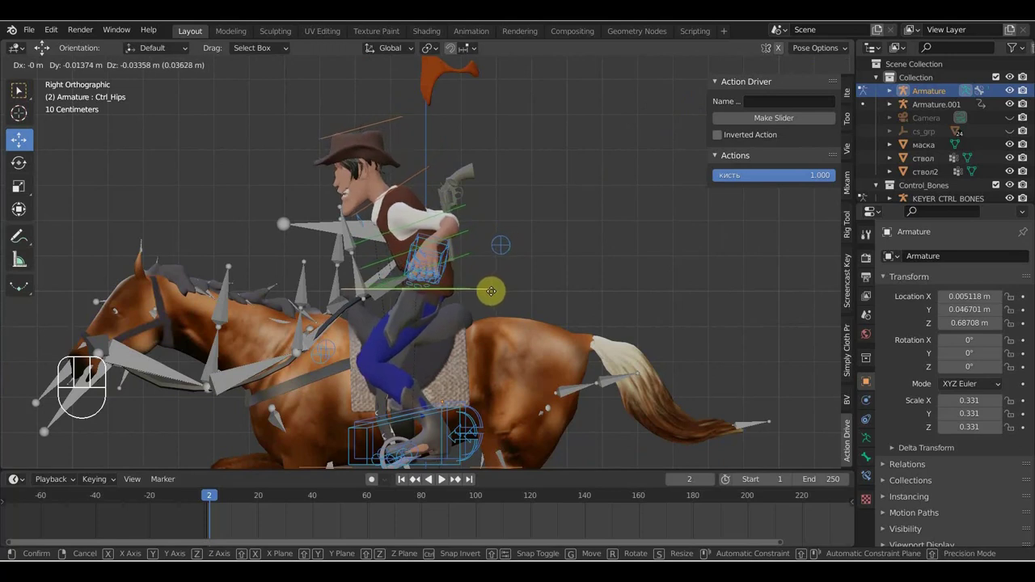
left_click(496, 294)
middle_click(554, 249)
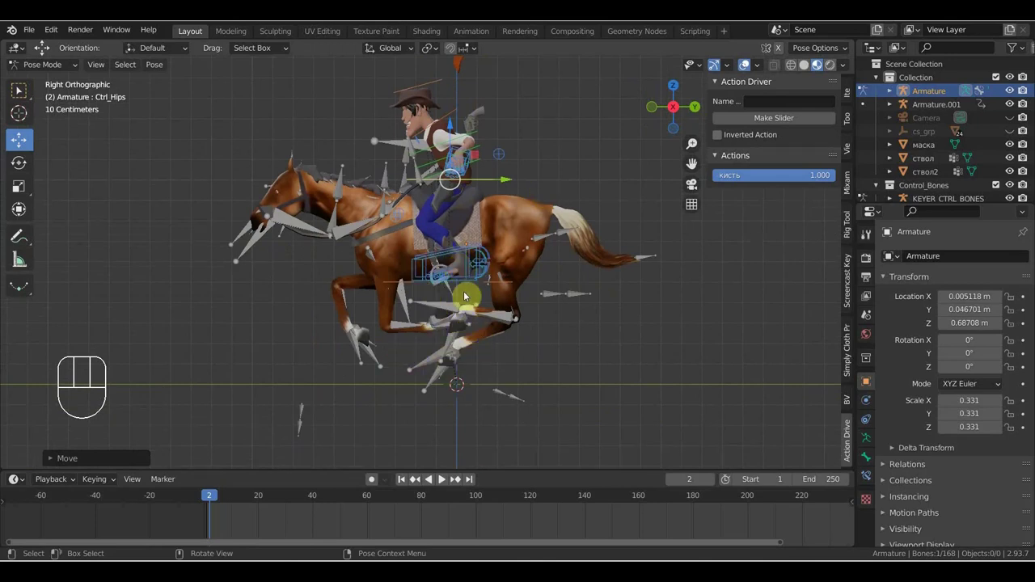
left_click_drag(508, 229, 499, 245)
left_click_drag(500, 245, 530, 249)
left_click_drag(546, 256, 533, 257)
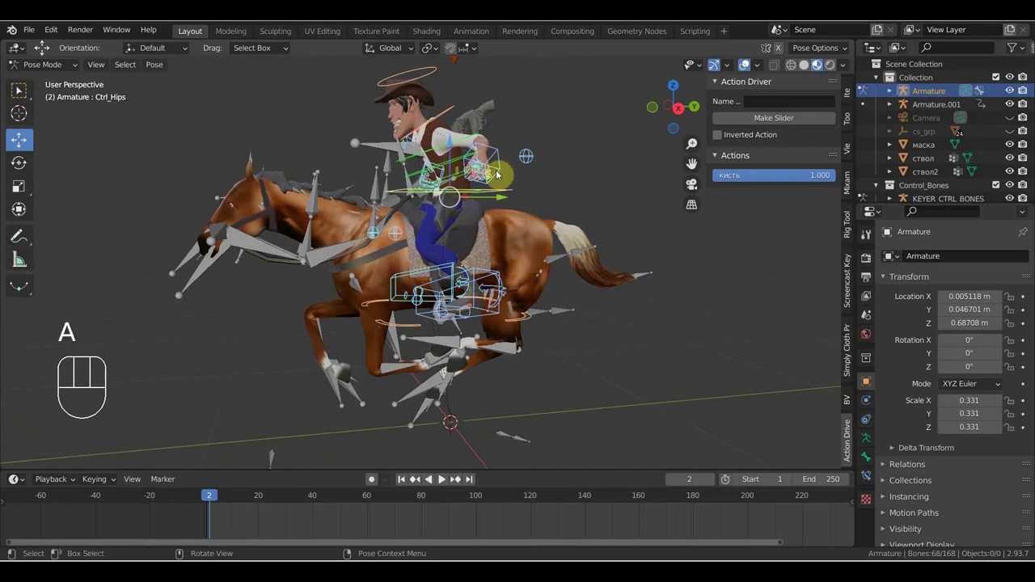
Move and rotate Ctrl_Hand_IK_Left so the left hand rests forward near the horse's neck
left_click(501, 166)
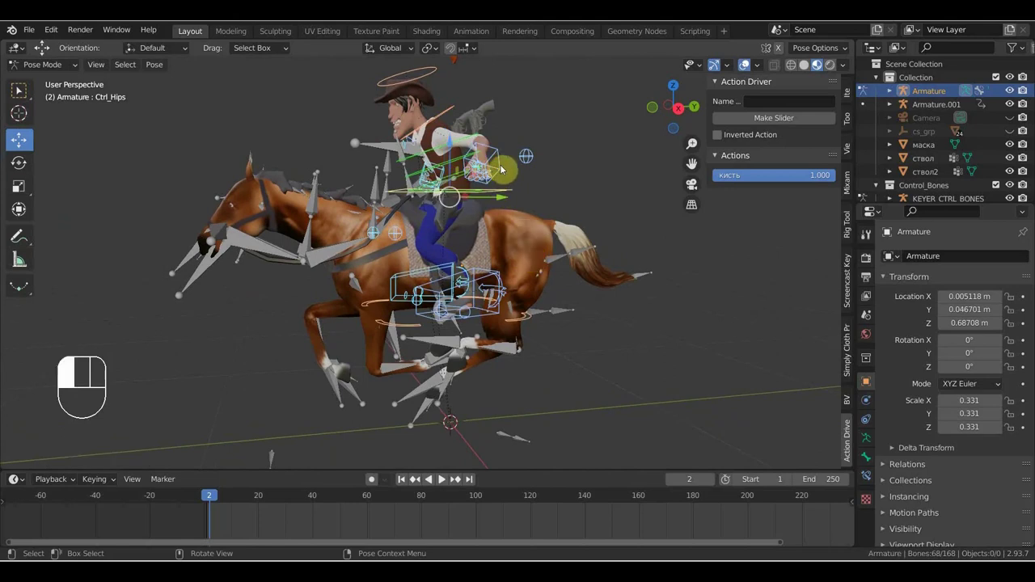
left_click_drag(556, 194, 631, 244)
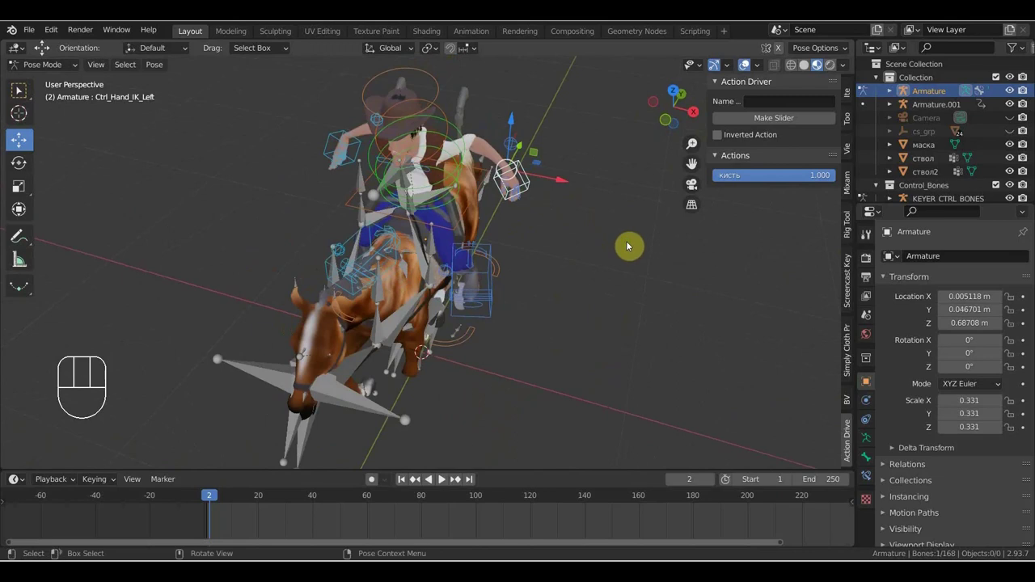
key("g")
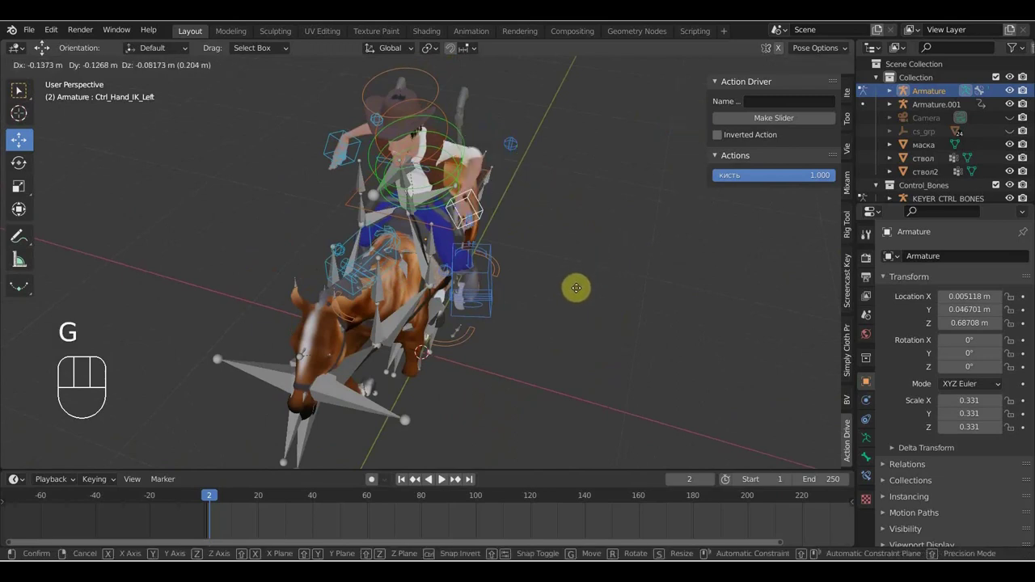
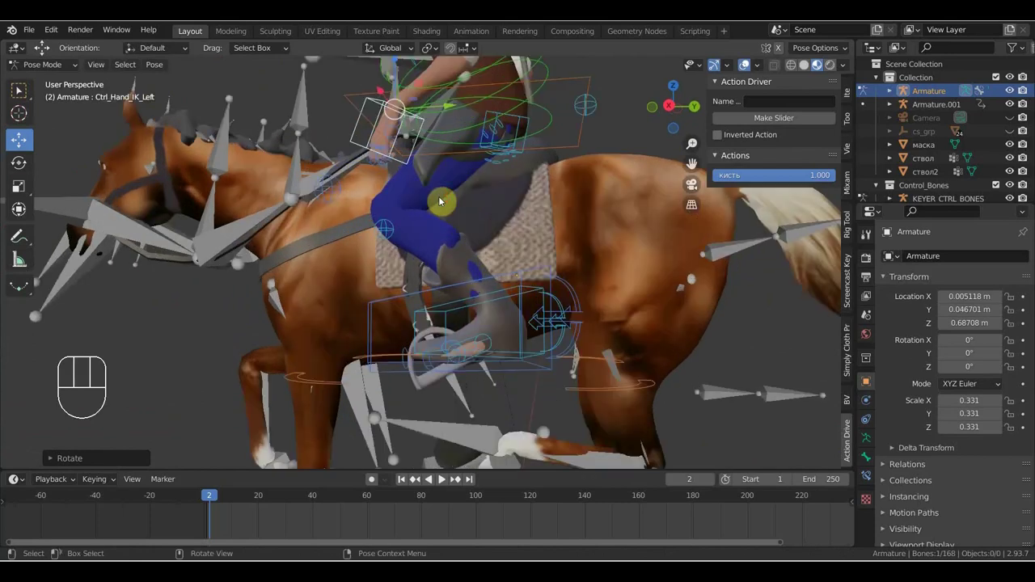
key("r")
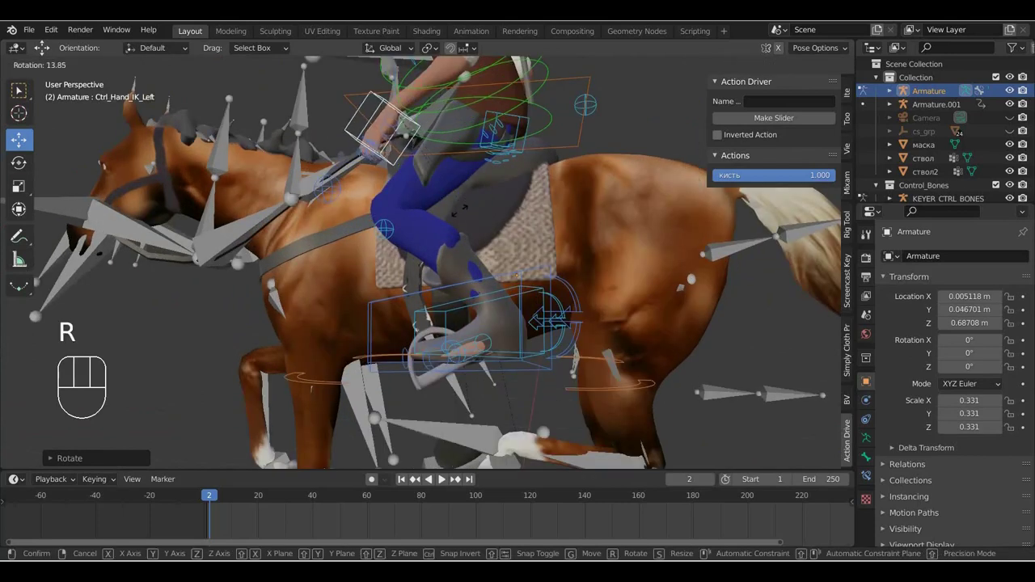
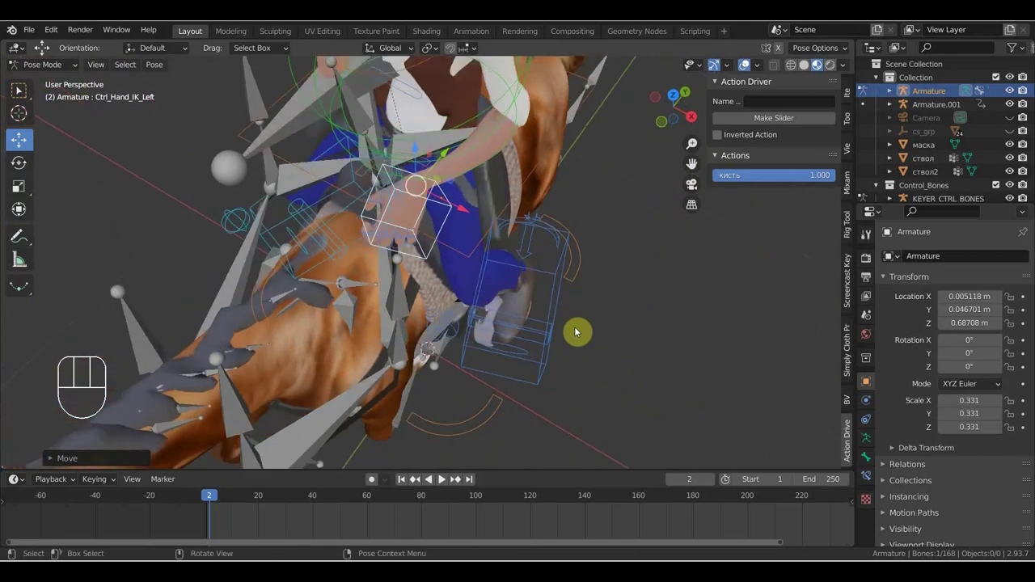
left_click_drag(575, 320, 596, 228)
key("r")
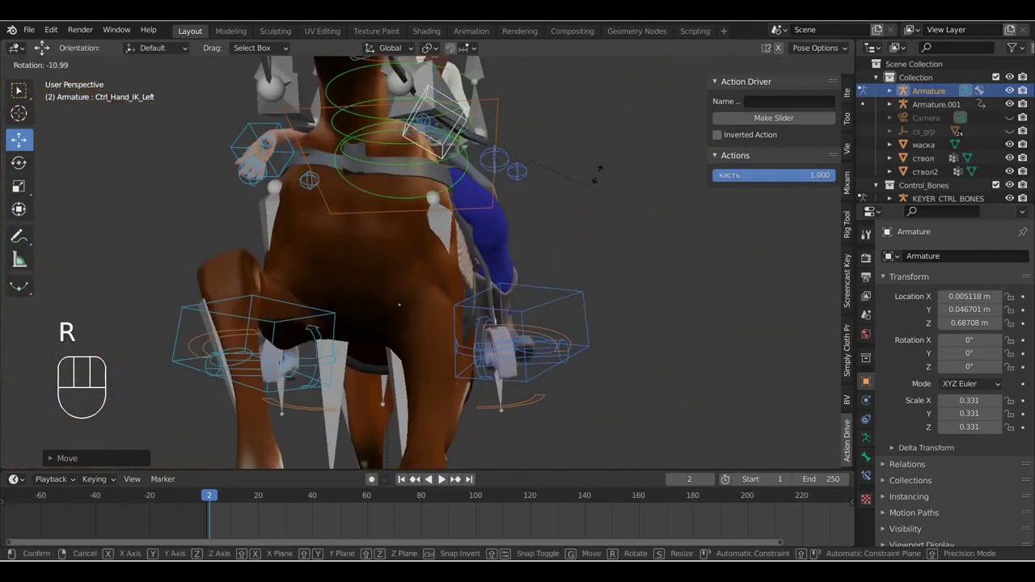
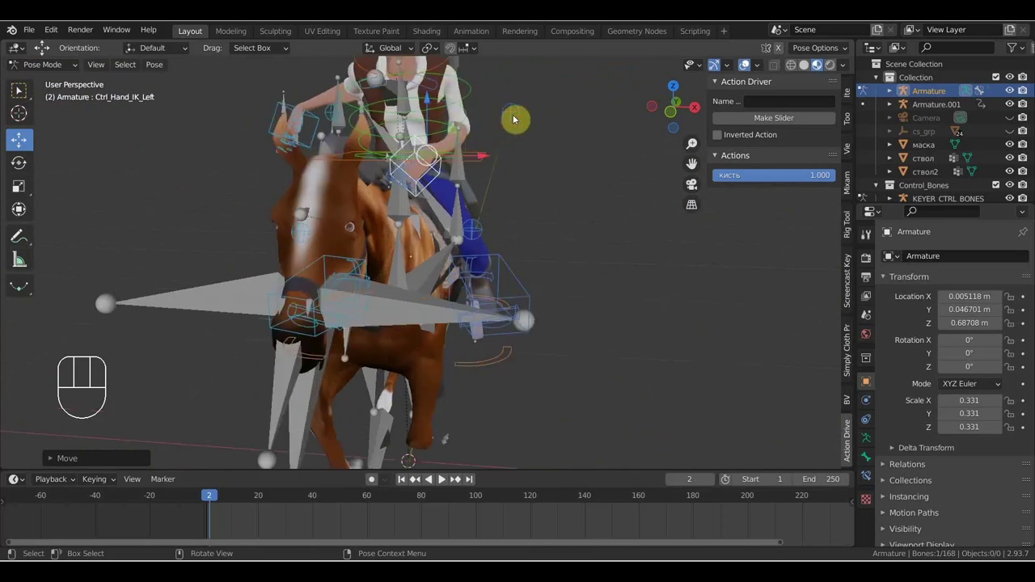
Move Ctrl_ArmPole_IK_Left out to the side so the left elbow bends outward
key("g")
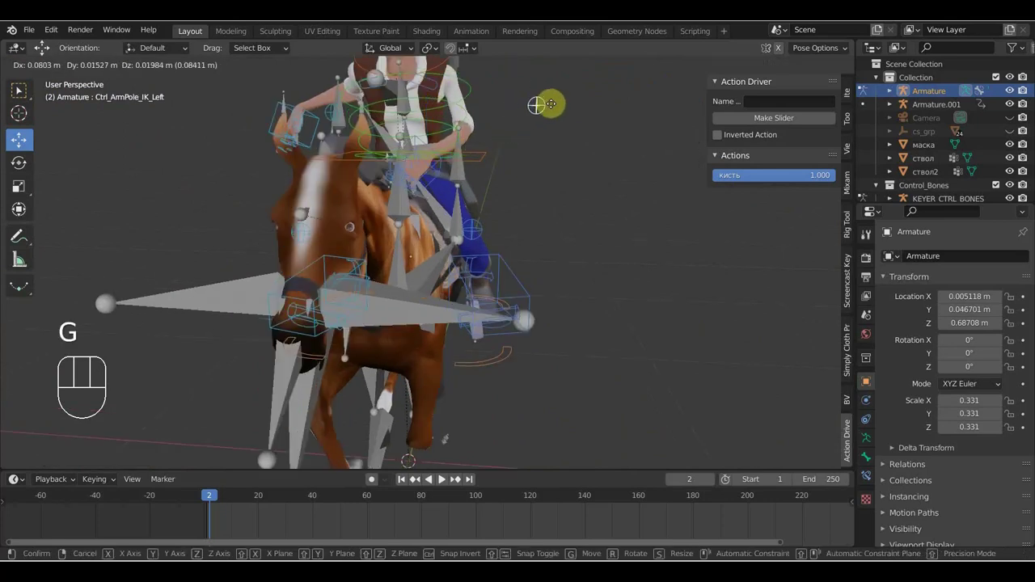
left_click_drag(543, 155, 249, 147)
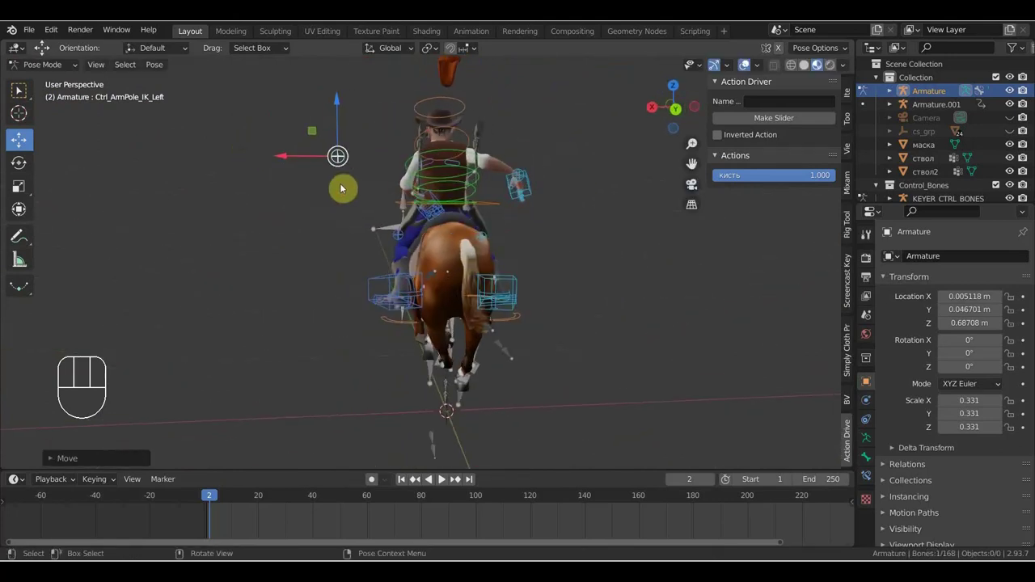
key("g")
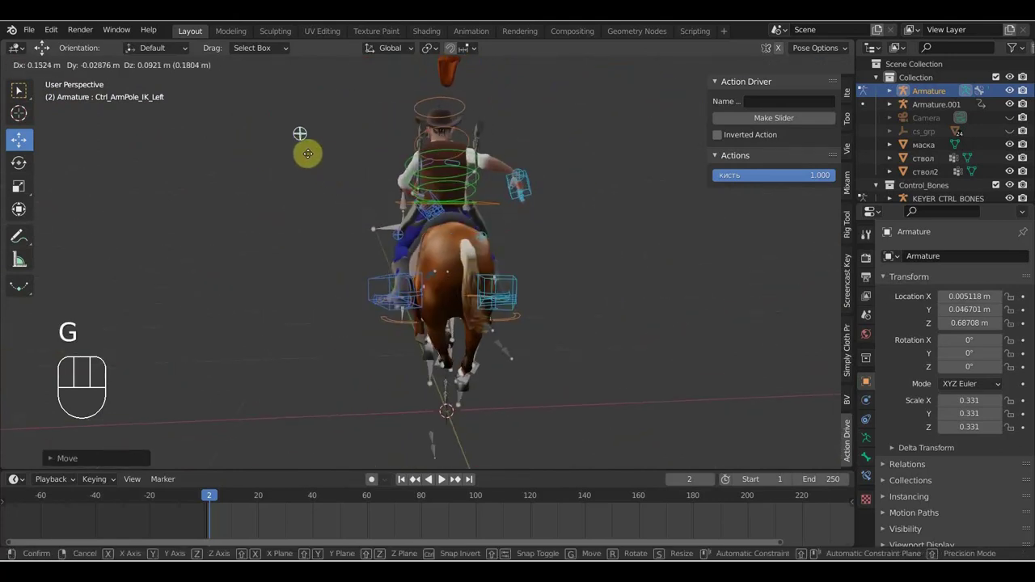
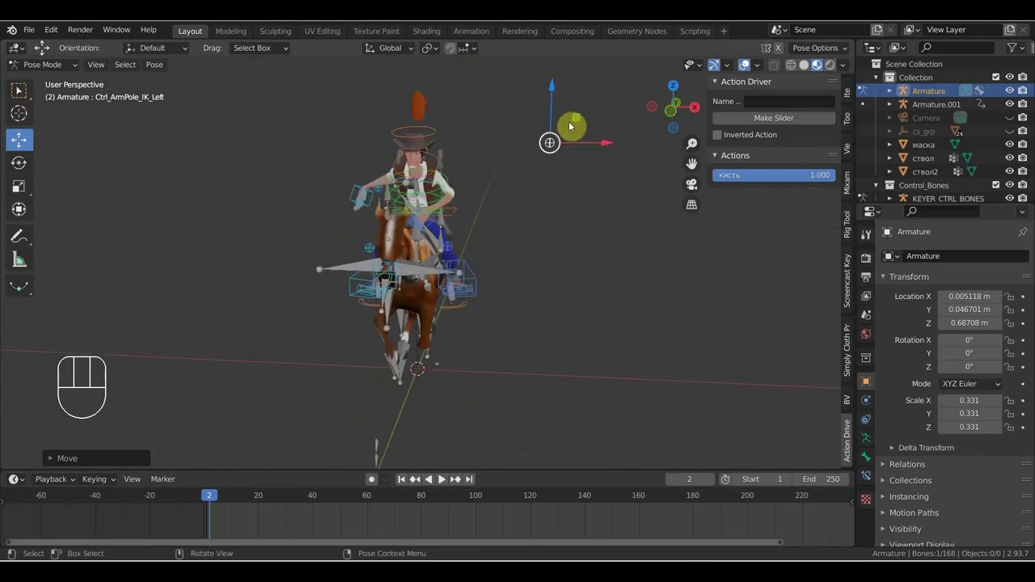
middle_click(566, 150)
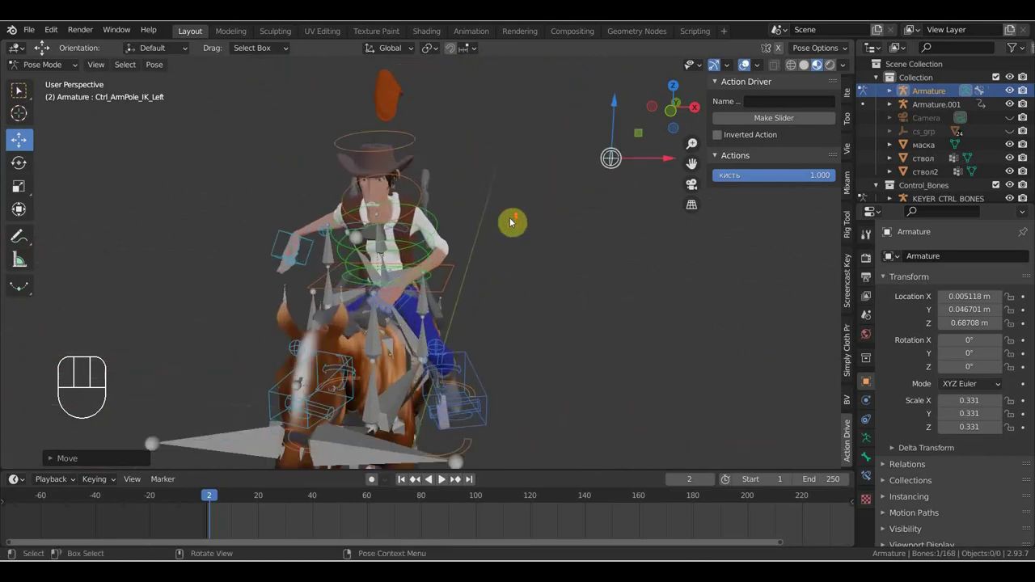
left_click_drag(516, 237, 576, 246)
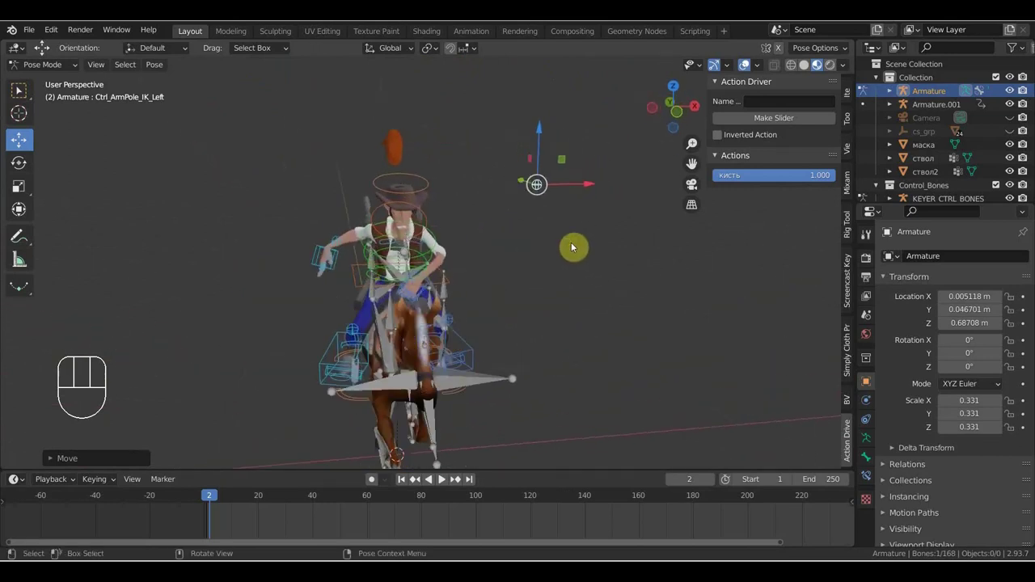
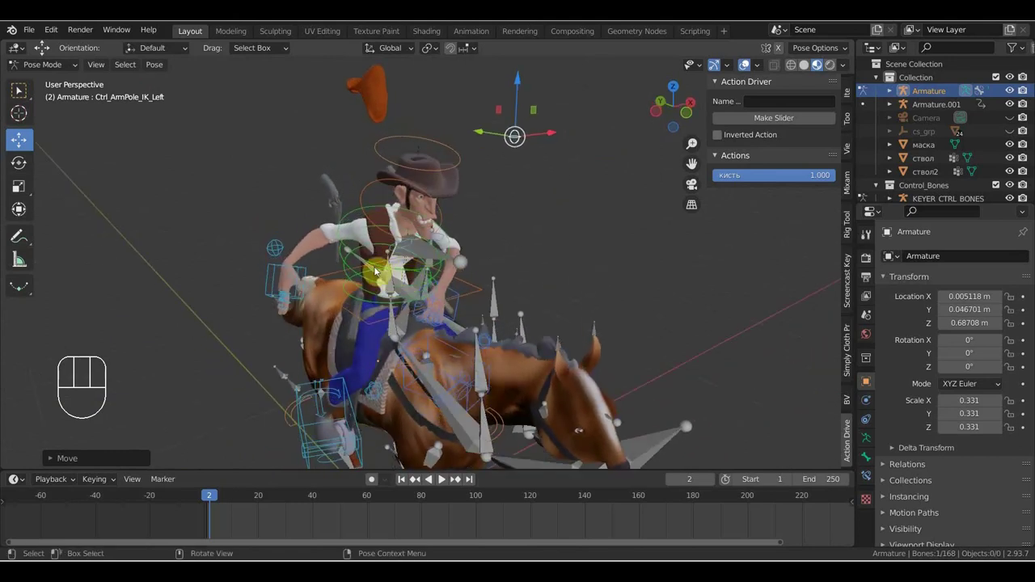
Rotate Ctrl_Spine2 from top view to lean the cowboy's upper body into the ride
key("KP_7")
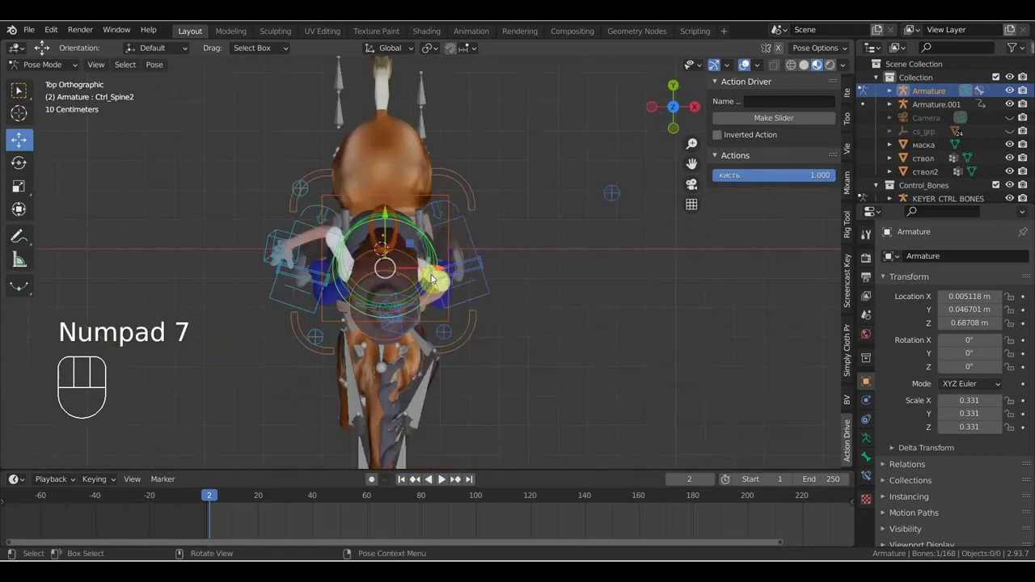
key("r")
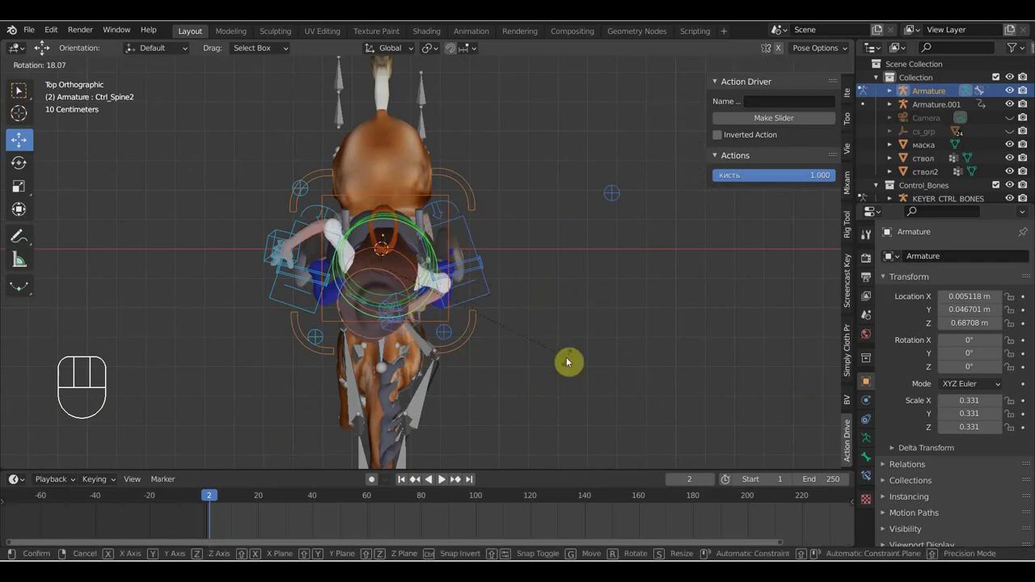
left_click_drag(567, 350, 556, 210)
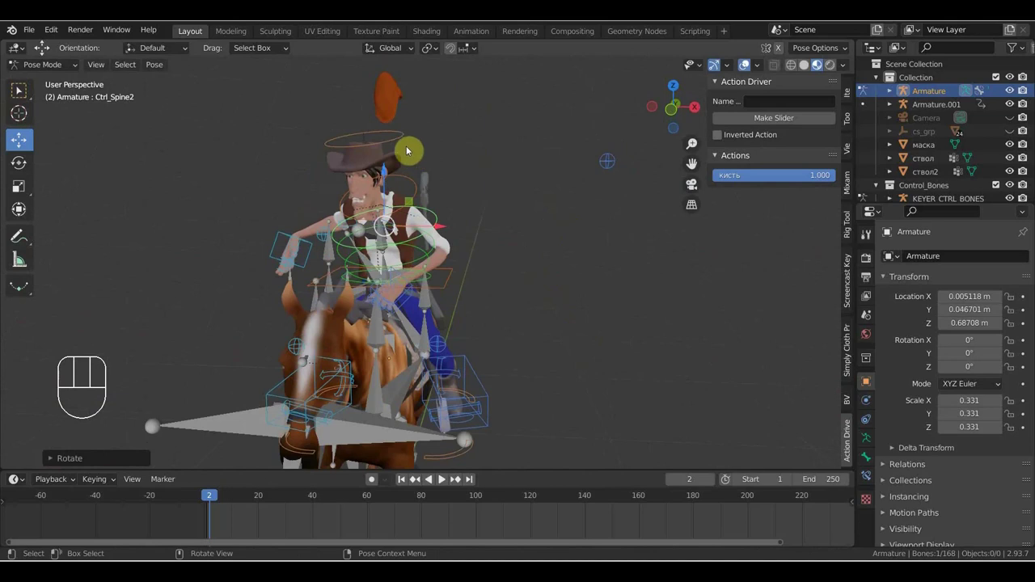
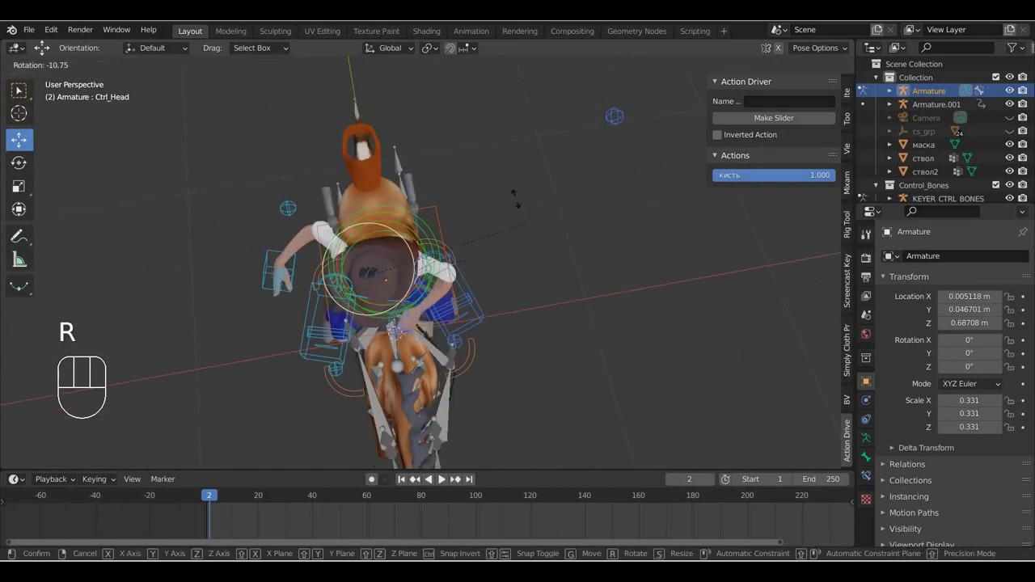
left_click_drag(535, 267, 518, 155)
key("r")
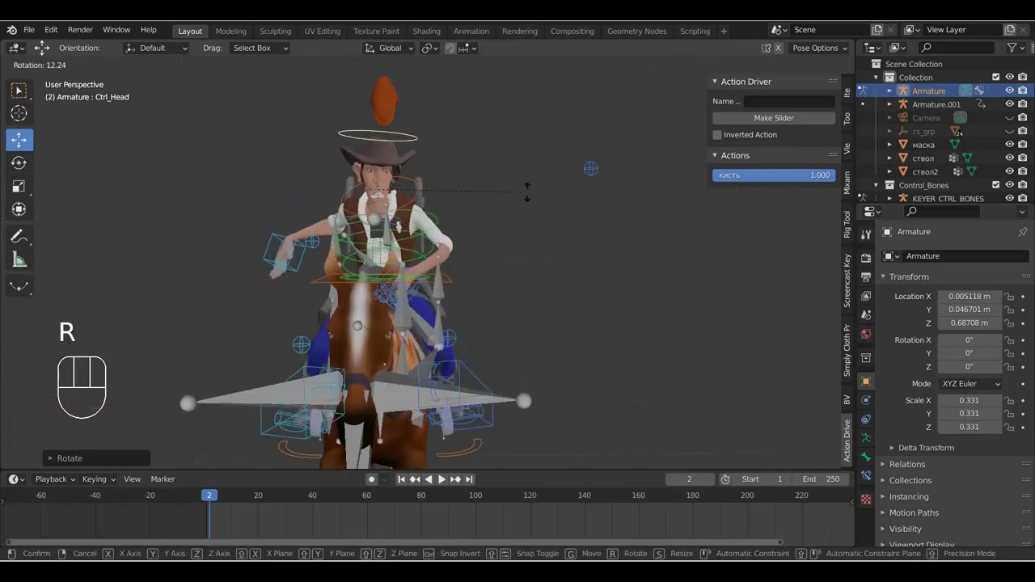
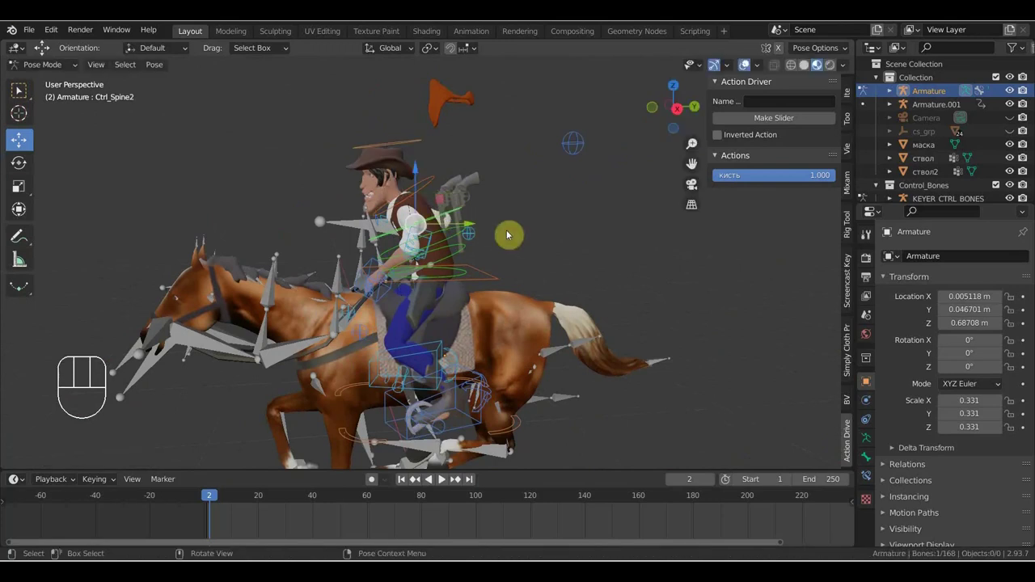
key("r")
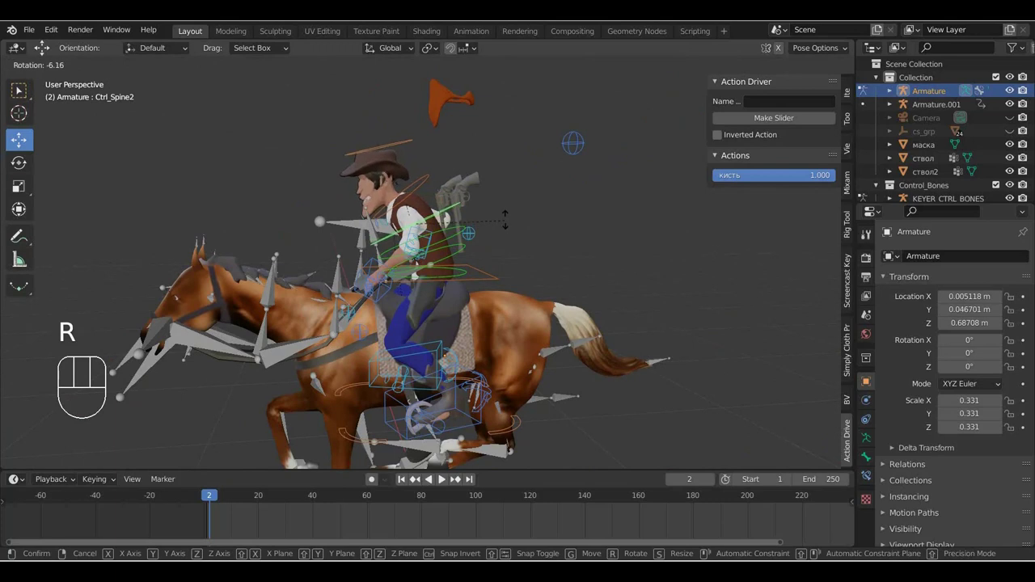
left_click(509, 252)
left_click_drag(473, 265, 588, 266)
middle_click(551, 272)
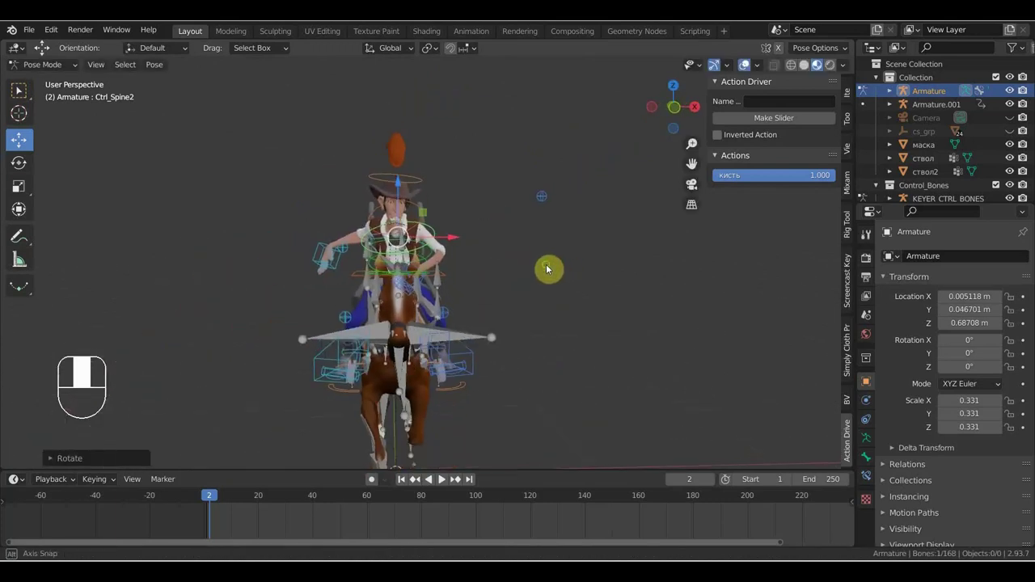
Rotate Ctrl_Head so the cowboy's head turns to suit the riding pose
left_click(428, 182)
key("r")
left_click(472, 183)
middle_click(477, 201)
key("r")
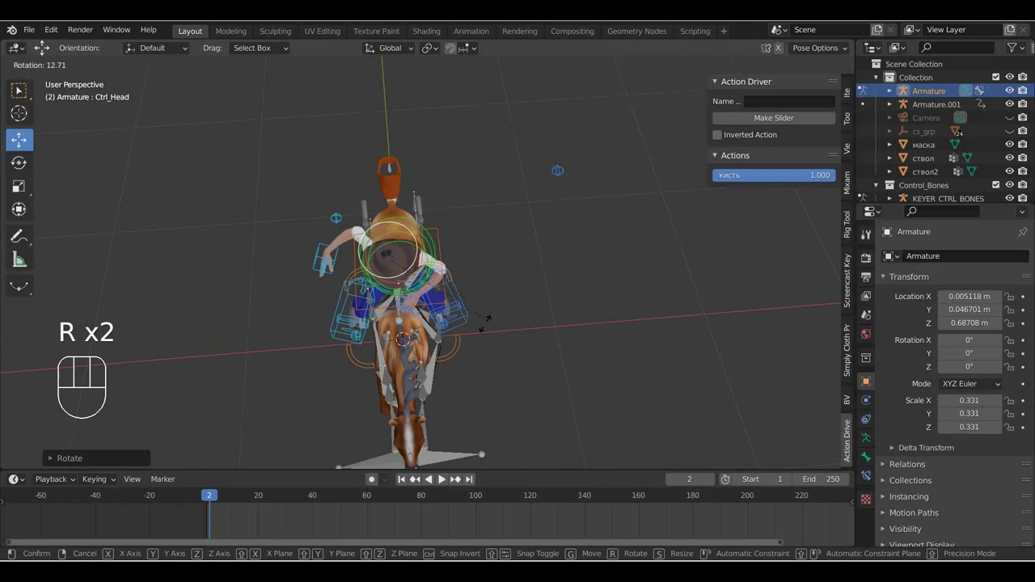
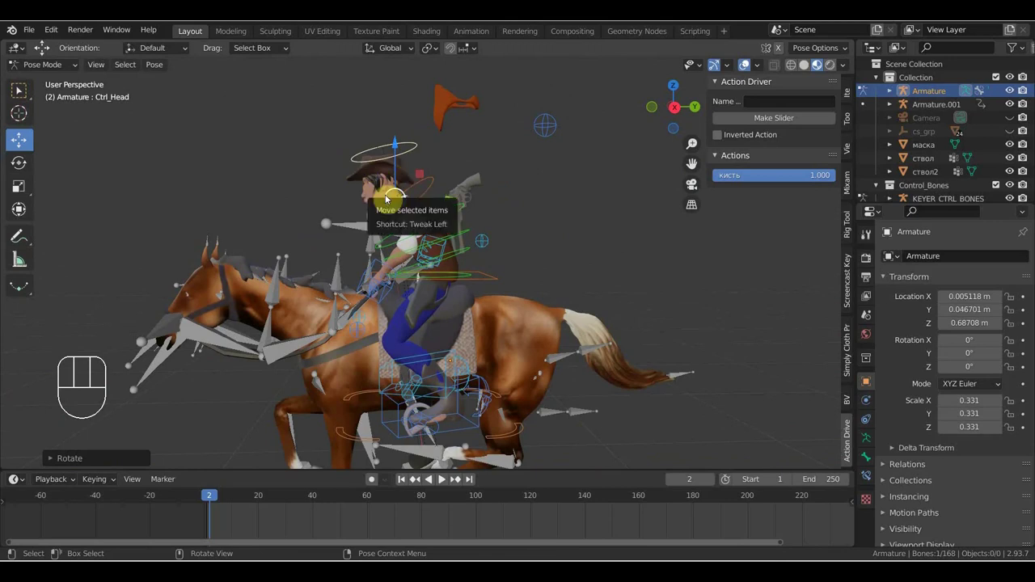
middle_click(541, 257)
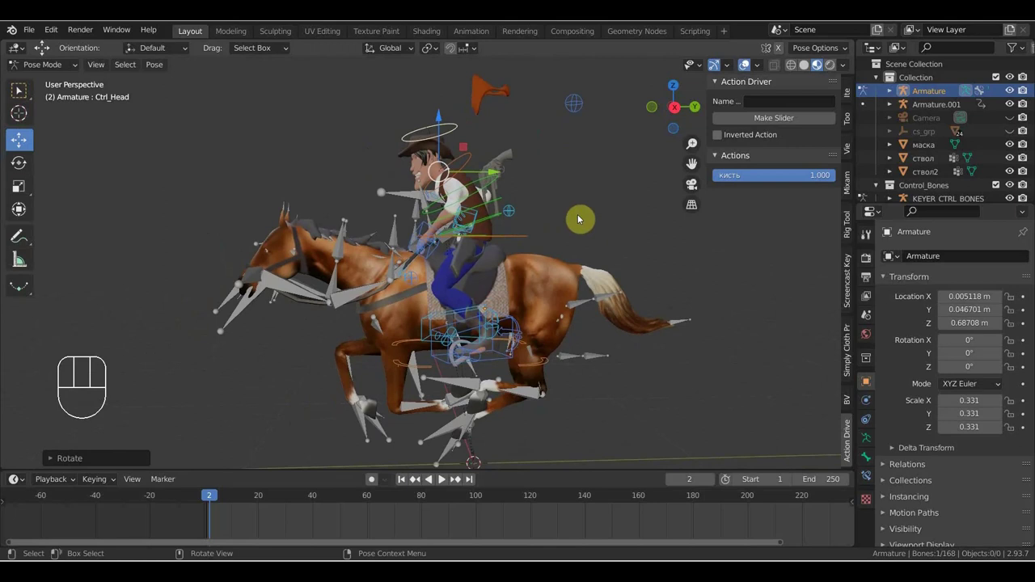
middle_click(595, 222)
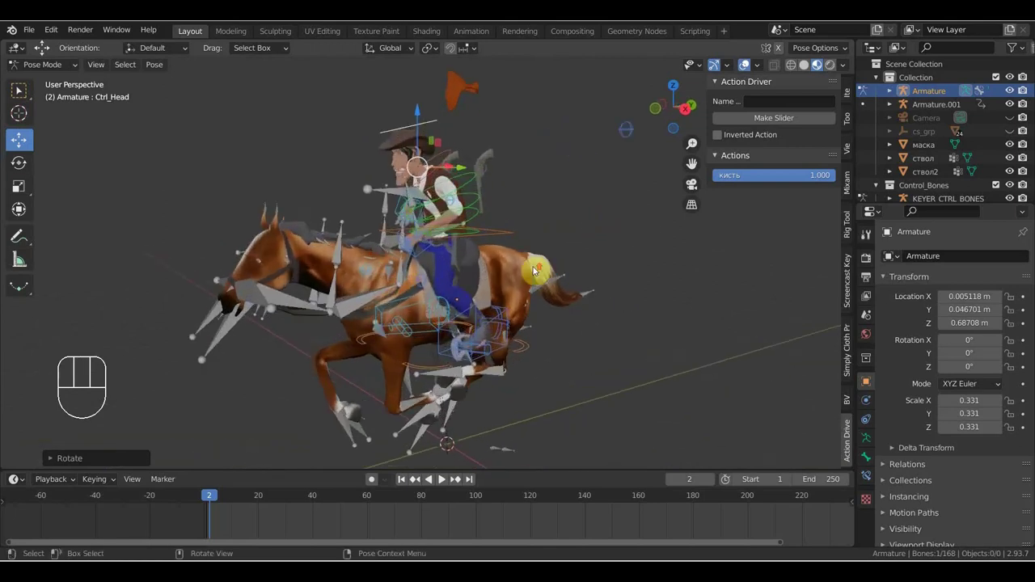
Key Location & Rotation on all 68 cowboy bones at frame 1 for the riding pose
middle_click(498, 259)
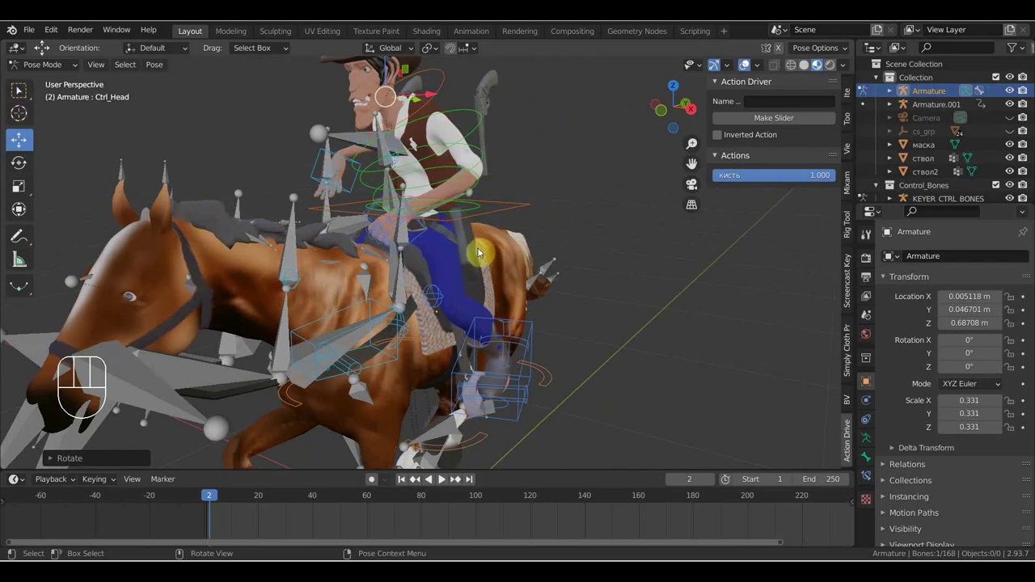
middle_click(487, 261)
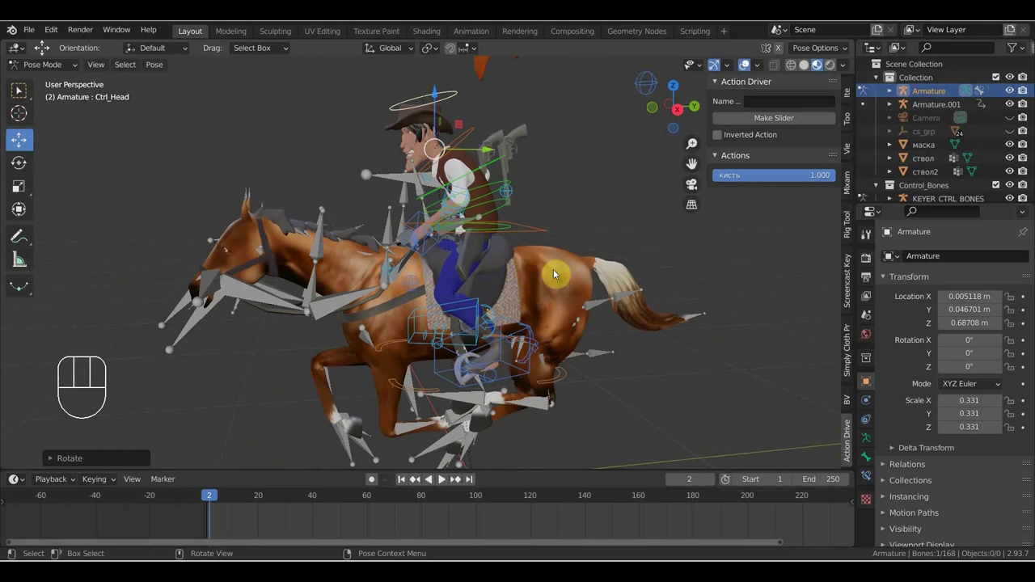
middle_click(582, 259)
middle_click(592, 245)
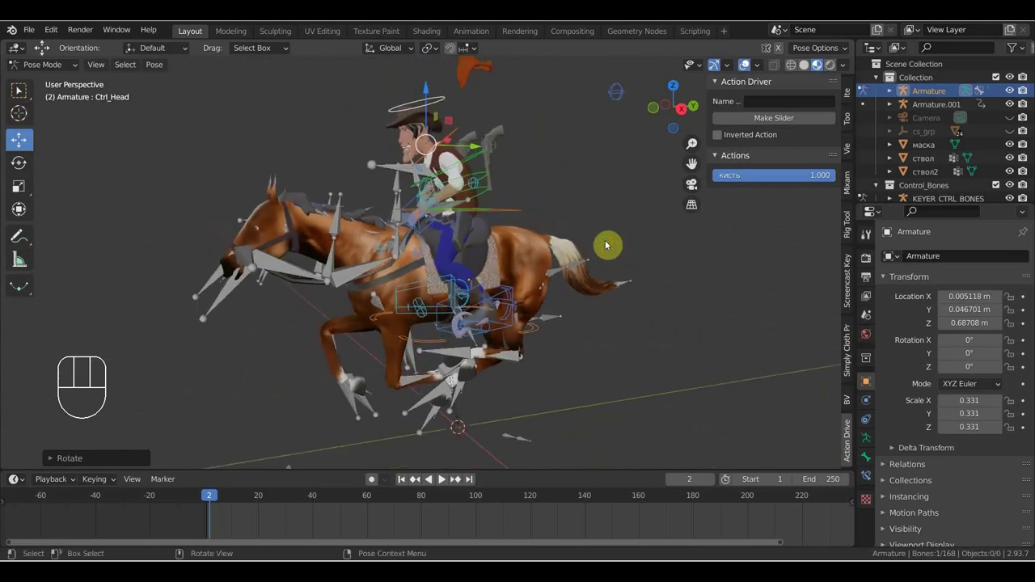
key("i")
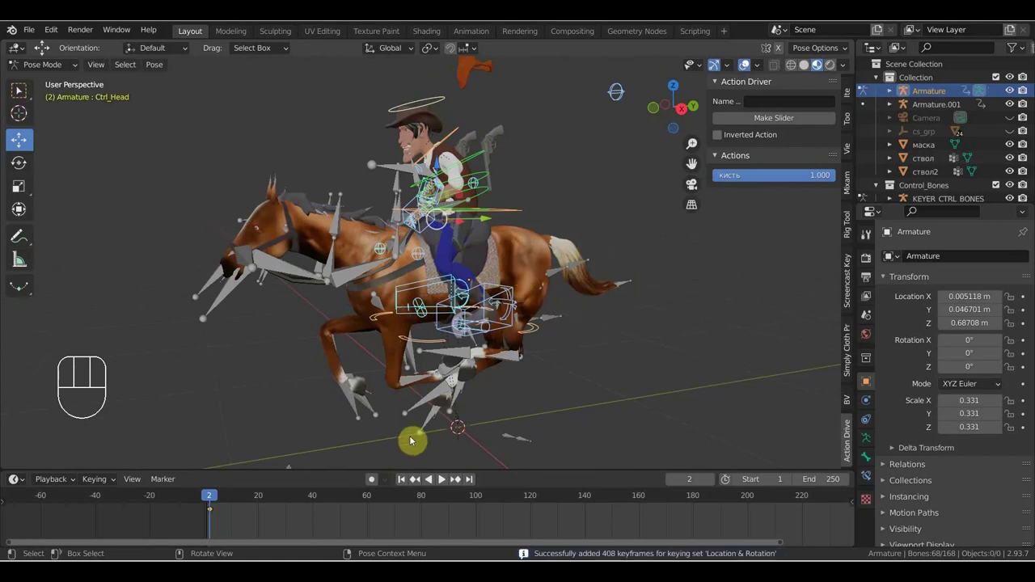
left_click_drag(395, 434, 362, 425)
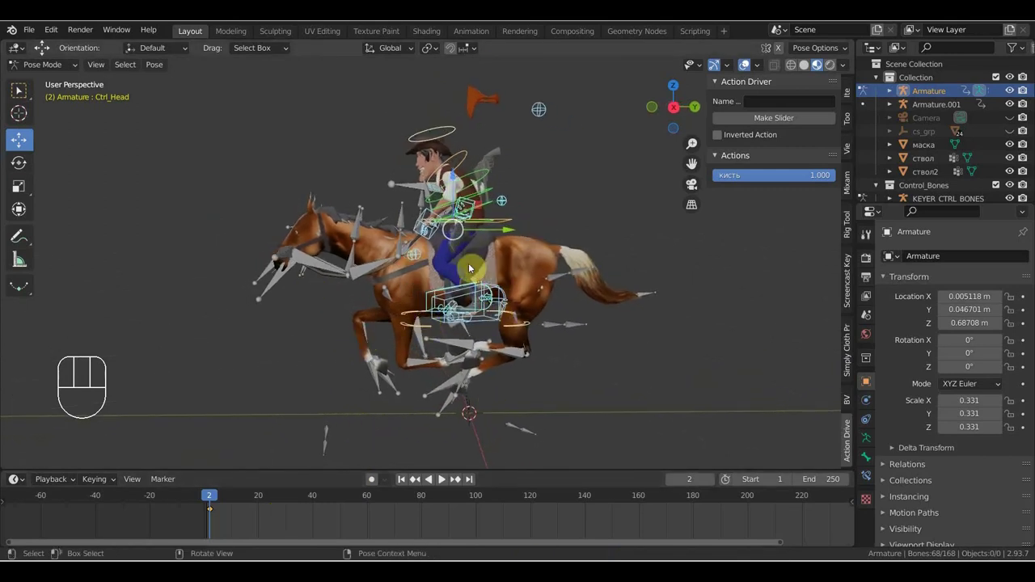
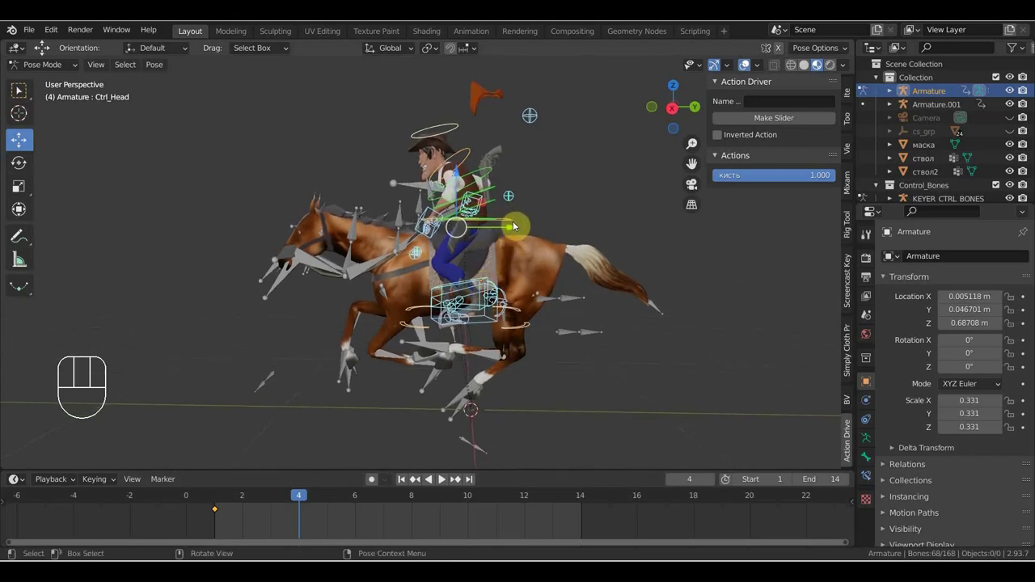
Reposition Ctrl_Hips at frame 1 and key the whole rig's Location & Rotation again
left_click(355, 498)
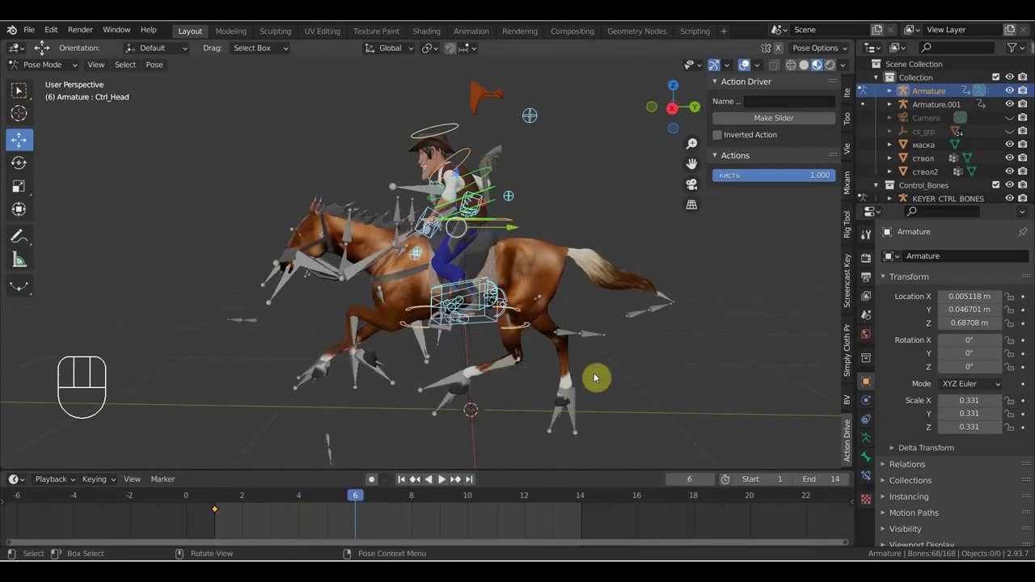
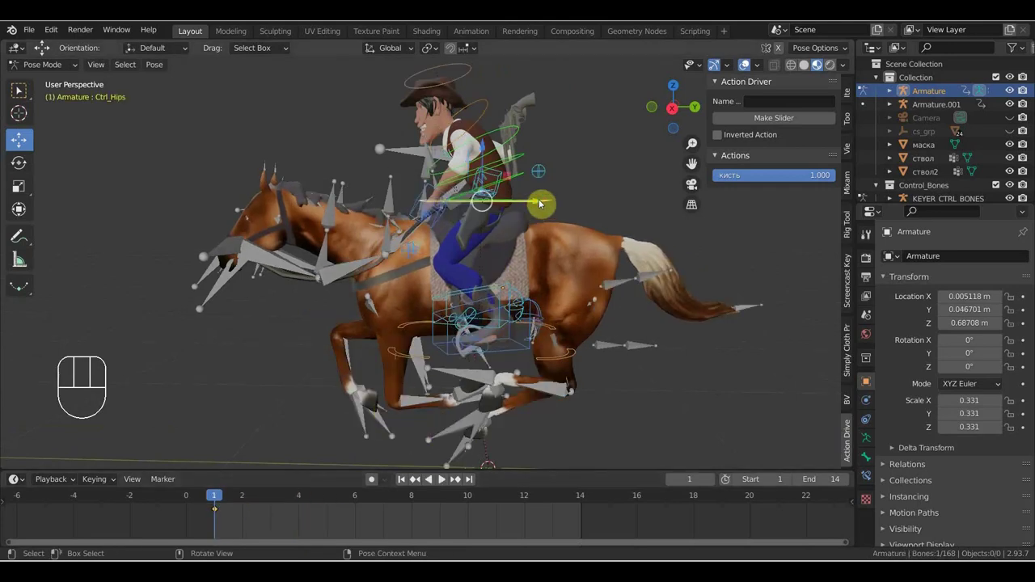
key("g")
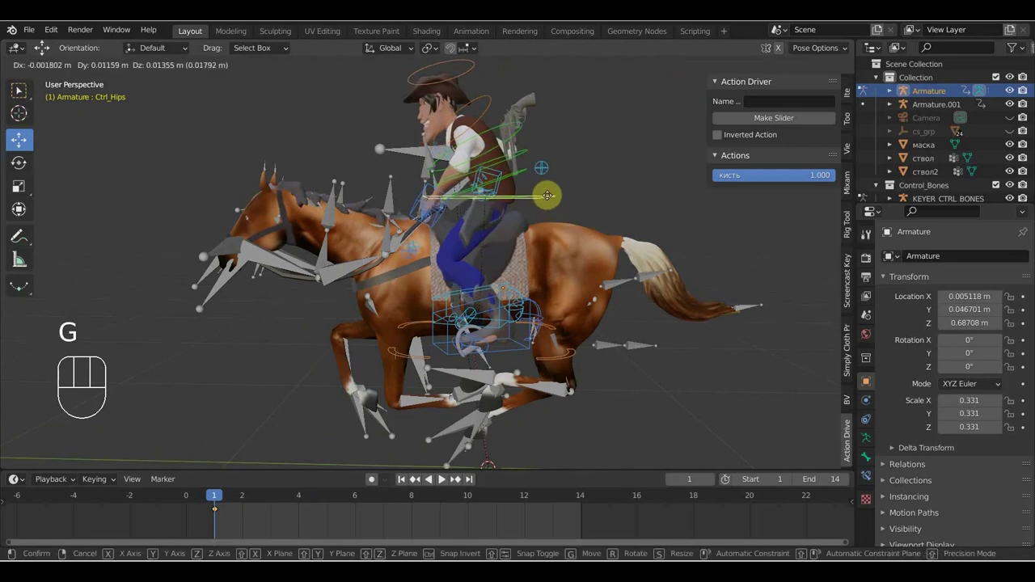
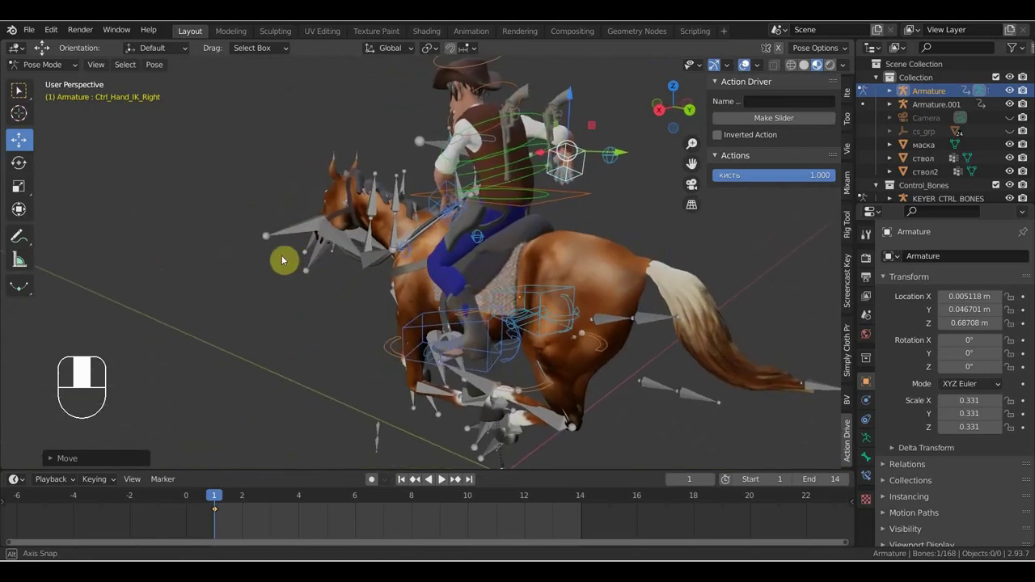
left_click_drag(538, 272, 578, 259)
key("KP_1")
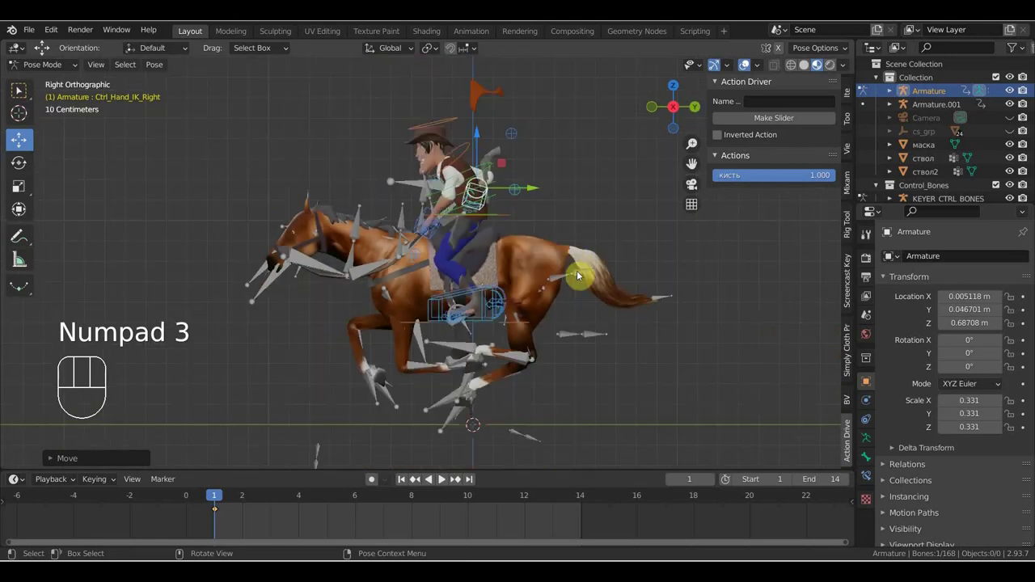
key("i")
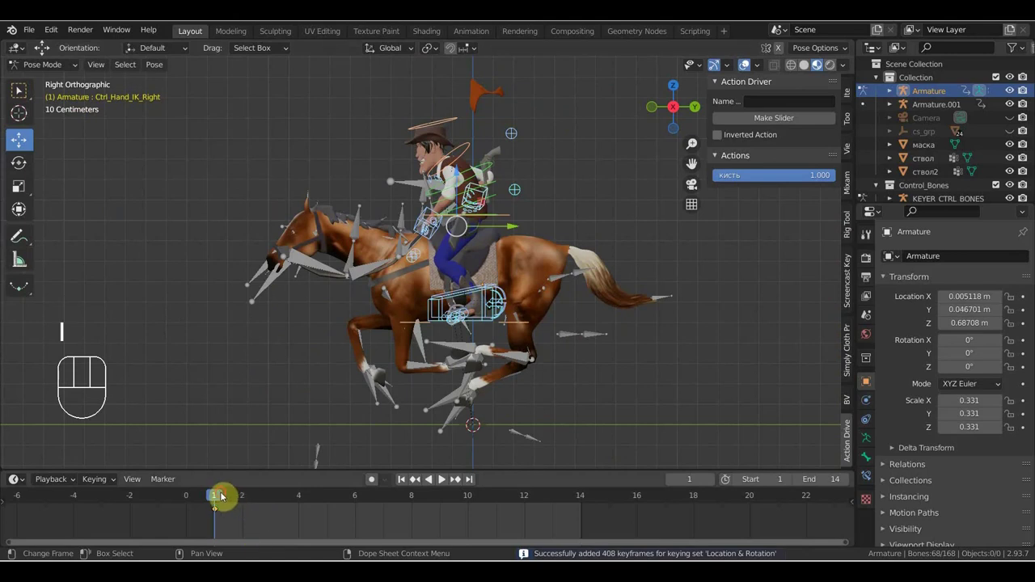
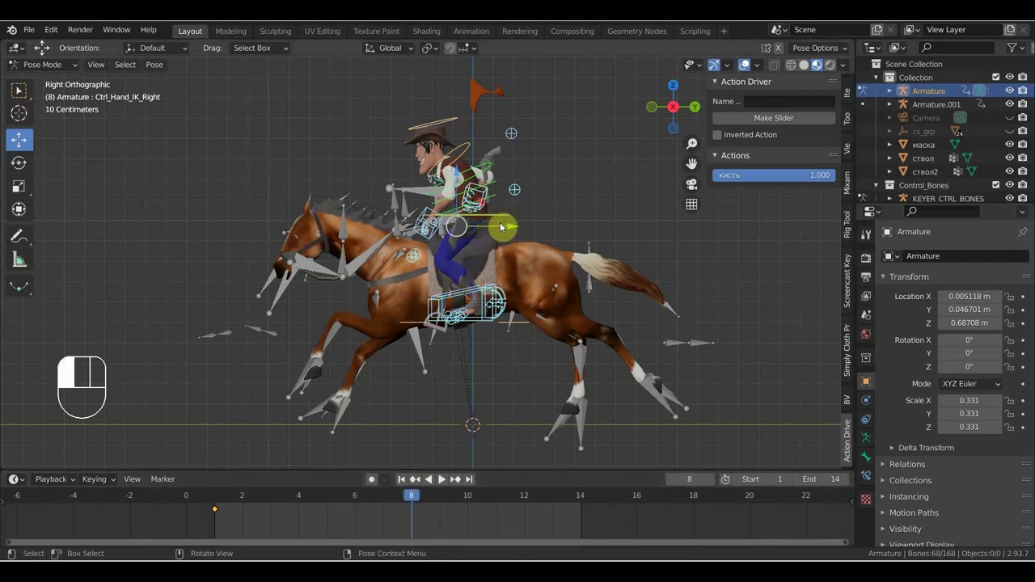
Move Ctrl_Hips and Ctrl_Hand_IK_Left at frame 8 and key Location & Rotation there
key("g")
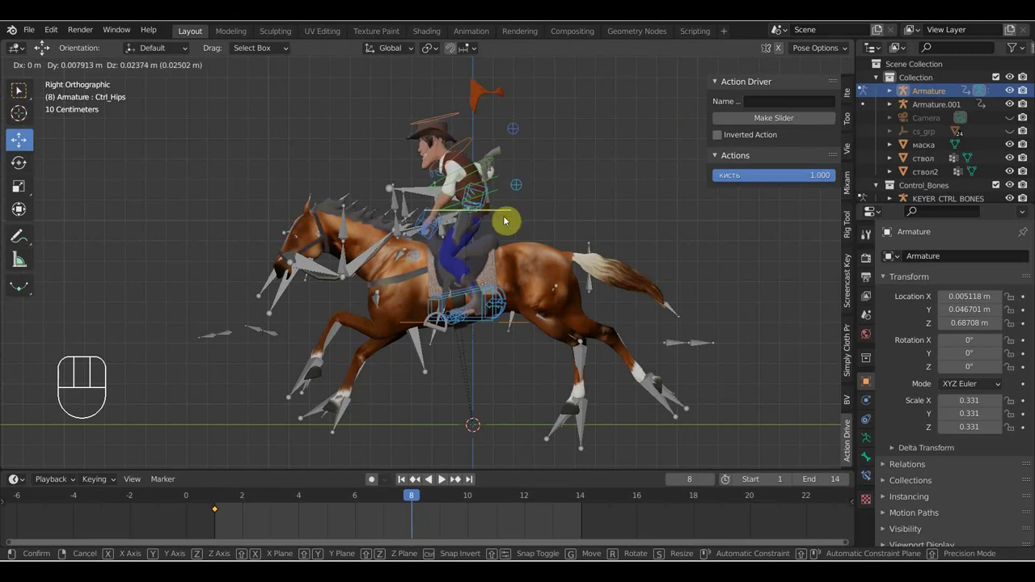
left_click(419, 185)
key("g")
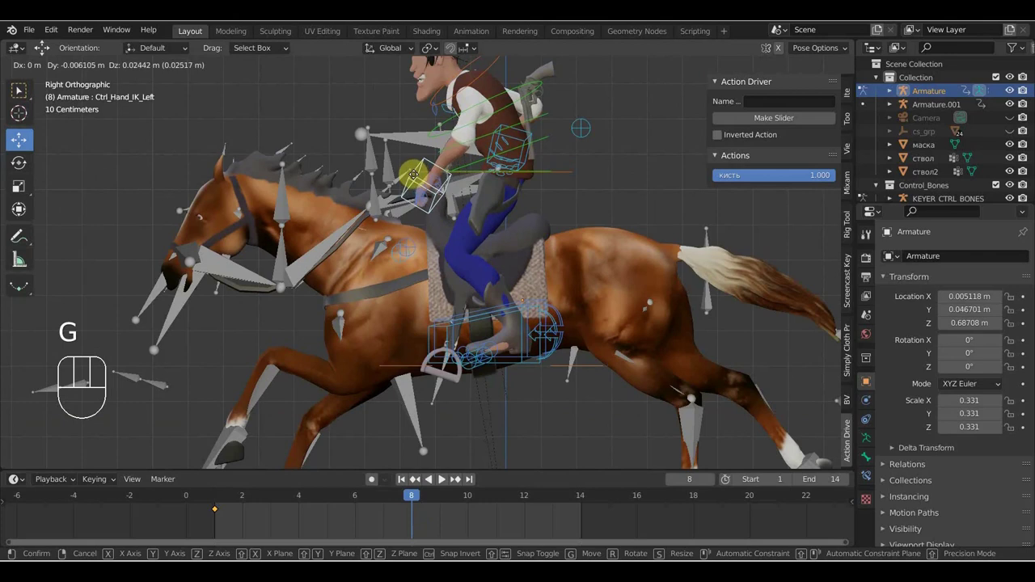
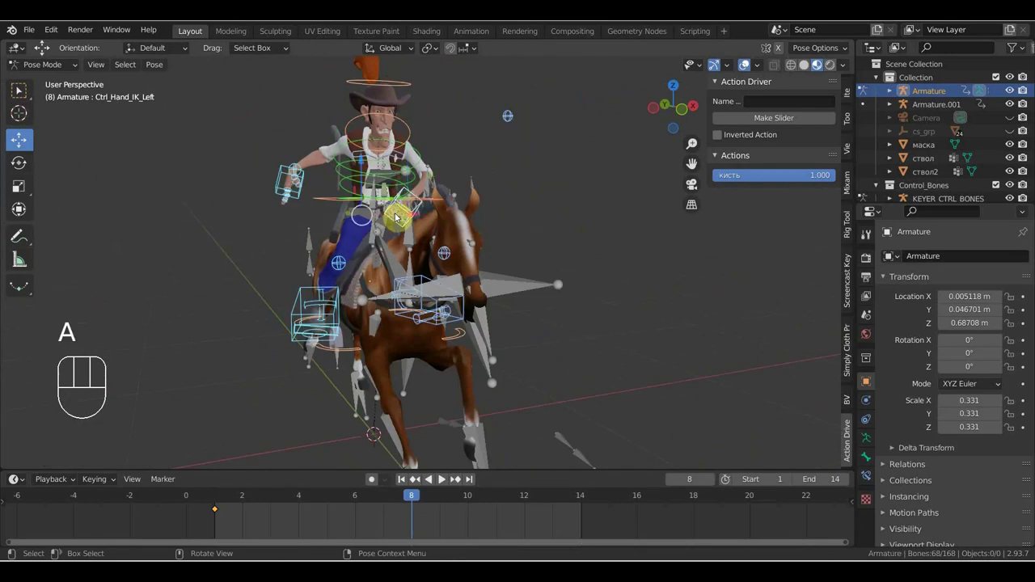
key("i")
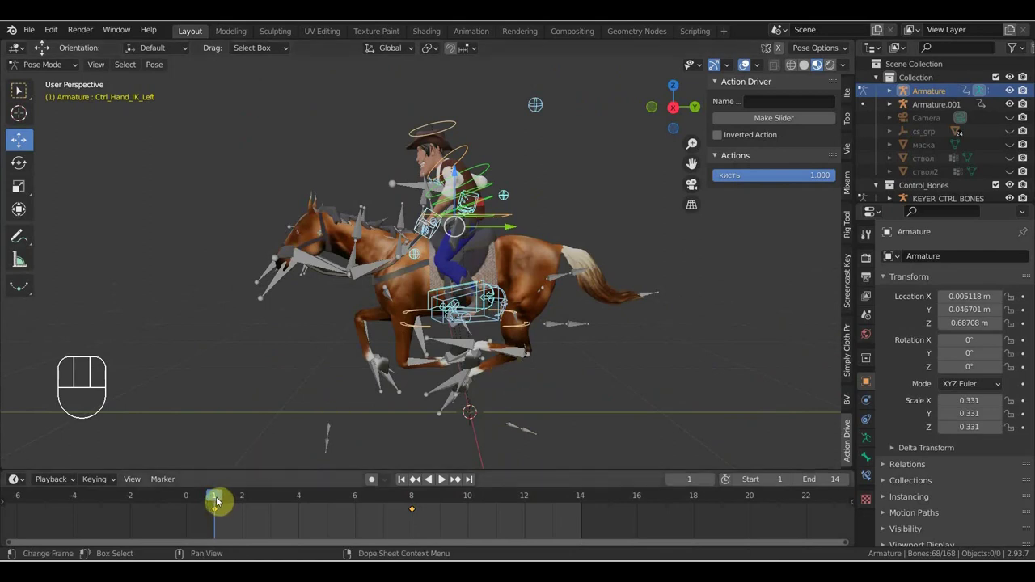
Shift Ctrl_Hips at frame 4 and key the rig's Location & Rotation as a third pose
left_click_drag(238, 501, 486, 407)
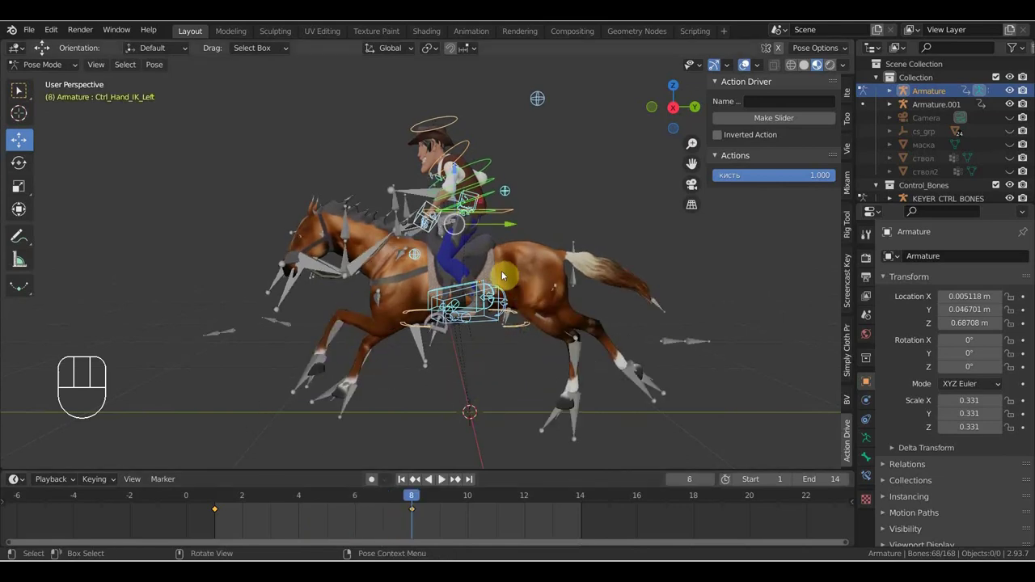
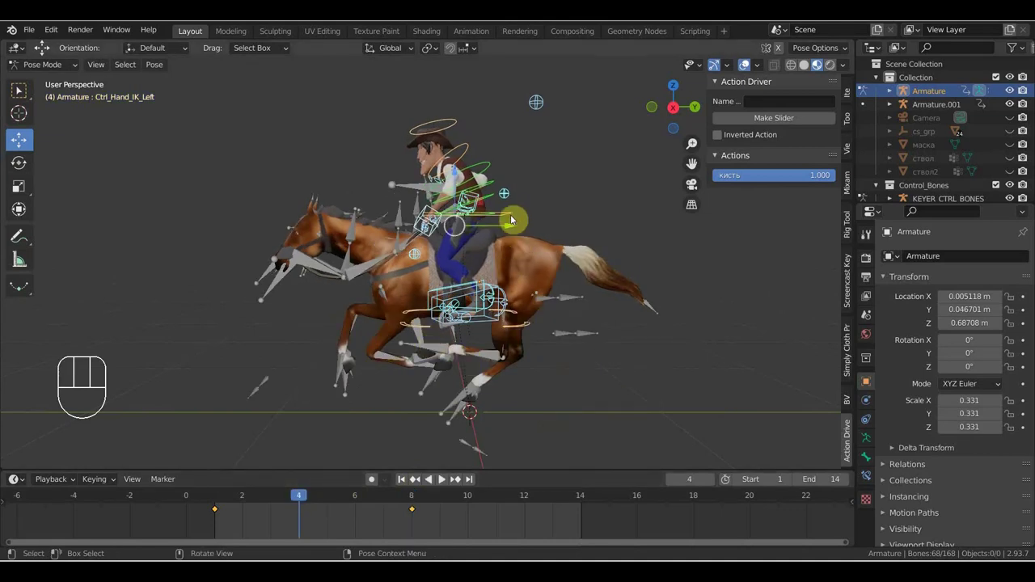
left_click(513, 212)
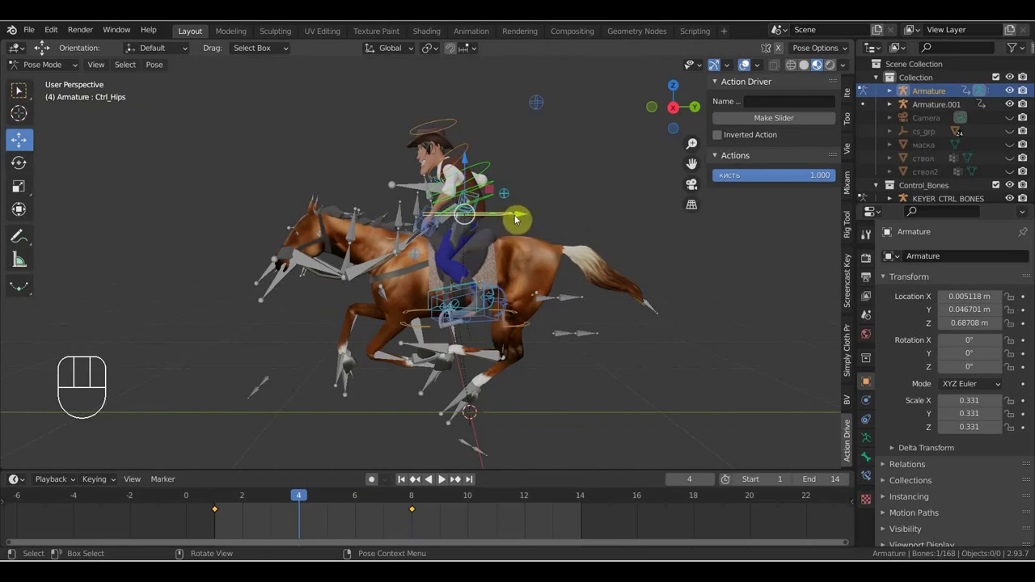
key("g")
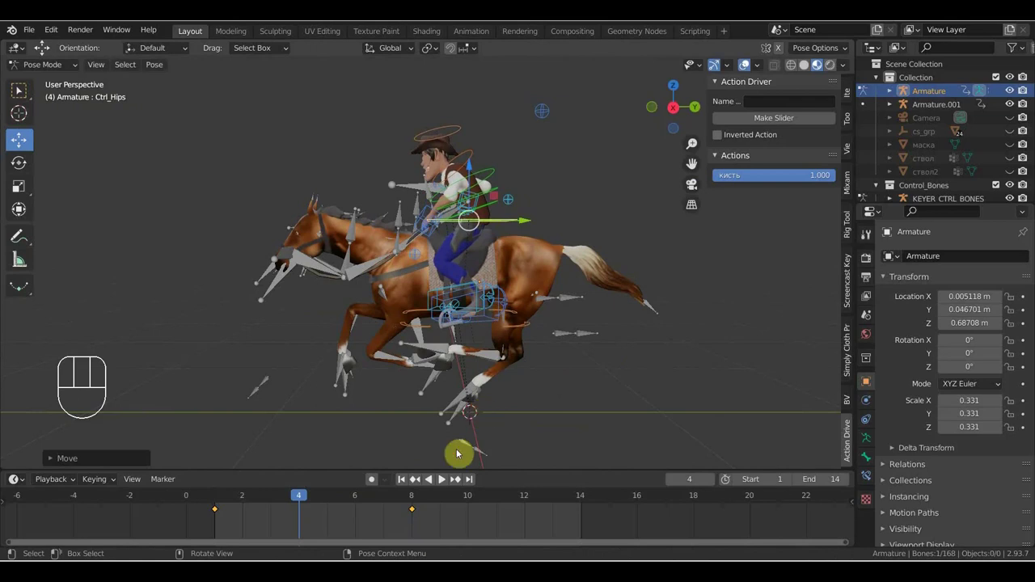
key("i")
left_click_drag(361, 500, 361, 501)
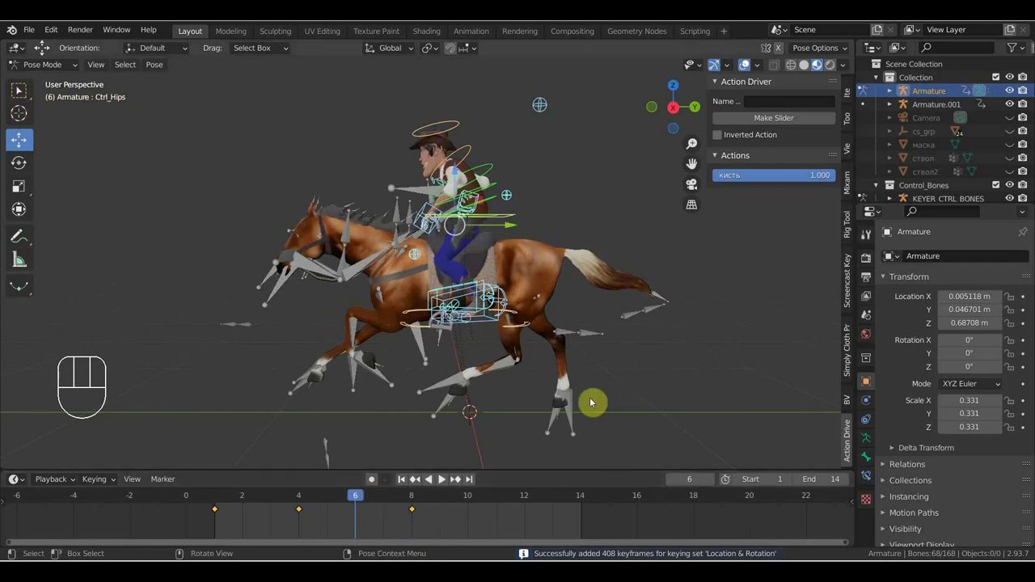
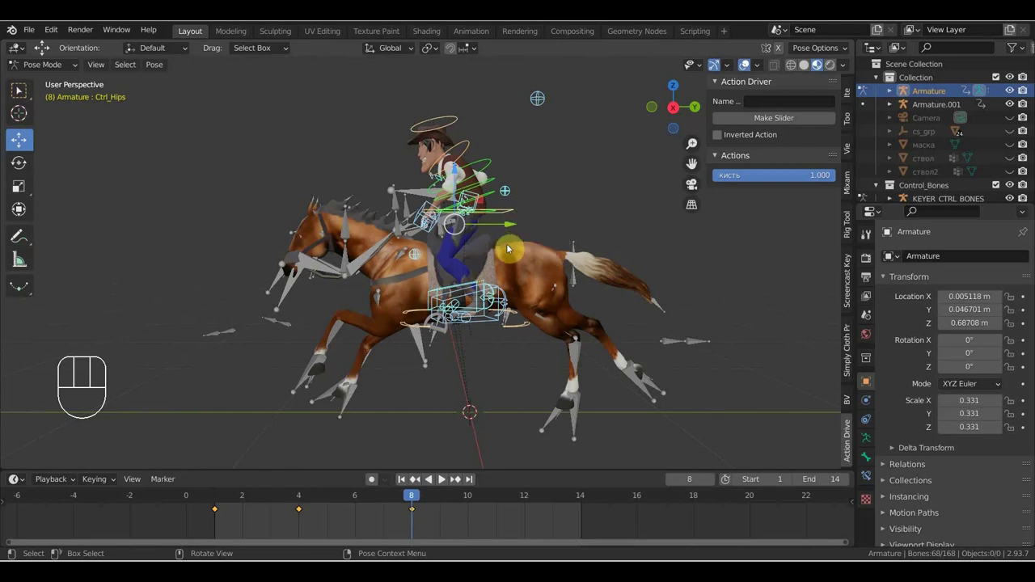
Scrub the timeline through frames 10 and 12 to review the rider beyond the frame-8 key
left_click(474, 499)
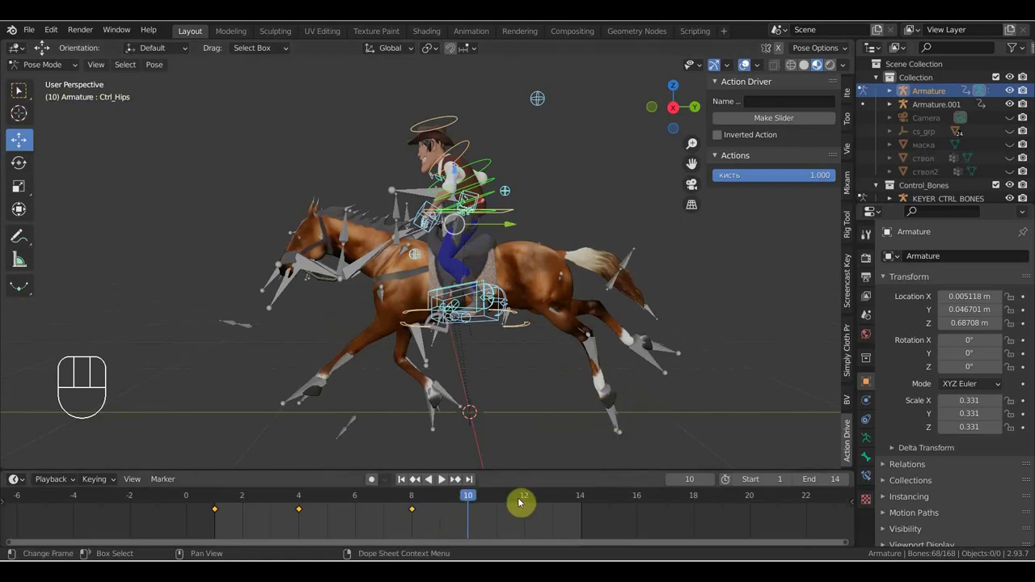
left_click(519, 501)
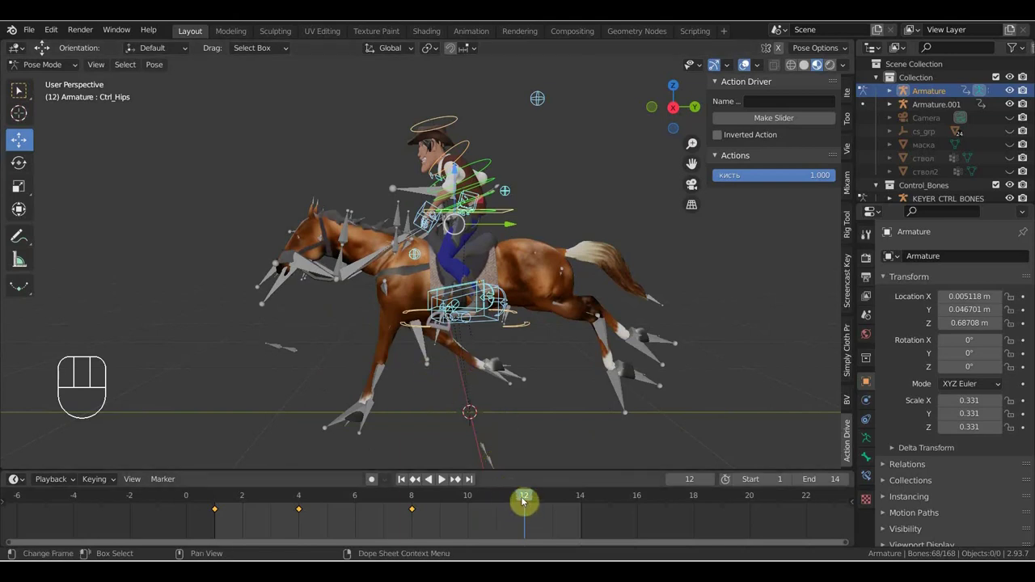
left_click_drag(481, 500, 474, 498)
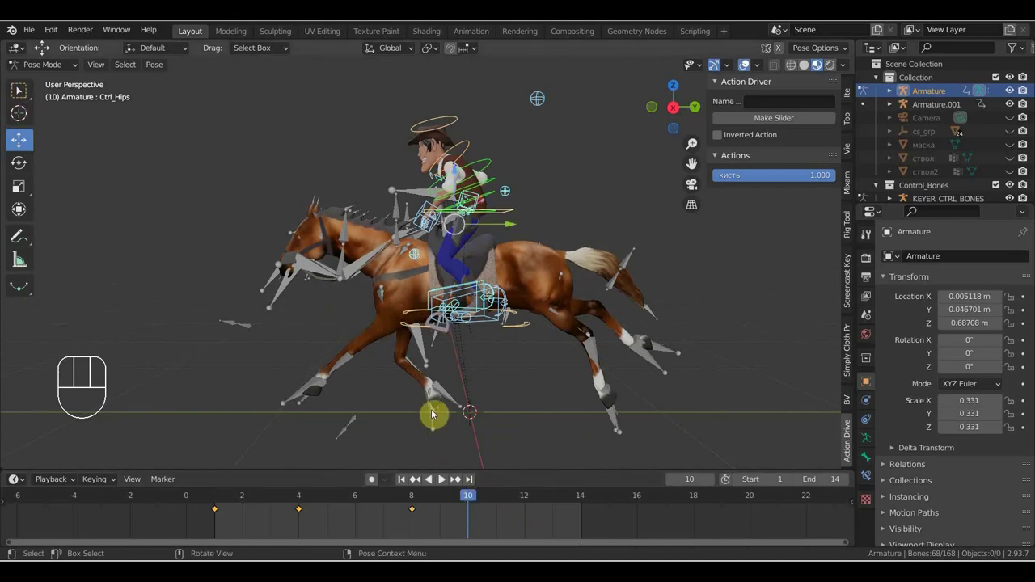
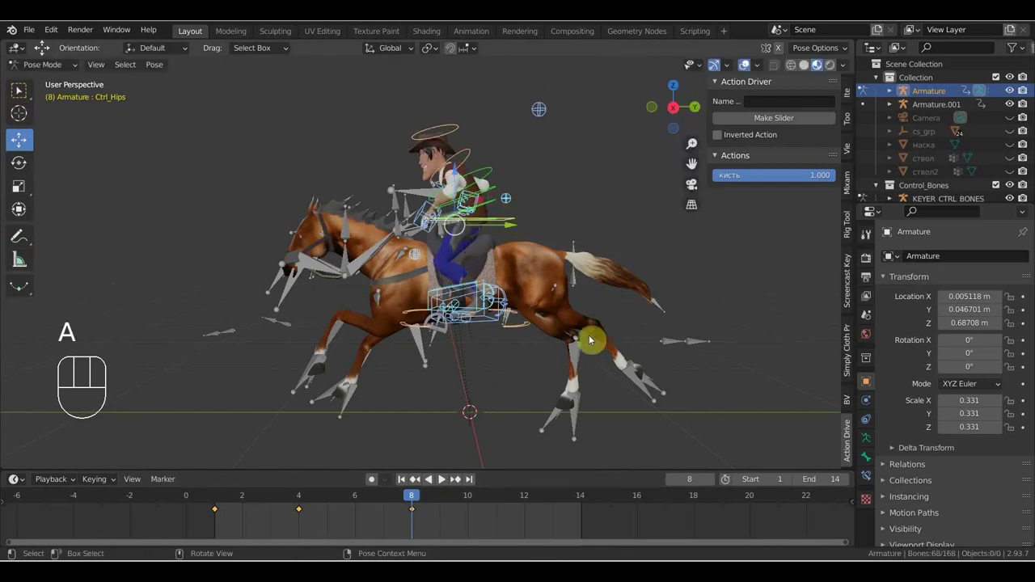
Stop playback, go to frame 12 and move Ctrl_Hips to shift the rider's seat
key("i")
left_click(221, 499)
left_click_drag(249, 498, 523, 526)
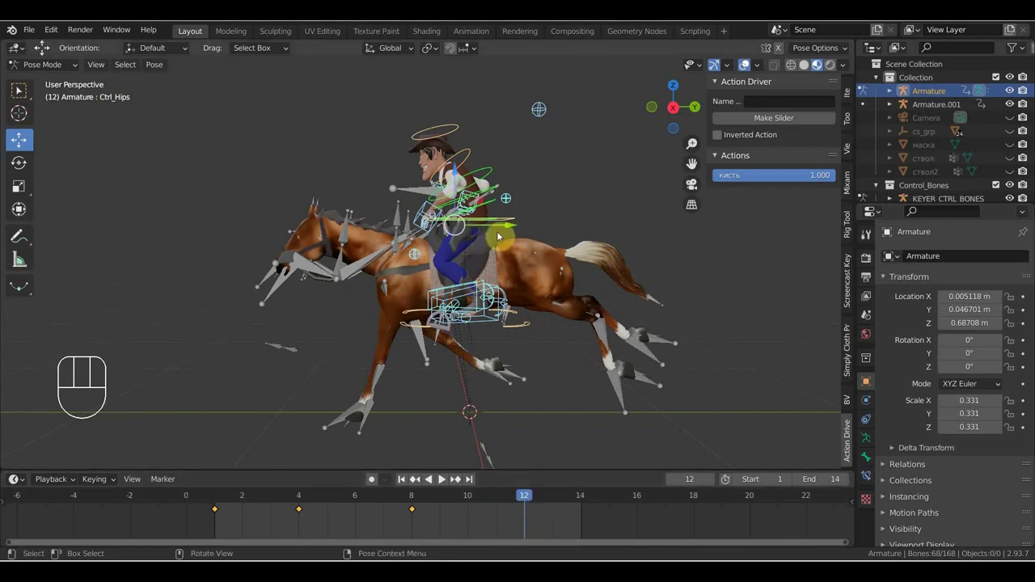
left_click(517, 216)
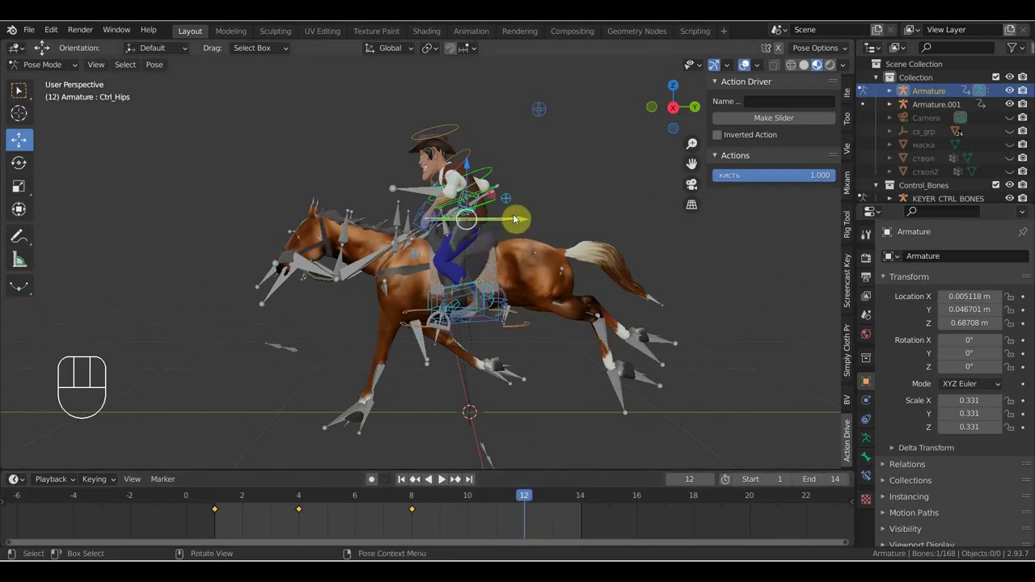
key("g")
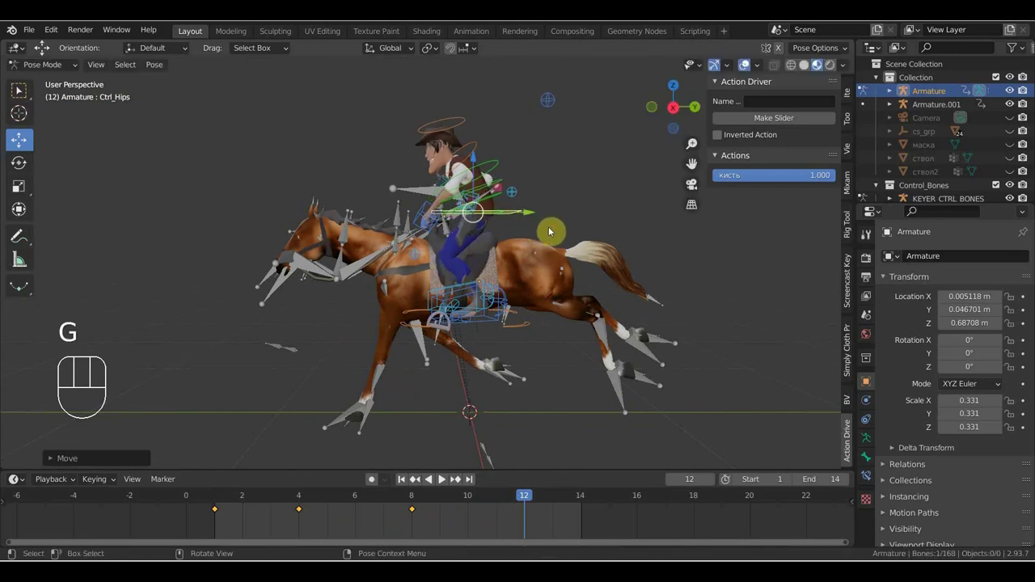
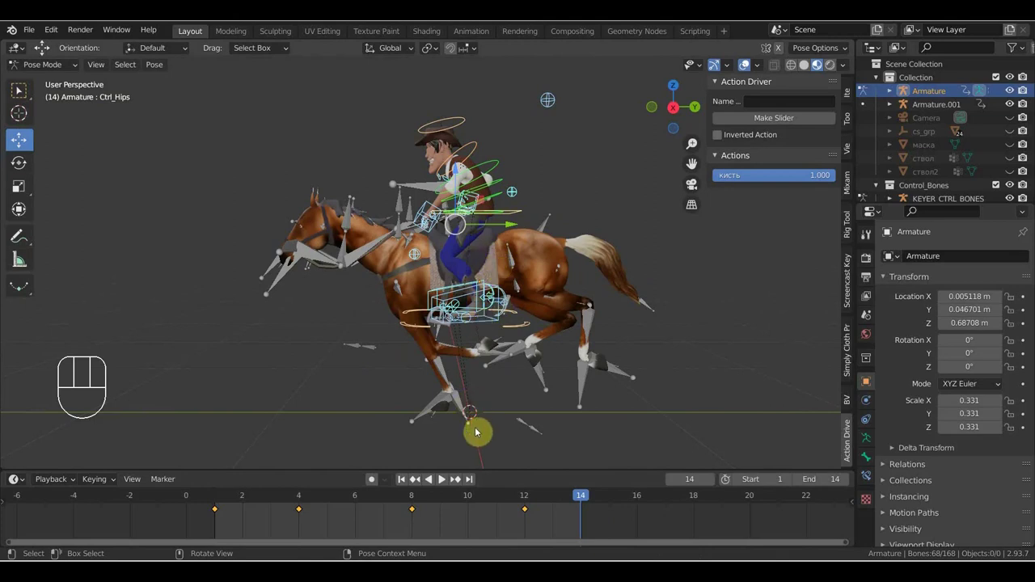
left_click(250, 499)
key("space")
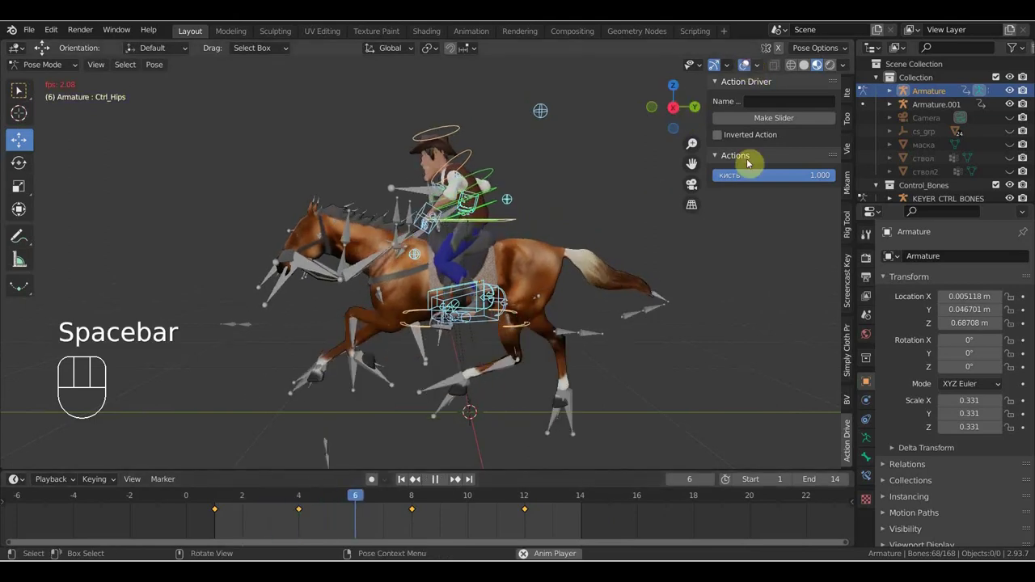
left_click(727, 362)
key("n")
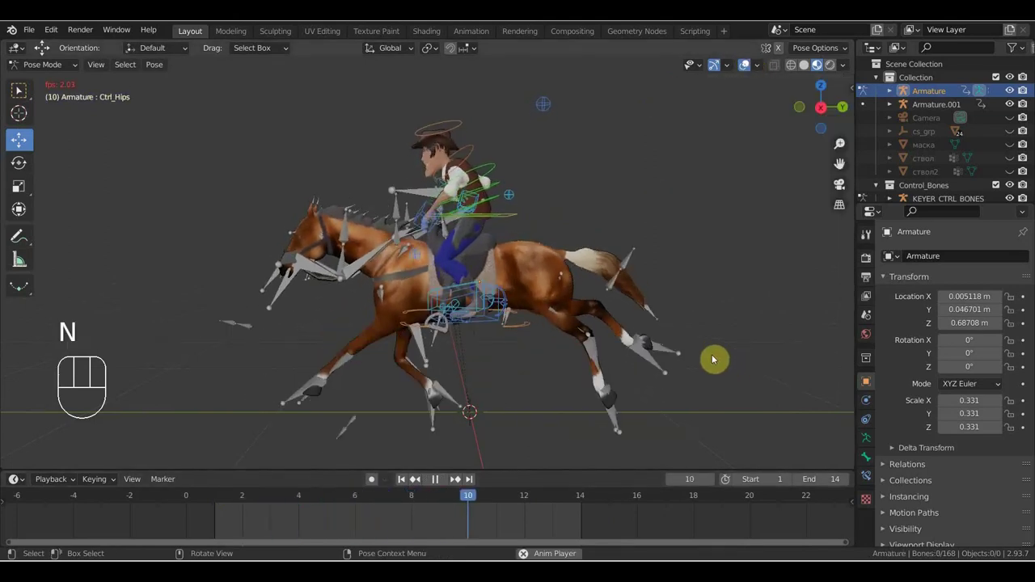
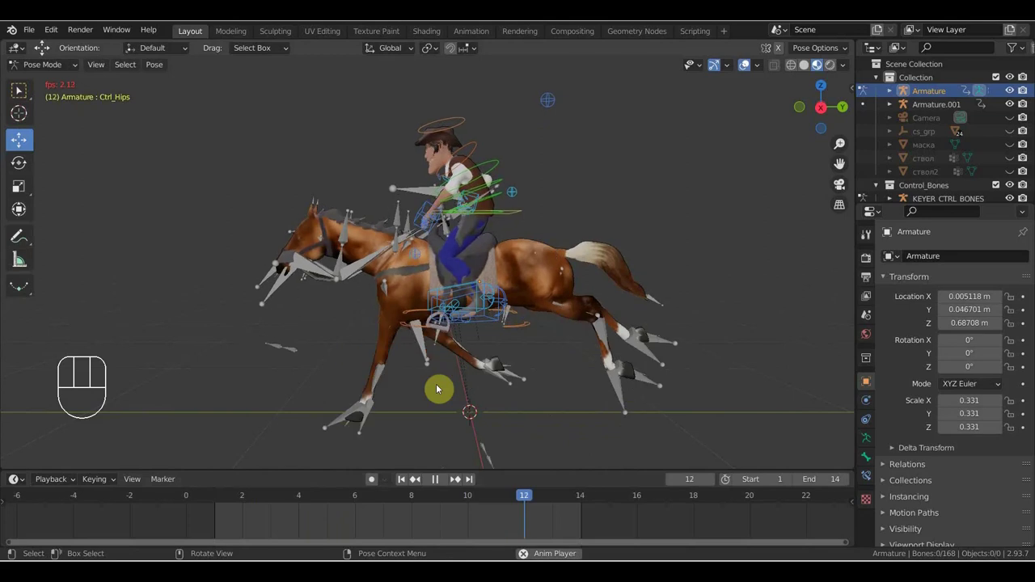
key("space")
Scrub through frames 6–10, then key all bones' Location & Rotation at frame 14 and return to frame 8
left_click(357, 500)
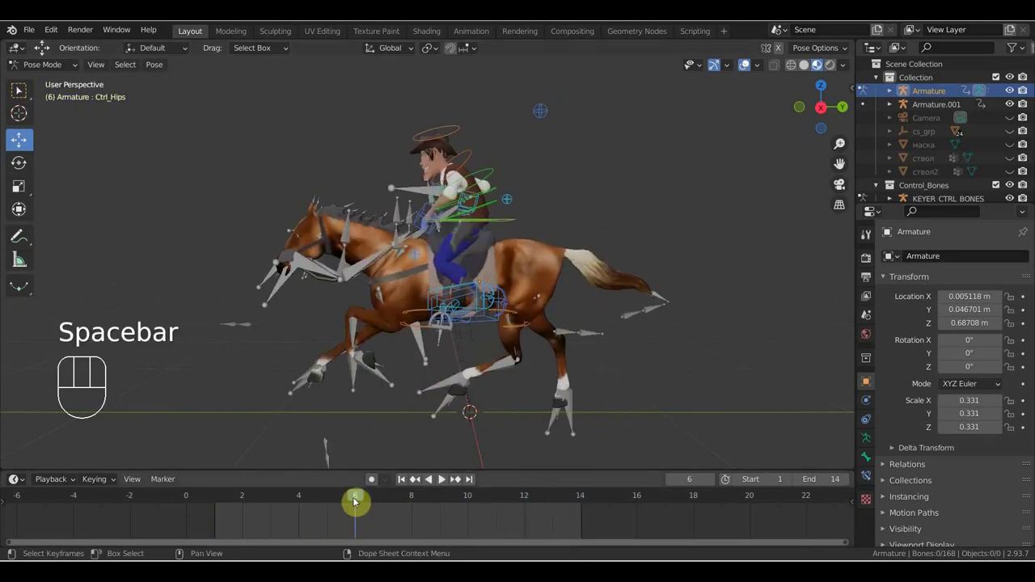
left_click(414, 500)
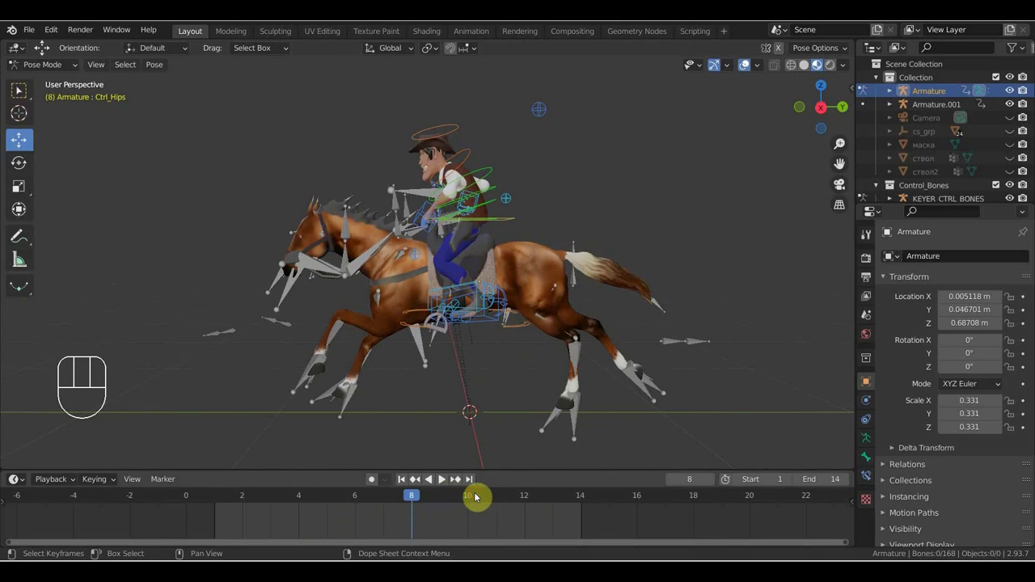
left_click(479, 496)
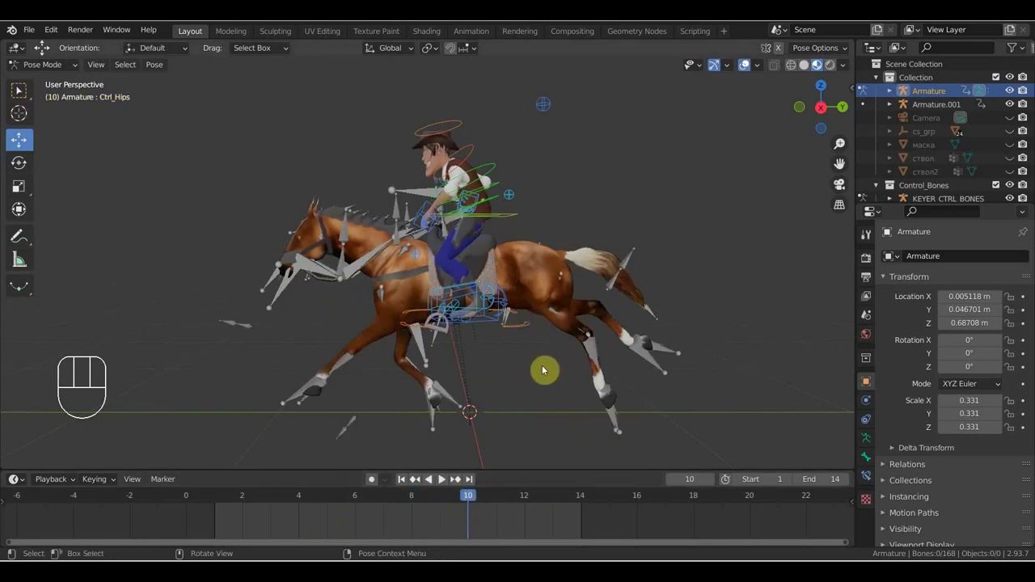
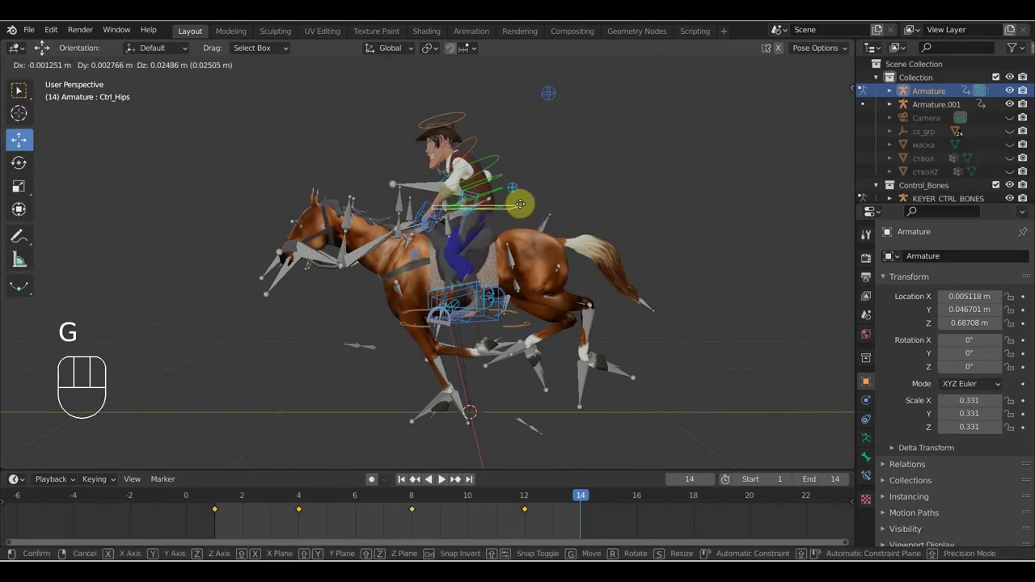
key("r")
left_click(535, 209)
key("i")
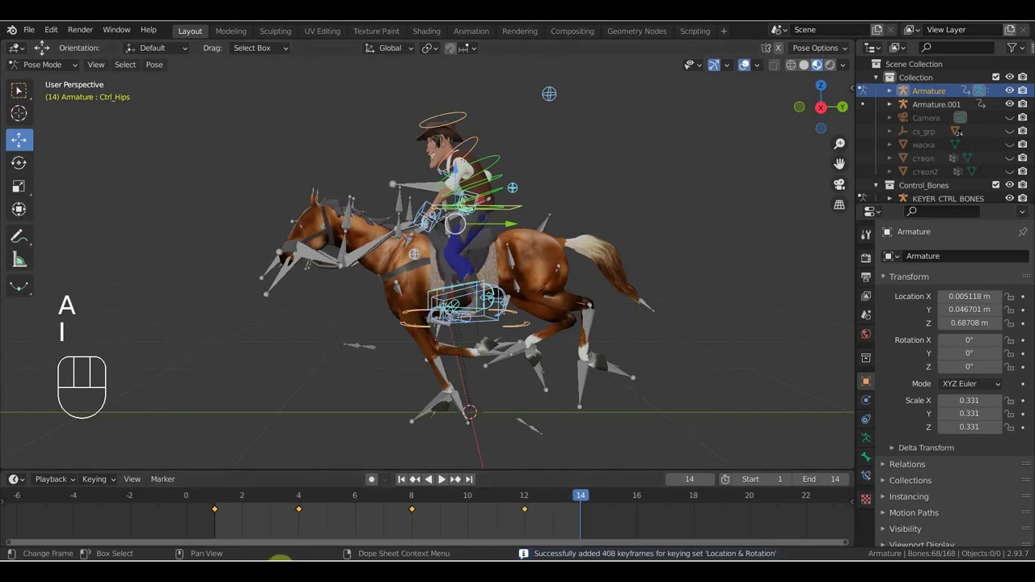
left_click(415, 493)
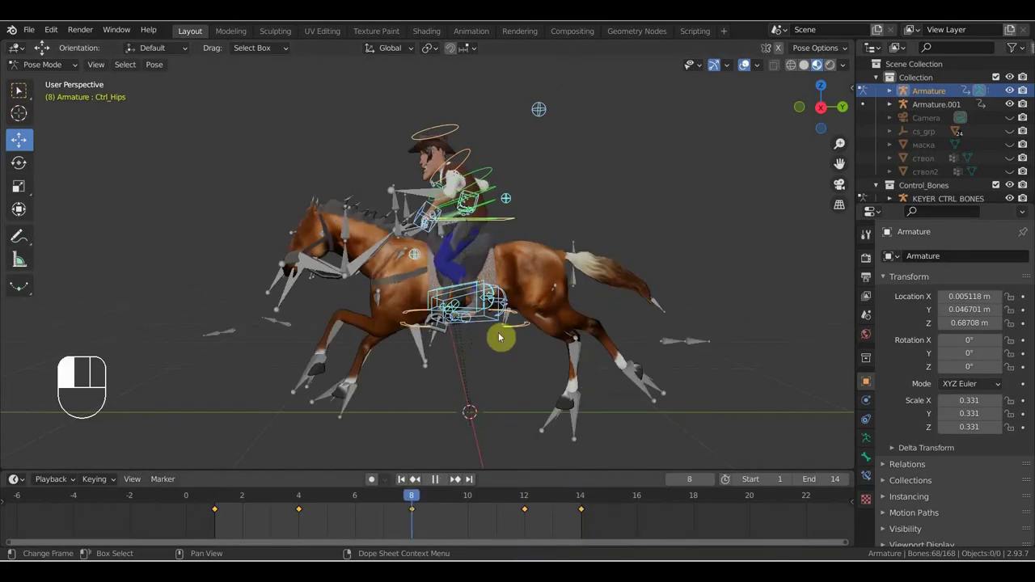
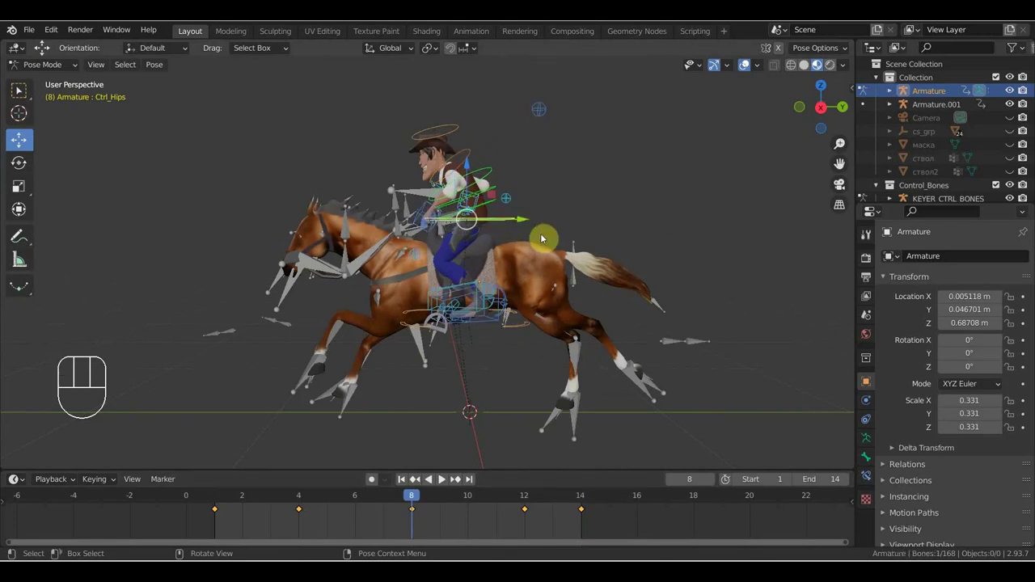
Re-pose the Ctrl_Hips control at frames 8 and 12 and key location and rotation for all bones
key("g")
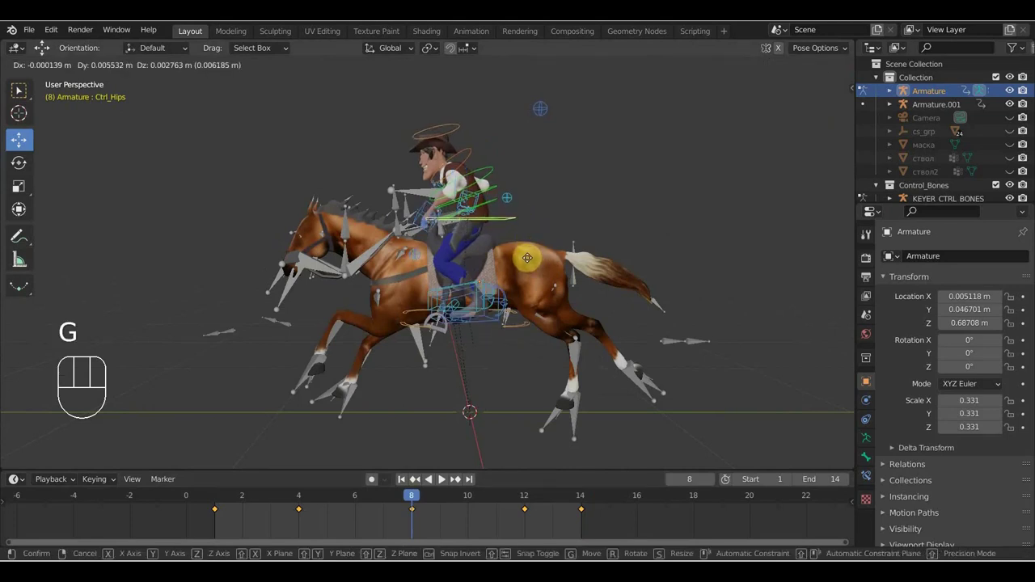
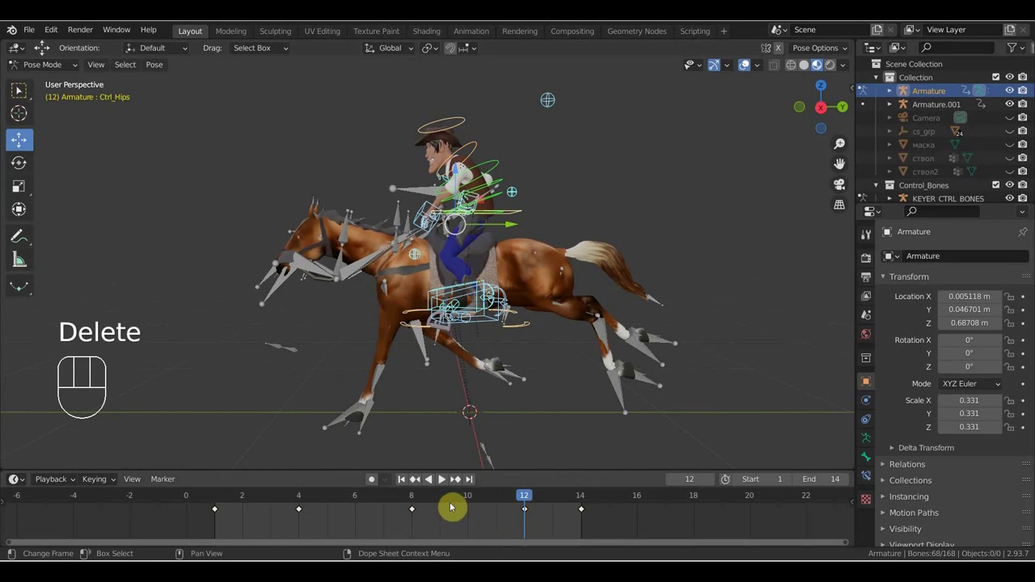
left_click(414, 500)
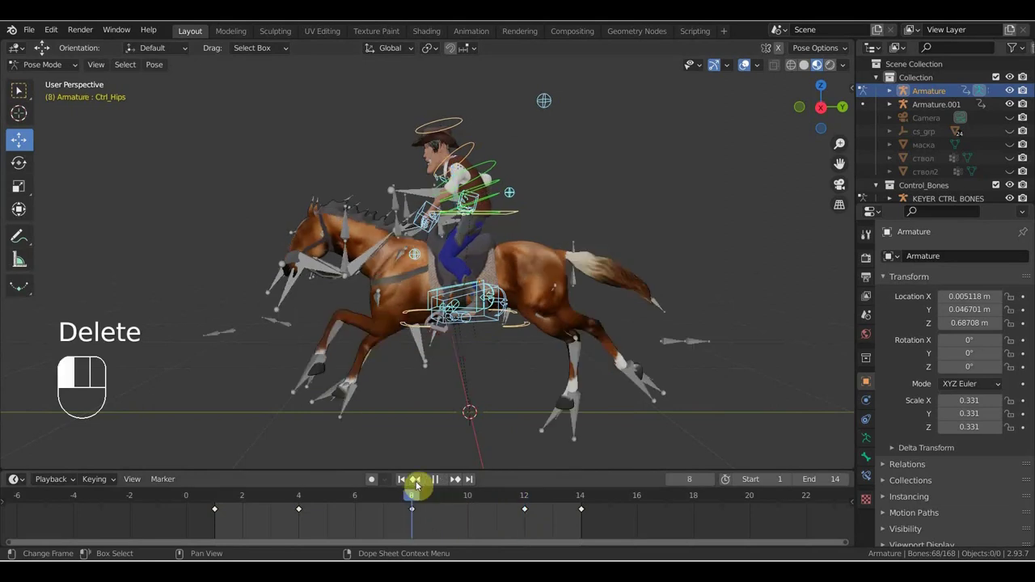
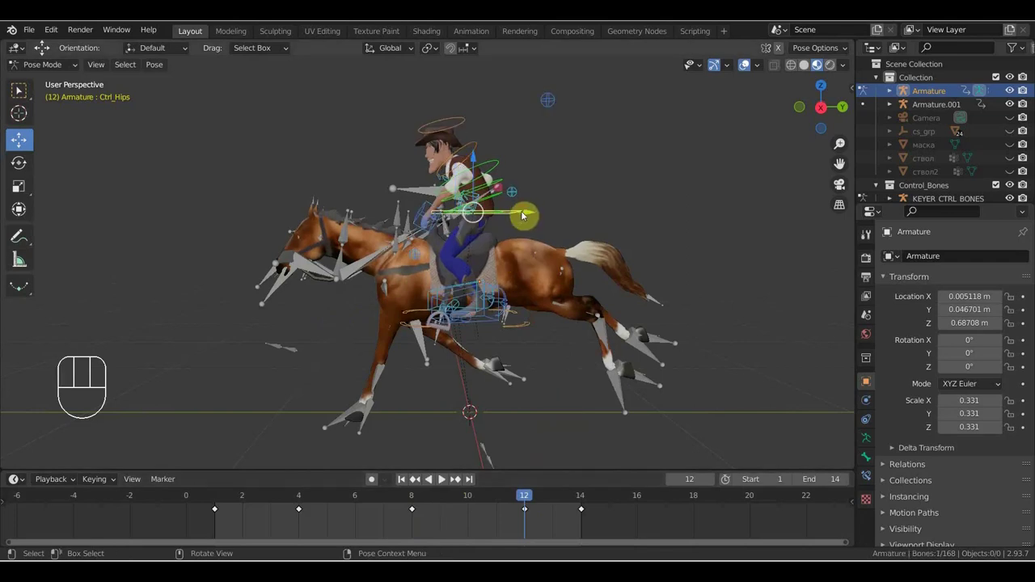
key("g")
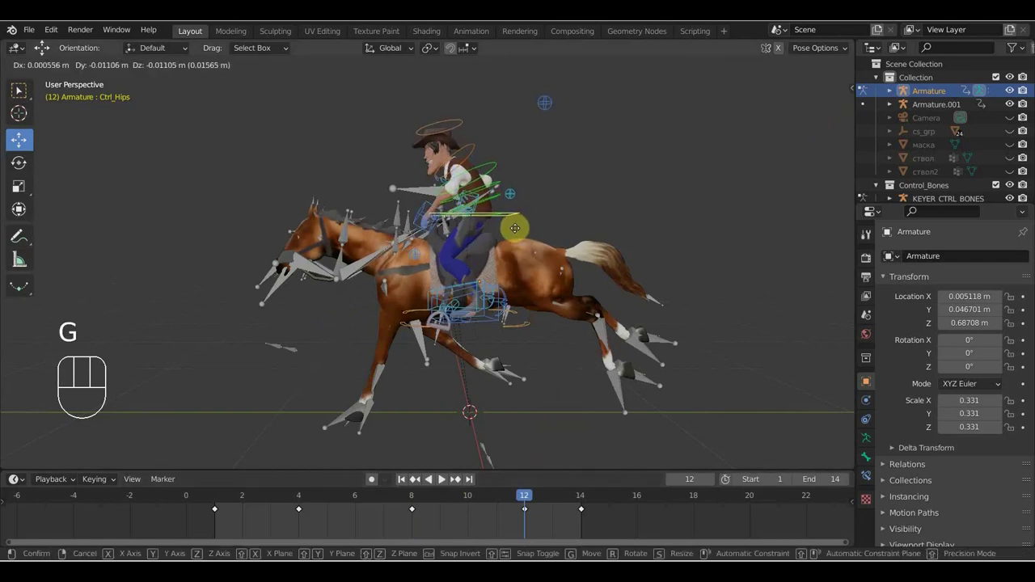
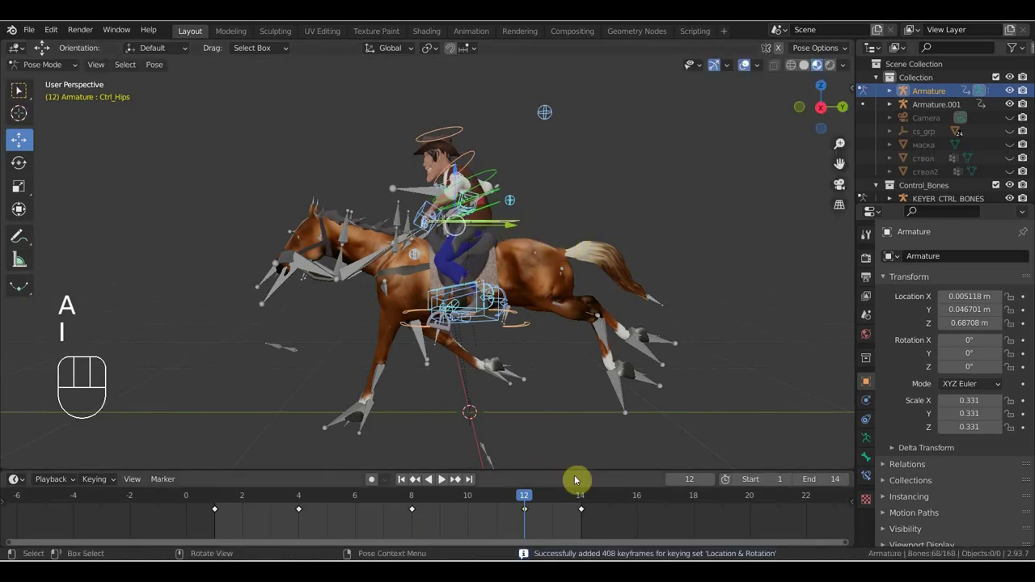
Preview the loop with rig controls hidden, then scrub back through frames 6, 4 and 1 to review it
key("space")
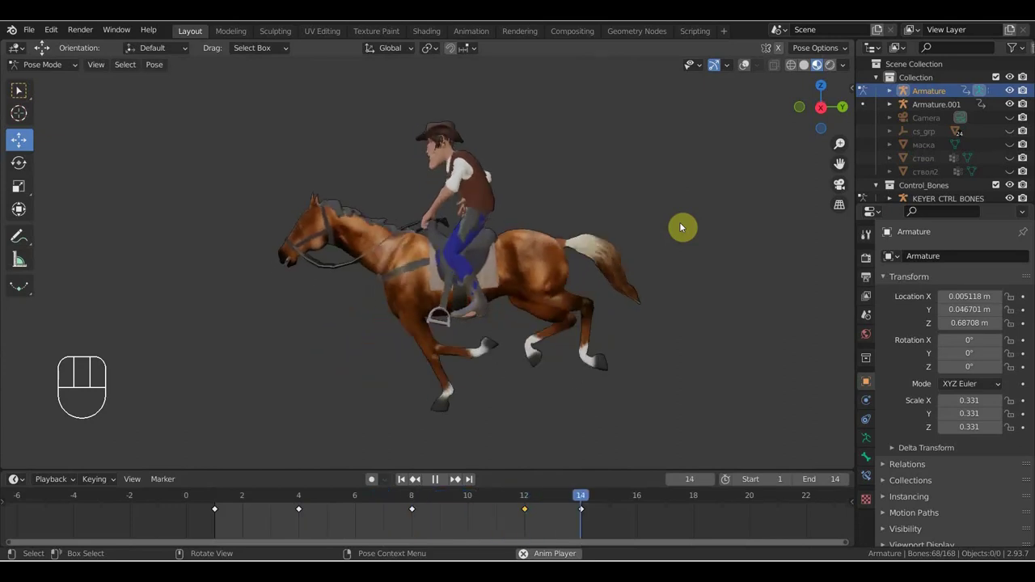
key("space")
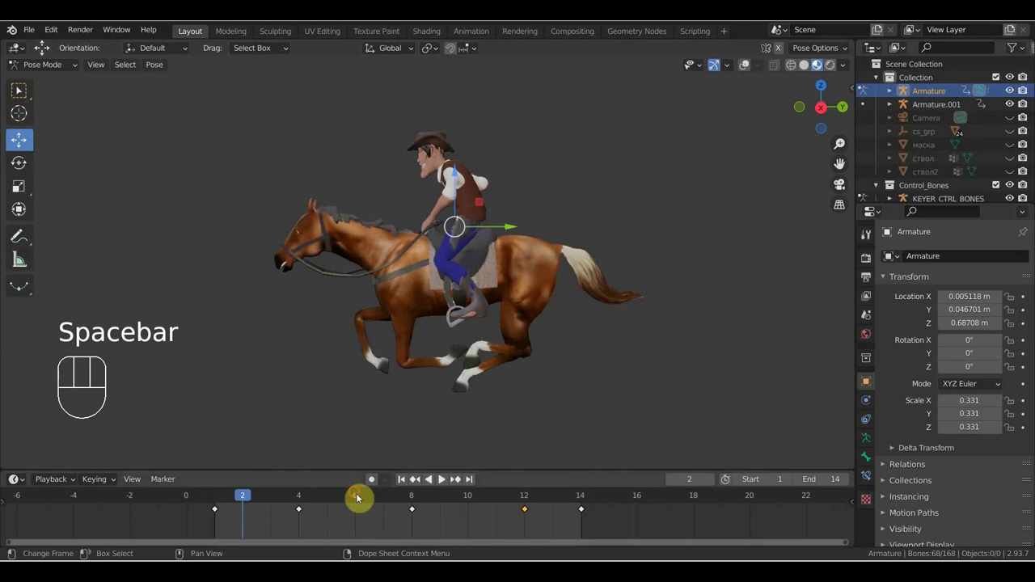
left_click(392, 492)
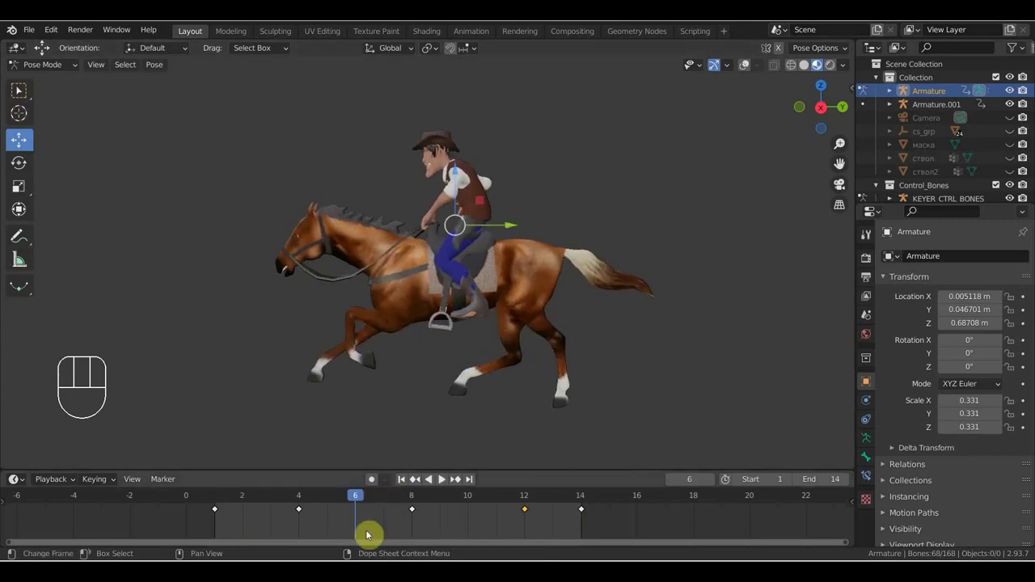
left_click(310, 499)
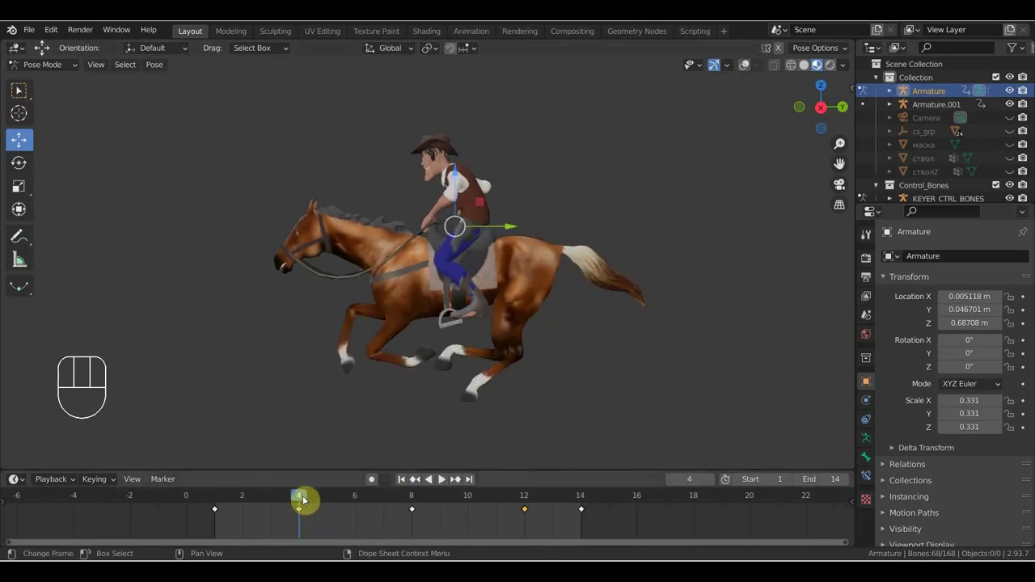
left_click(248, 499)
left_click(442, 375)
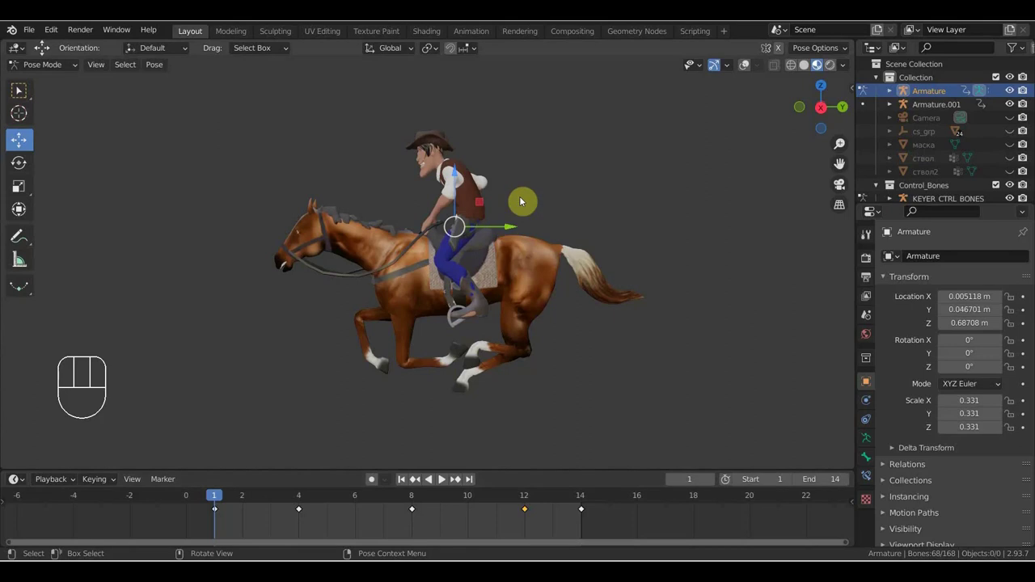
left_click(751, 68)
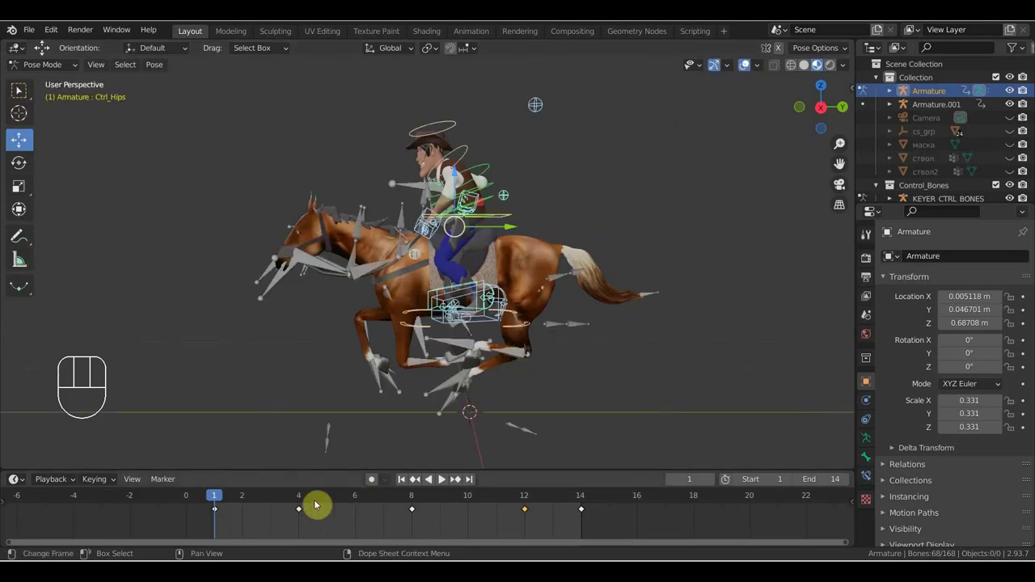
left_click(305, 498)
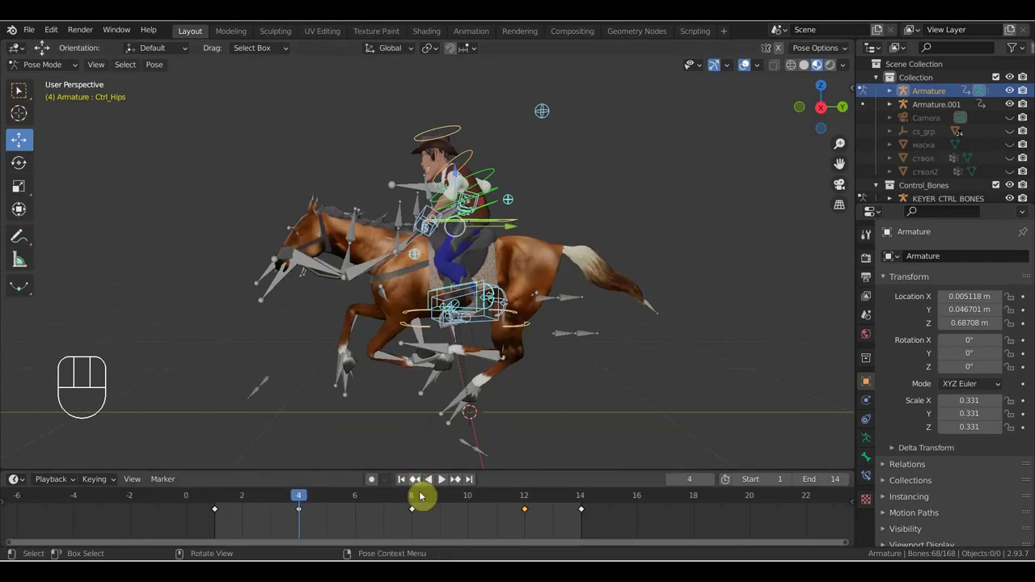
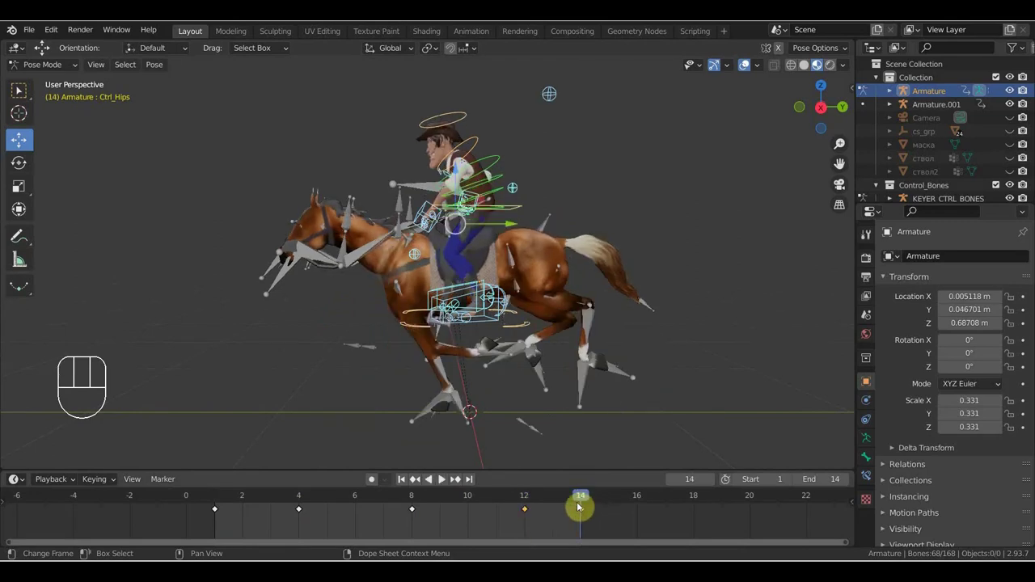
left_click(229, 509)
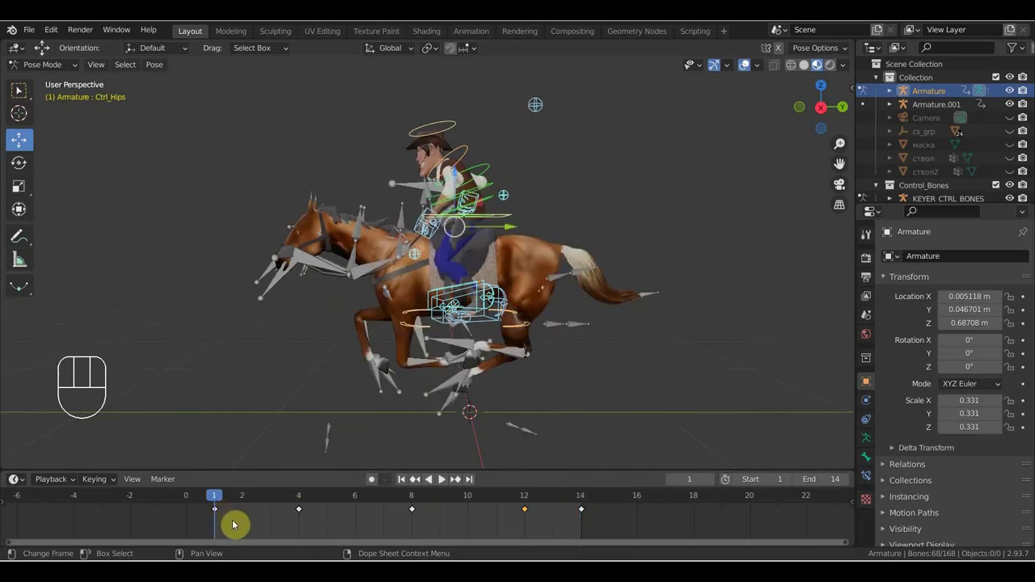
left_click(235, 522)
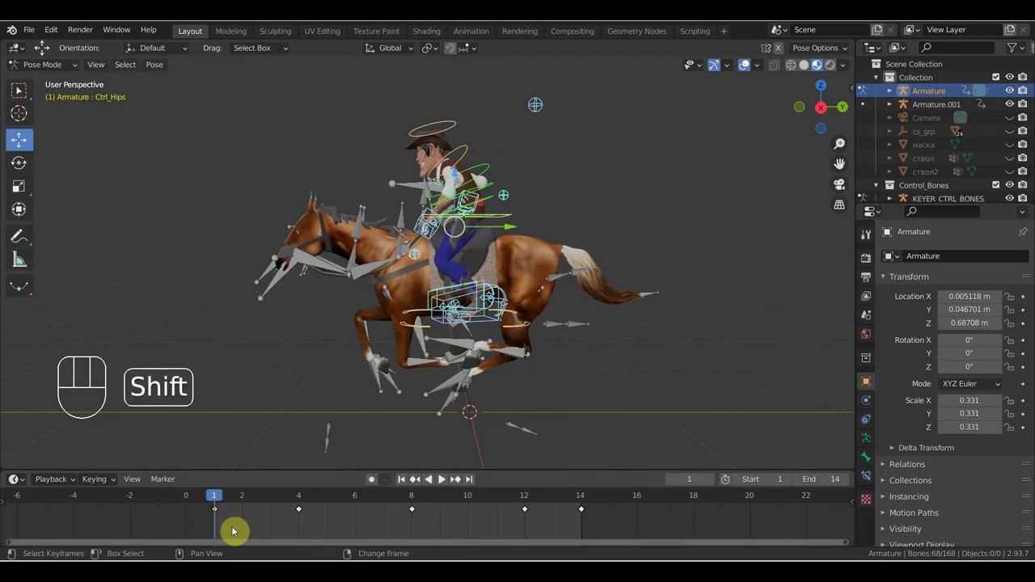
key("shift+d")
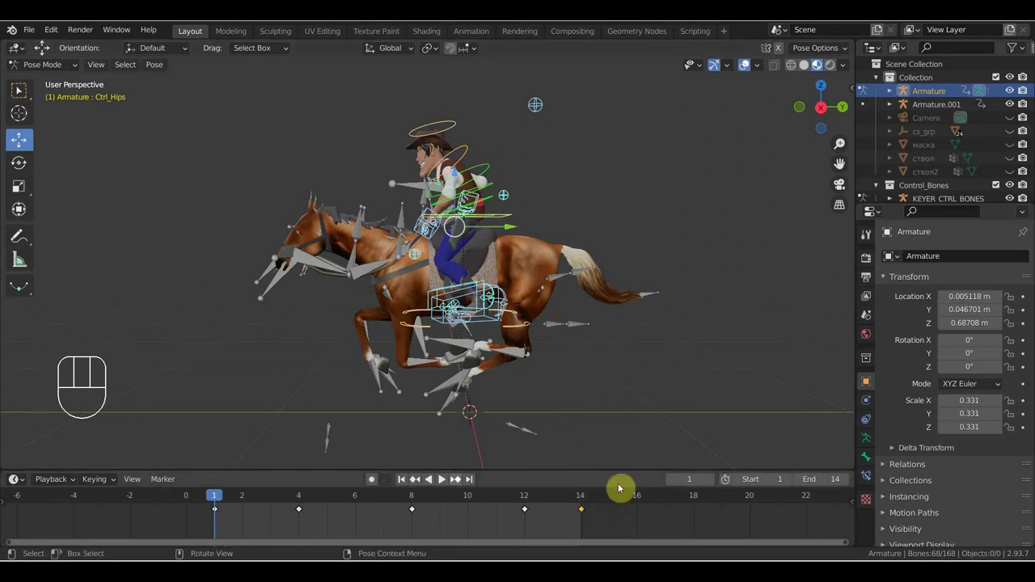
key("space")
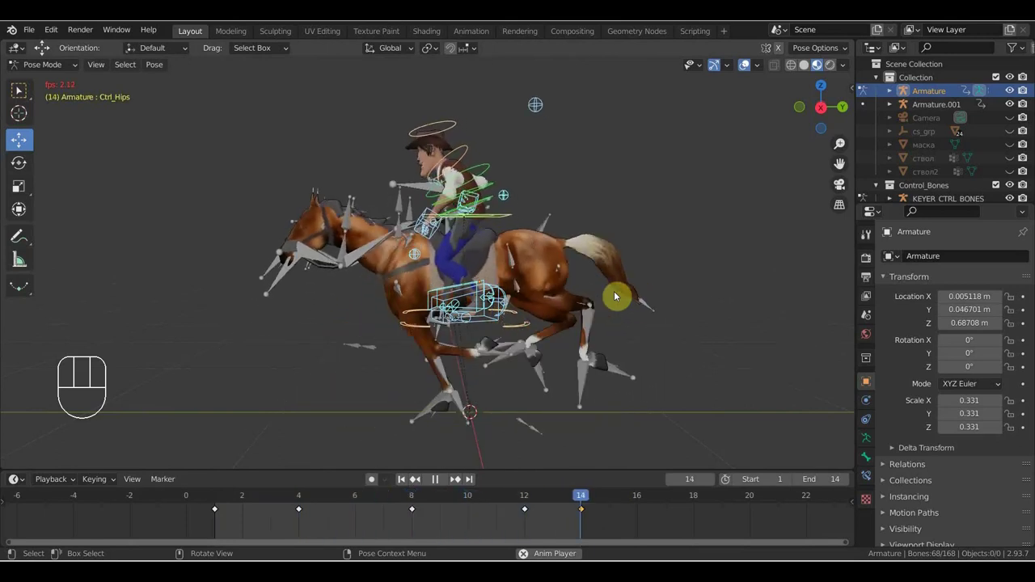
key("space")
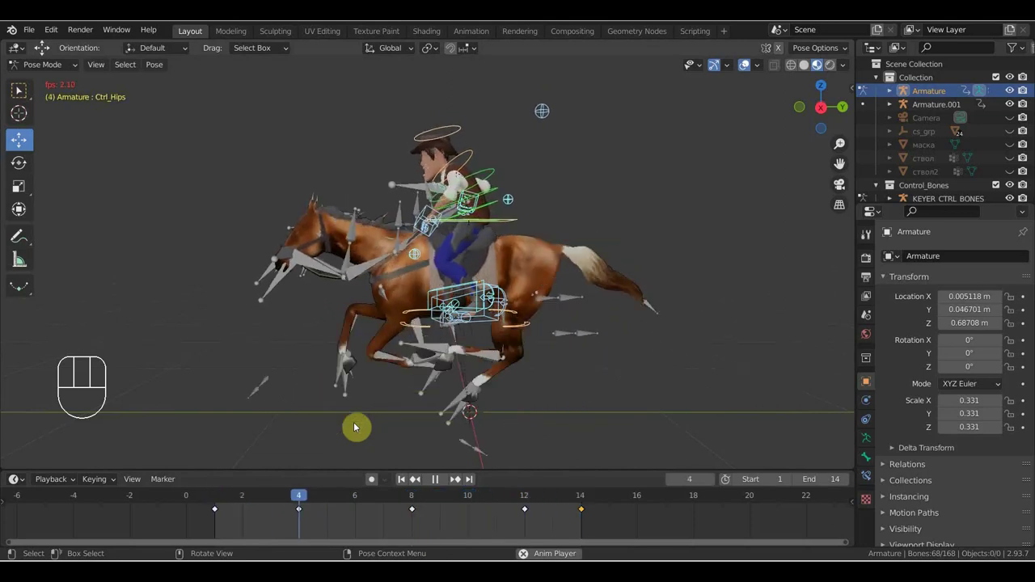
Play the 1–14 loop from a side orthographic view, stop it and check the rider's pose at frame 12
key("space")
left_click_drag(476, 323, 472, 320)
key("KP_3")
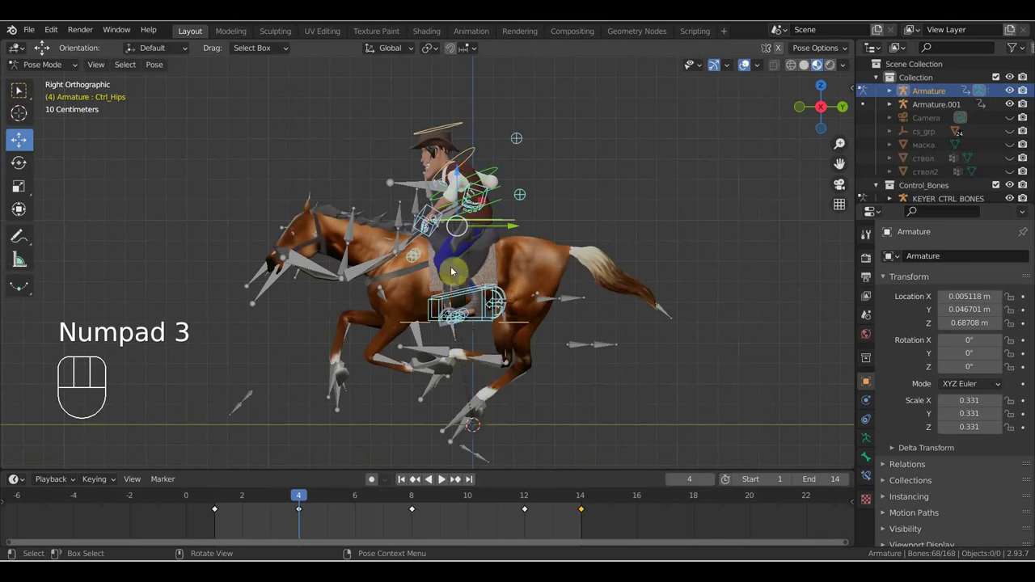
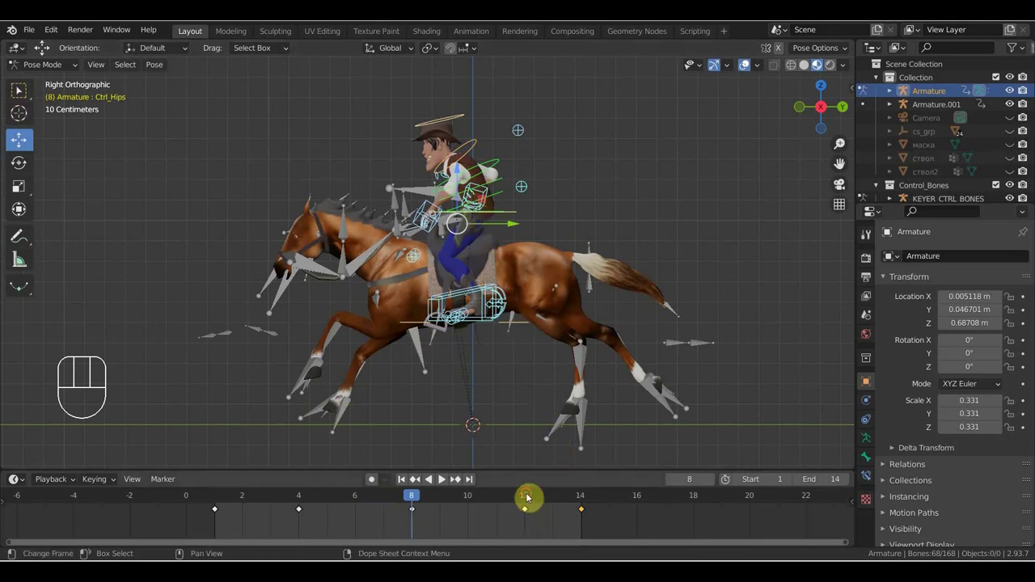
left_click(529, 495)
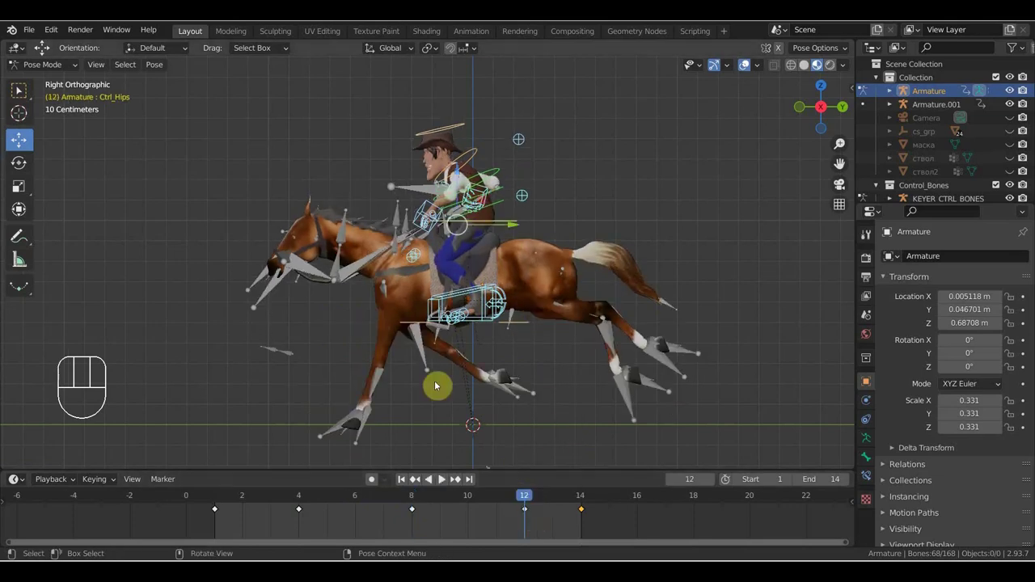
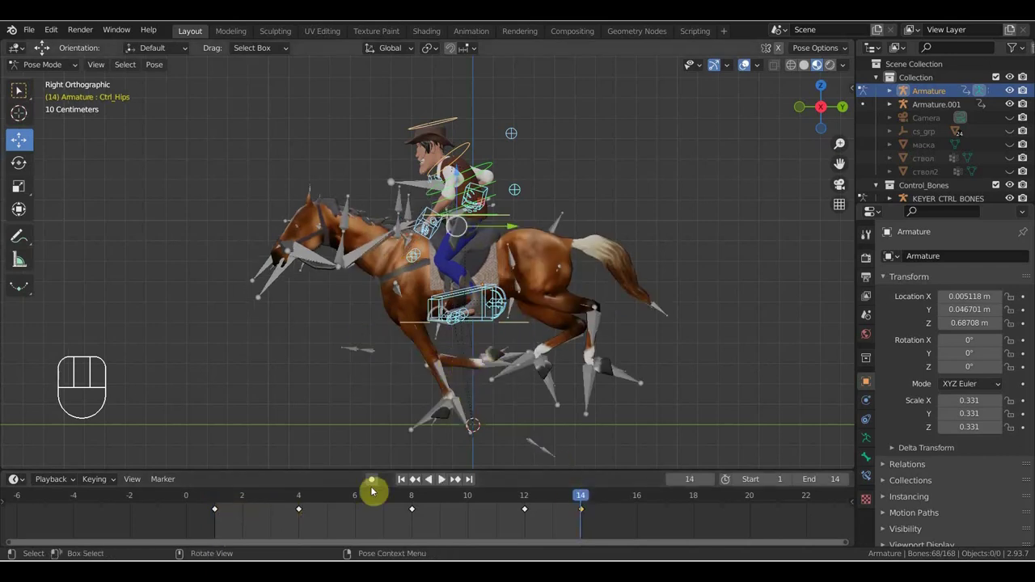
left_click(221, 500)
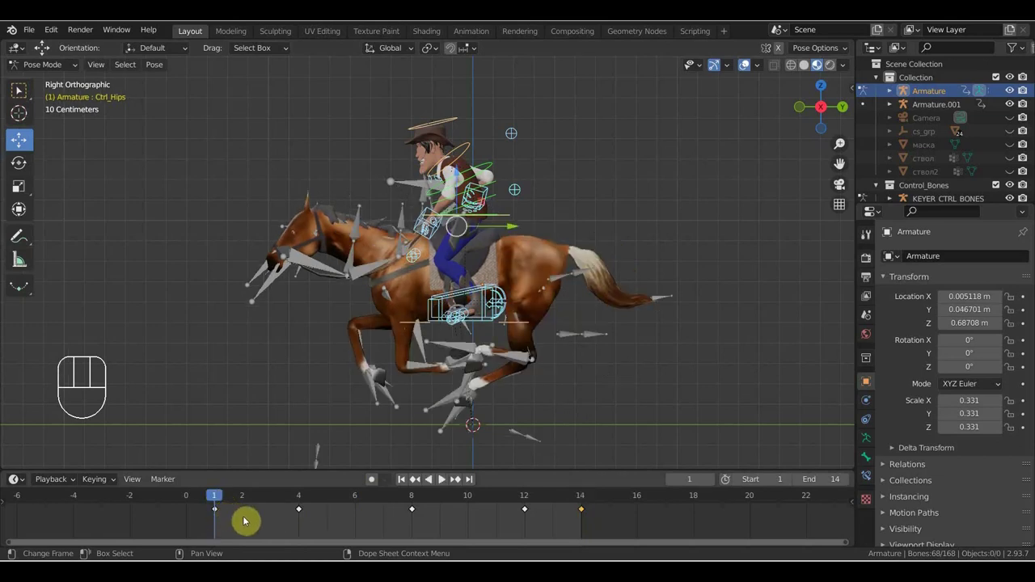
key("ctrl+z")
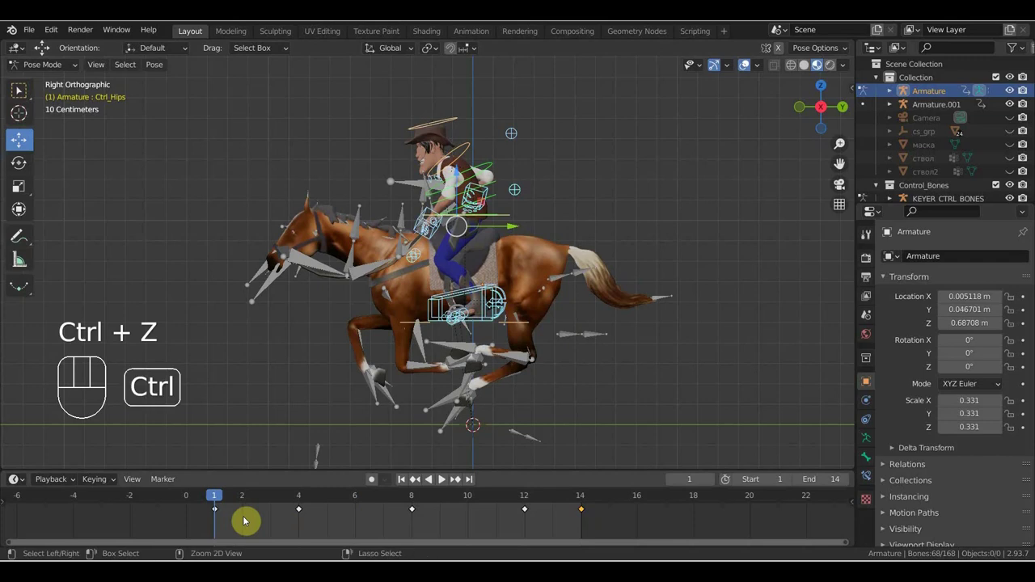
key("ctrl+z")
key("ctrl+z")
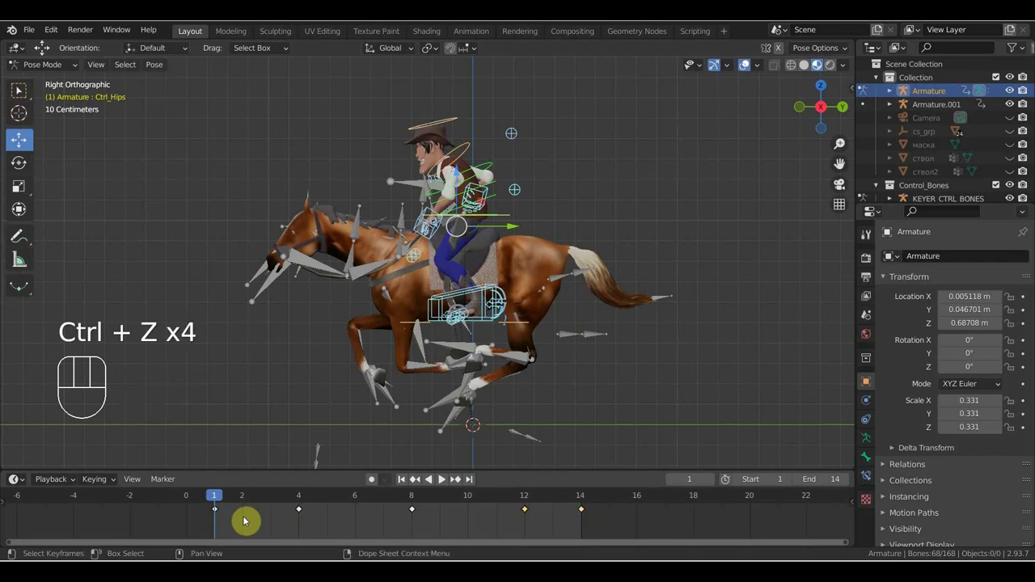
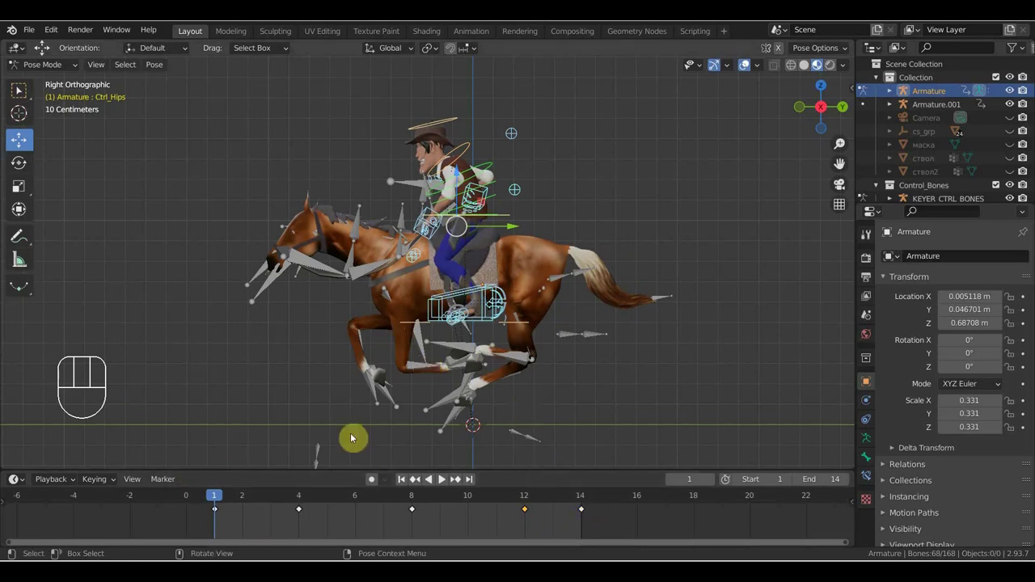
key("space")
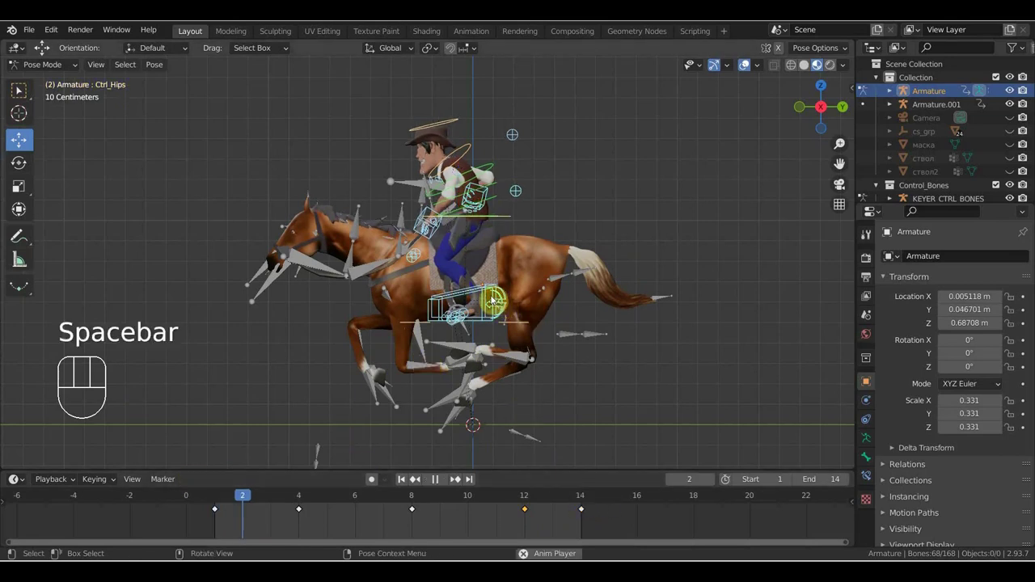
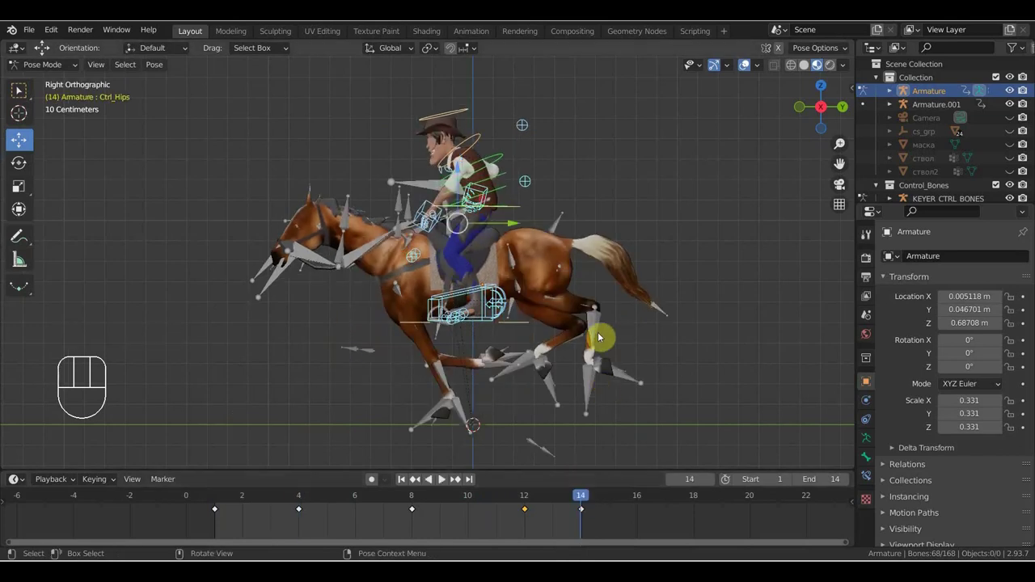
key("space")
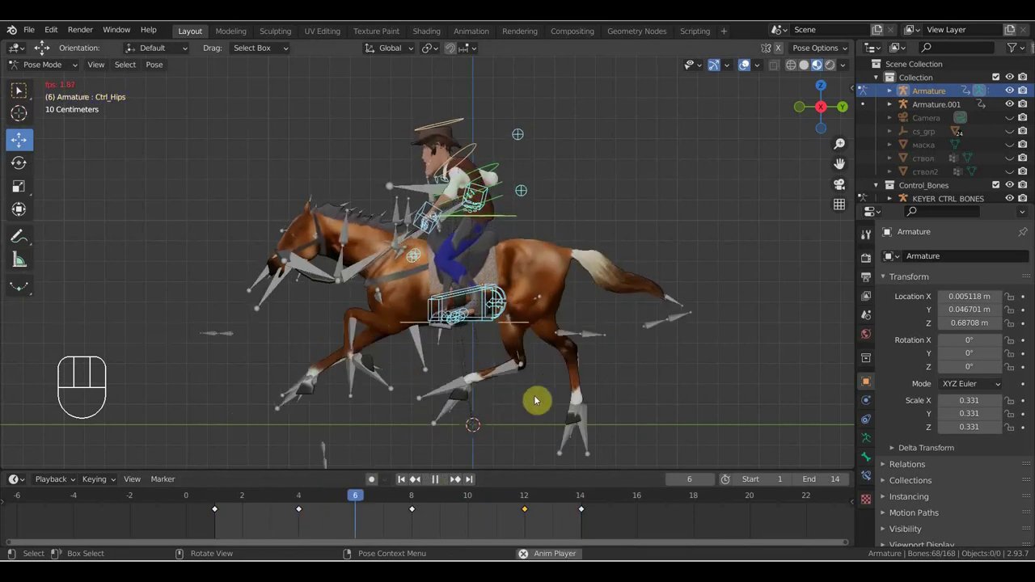
key("space")
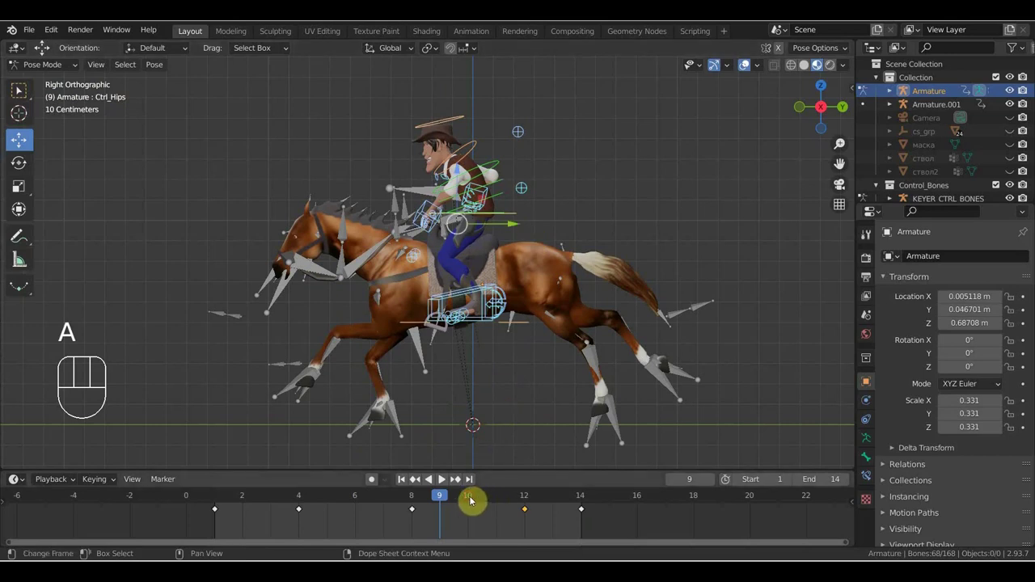
Insert All Channels keys for the rider on in-between frames 13, 11, 10 and 9 of the loop
key("a")
left_click(473, 499)
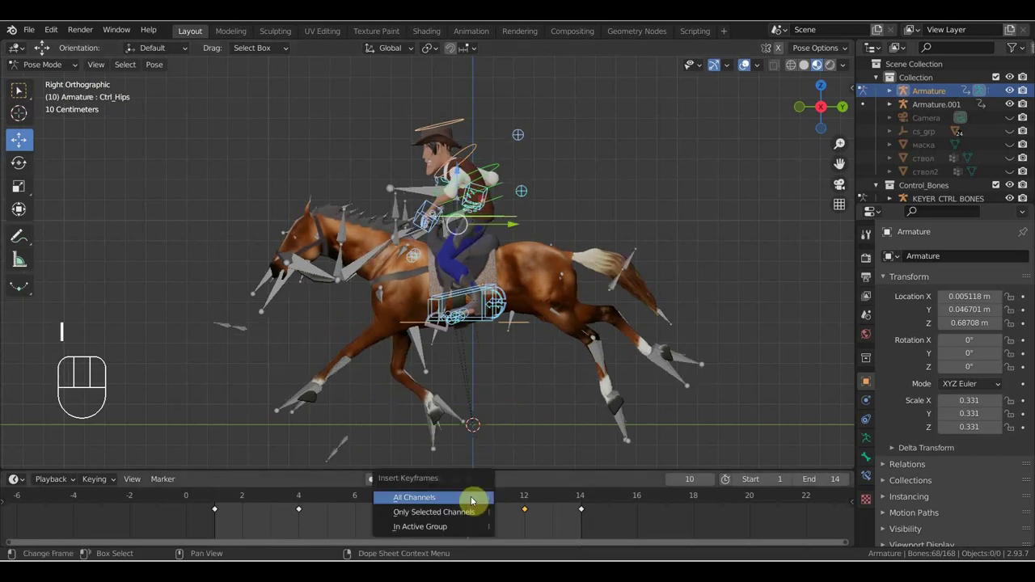
key("i")
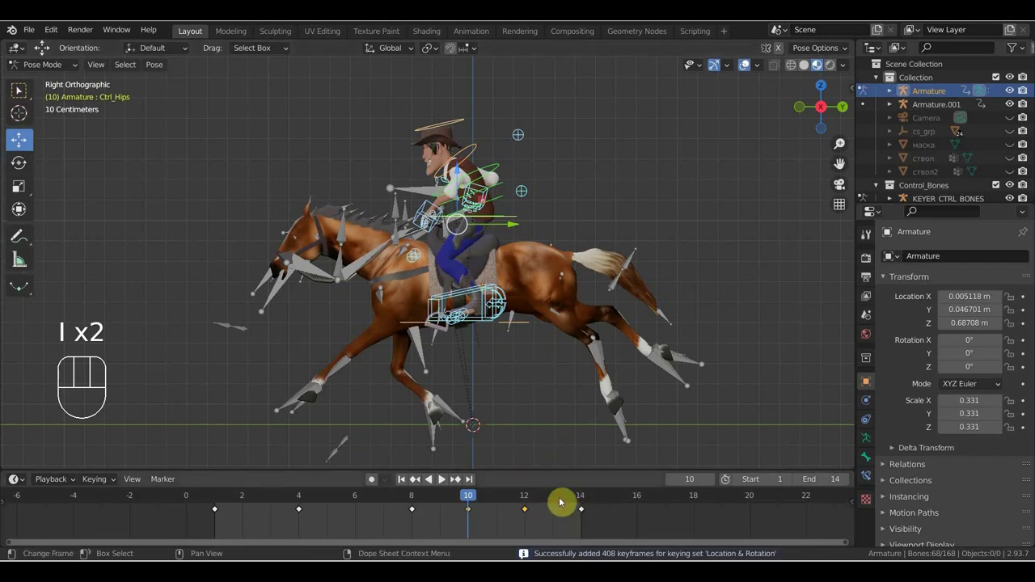
left_click(580, 505)
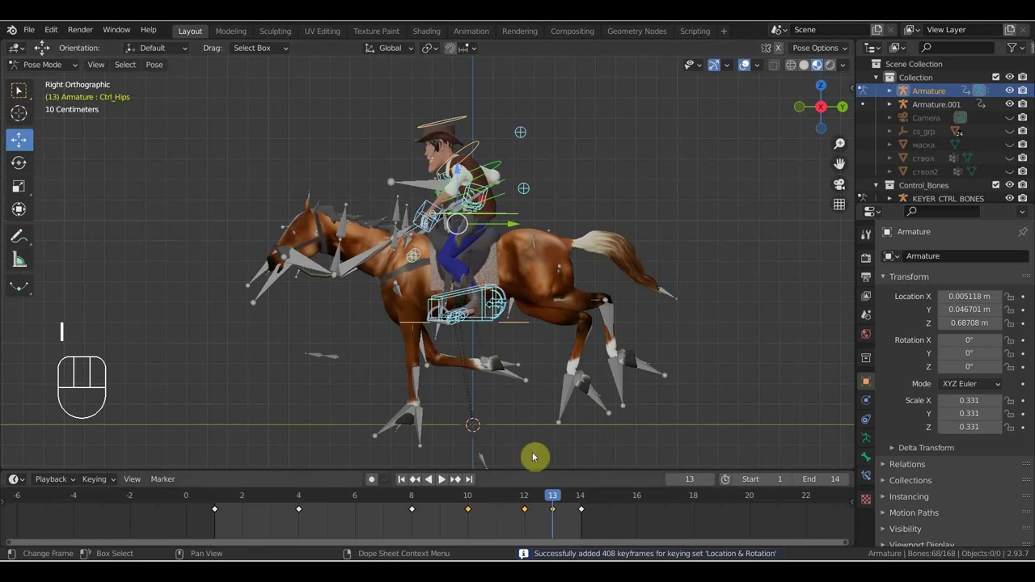
left_click(542, 384)
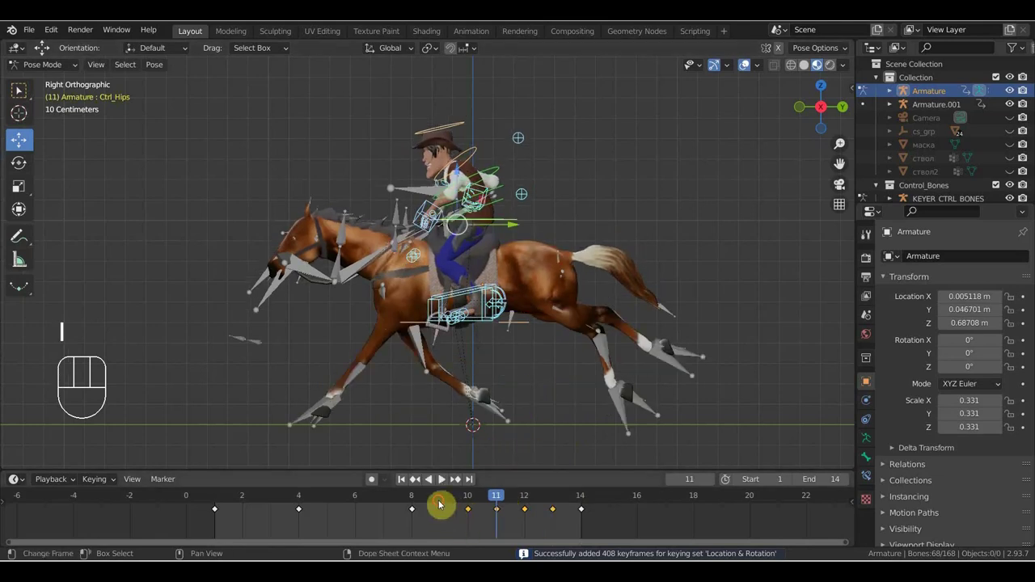
left_click(489, 400)
key("i")
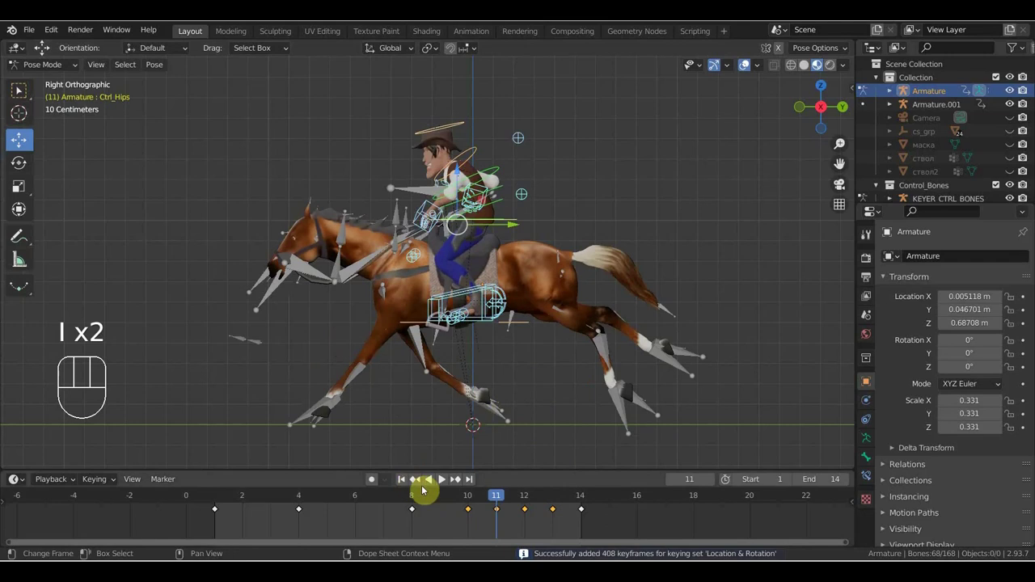
left_click(502, 455)
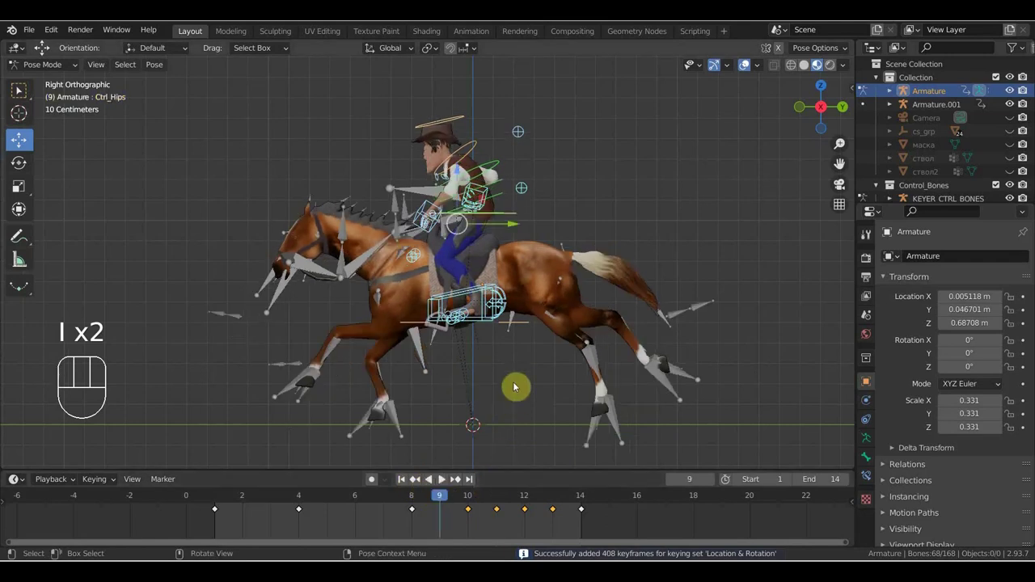
left_click(437, 449)
key("i")
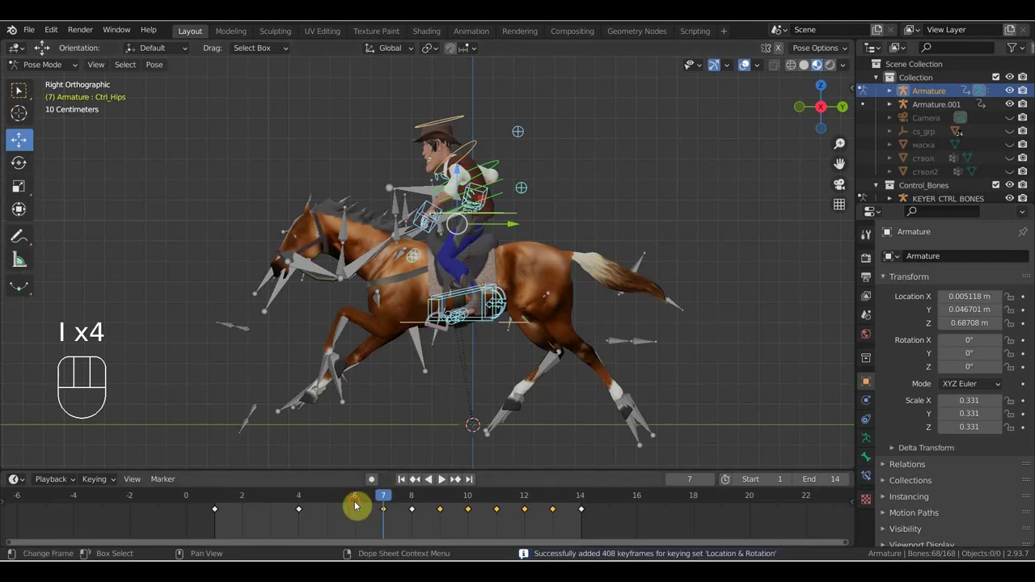
Key the remaining in-between frames 6, 5 and 2, then delete all in-between keys leaving 1, 4, 8 and 14
left_click(457, 375)
key("i")
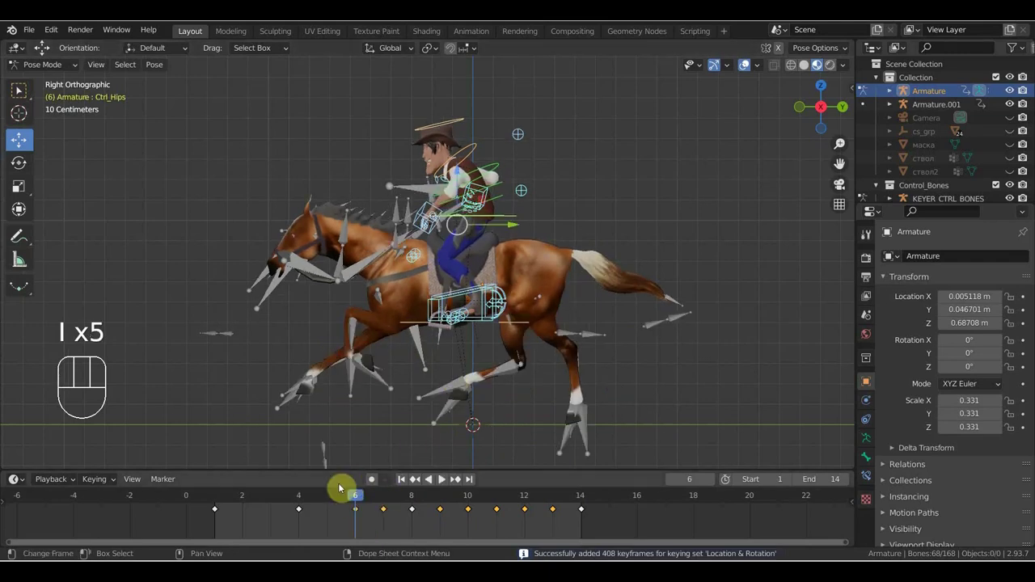
left_click(384, 454)
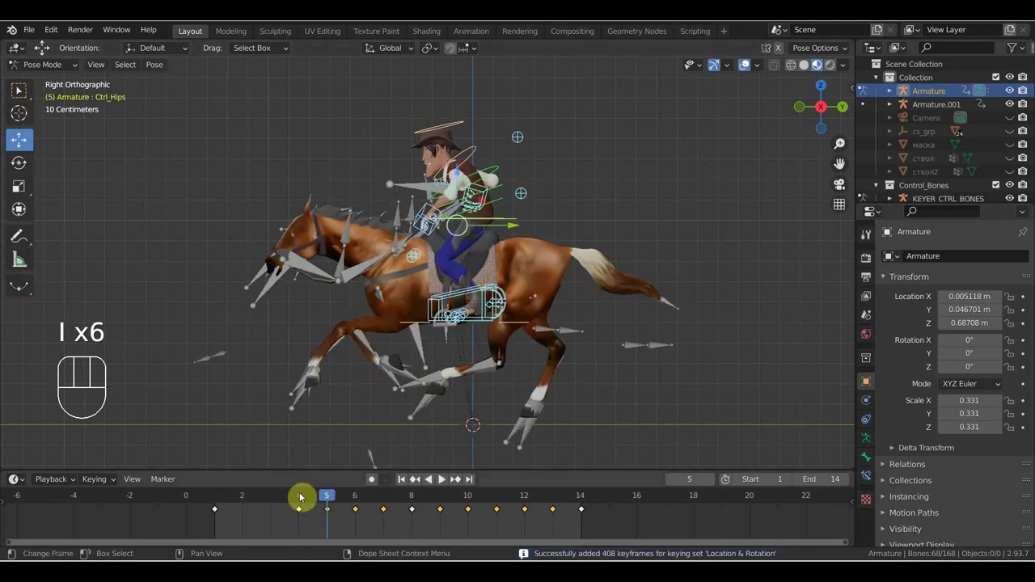
left_click(335, 405)
key("i")
left_click(336, 401)
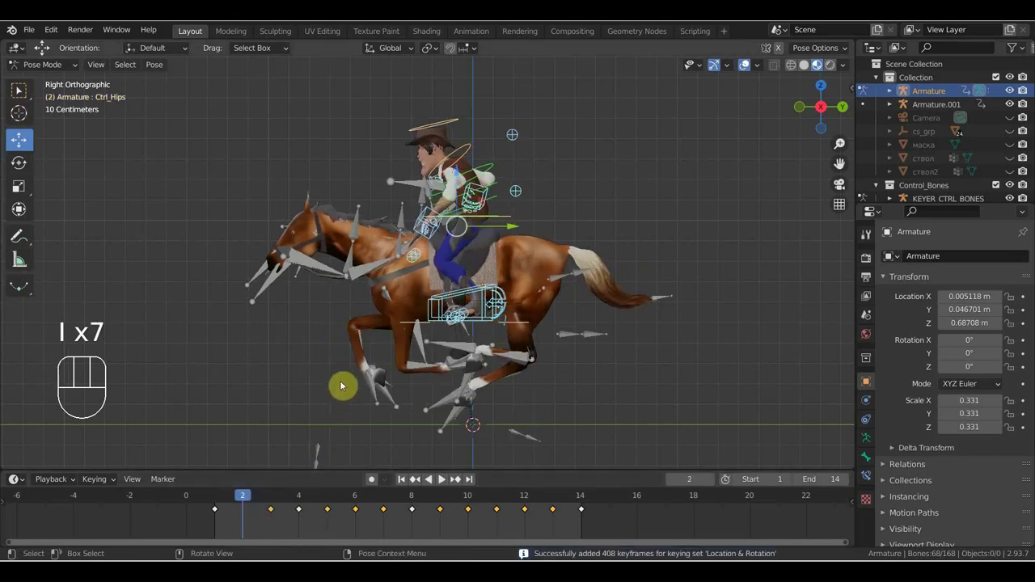
key("i")
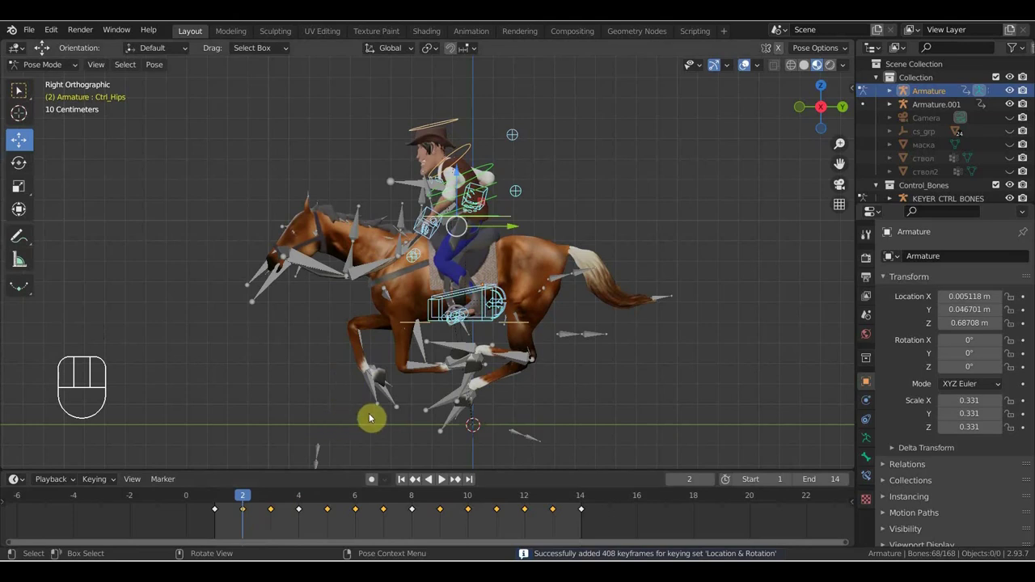
key("Delete")
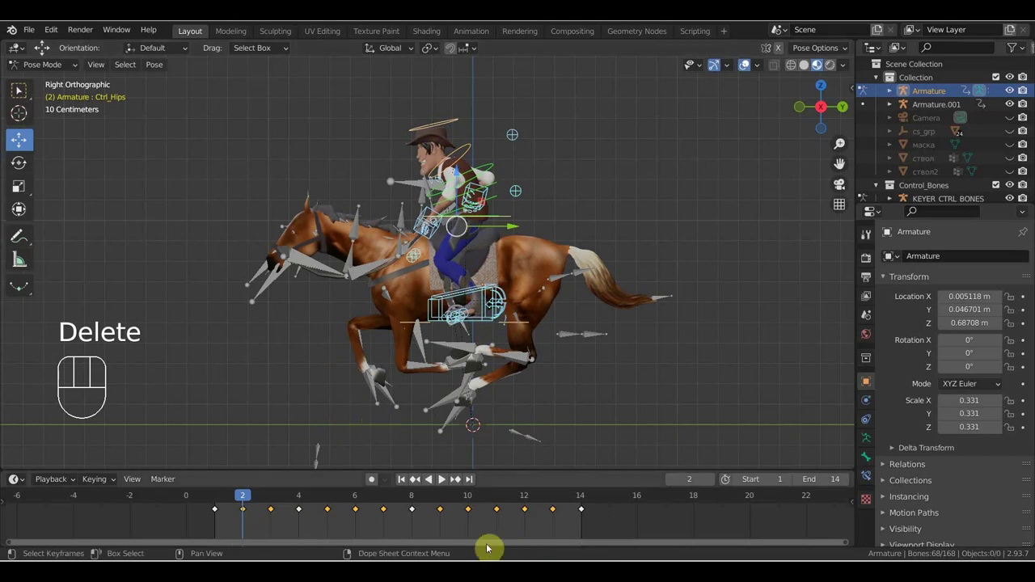
key("Delete")
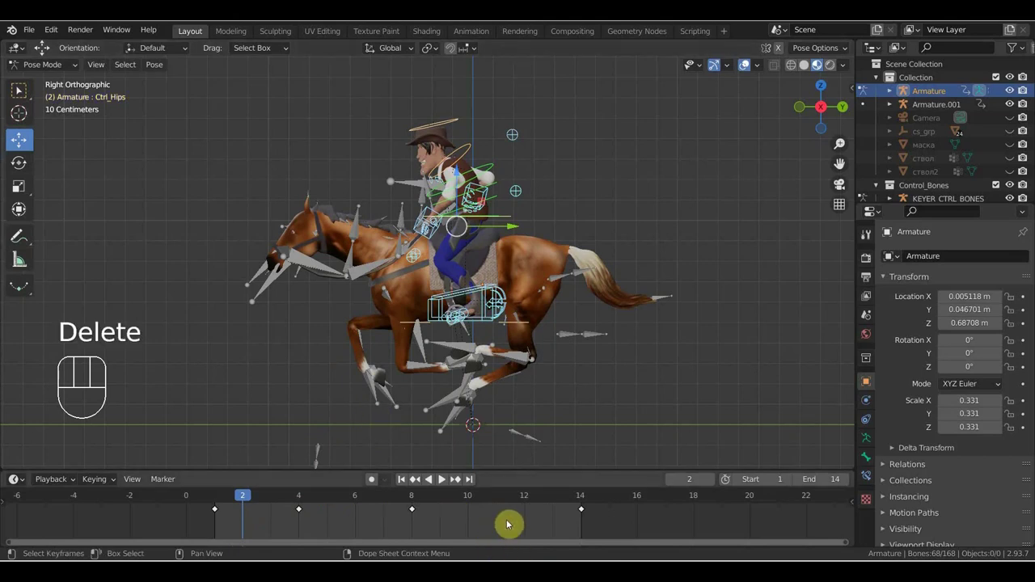
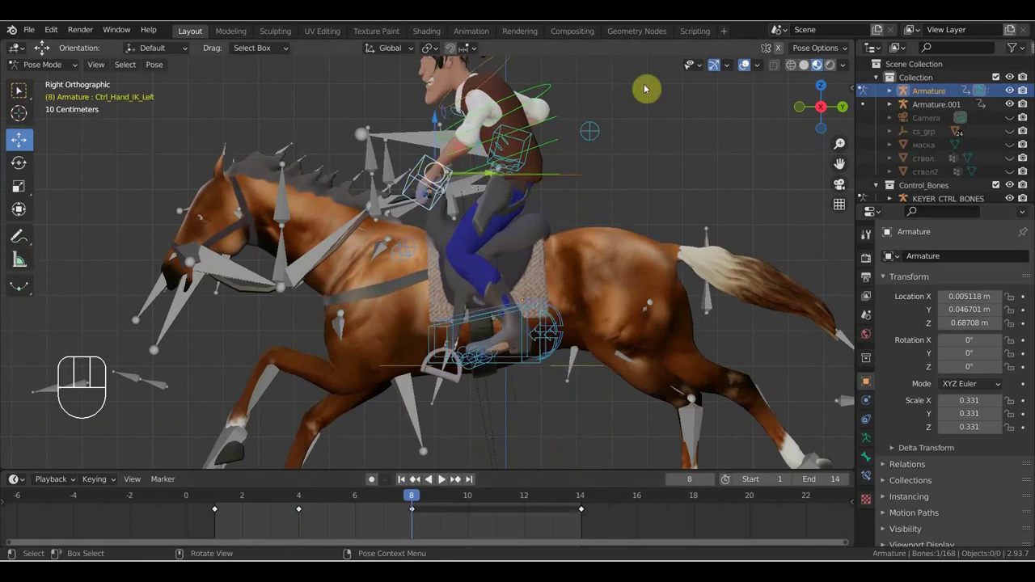
Rotate Ctrl_Hand_IK_Left slightly at frame 8 and key location and rotation for all 68 rig bones
left_click(750, 67)
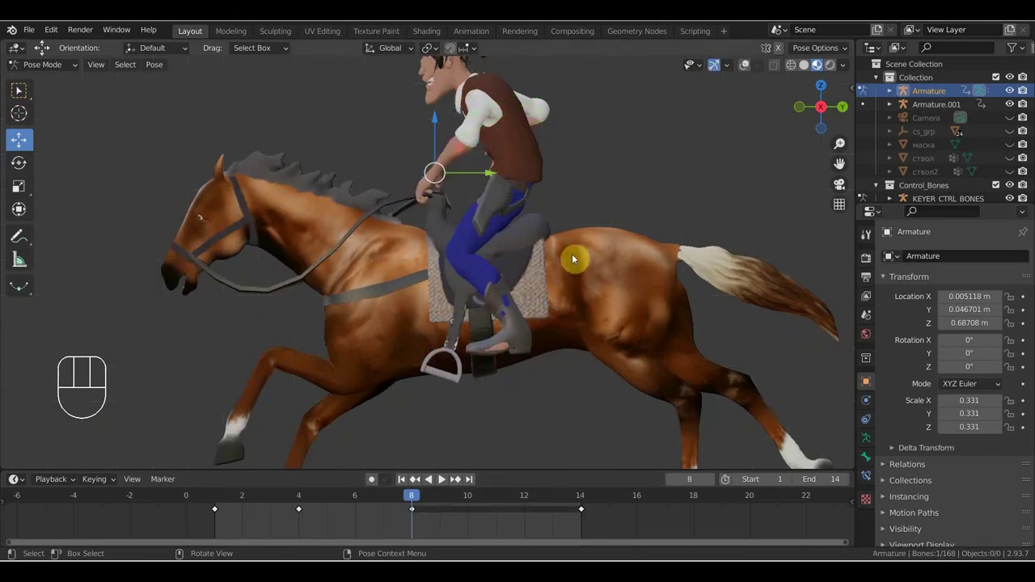
left_click_drag(636, 294, 714, 331)
left_click_drag(535, 287, 646, 342)
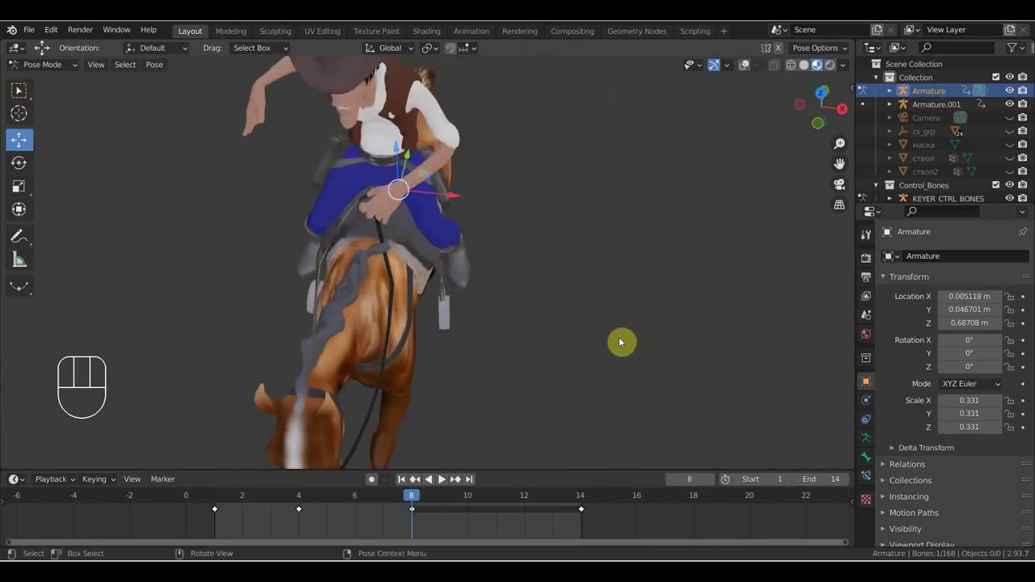
key("r")
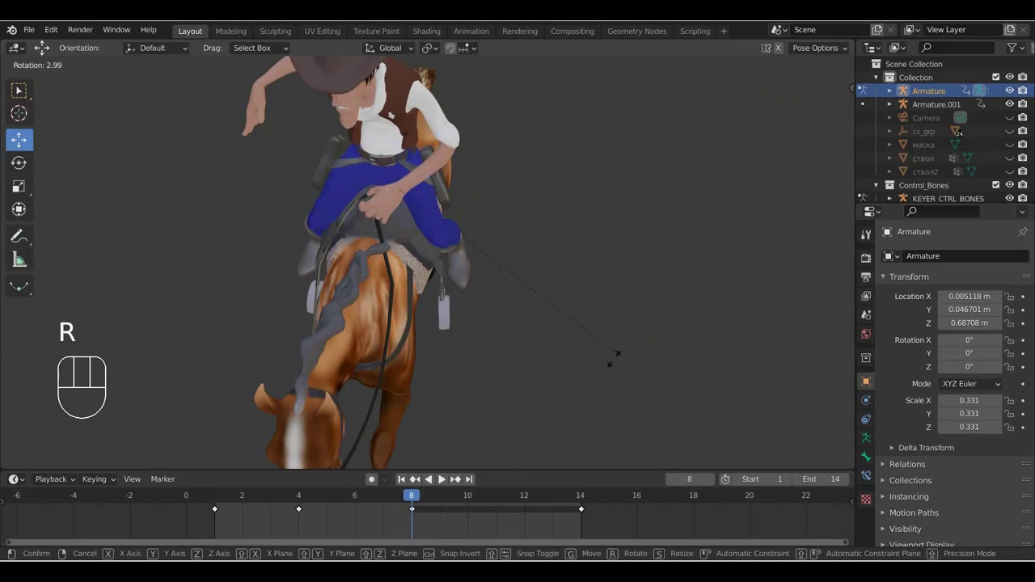
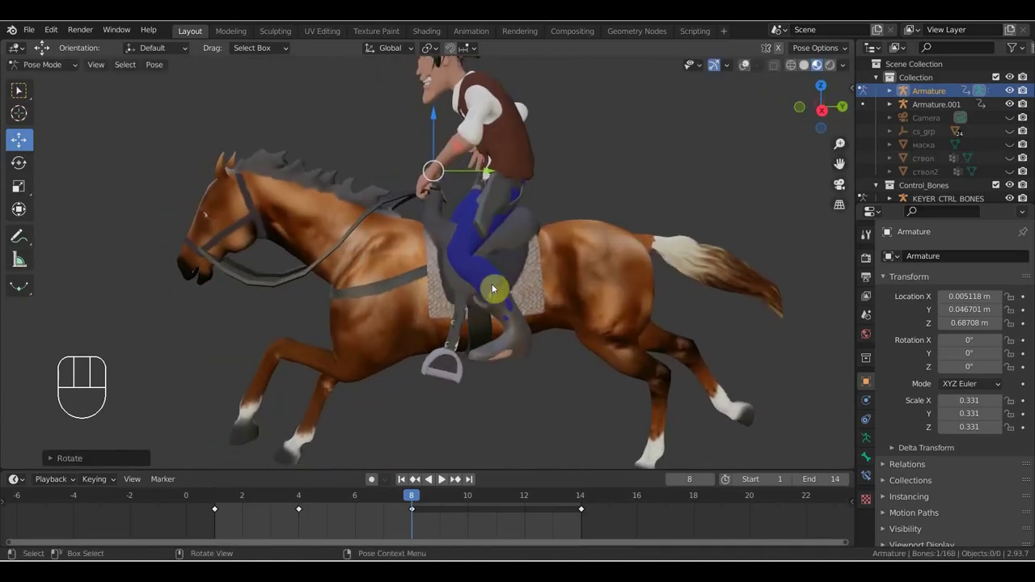
key("g")
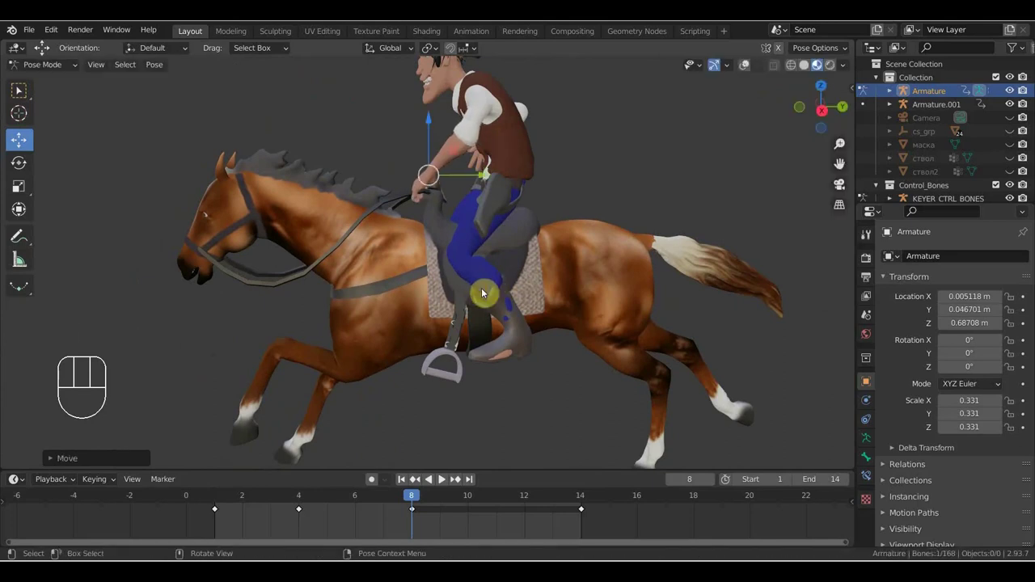
key("i")
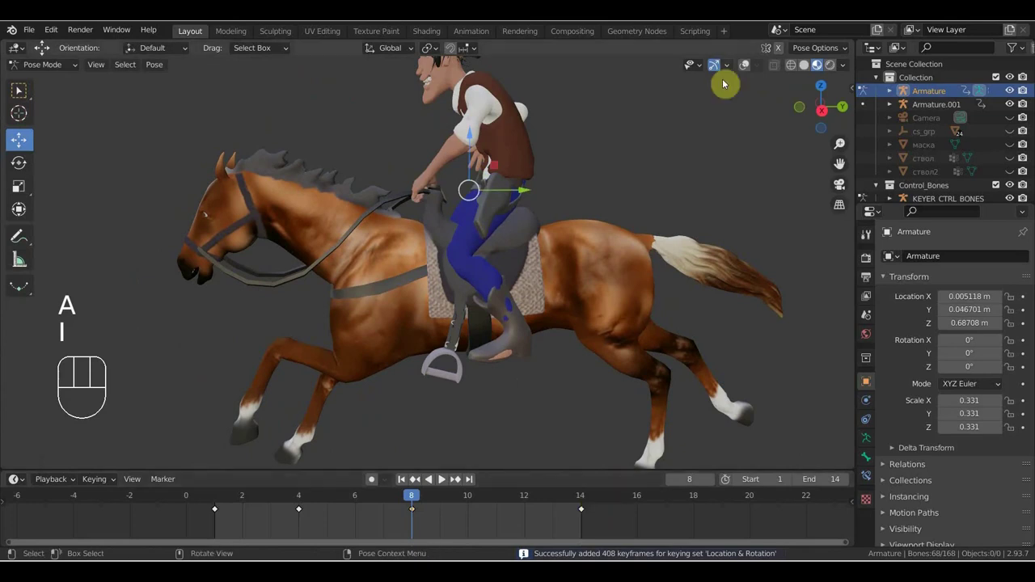
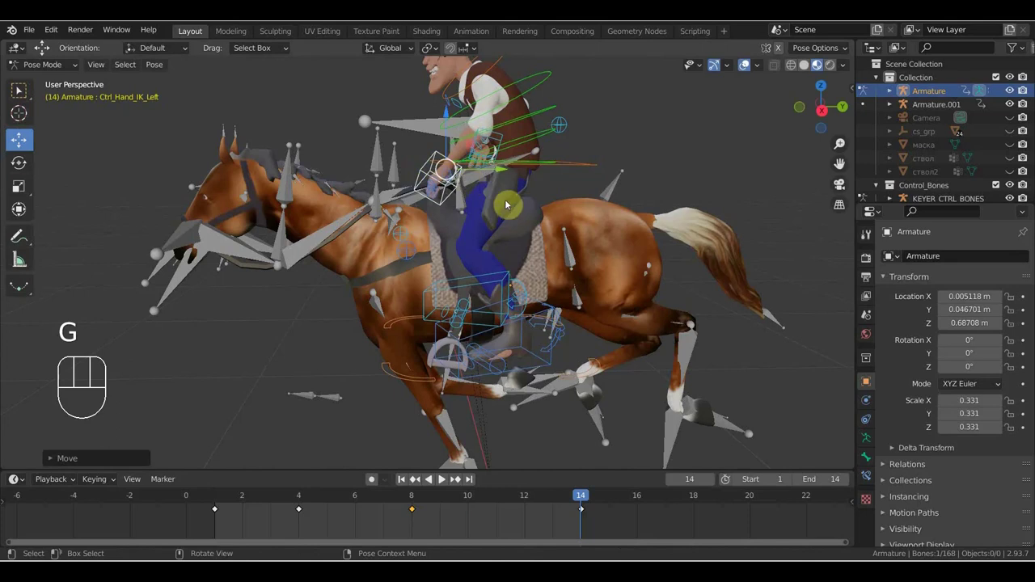
Key location and rotation for all rig bones at frame 14 and show the rig controls again
key("i")
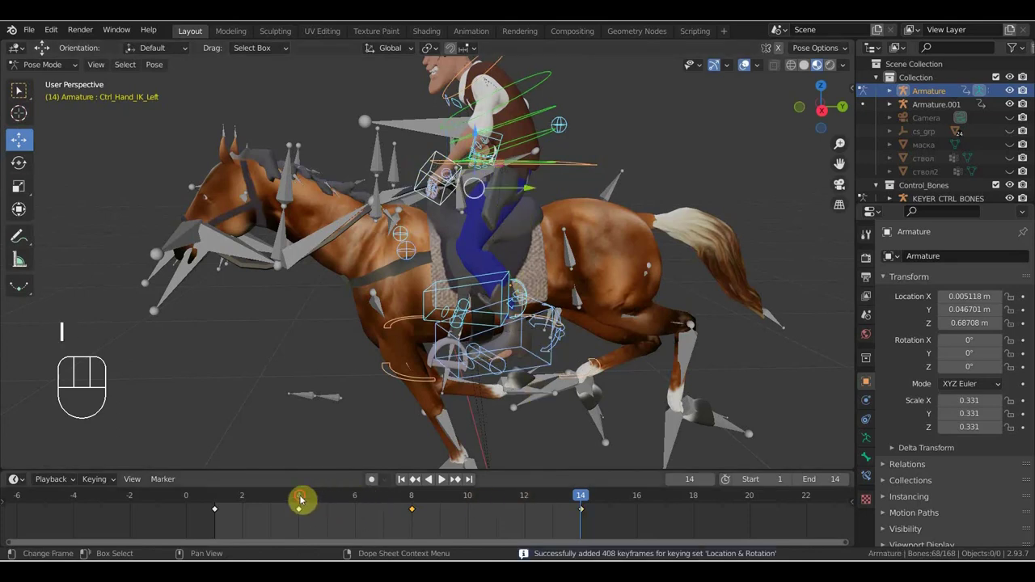
left_click(324, 474)
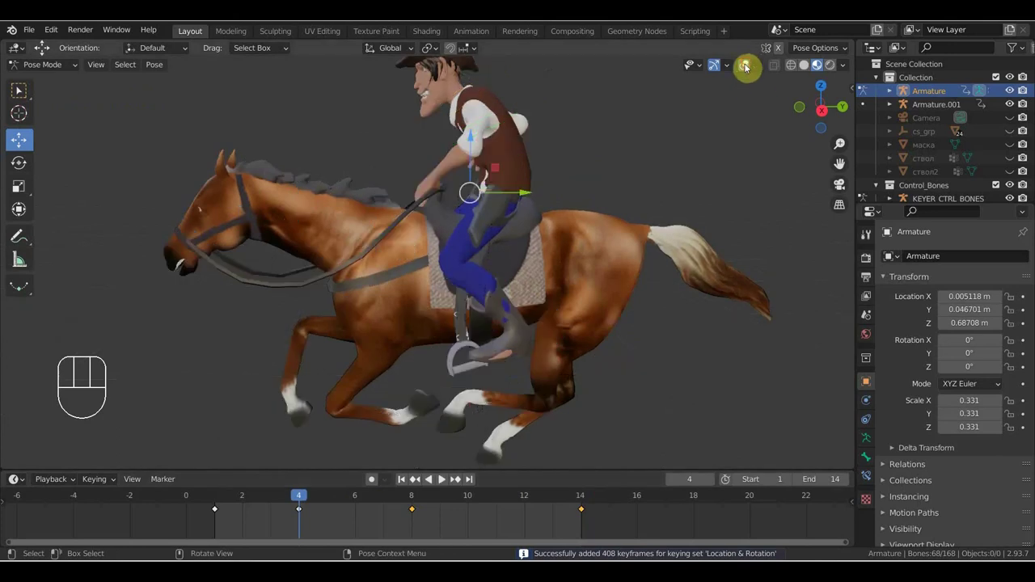
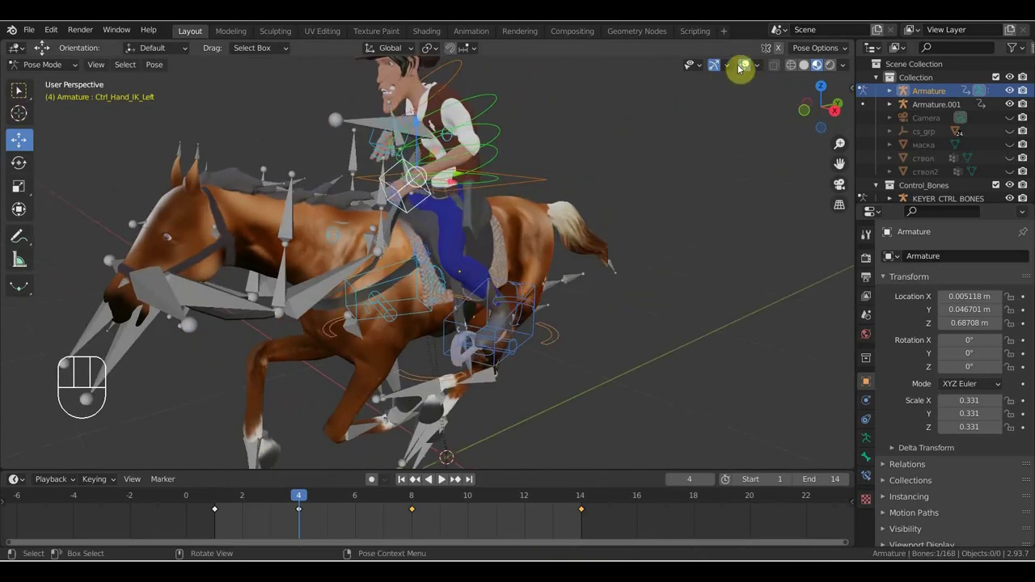
Rotate and nudge the rider's body control into a leaning pose at frame 4 and key all bones there
left_click_drag(642, 199, 713, 250)
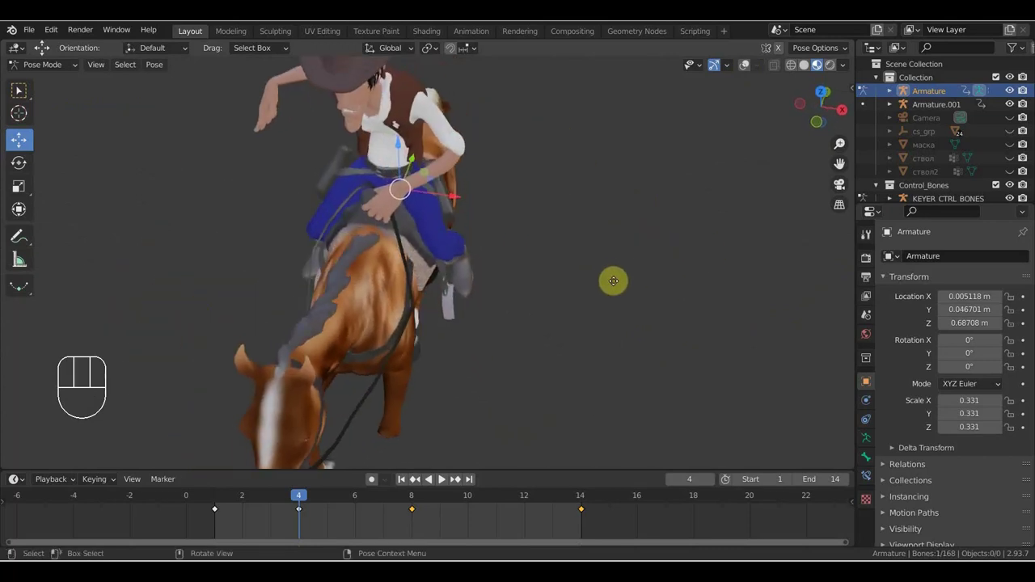
key("g")
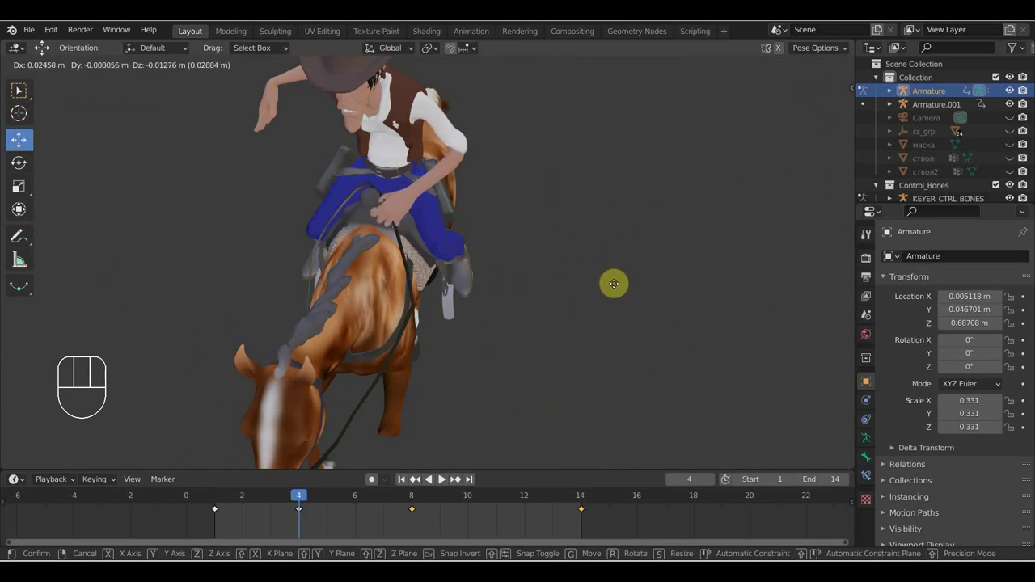
key("r")
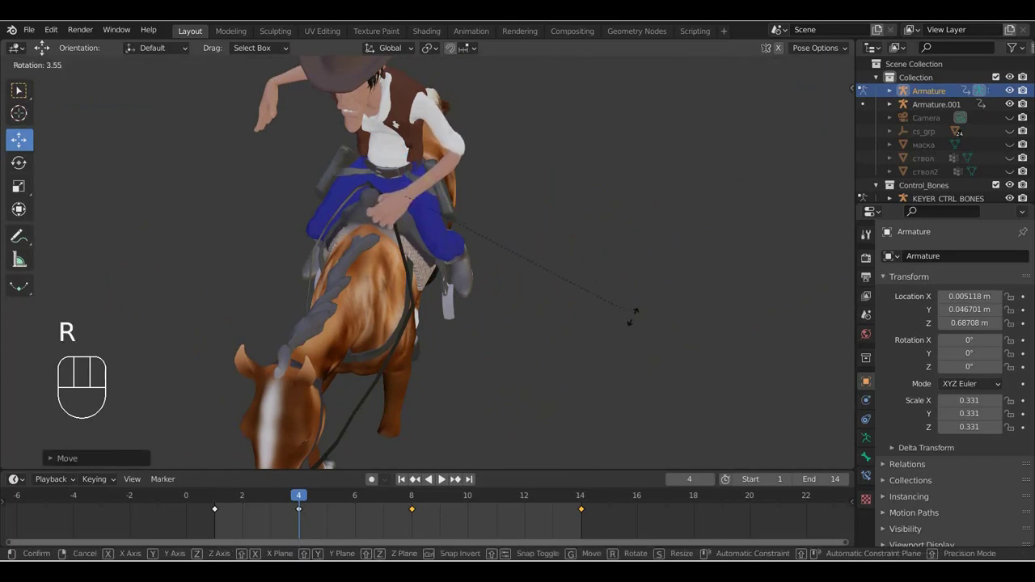
left_click(636, 319)
key("g")
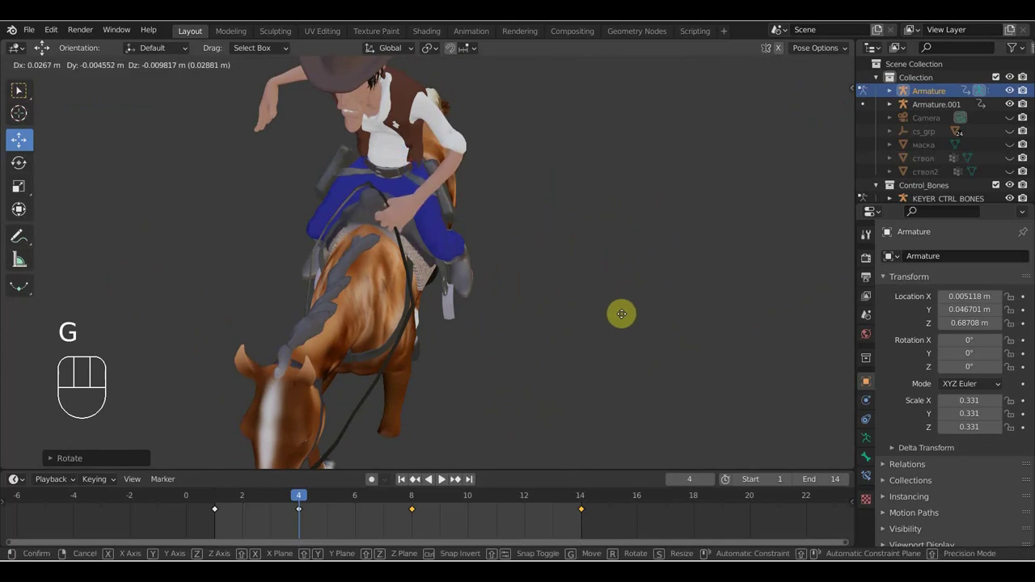
left_click(626, 317)
left_click_drag(601, 310, 418, 276)
key("r")
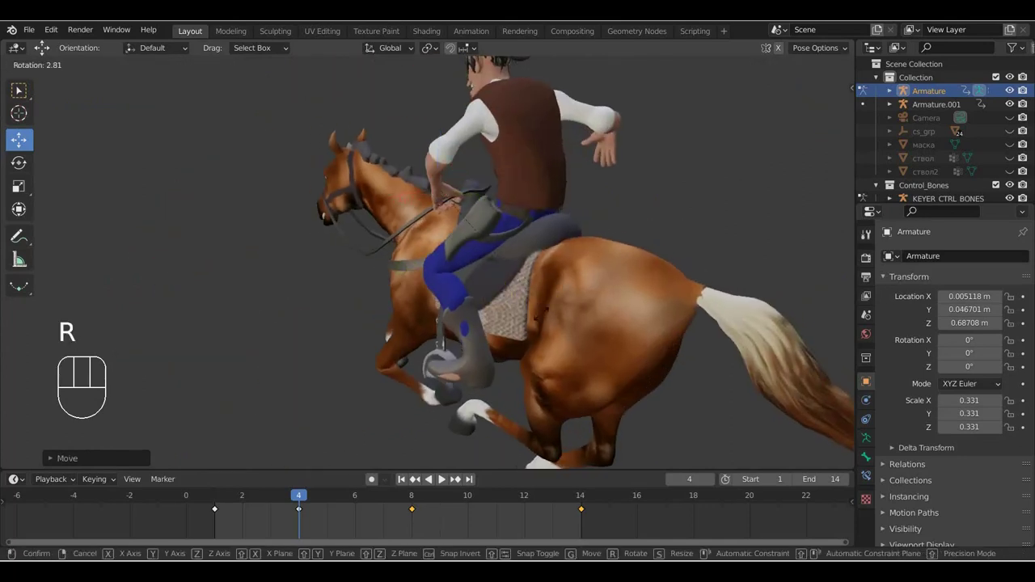
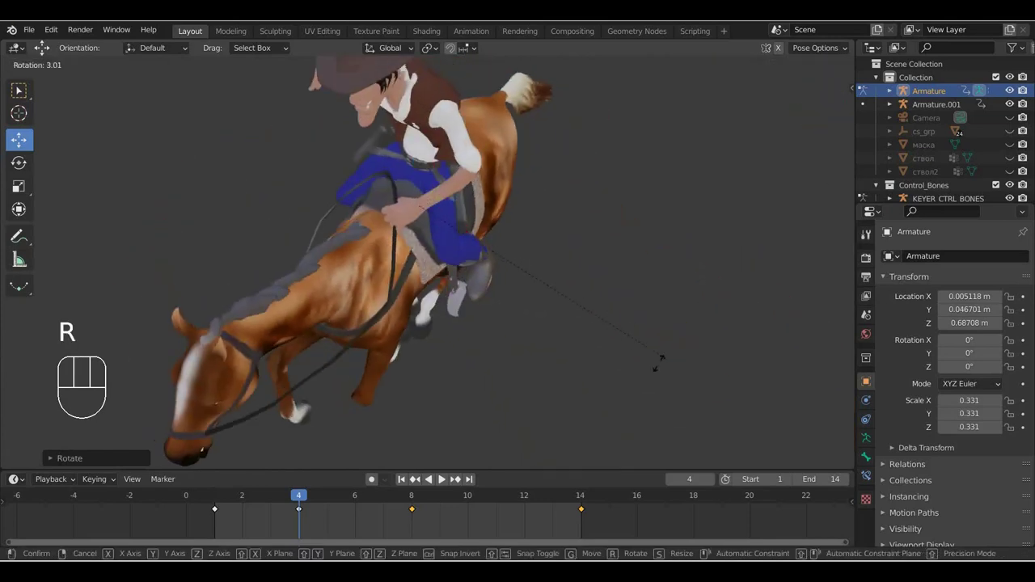
key("g")
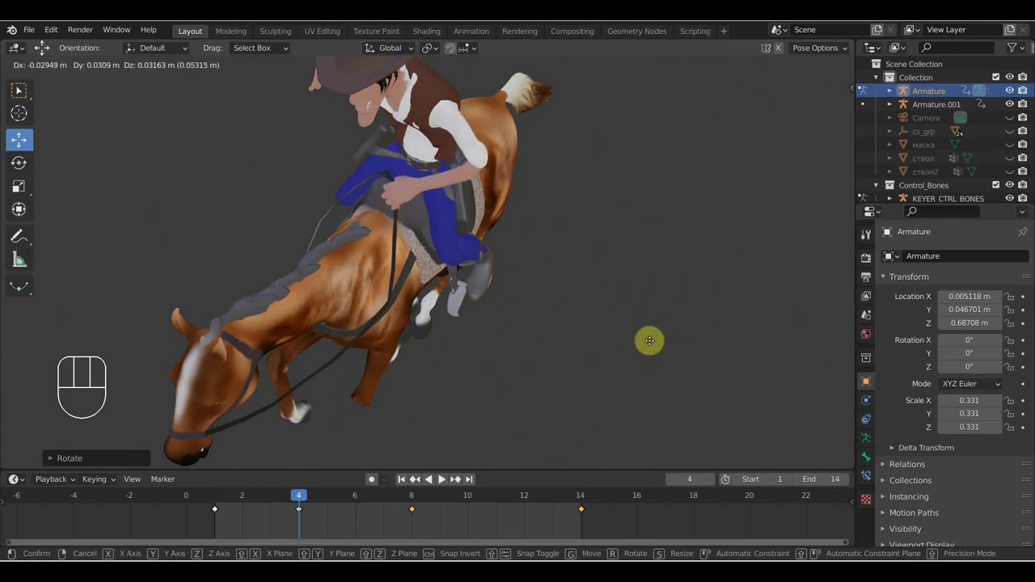
key("a")
key("i")
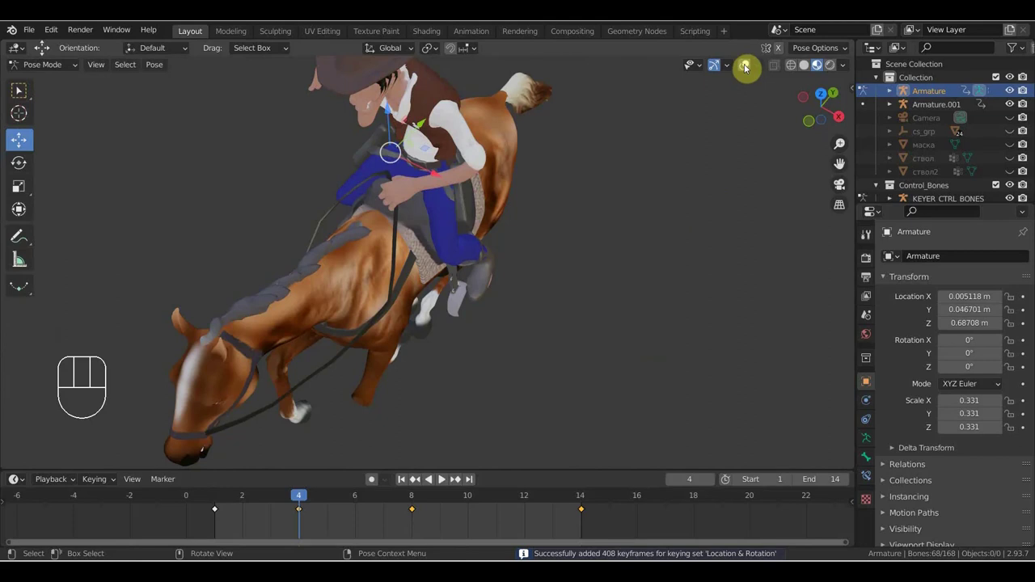
left_click(217, 507)
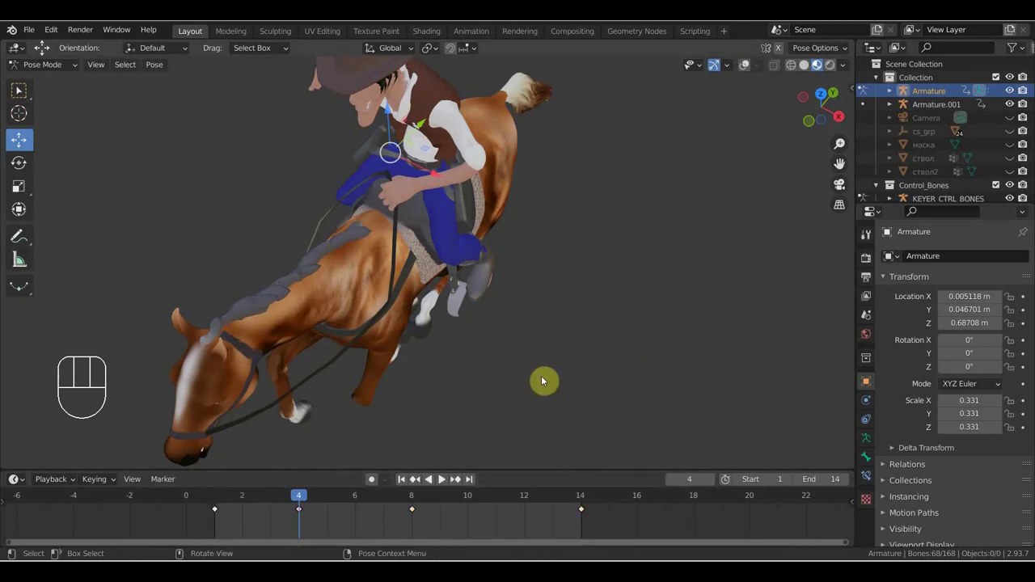
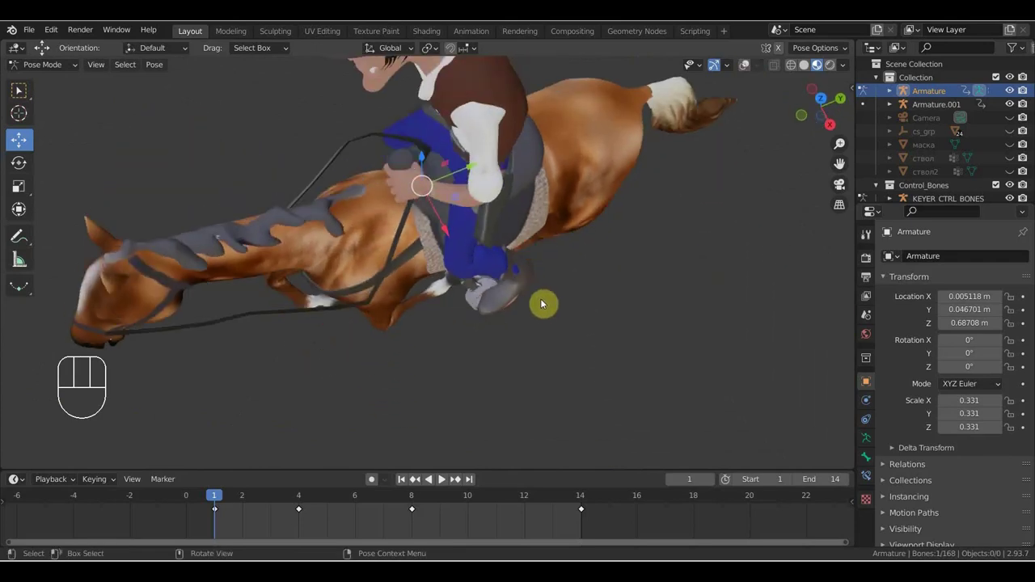
Tilt and shift the hip control at frame 1, key all 68 bones, and play back the gallop loop
key("g")
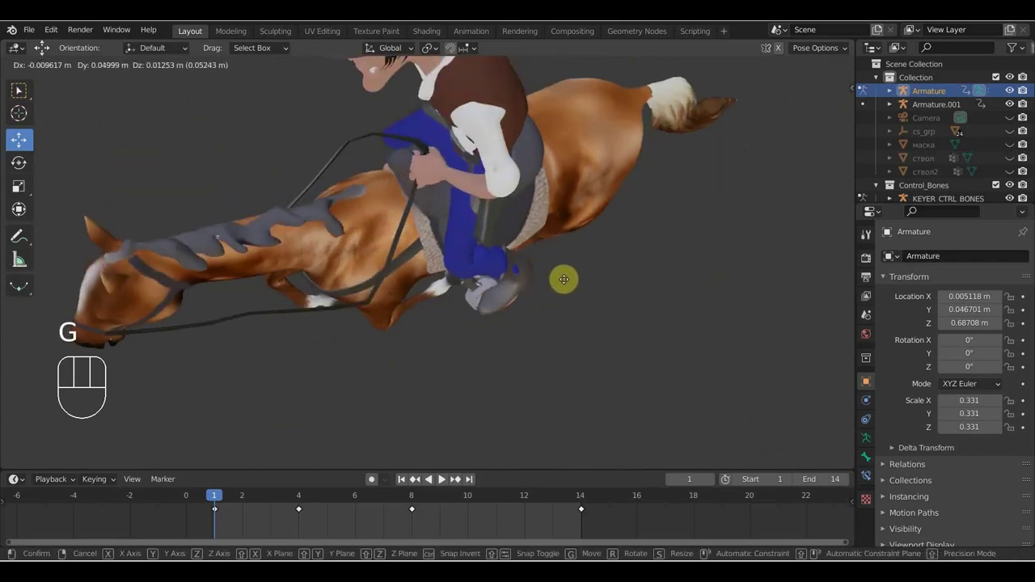
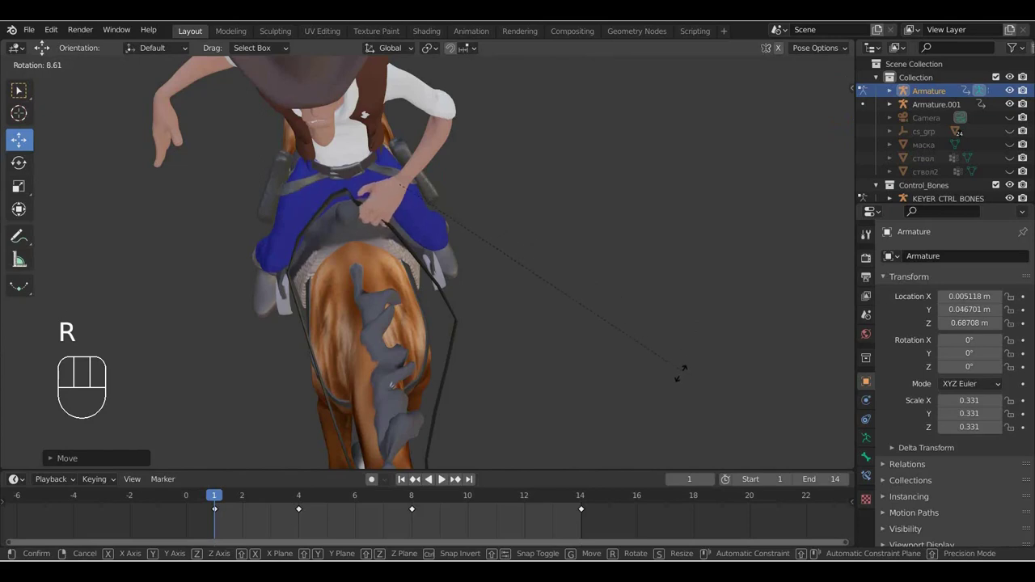
middle_click(711, 339)
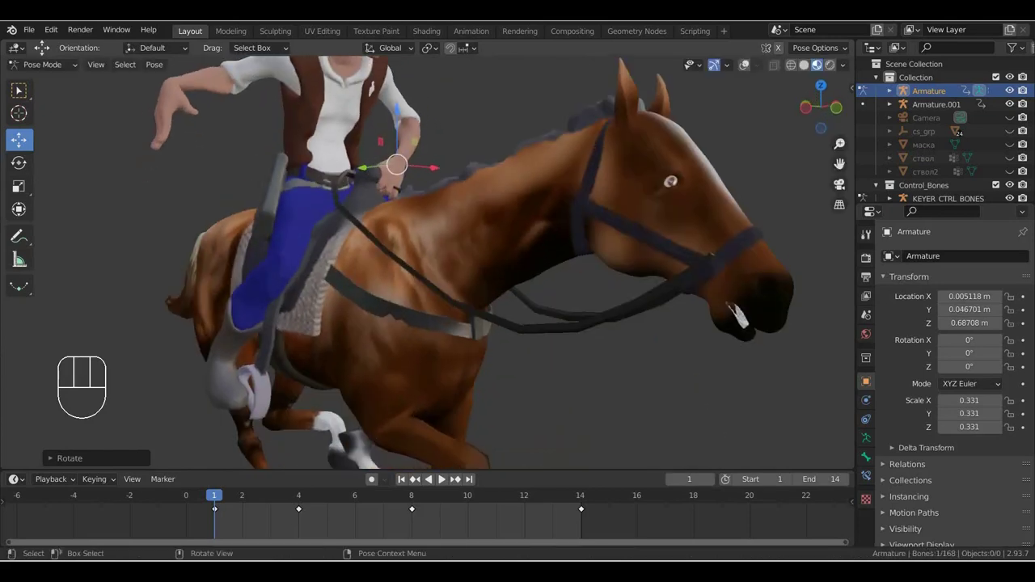
key("r")
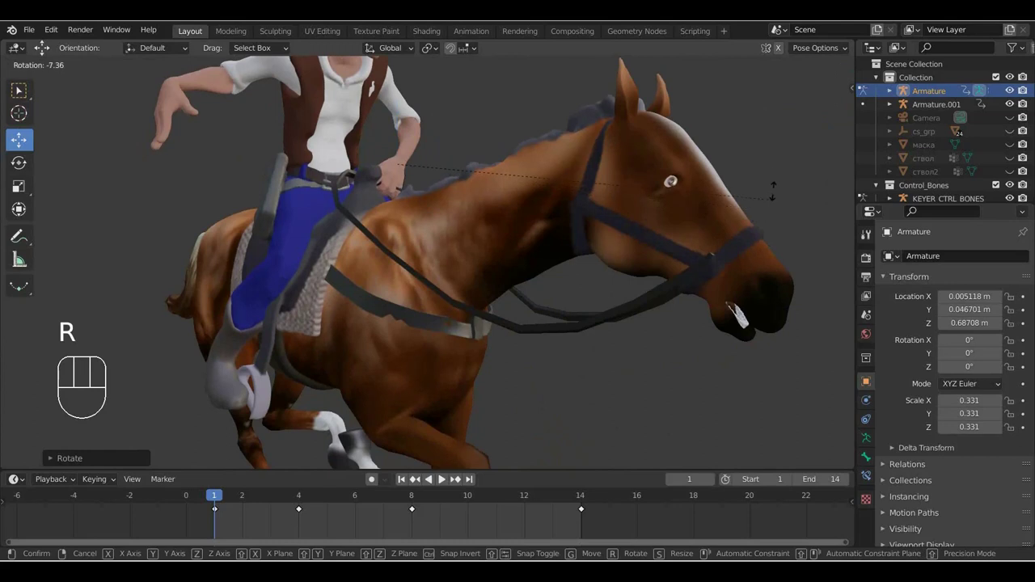
left_click_drag(758, 179, 633, 186)
key("r")
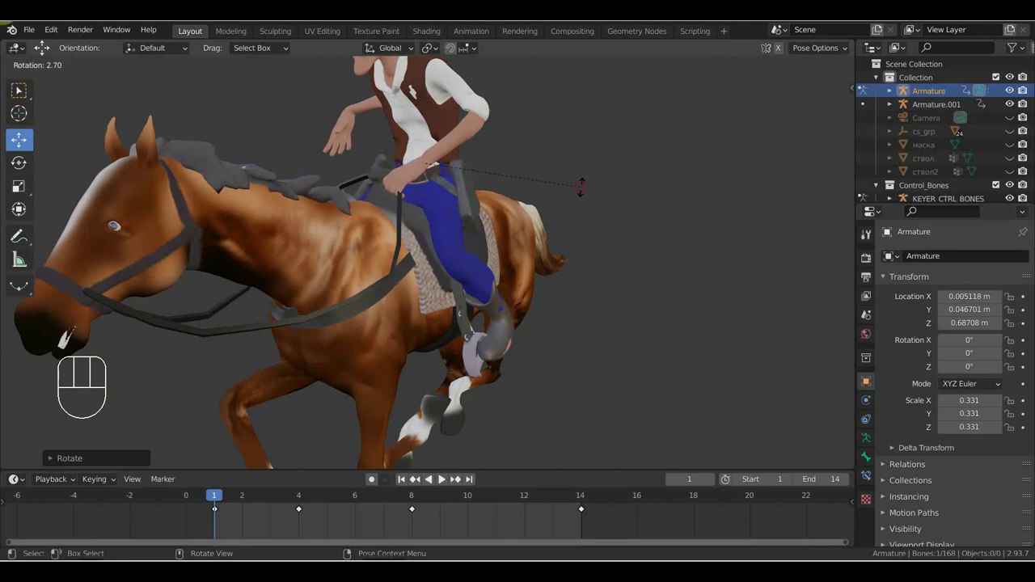
key("g")
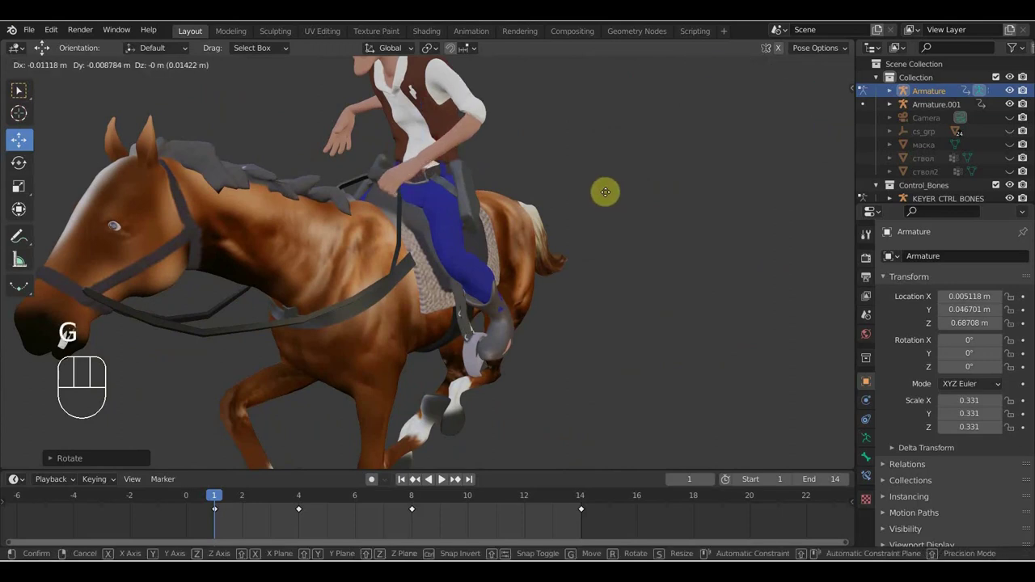
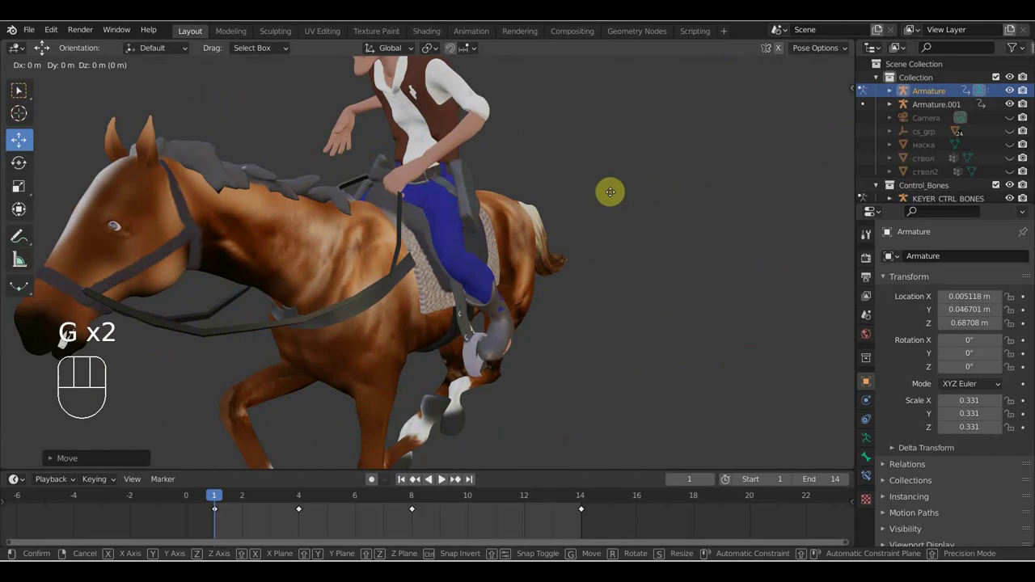
key("a")
key("i")
key("space")
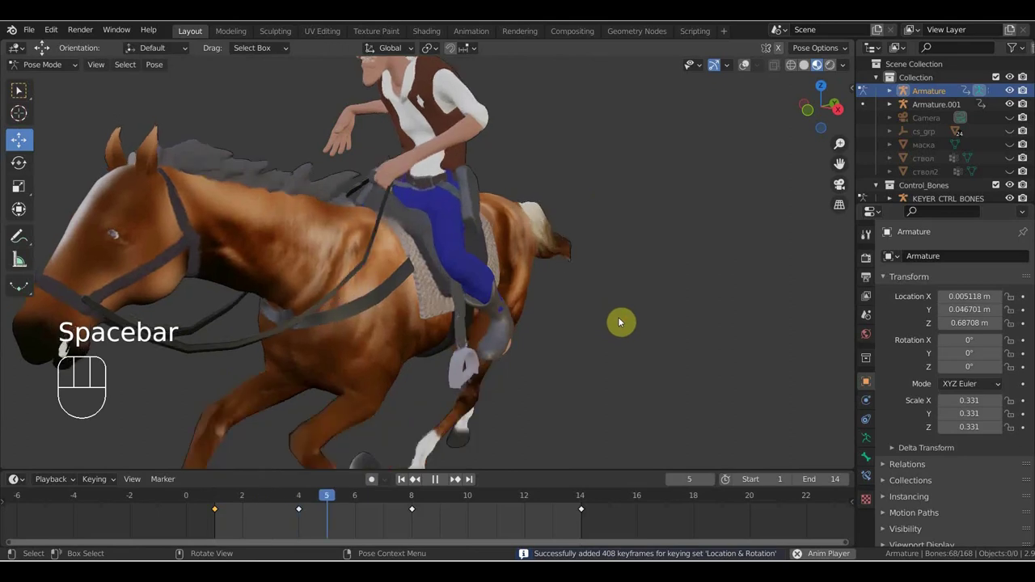
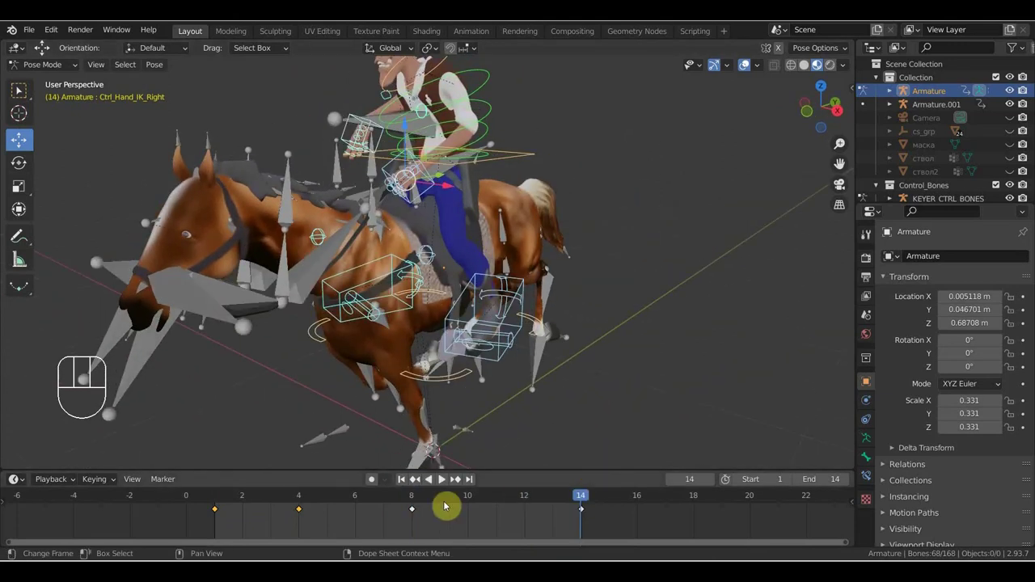
Move Ctrl_Hand_IK_Right into position and key location and rotation for the whole rig at frame 15
left_click(418, 501)
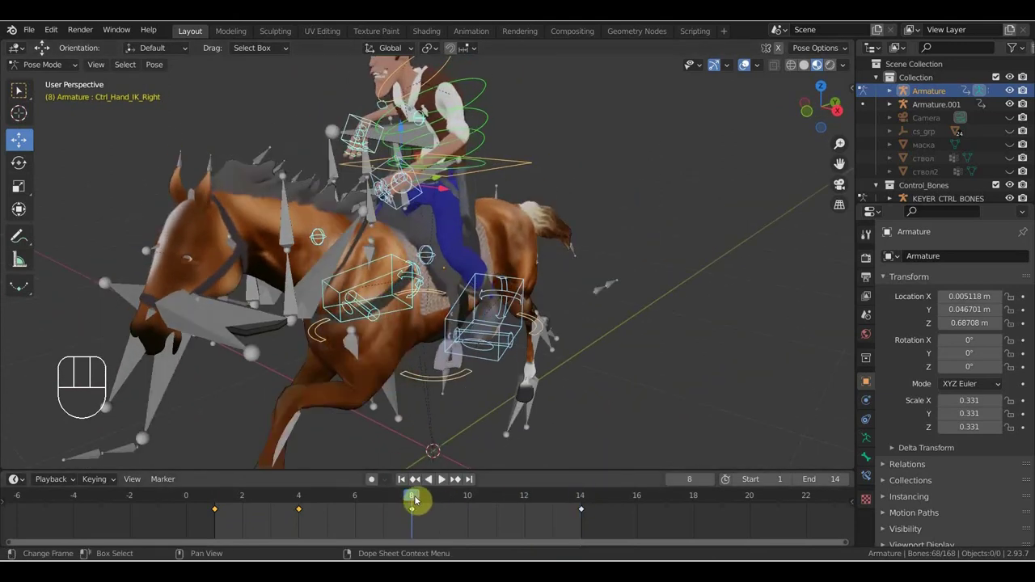
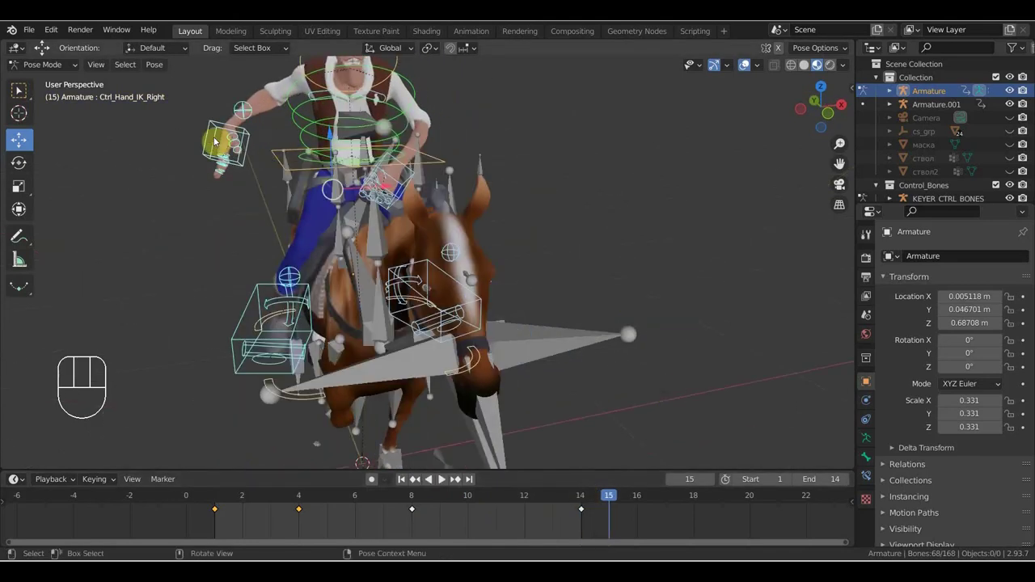
left_click(212, 128)
key("g")
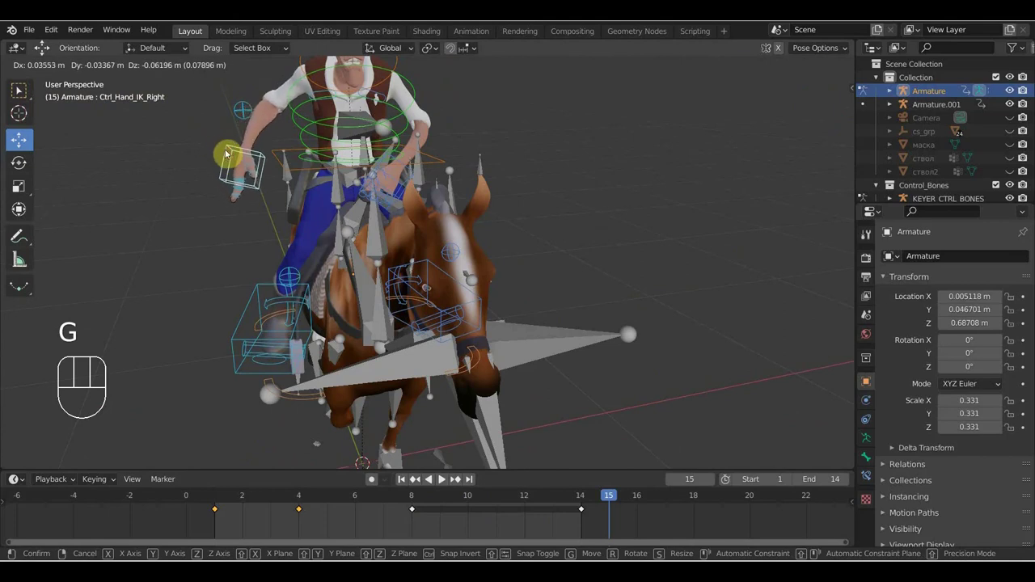
key("i")
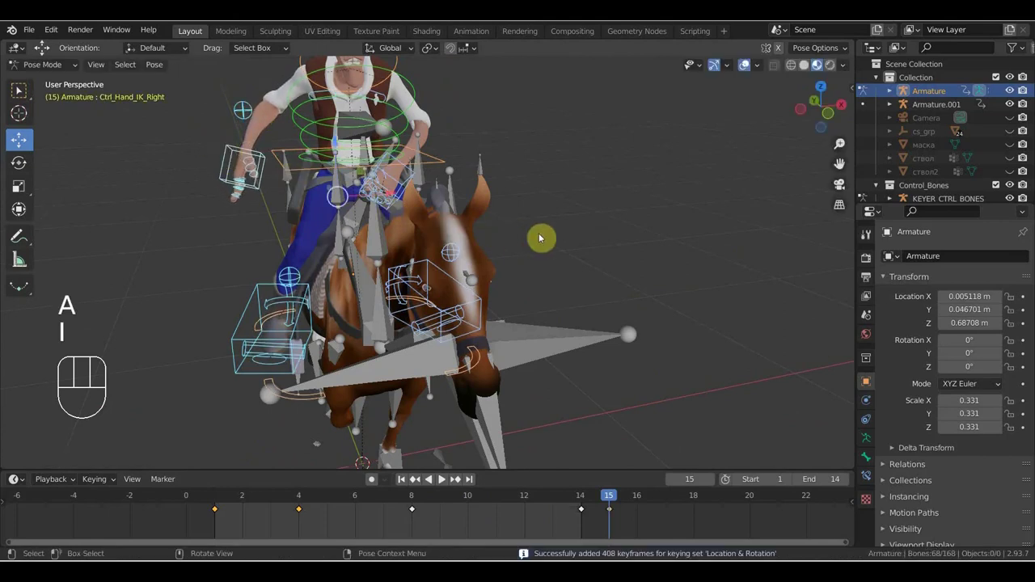
left_click_drag(543, 240, 384, 227)
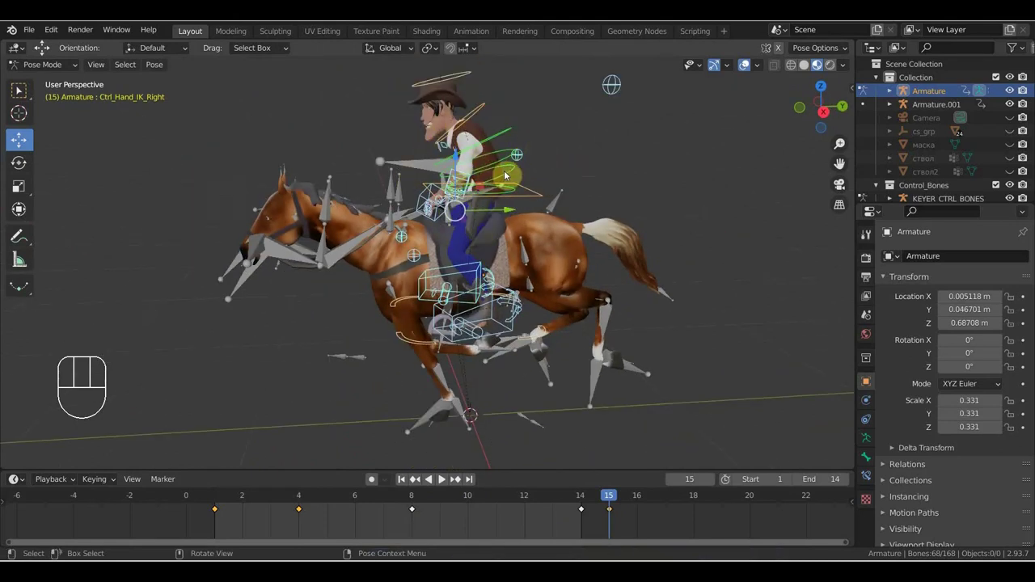
Undo a stray spine-control move, drop the frame-15 key so keys end at 14, and view the rider side-on at frame 12
middle_click(503, 181)
left_click(559, 108)
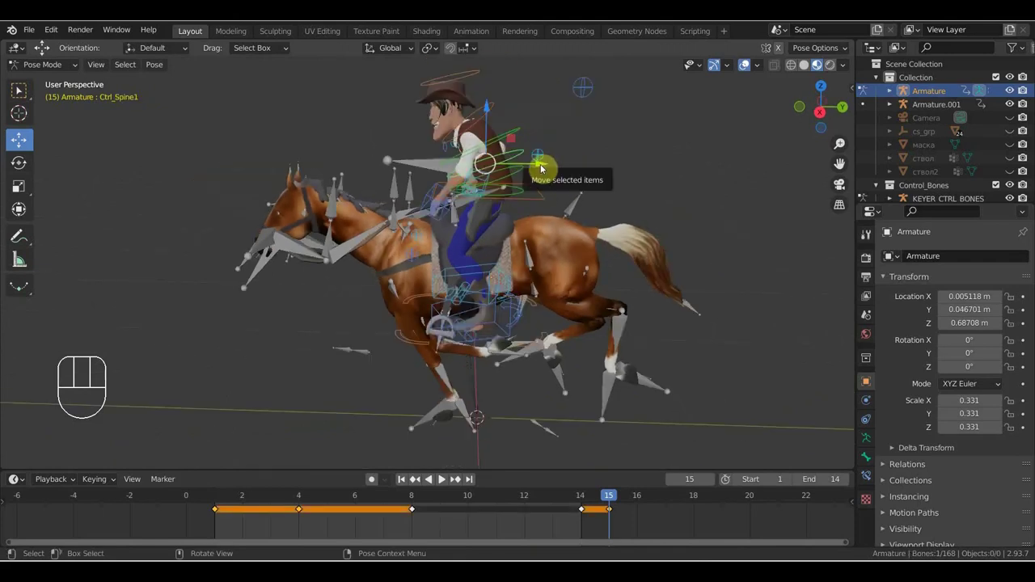
key("g")
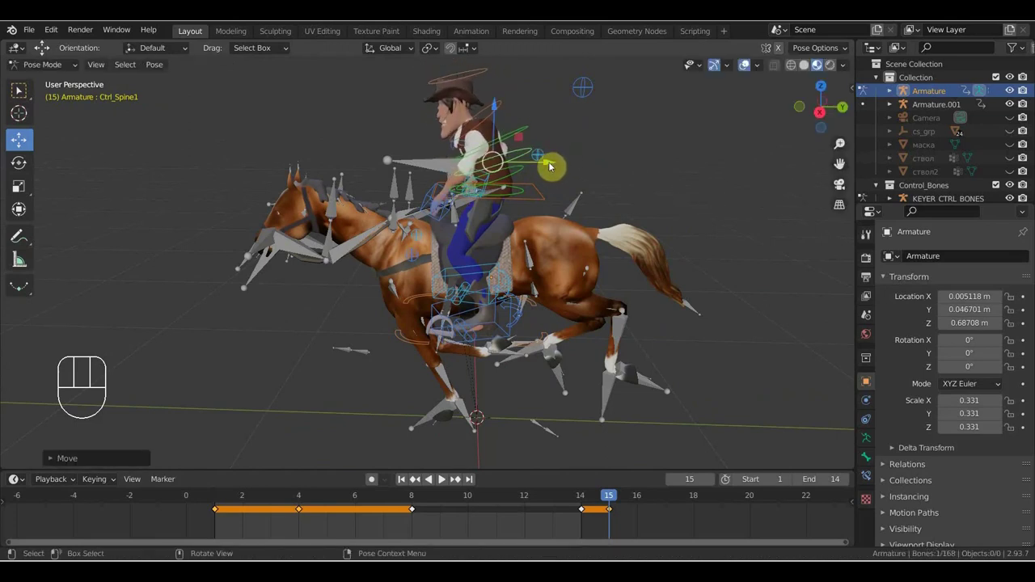
key("ctrl+z")
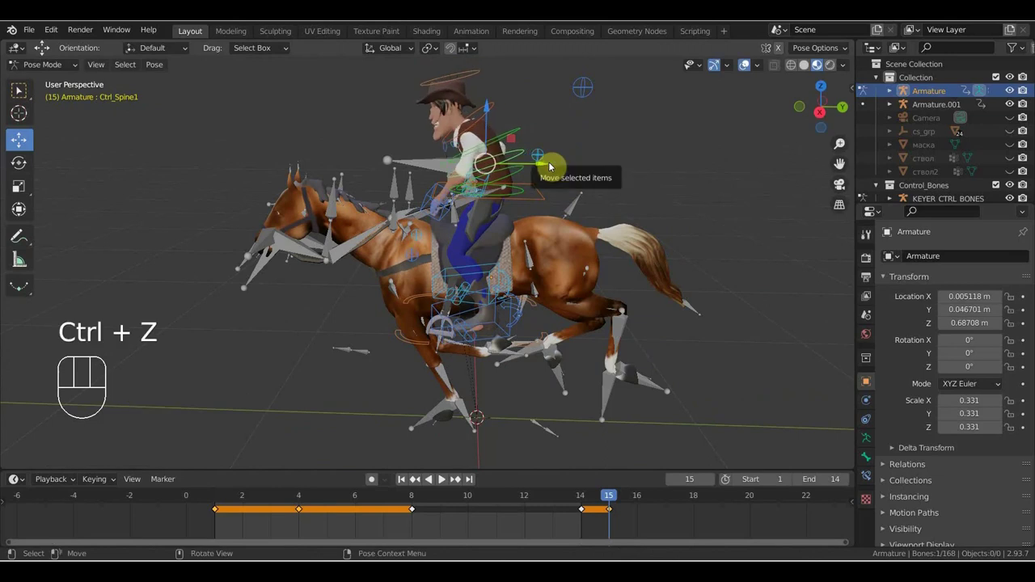
middle_click(578, 189)
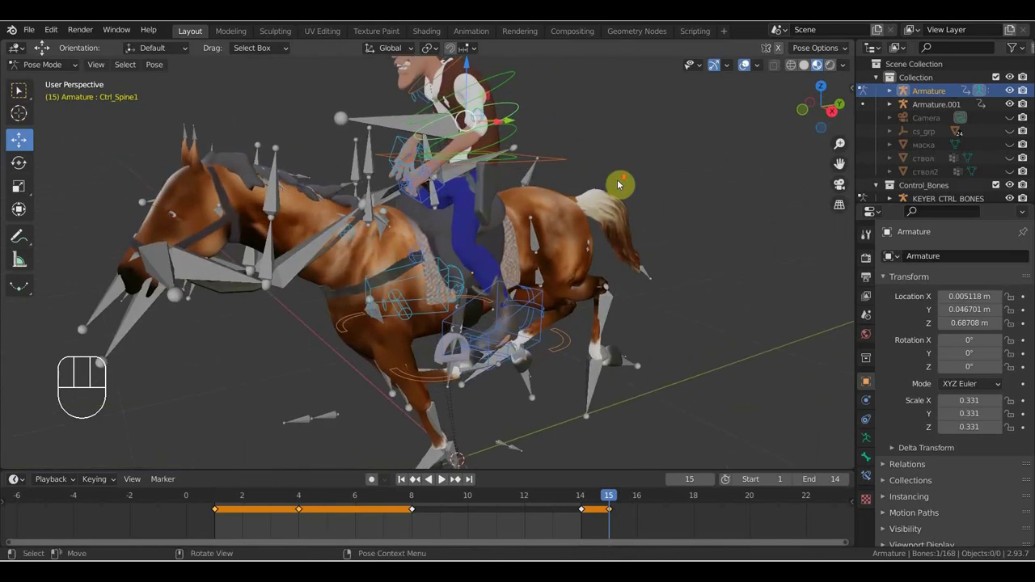
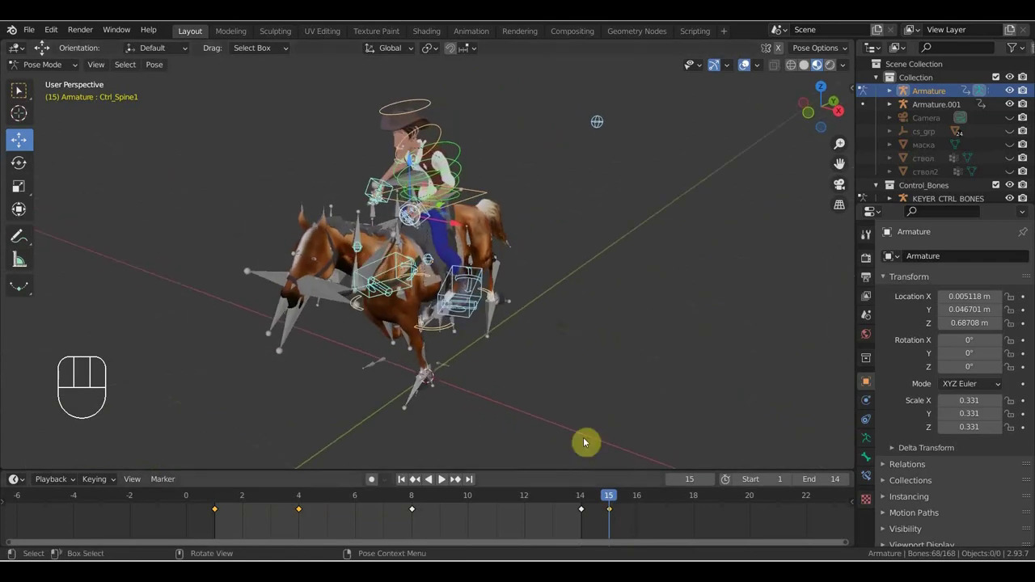
left_click(588, 499)
left_click(628, 527)
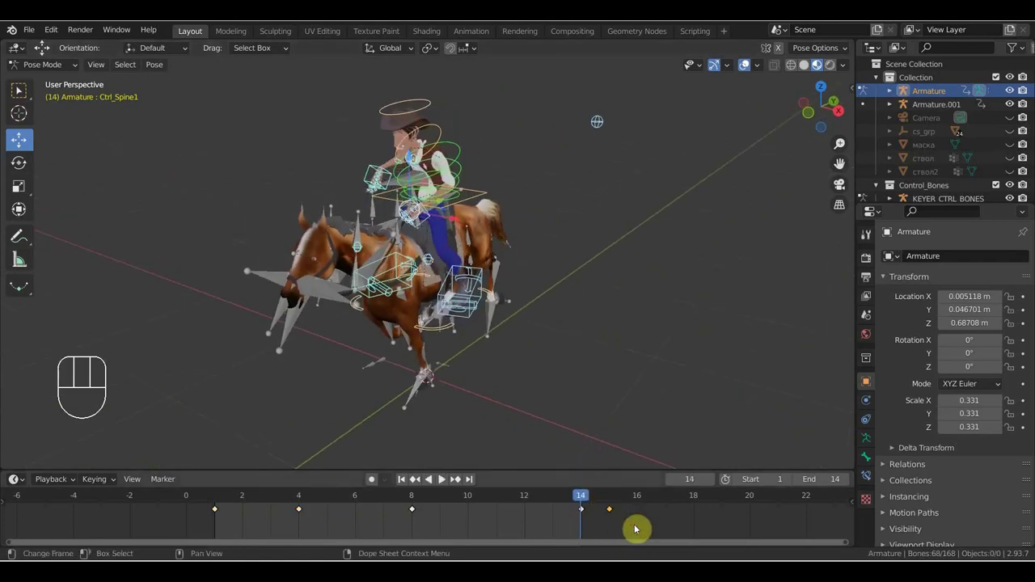
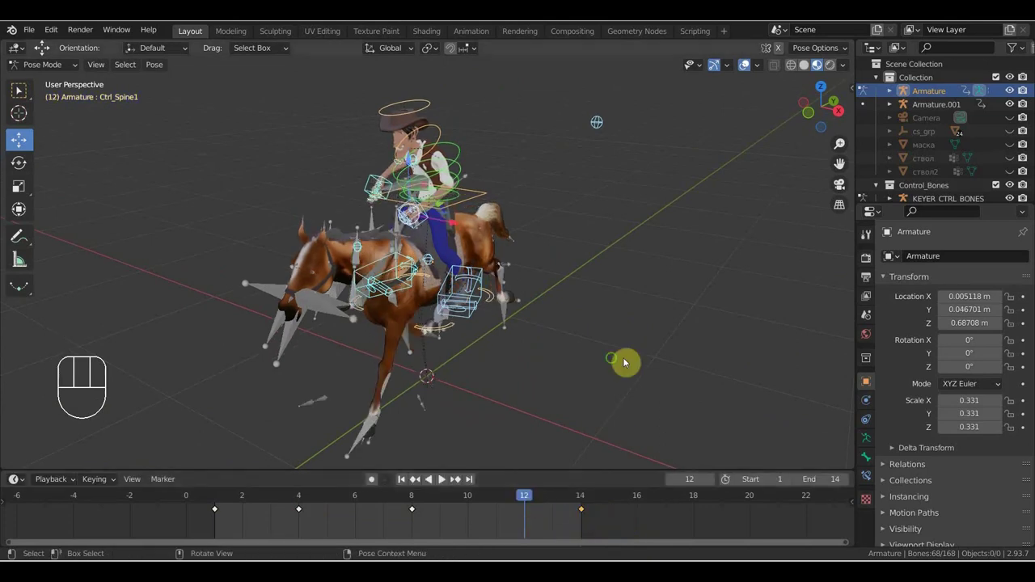
left_click_drag(584, 356, 527, 339)
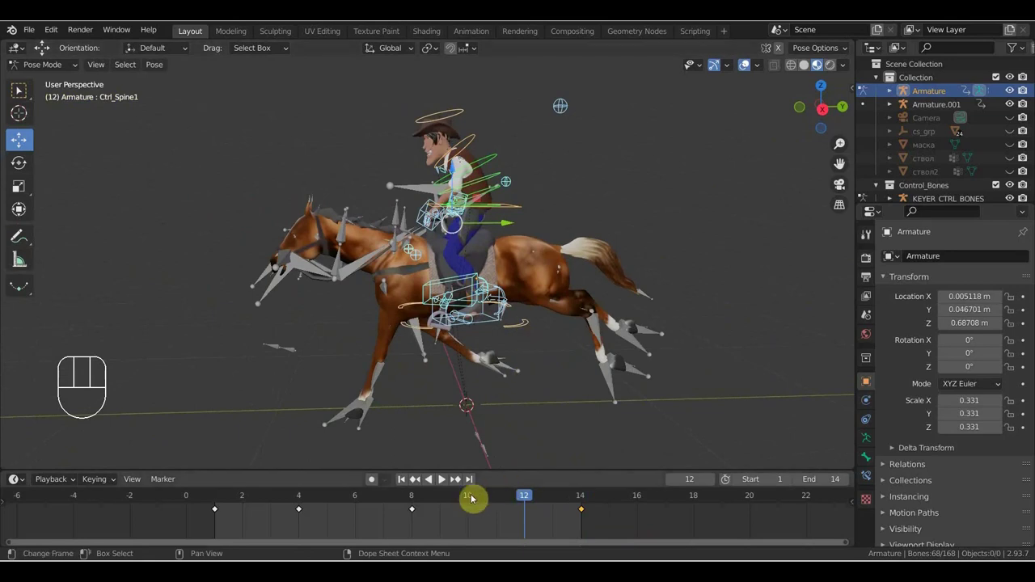
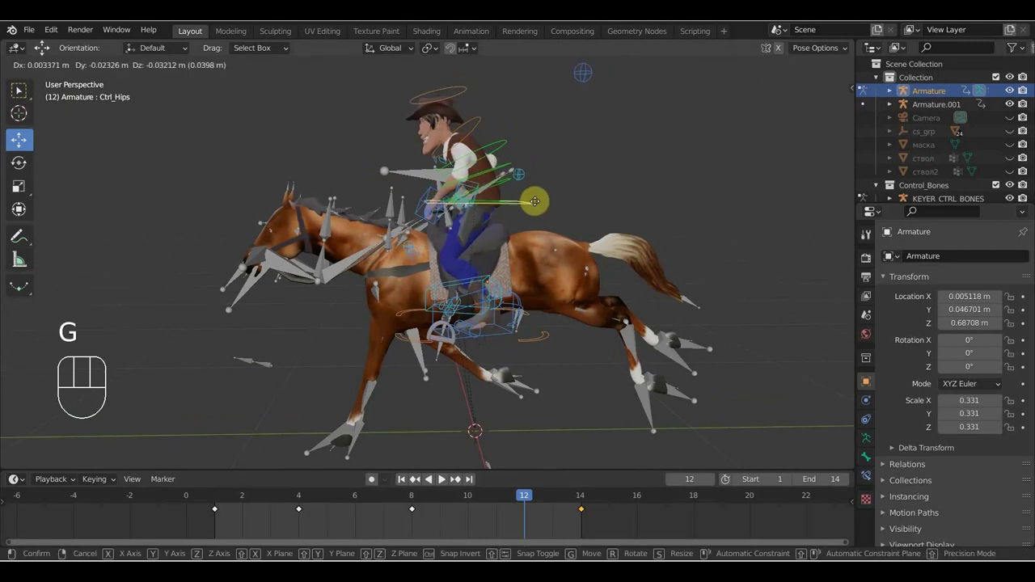
Shift Ctrl_Hips into a better seat at frame 12, key all control bones, and play the loop
left_click_drag(541, 231, 772, 236)
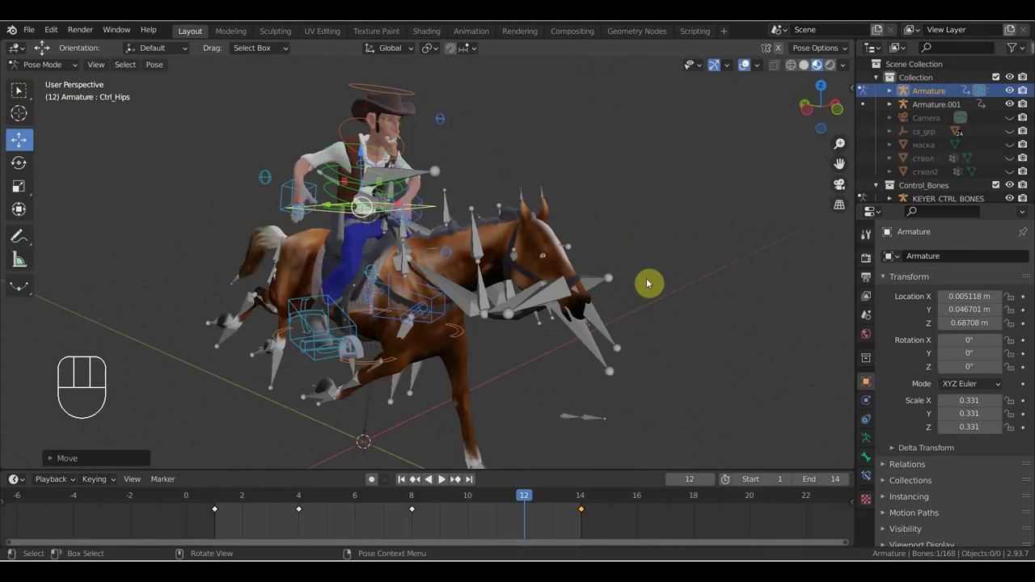
key("i")
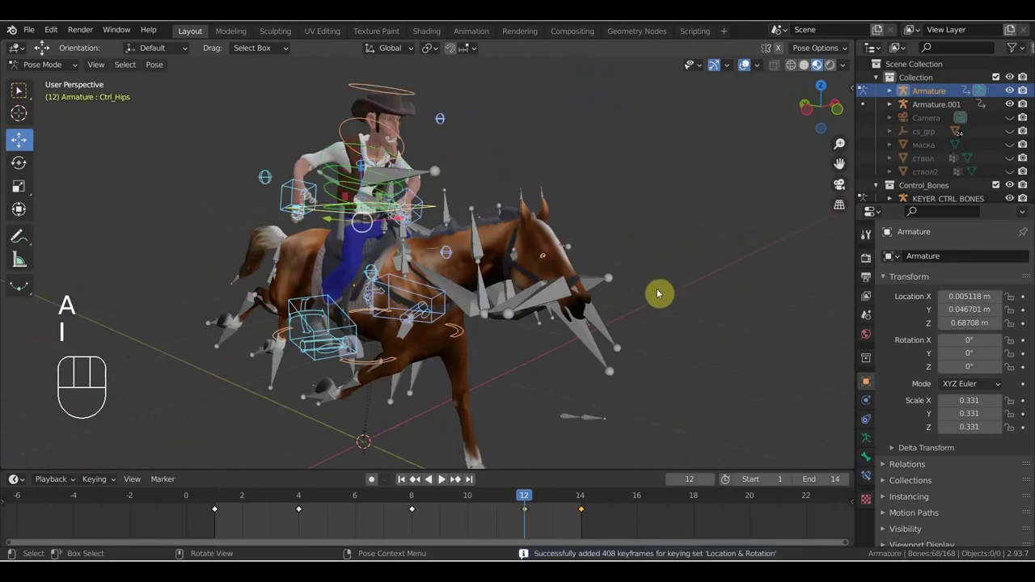
key("space")
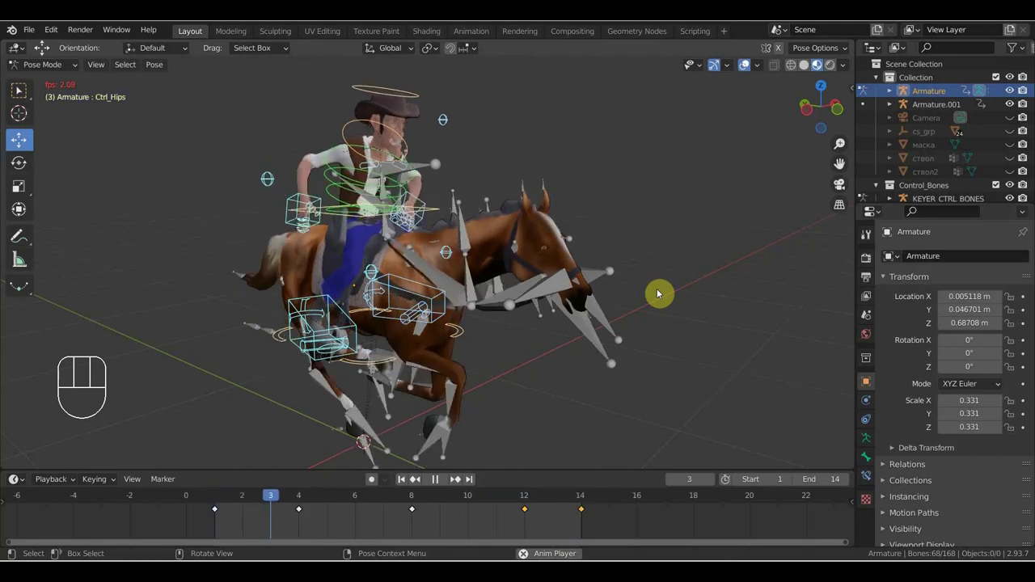
Stop playback and orbit to view the rider and horse closely from the side
key("space")
left_click_drag(637, 304, 436, 290)
middle_click(589, 328)
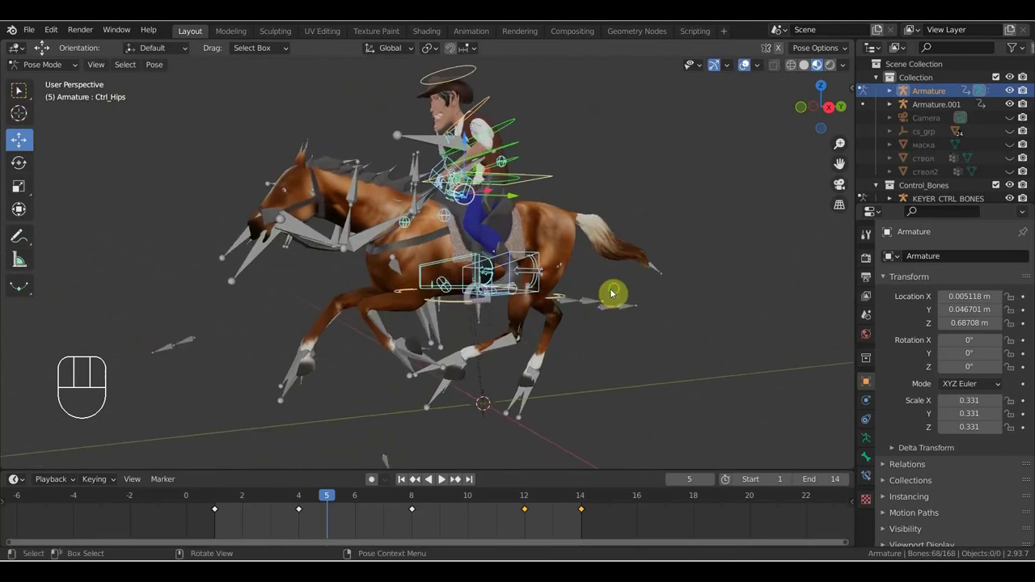
middle_click(620, 293)
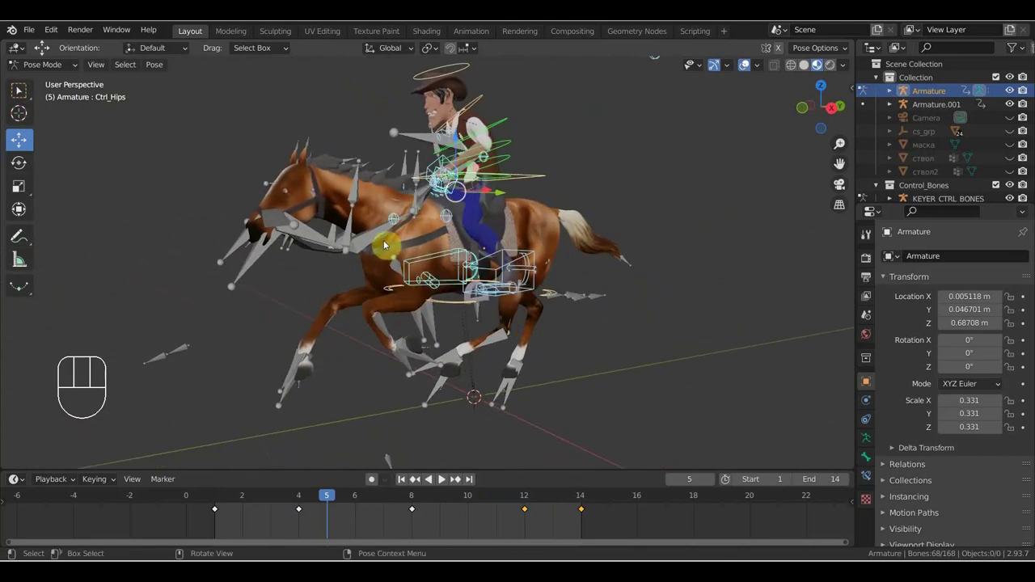
left_click_drag(355, 233, 384, 241)
left_click_drag(368, 241, 305, 231)
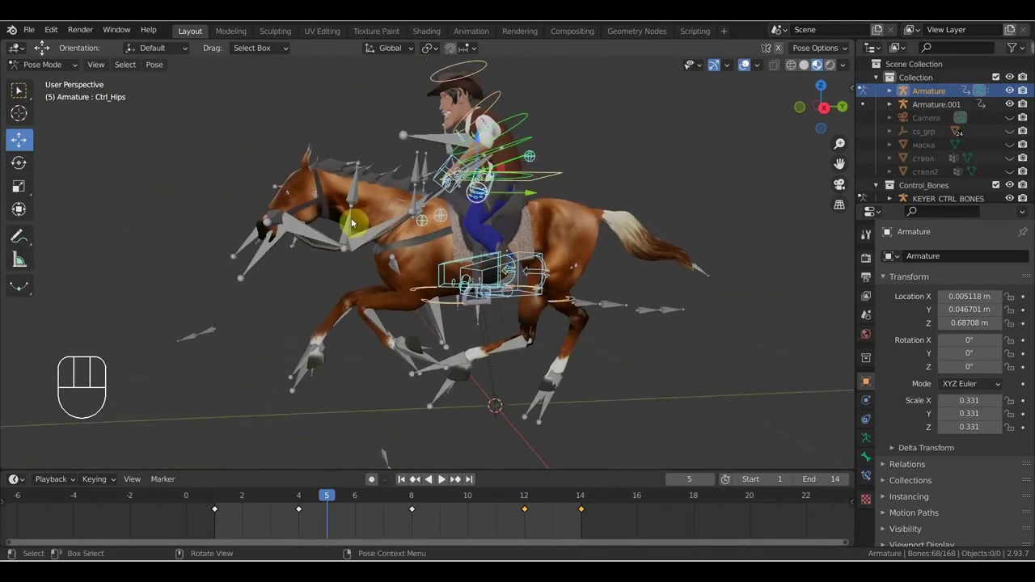
left_click_drag(509, 188, 493, 188)
left_click_drag(494, 188, 569, 184)
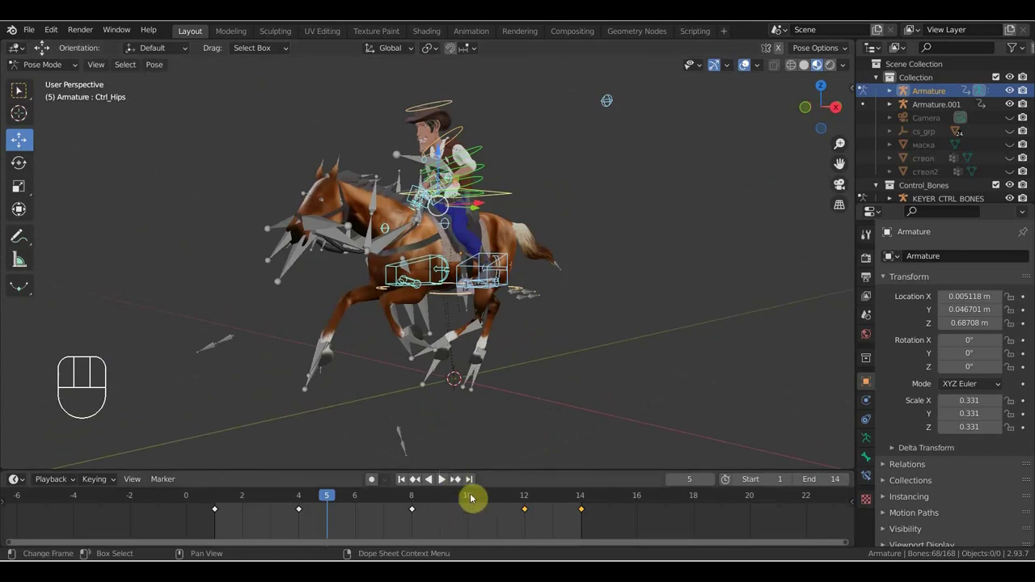
Step down the loop frames from 10 to 2, inserting Location & Rotation keys on the rider's control bones
left_click(542, 428)
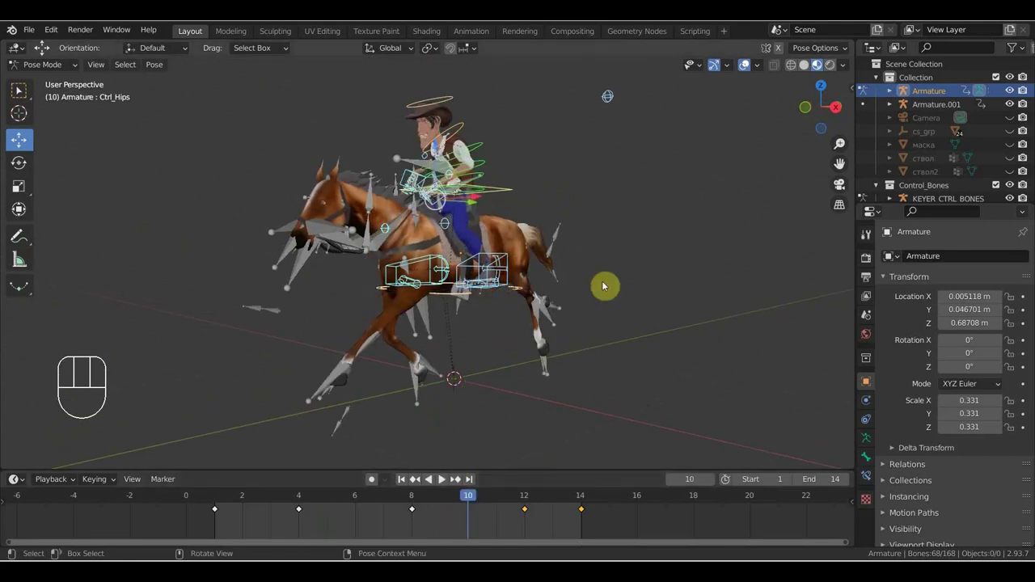
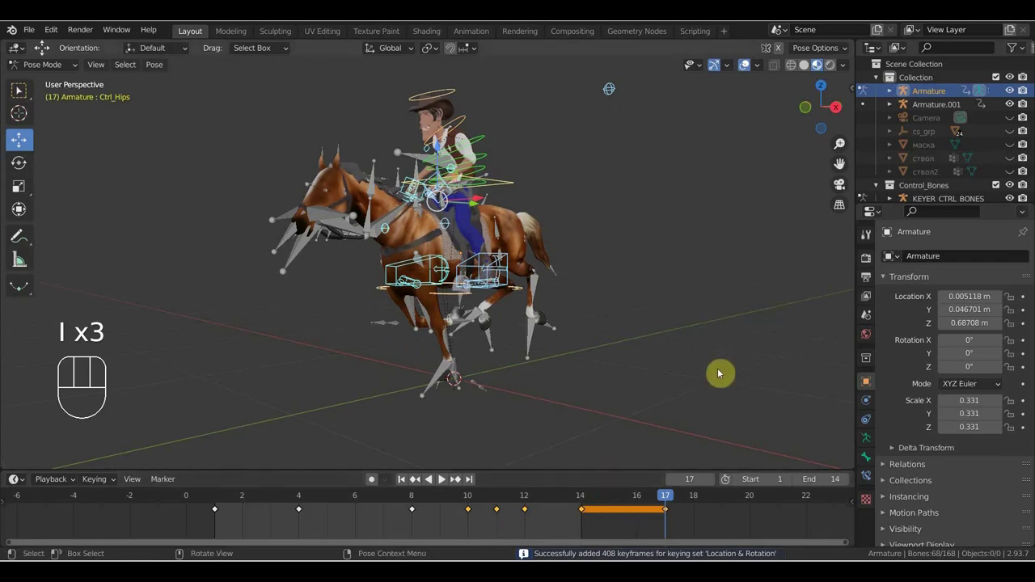
key("ctrl+z")
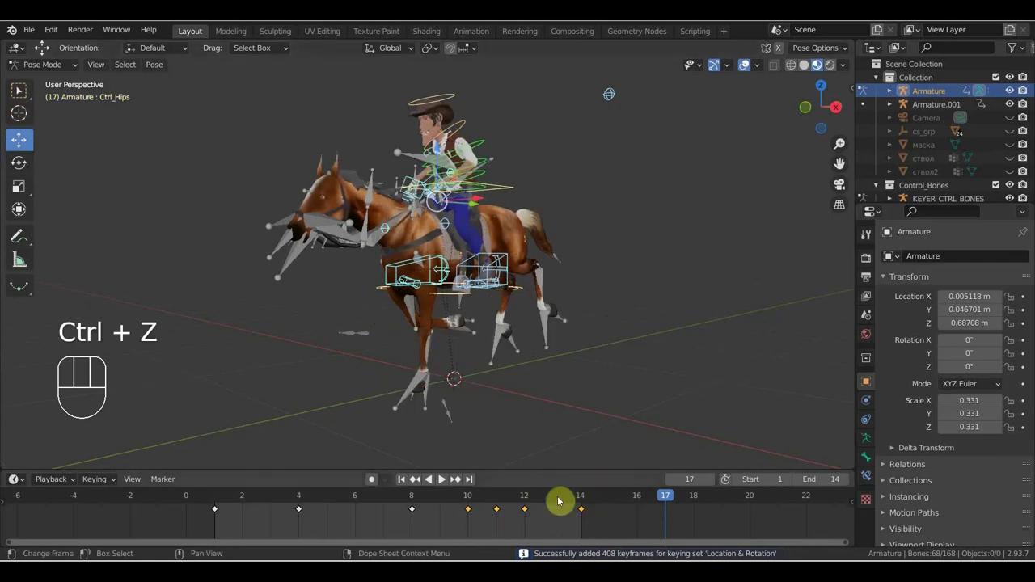
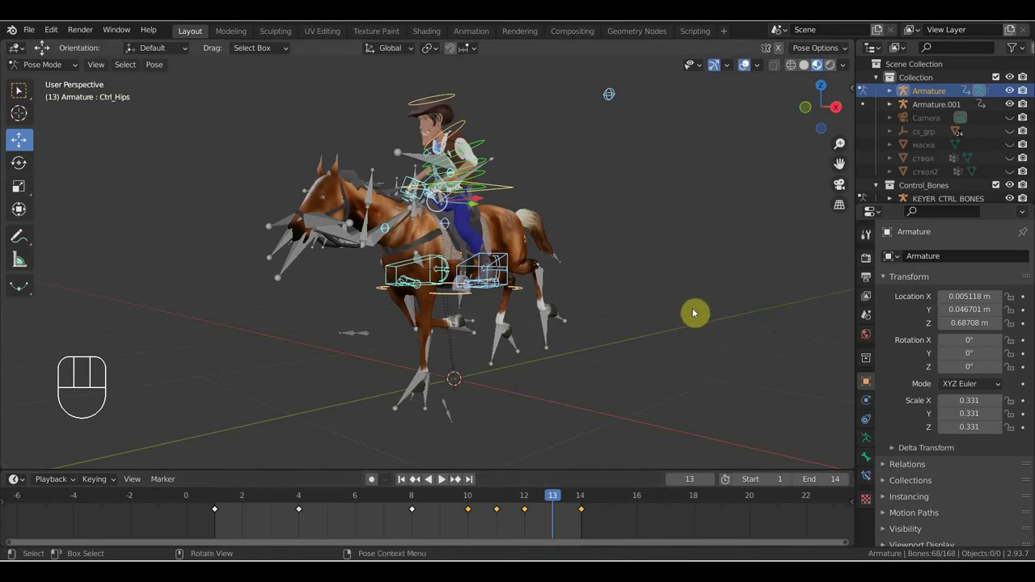
left_click(492, 462)
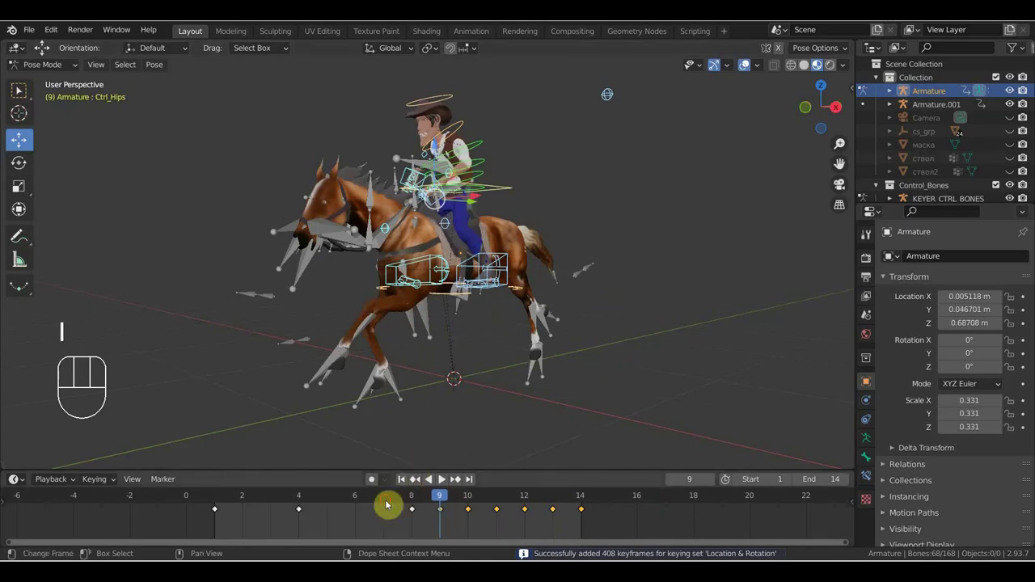
left_click(511, 433)
key("i")
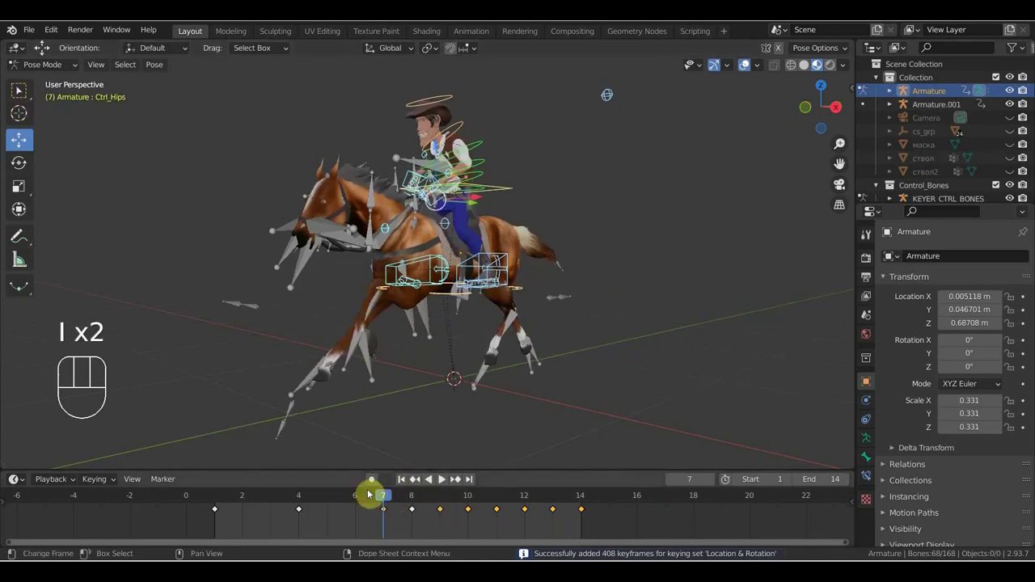
left_click(513, 401)
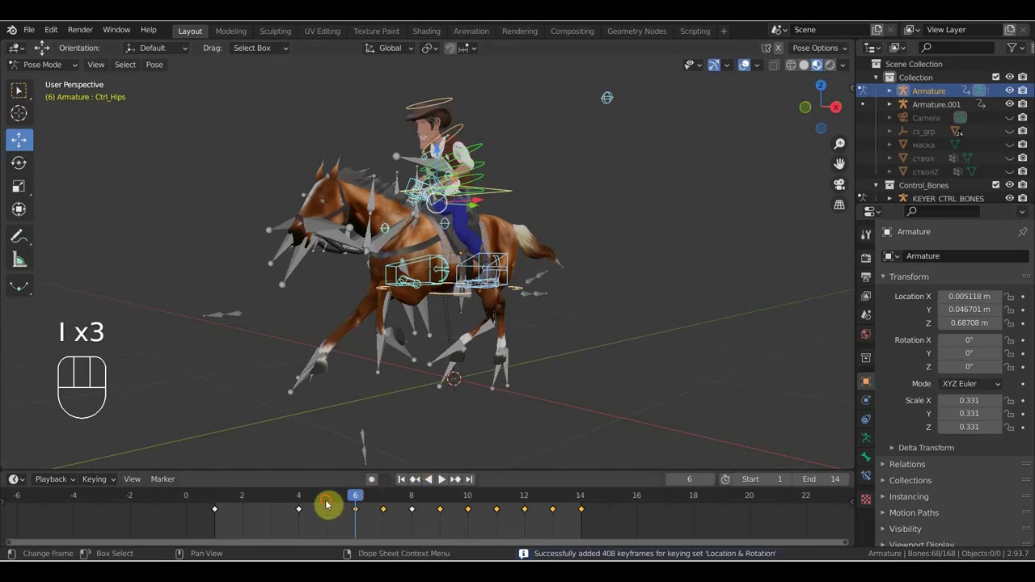
left_click(522, 374)
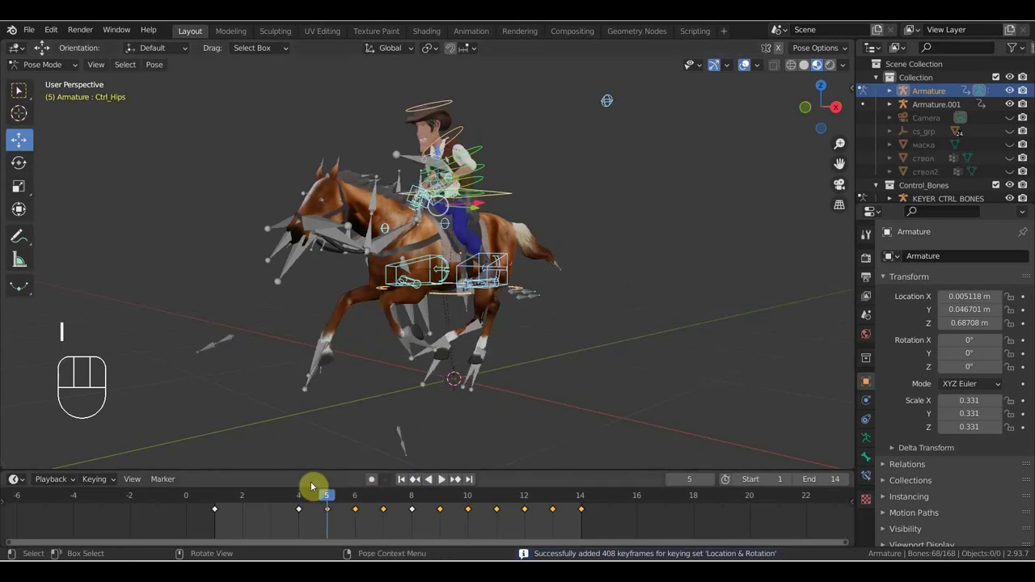
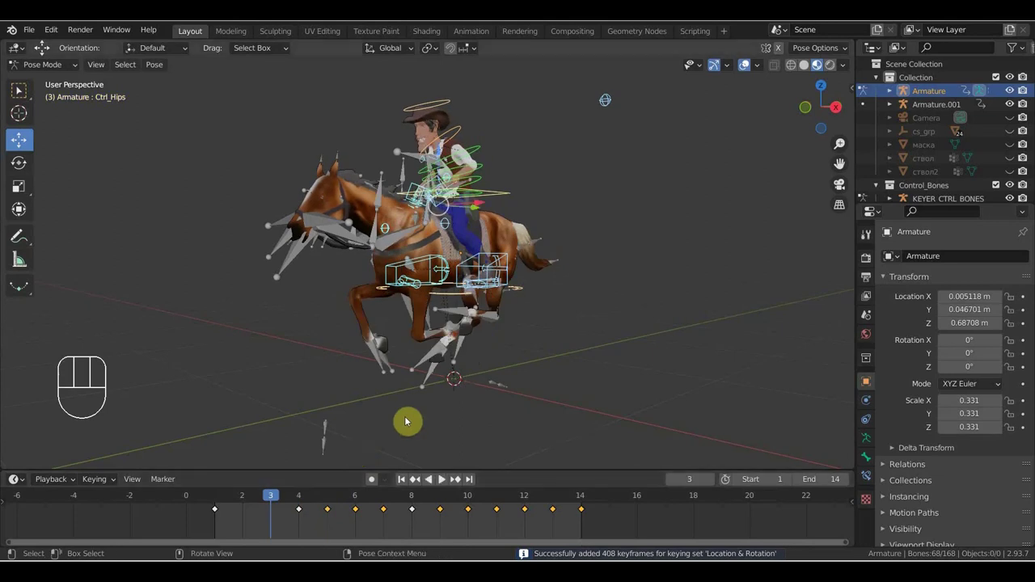
left_click(393, 419)
key("i")
left_click_drag(464, 385, 384, 383)
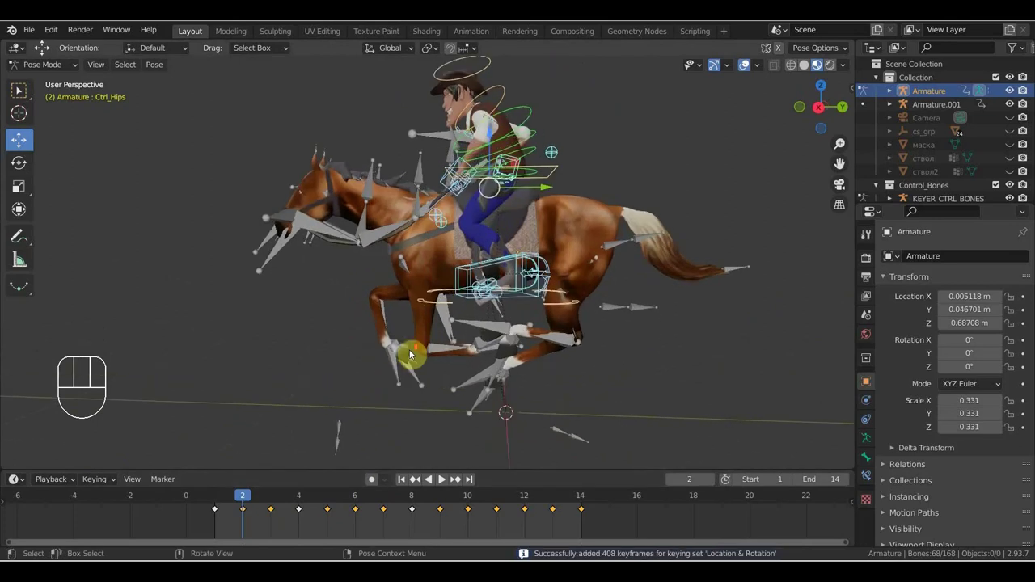
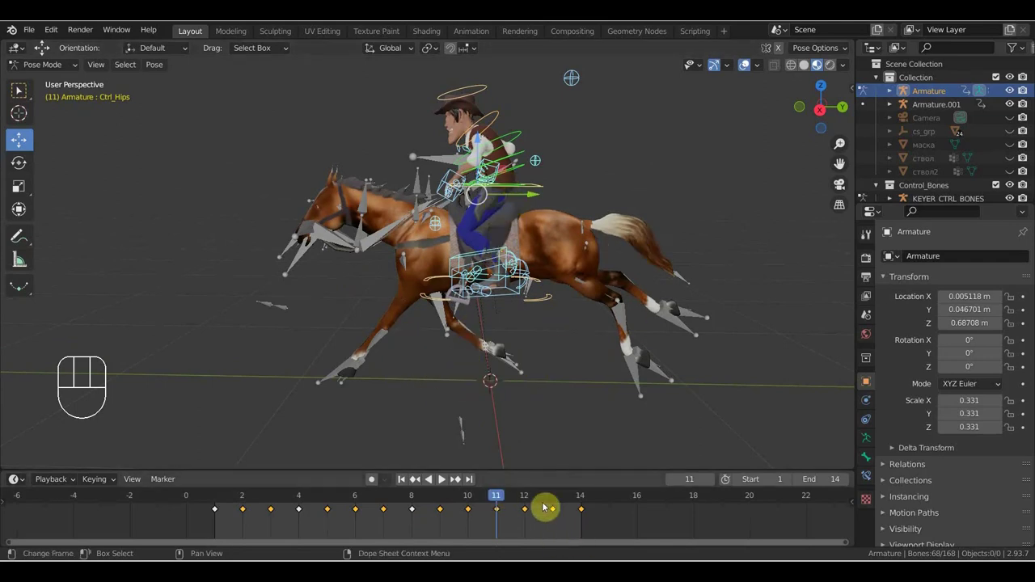
left_click(553, 503)
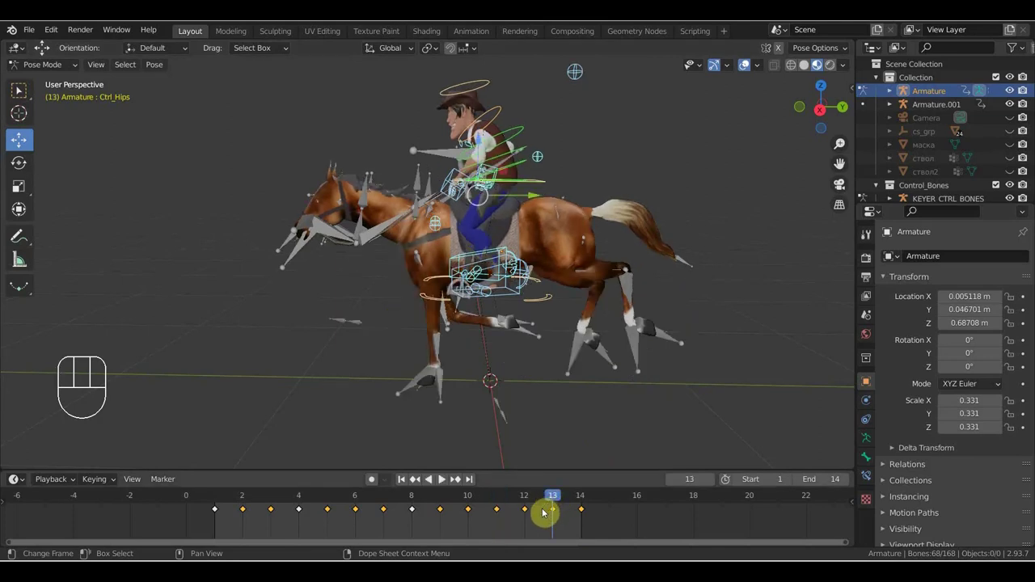
left_click(531, 497)
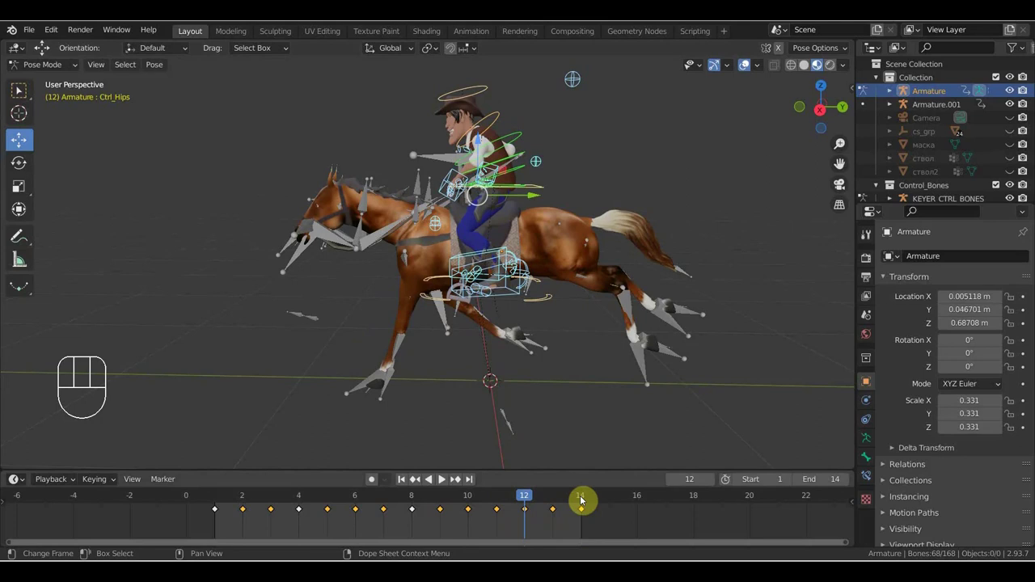
left_click_drag(565, 402, 562, 402)
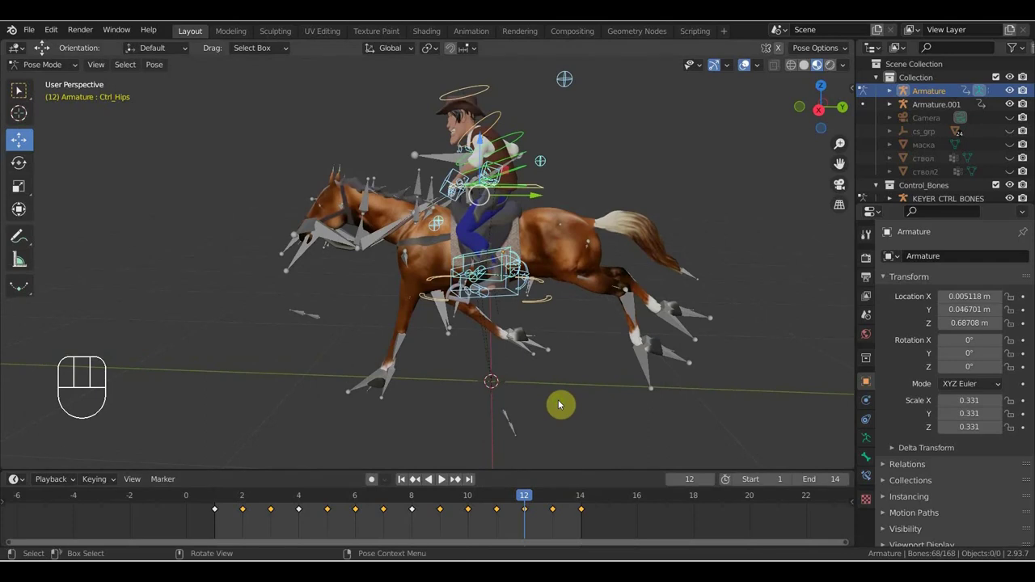
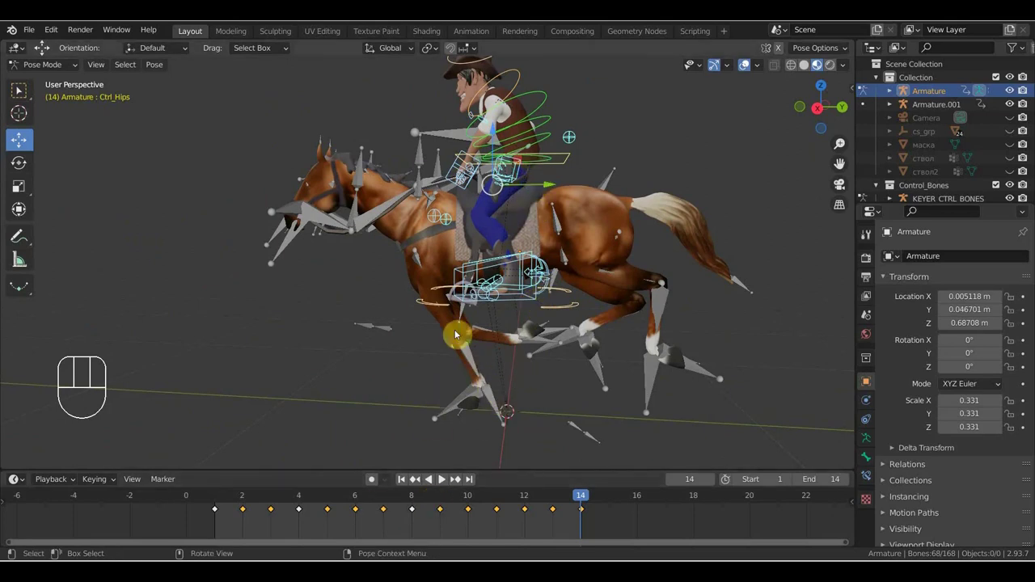
left_click(220, 500)
middle_click(407, 412)
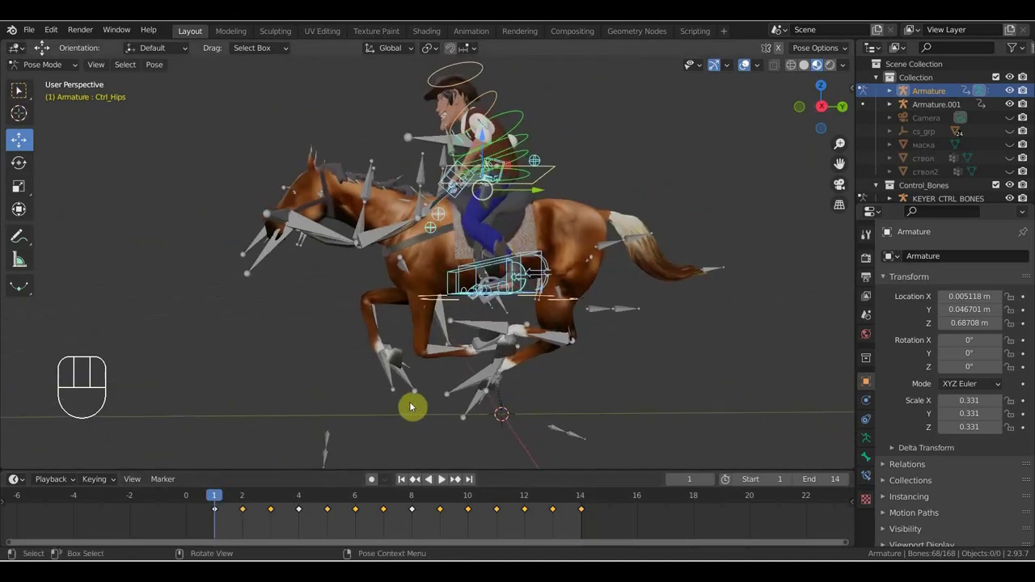
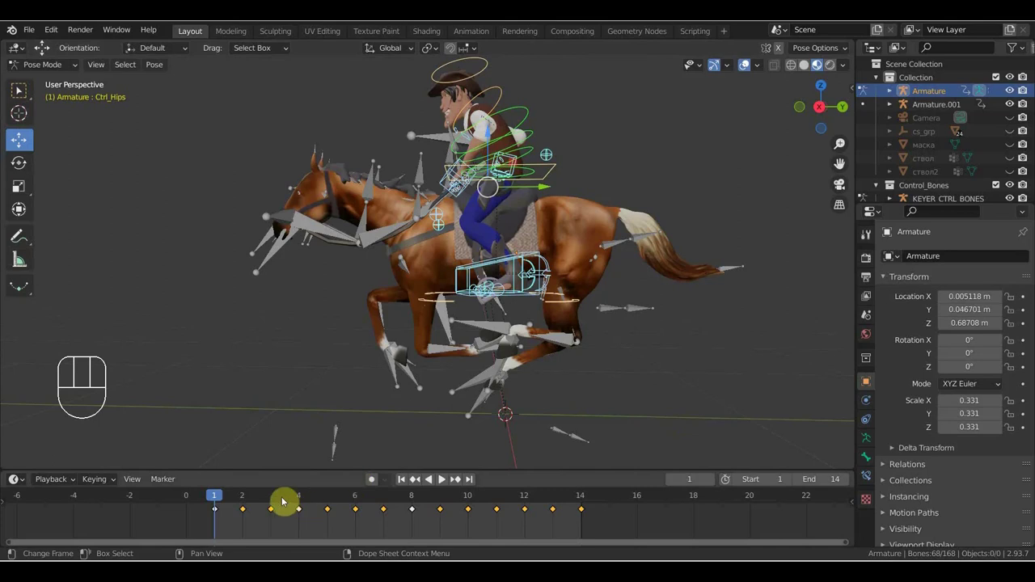
left_click(272, 502)
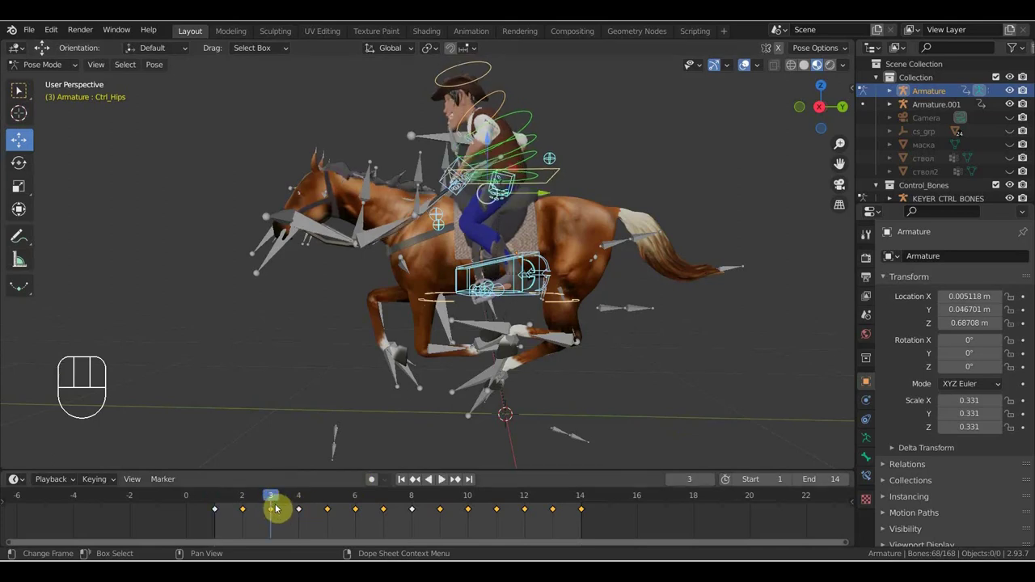
left_click(304, 503)
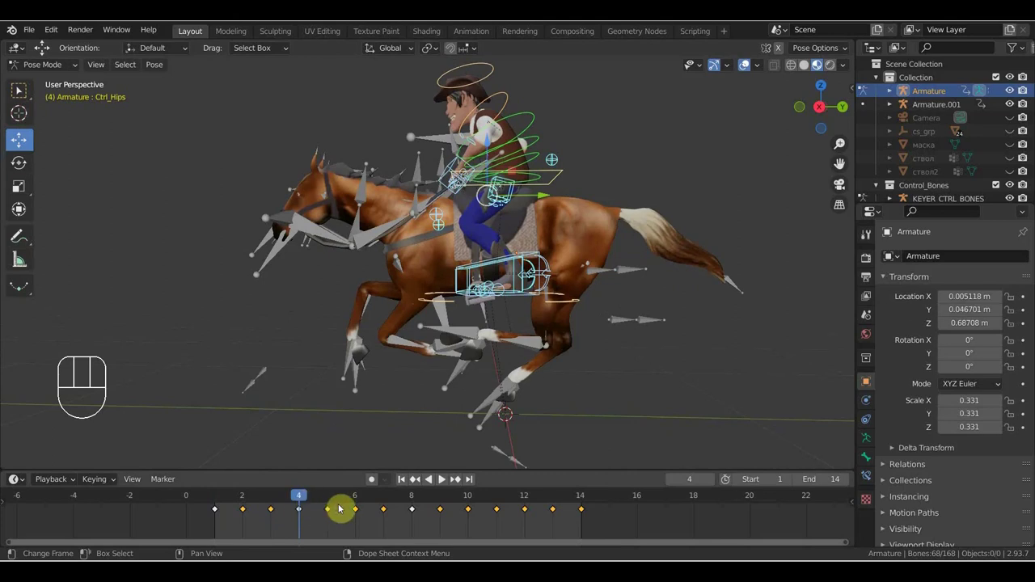
left_click(330, 499)
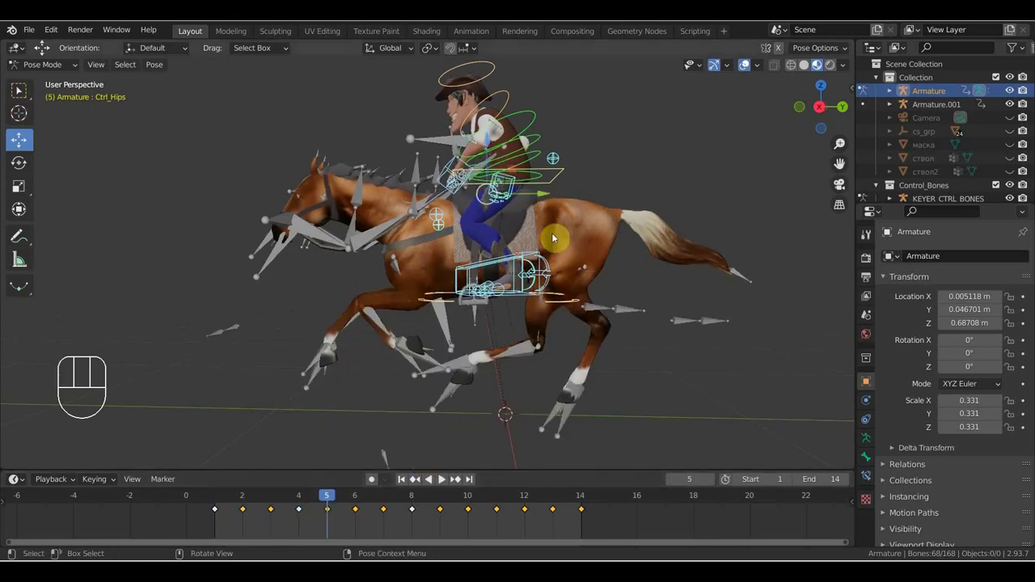
middle_click(546, 391)
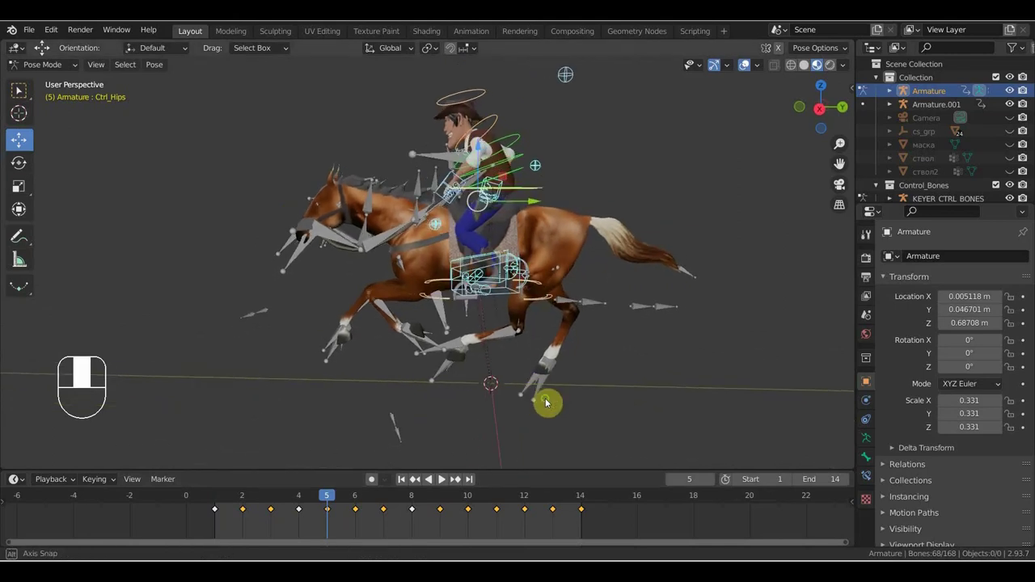
Check the Output frame range 1–14 at 24 fps and the Render settings
left_click_drag(555, 384, 610, 380)
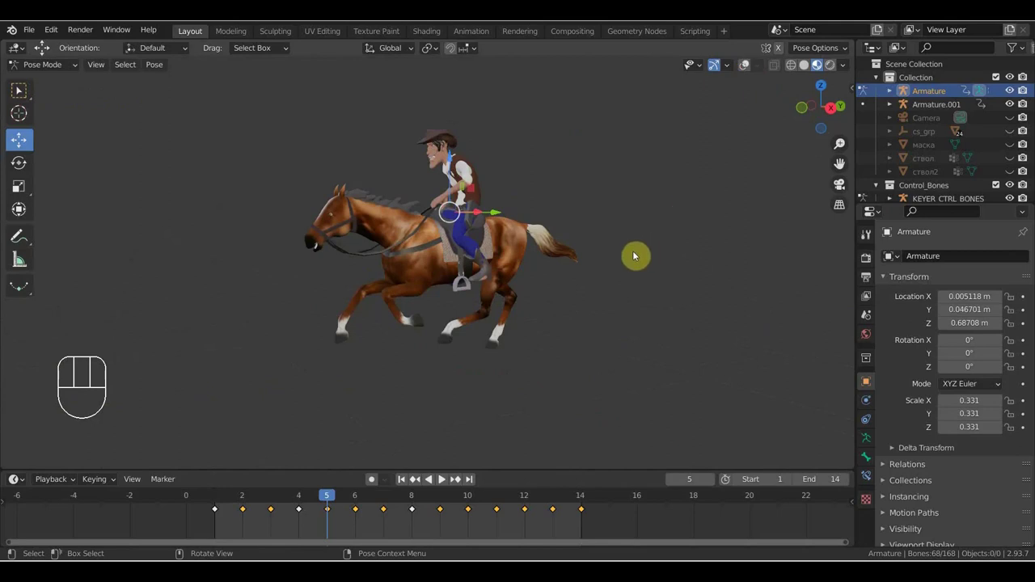
left_click_drag(635, 262, 649, 261)
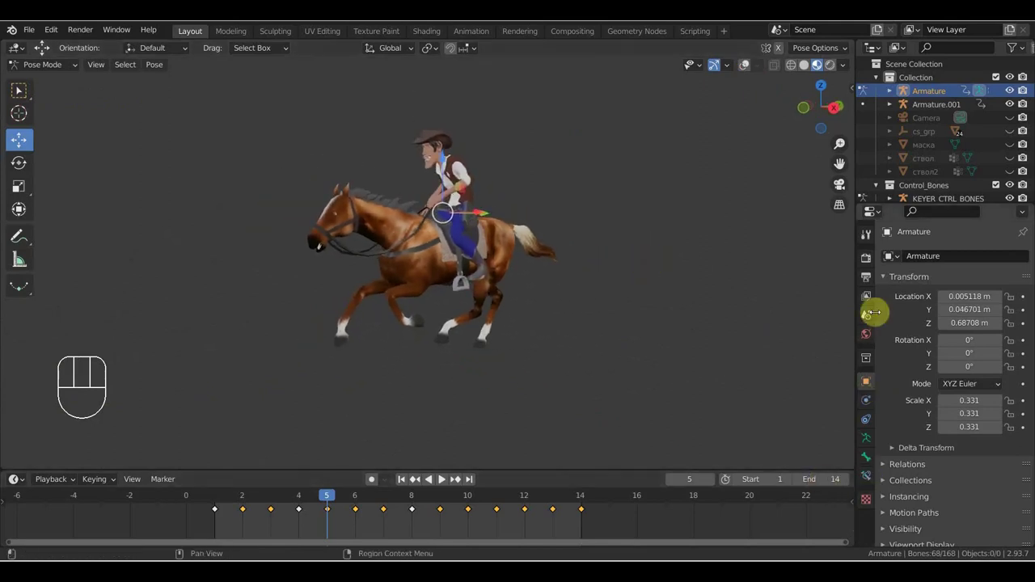
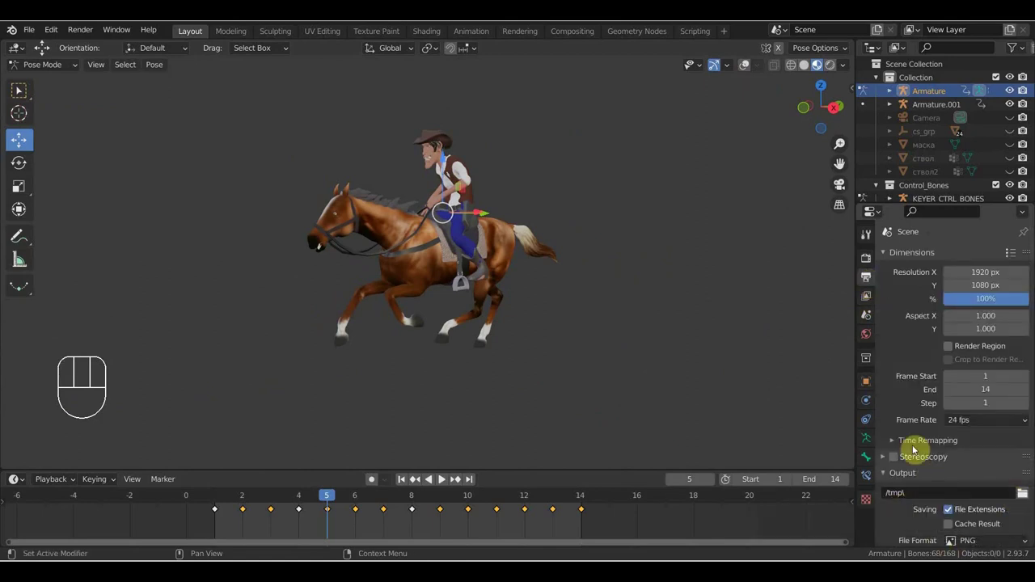
left_click(868, 339)
left_click(868, 355)
left_click(871, 282)
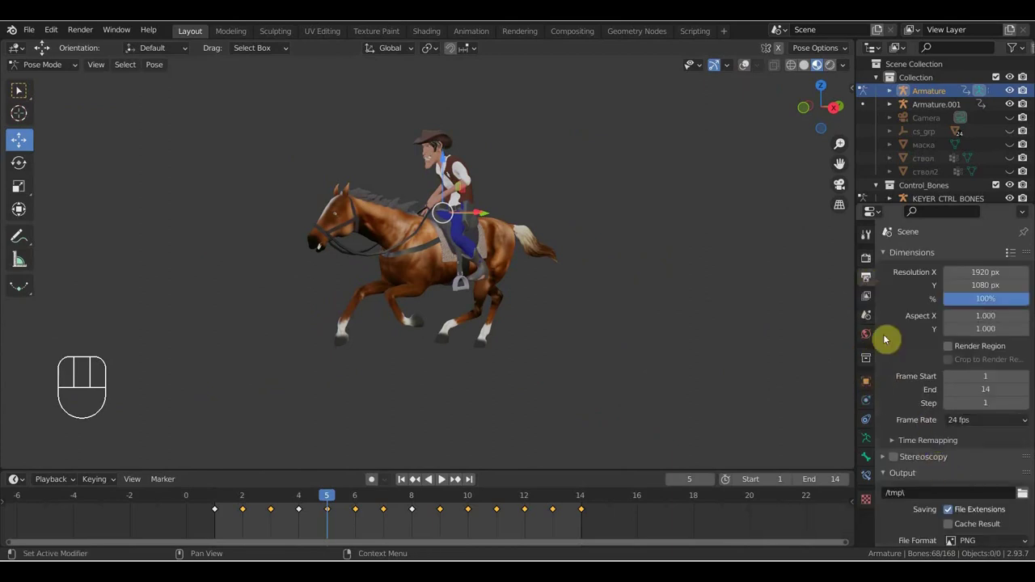
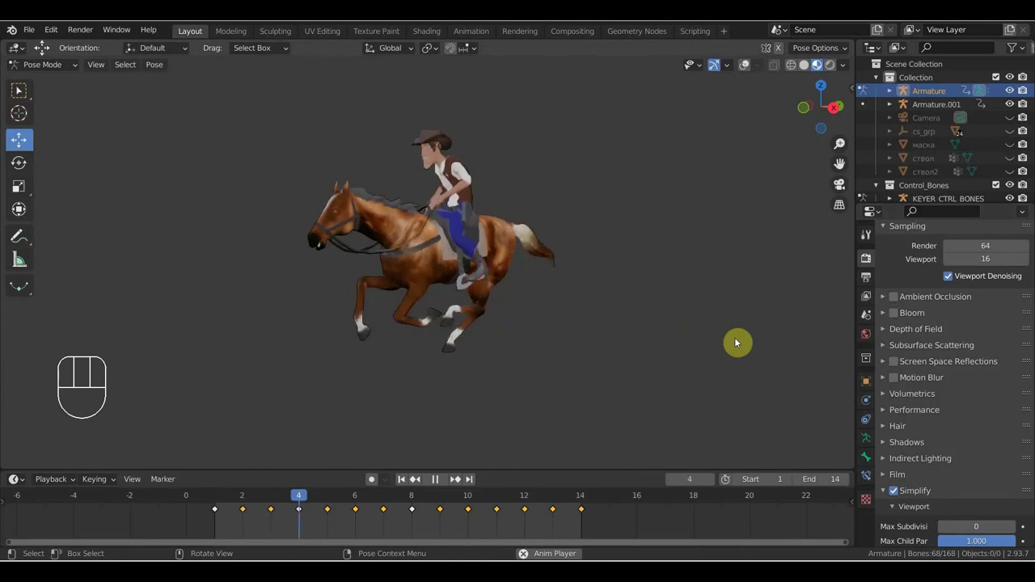
Play back the gallop loop, stop at frame 13 and save the scene as 'ковбой3.на коне.blend'
key("space")
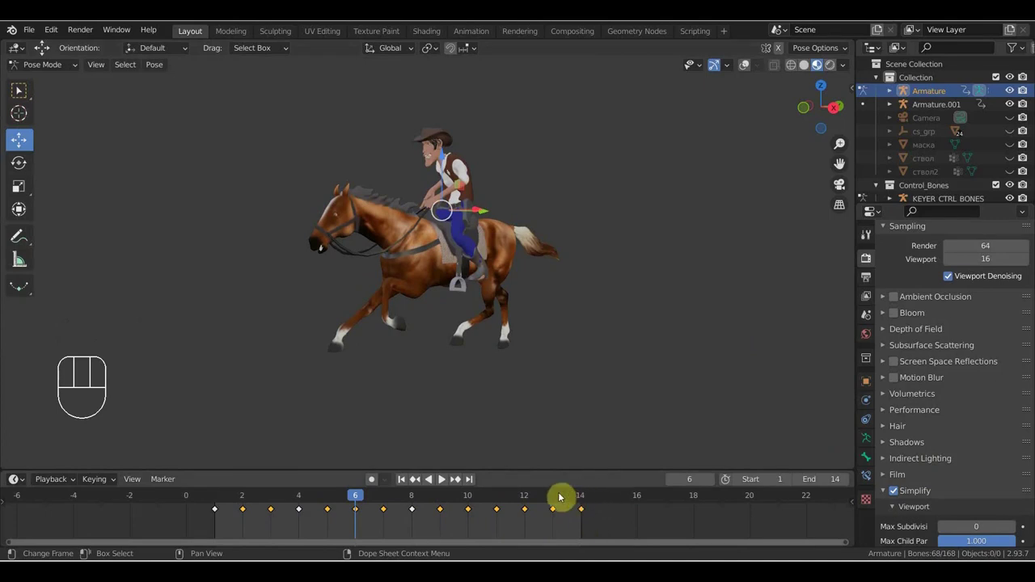
left_click(564, 496)
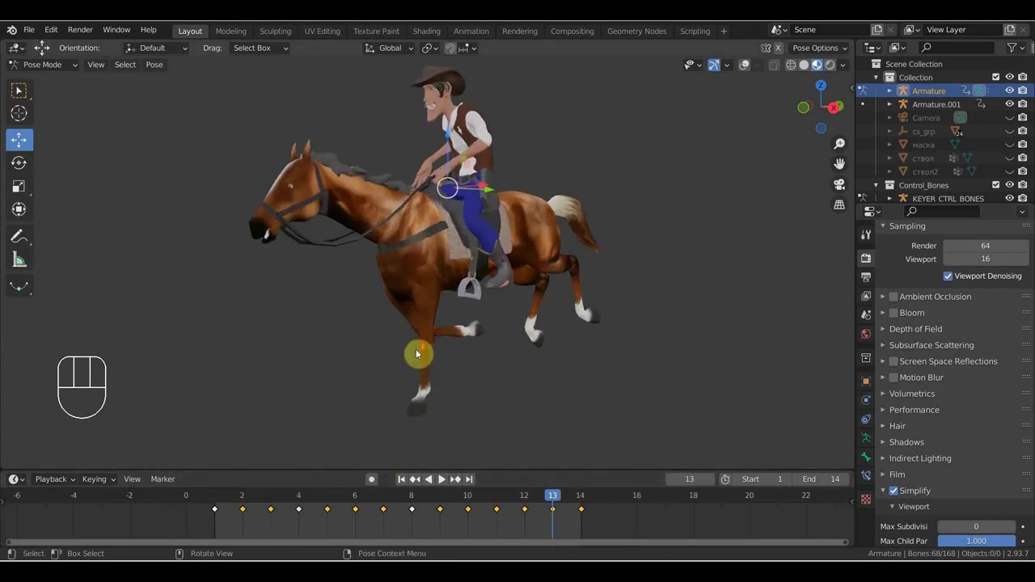
left_click(29, 94)
left_click_drag(34, 28, 545, 284)
left_click_drag(574, 278, 573, 278)
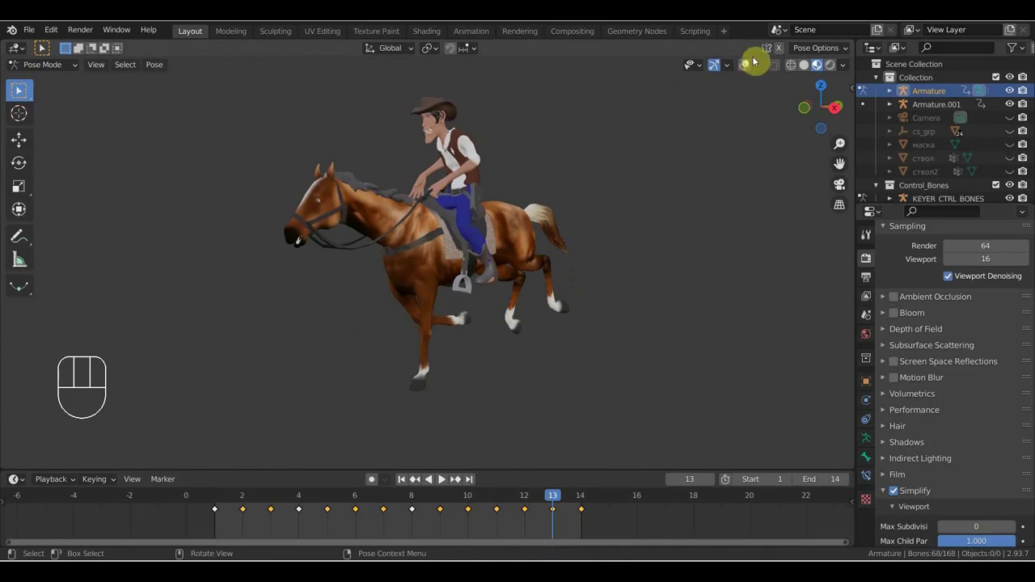
Re-enable overlays, clear the bone selection, return to Object Mode and choose another blend file to open
left_click(746, 65)
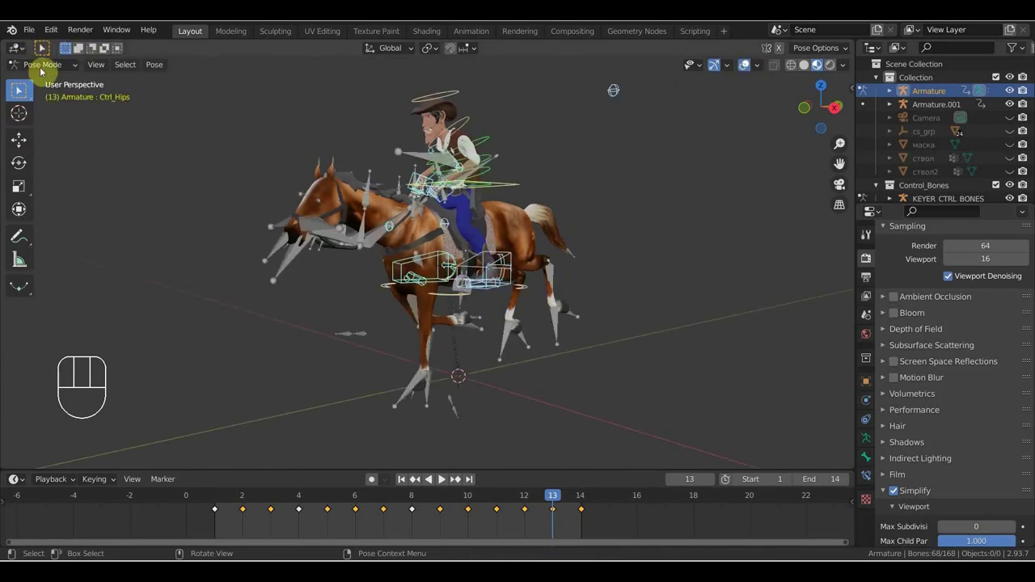
left_click(327, 235)
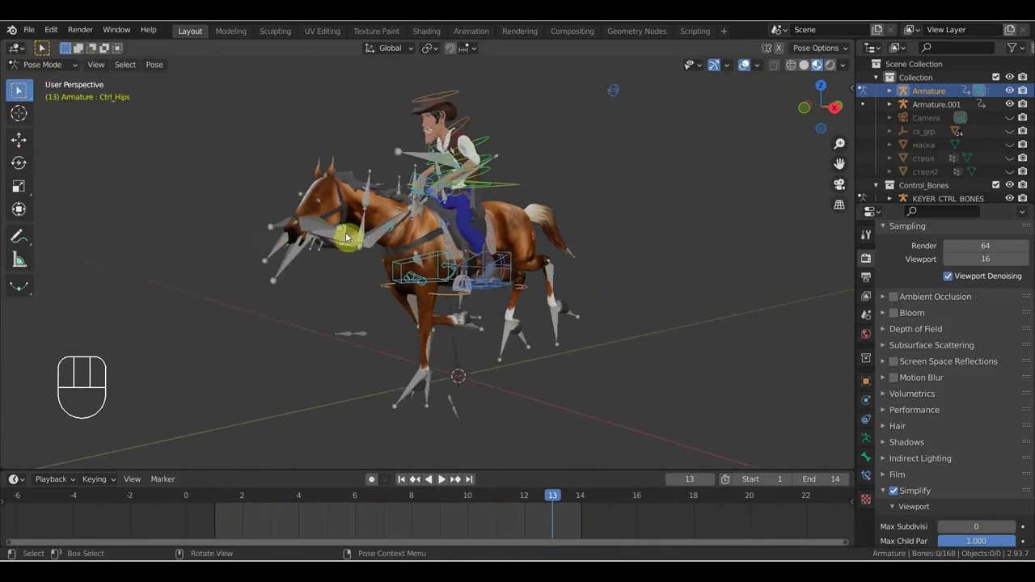
left_click_drag(55, 68, 237, 213)
left_click_drag(35, 36, 18, 39)
left_click_drag(30, 31, 554, 320)
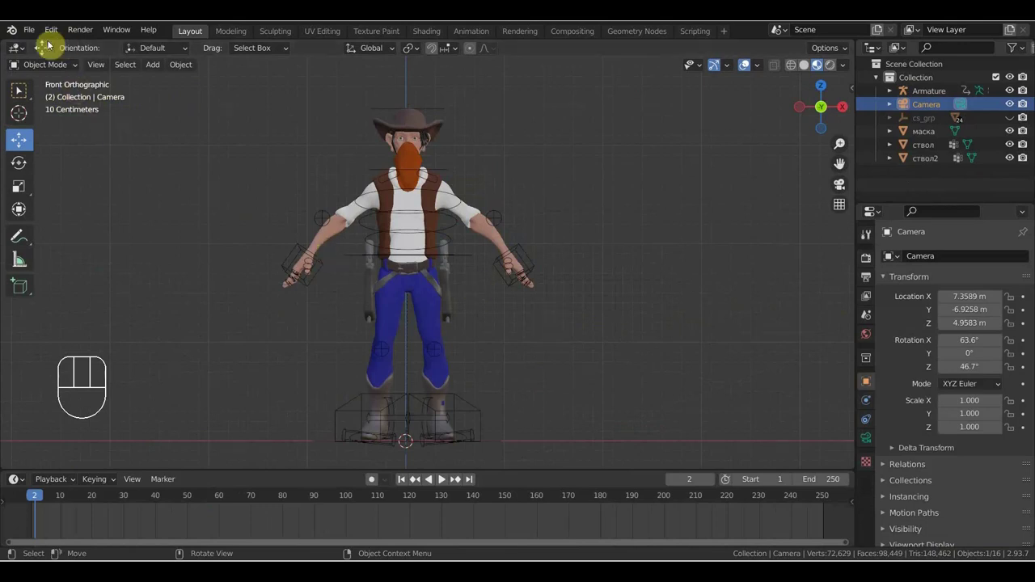
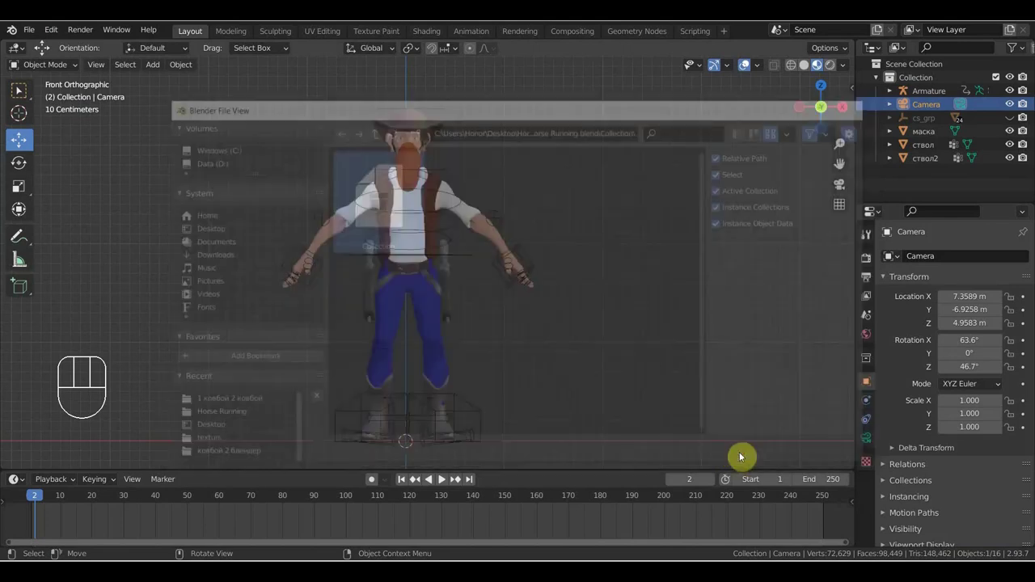
Orbit around the appended horse-and-rider collection in the shooting-cowboy scene
middle_click(508, 363)
middle_click(488, 344)
middle_click(560, 243)
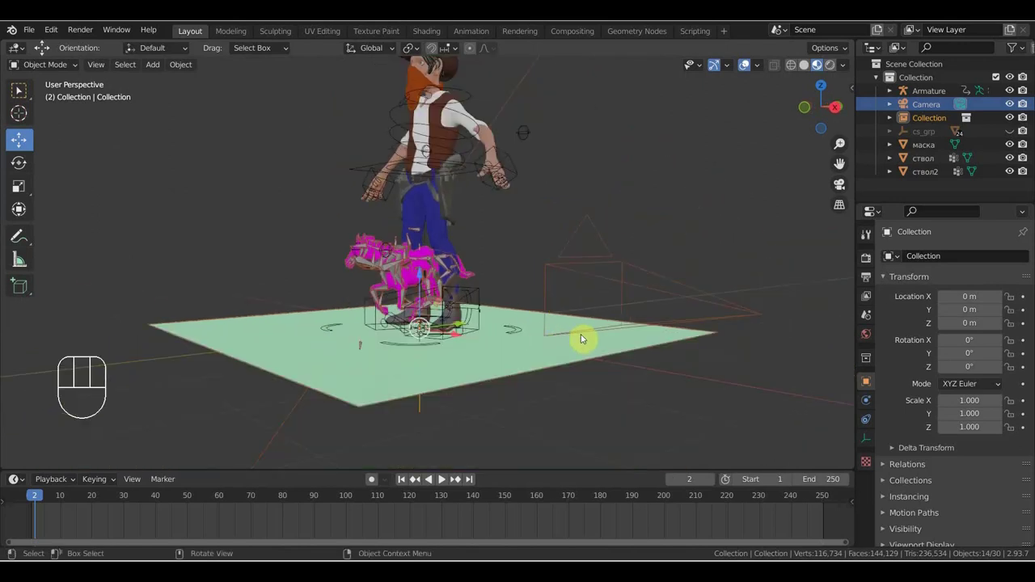
Scale the appended horse-and-rider collection to 2.107 and test the gallop by playing it back
key("s")
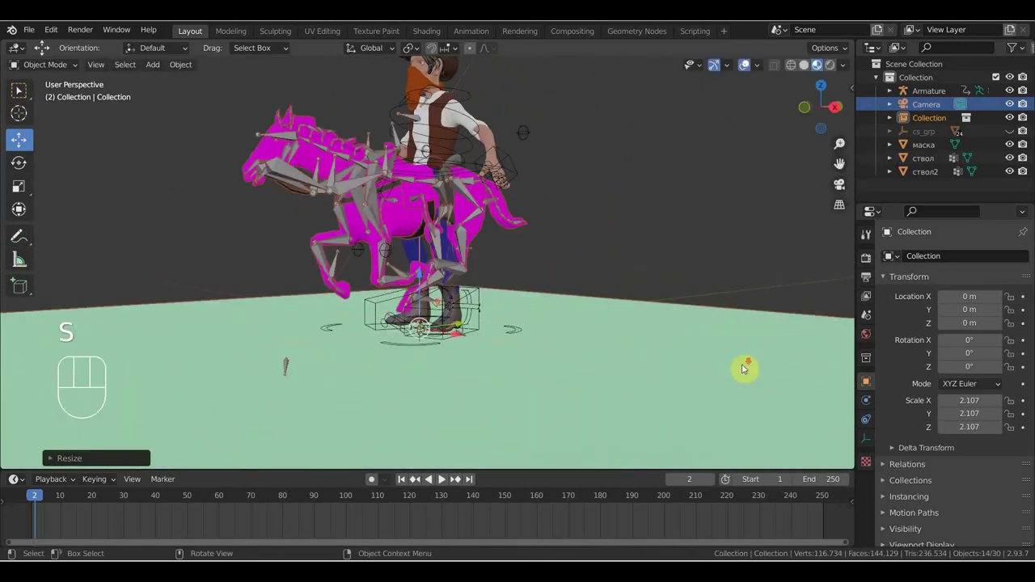
key("space")
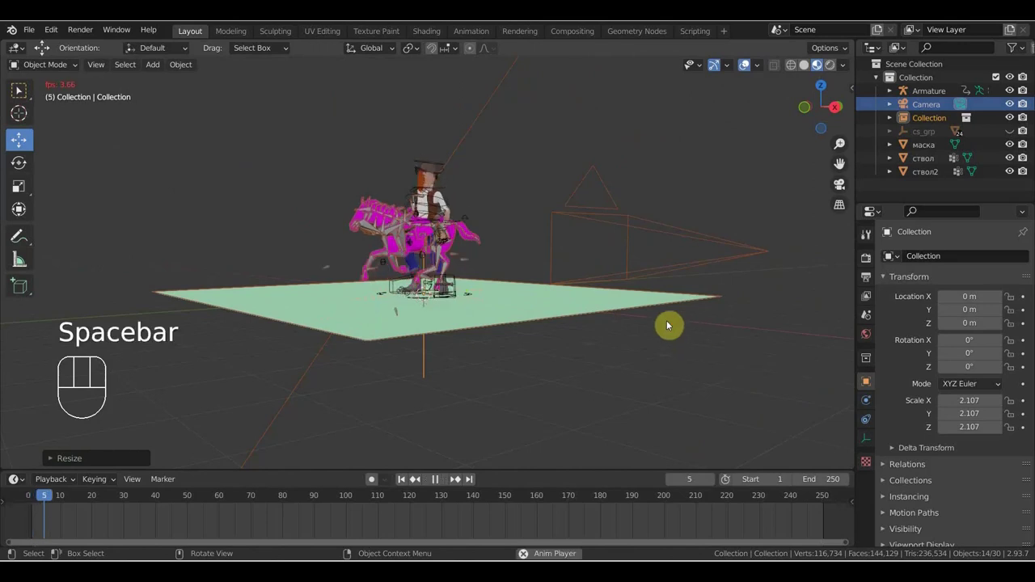
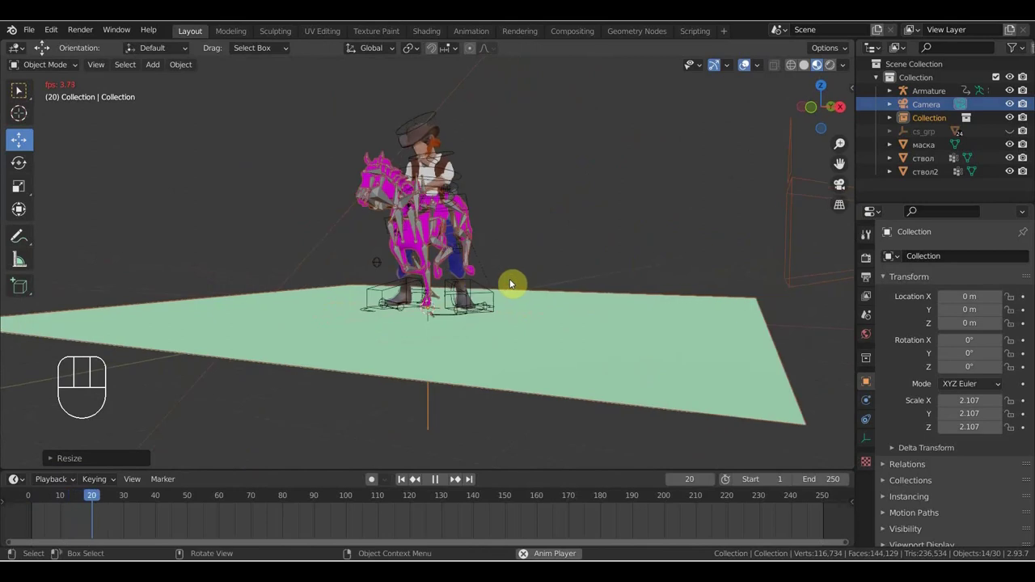
key("space")
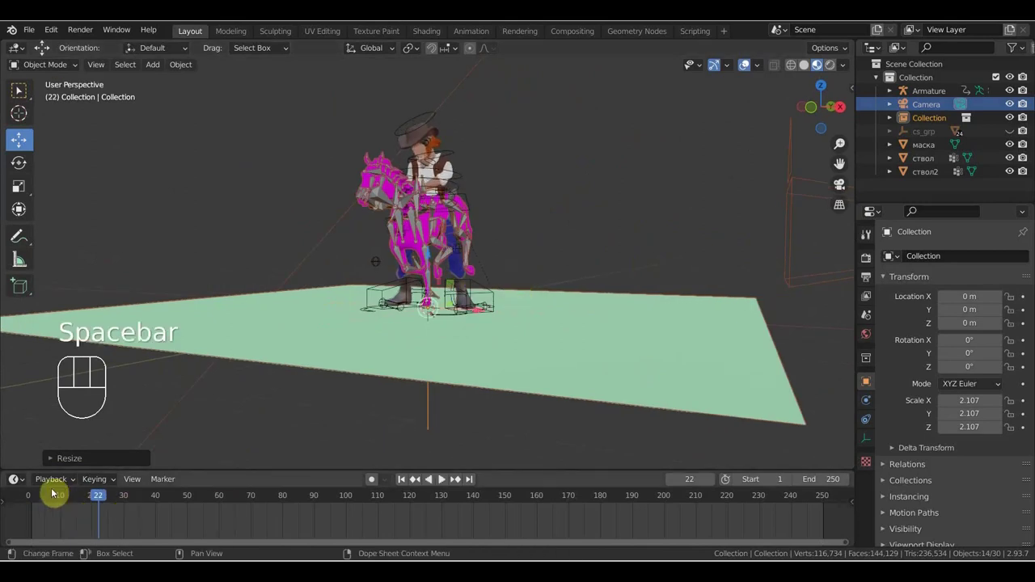
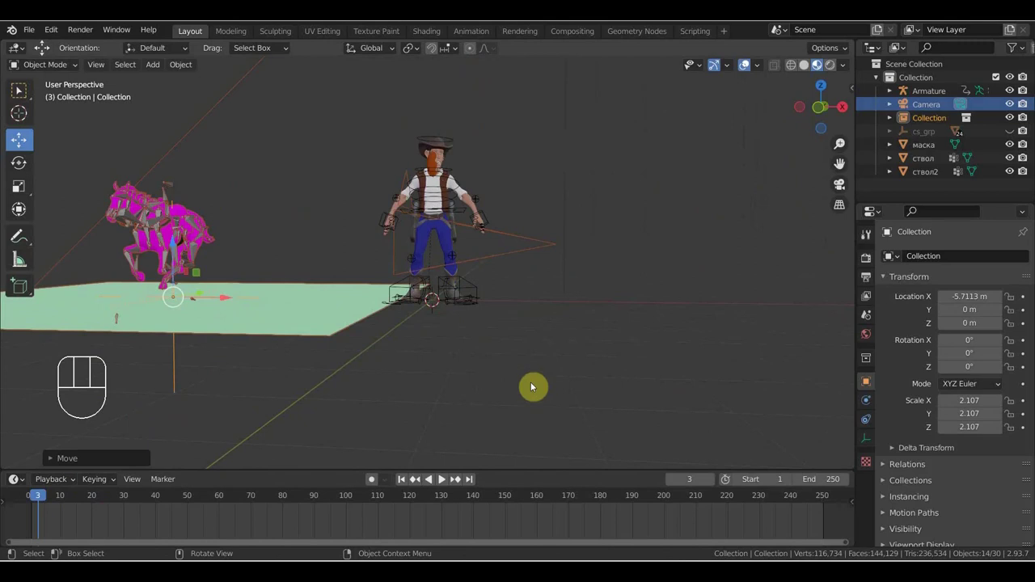
key("space")
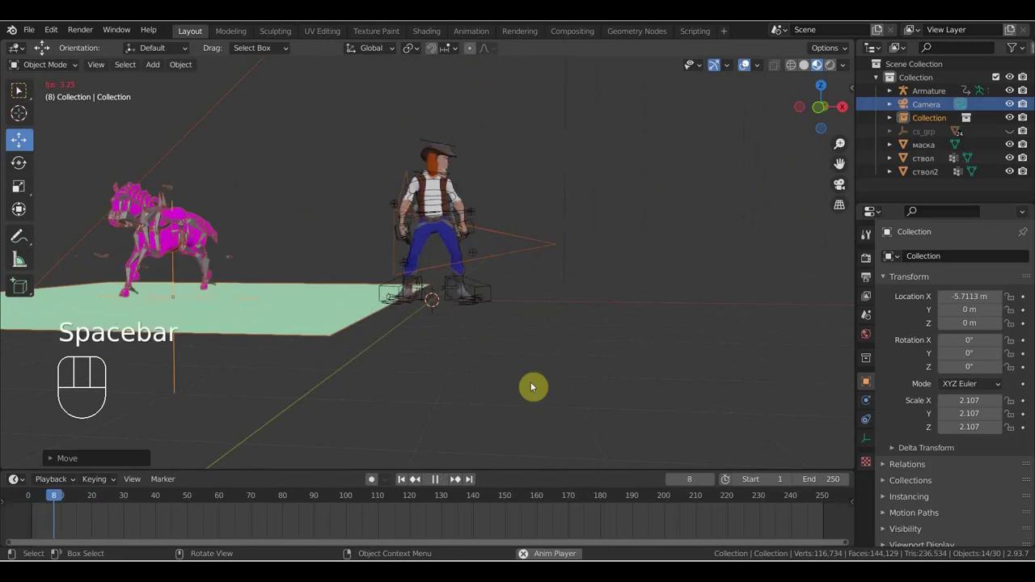
left_click_drag(637, 392, 572, 393)
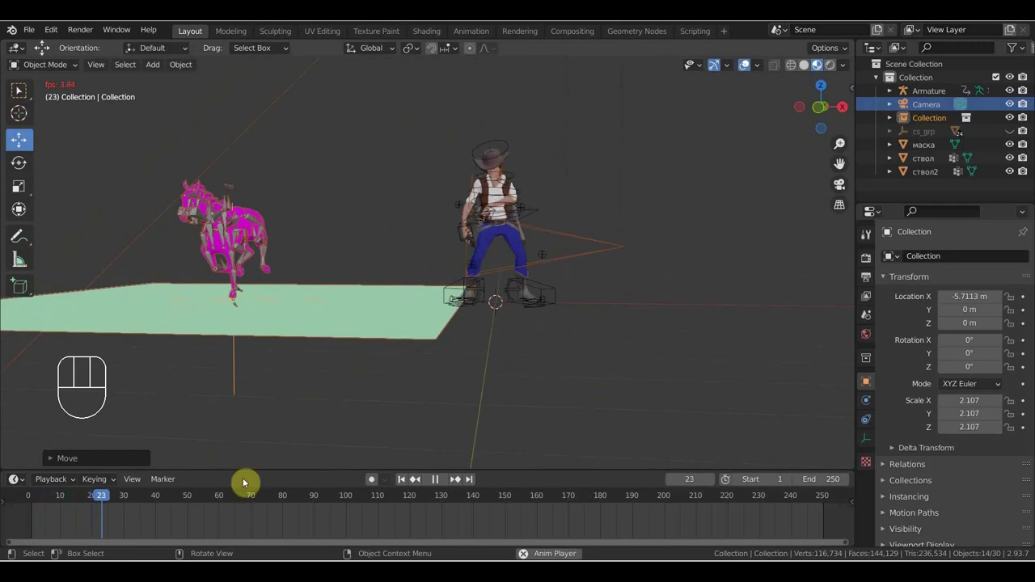
key("space")
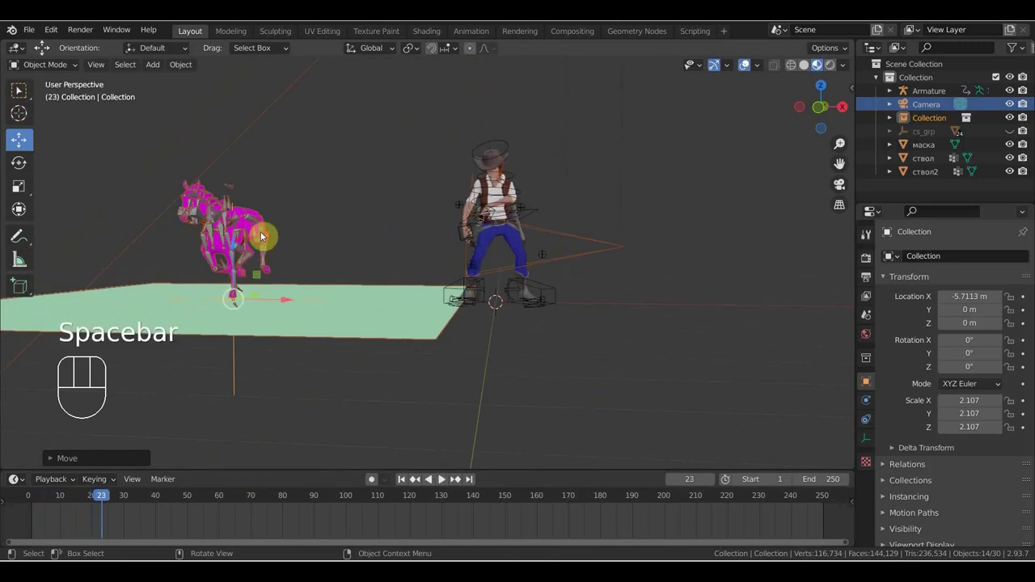
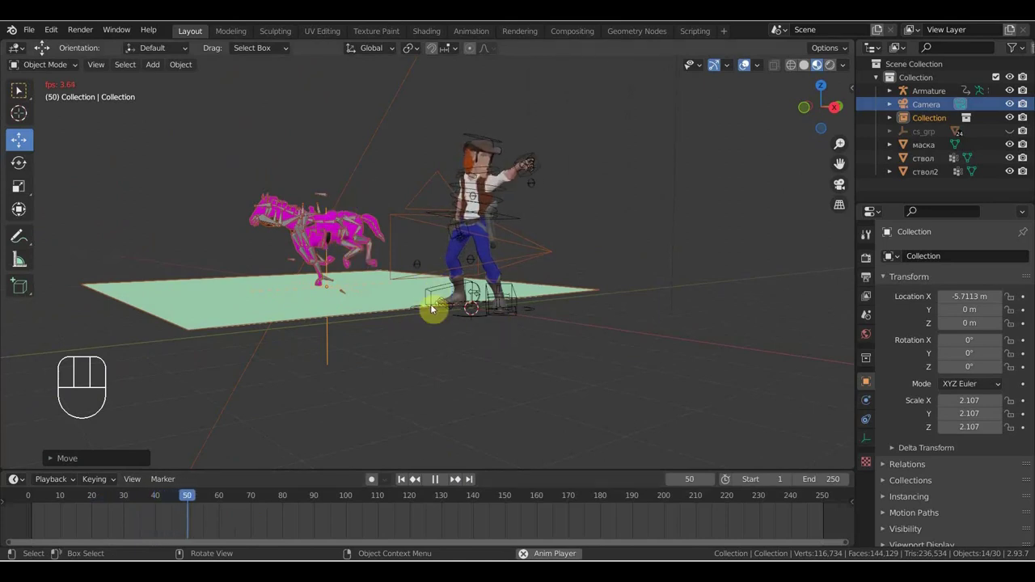
key("space")
left_click_drag(513, 327, 546, 323)
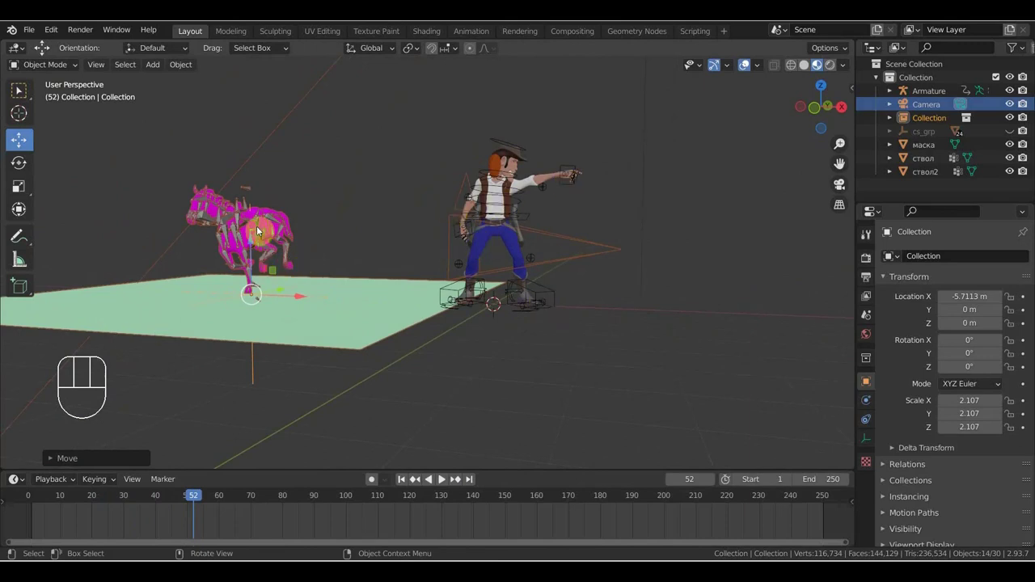
left_click_drag(409, 254, 362, 261)
middle_click(394, 255)
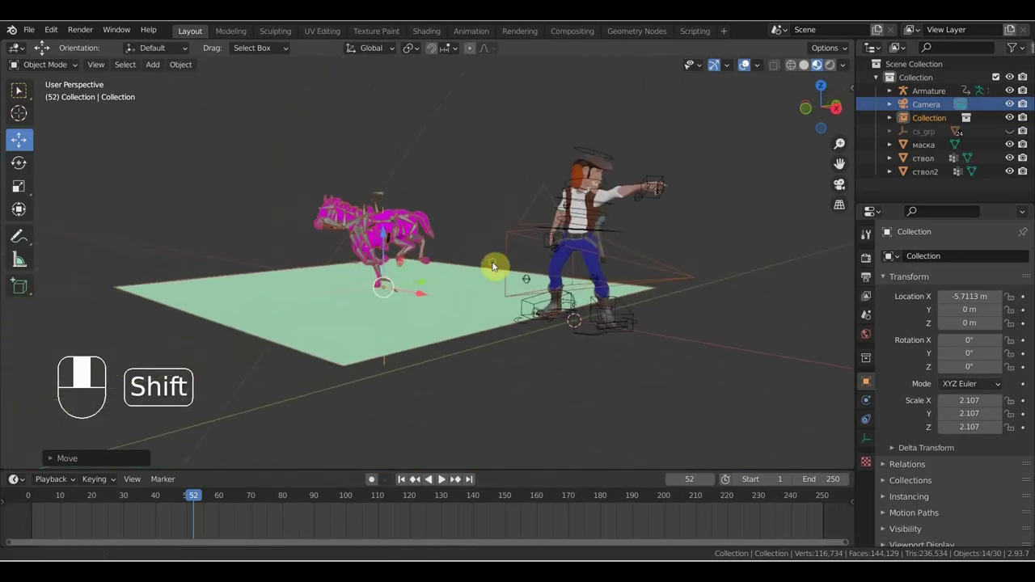